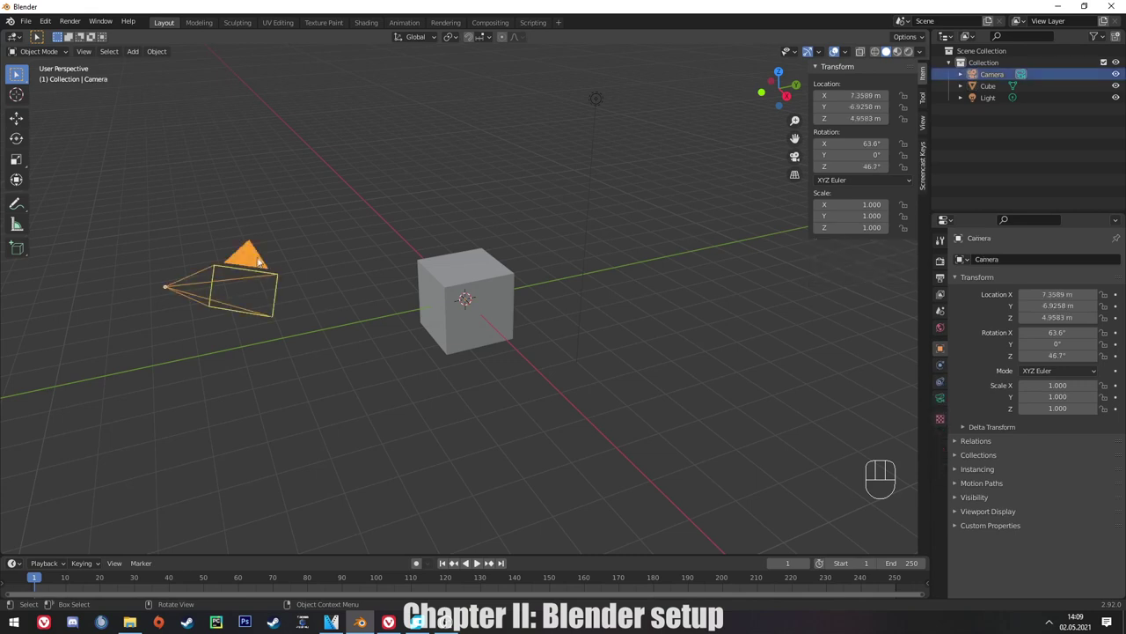
Delete the default camera and light together, leaving only the cube.
click(605, 96)
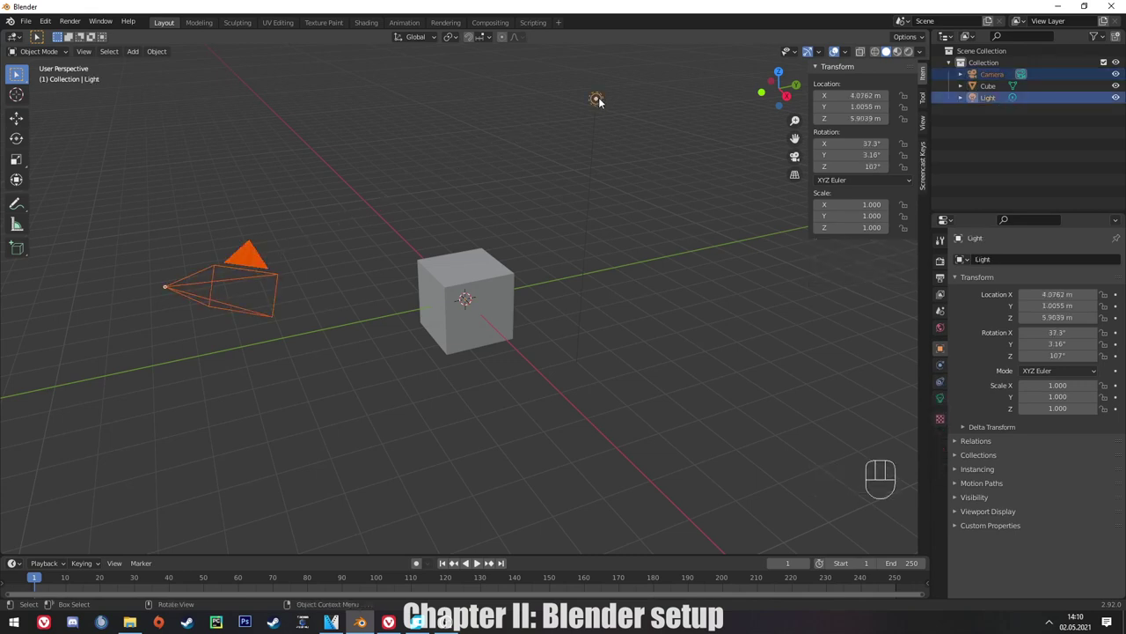
key(Delete)
drag(558, 261, 559, 297)
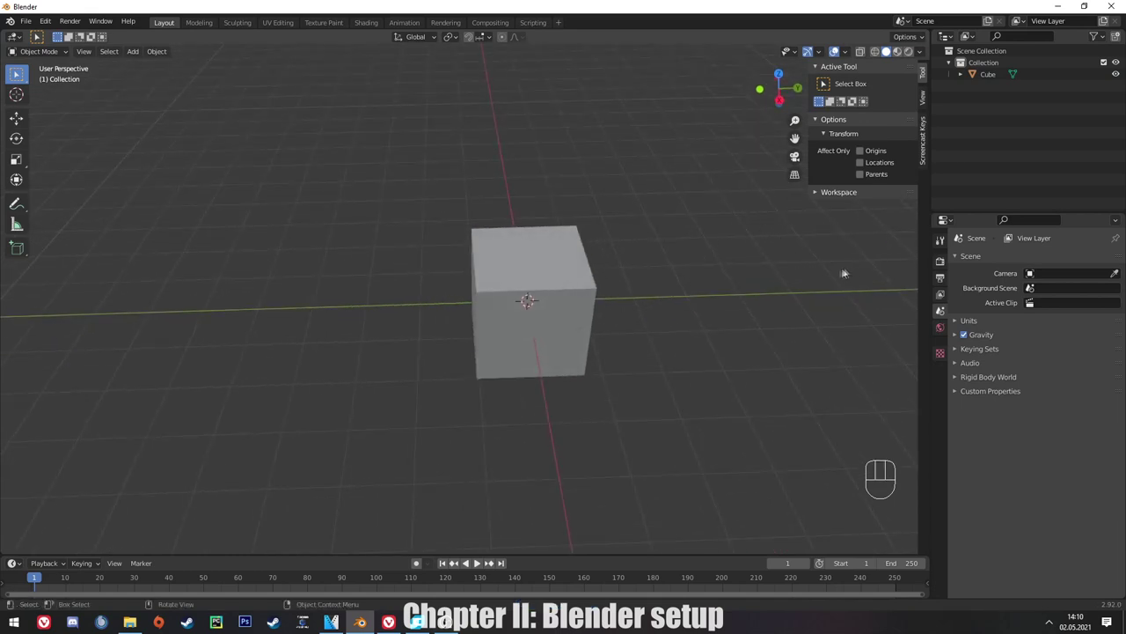
Set scene length units to Millimeters with a 0.01 unit scale, so the cube reads 20 mm.
drag(650, 323, 959, 324)
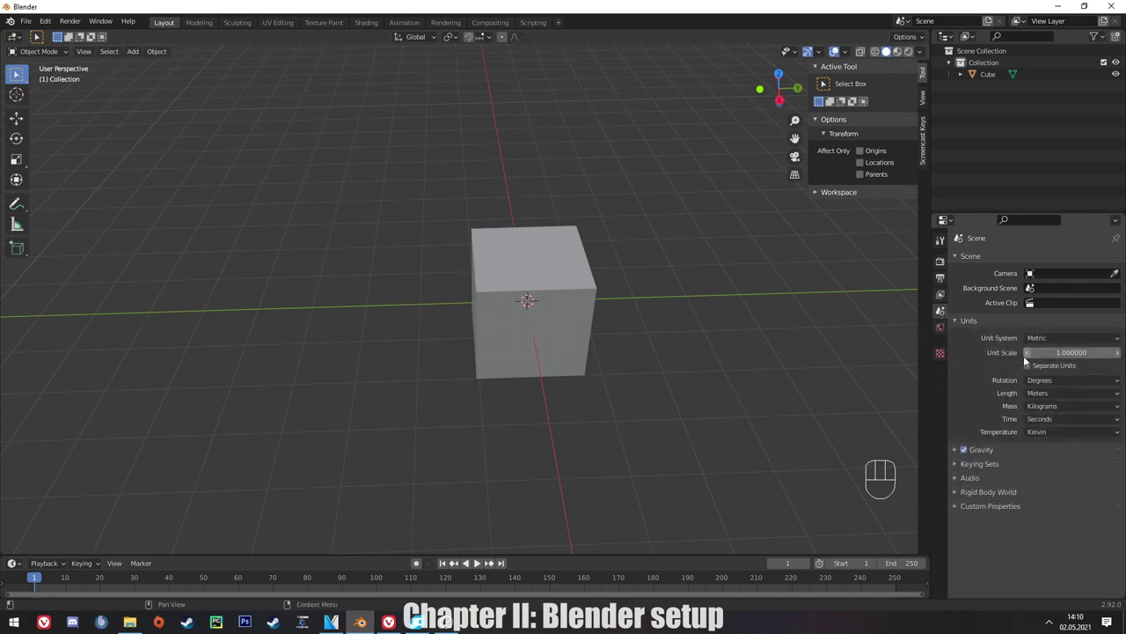
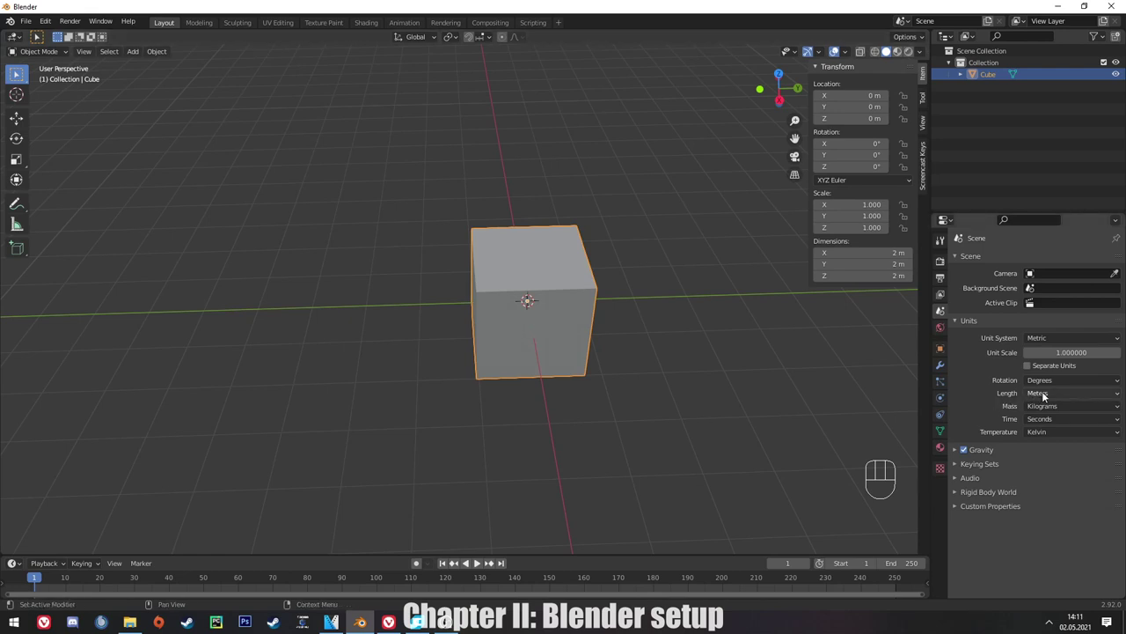
drag(1049, 398, 1058, 466)
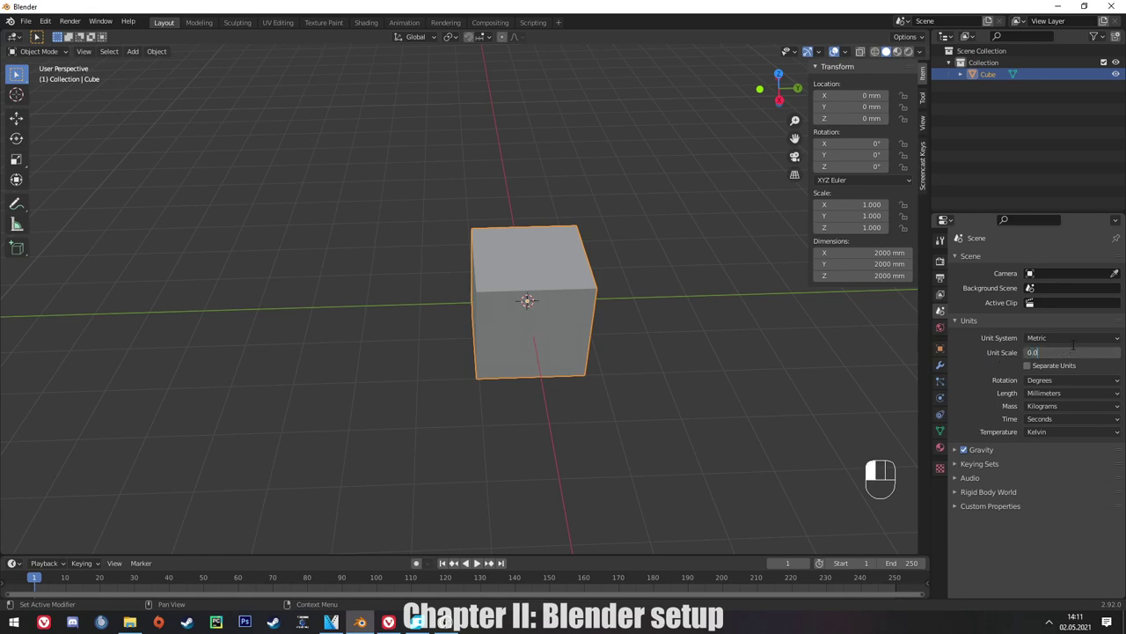
click(1074, 349)
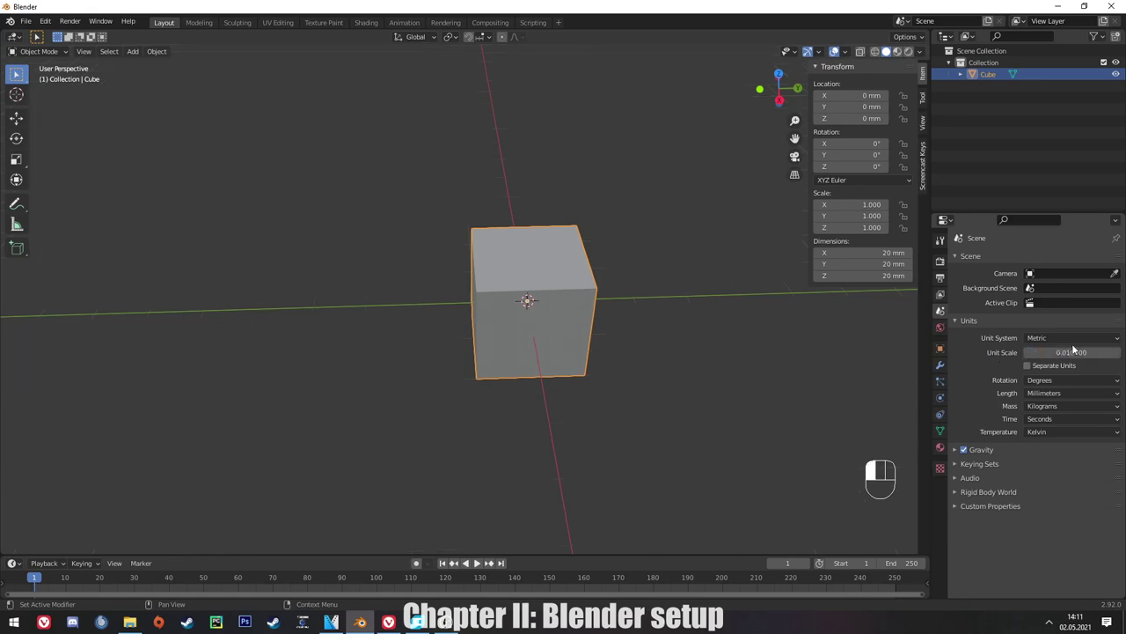
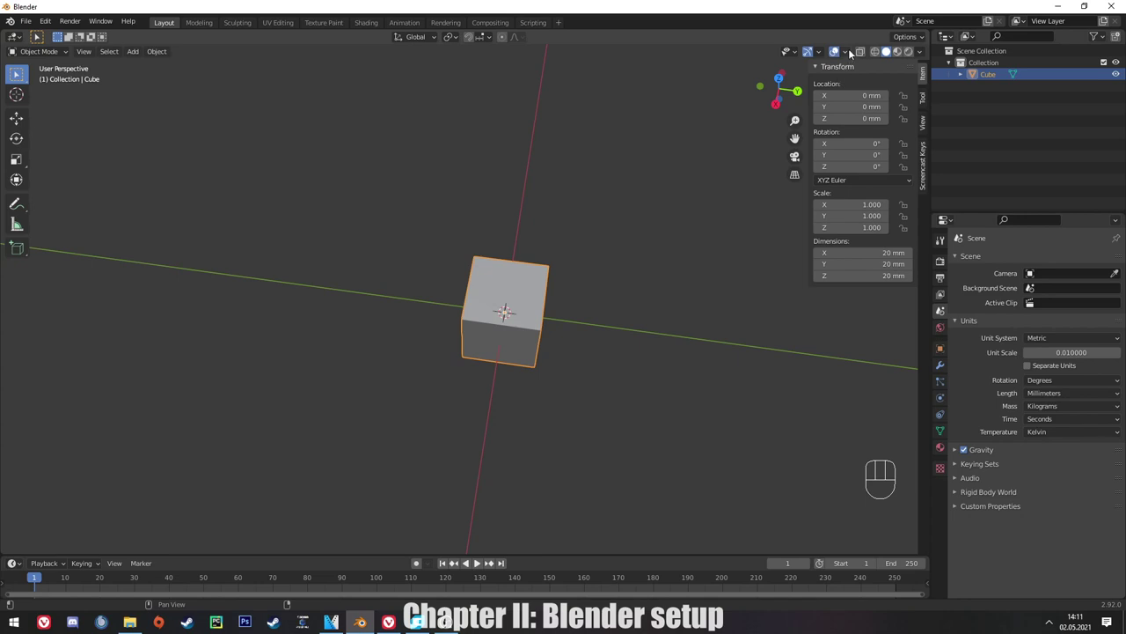
Orbit the view to look down on the 20 mm cube.
drag(850, 53, 504, 312)
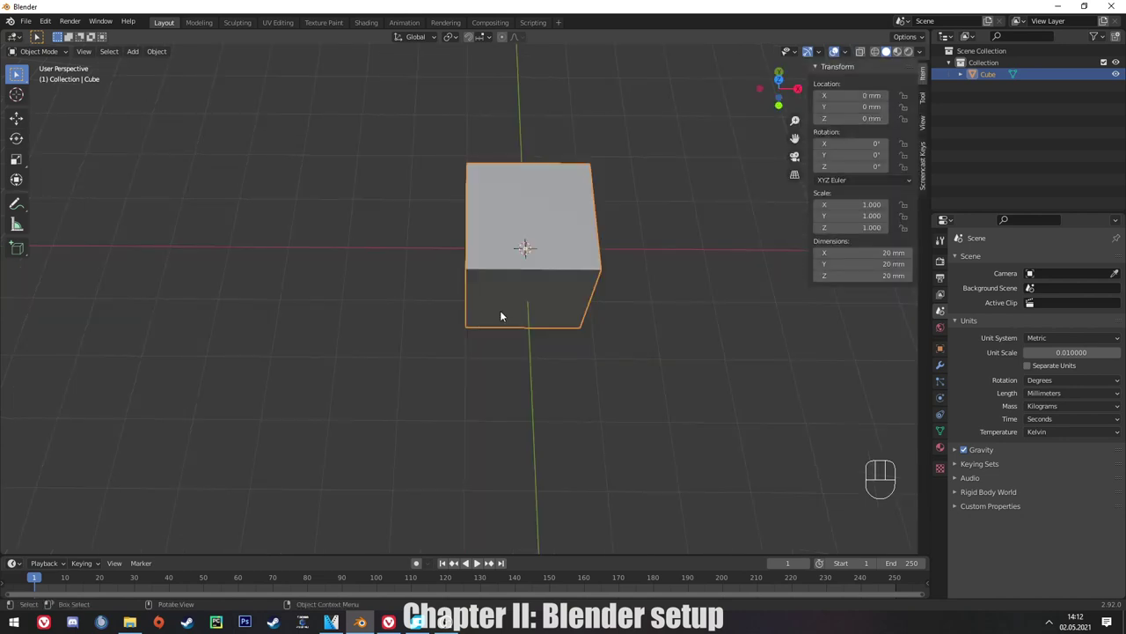
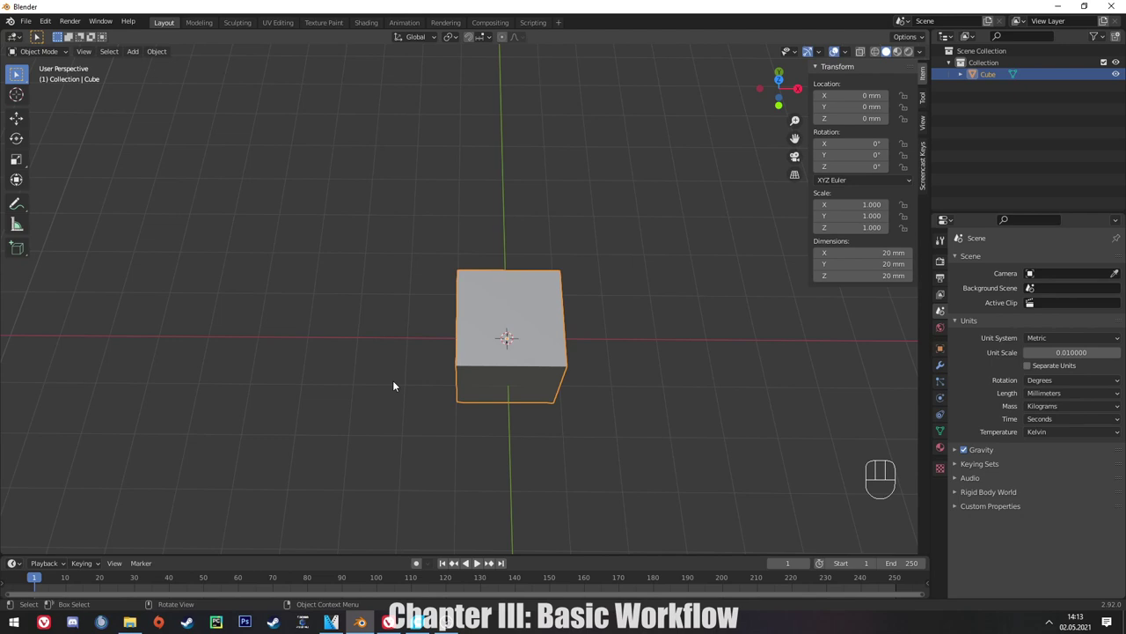
Delete the cube, add a plane and remove its face in Edit Mode, keeping only the square outline.
key(Delete)
key(shift+a)
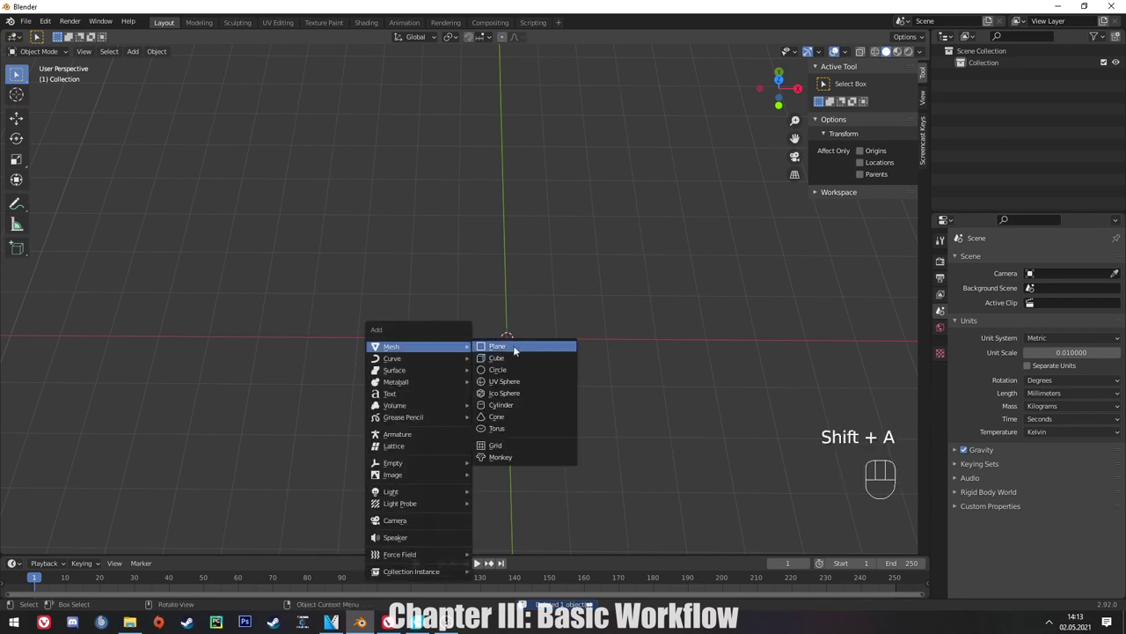
middle_click(490, 419)
key(Tab)
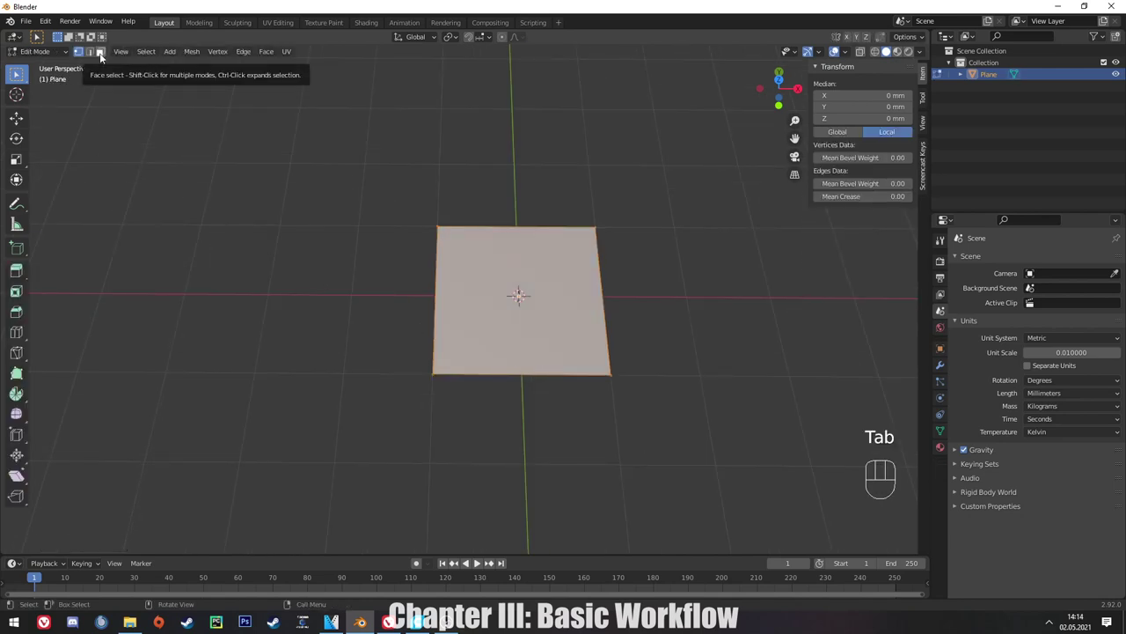
click(101, 58)
click(100, 36)
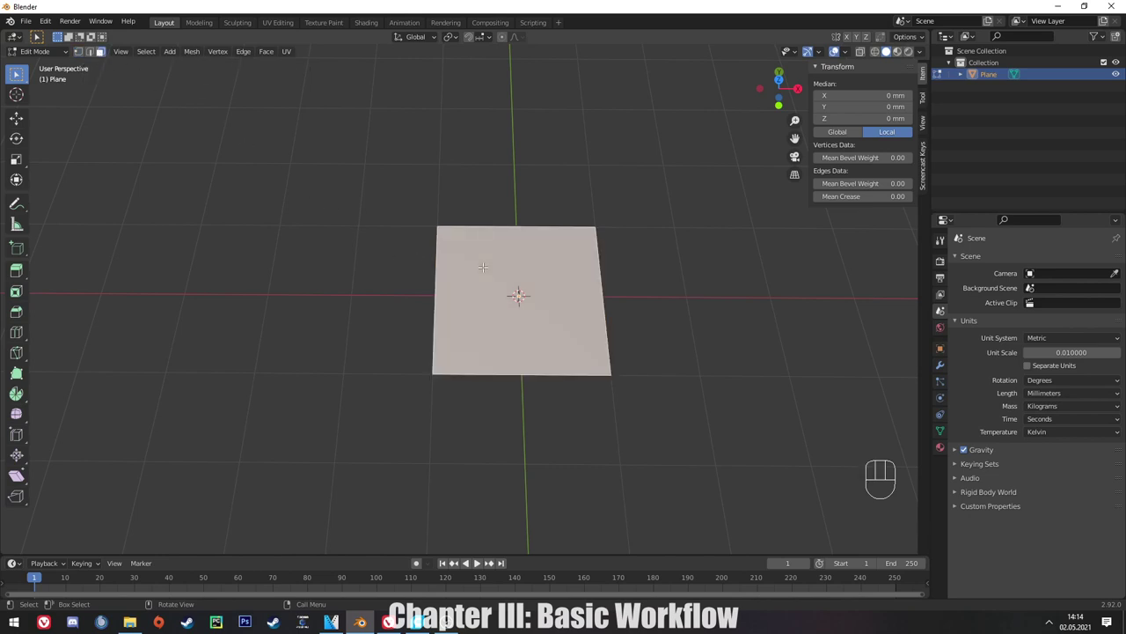
key(Delete)
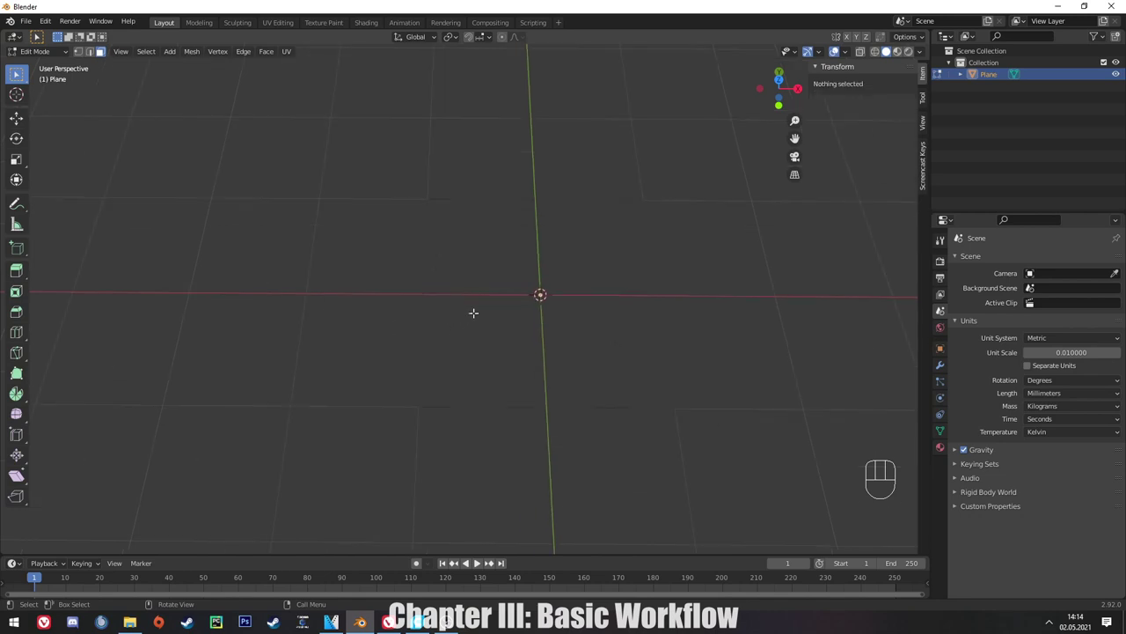
middle_click(100, 37)
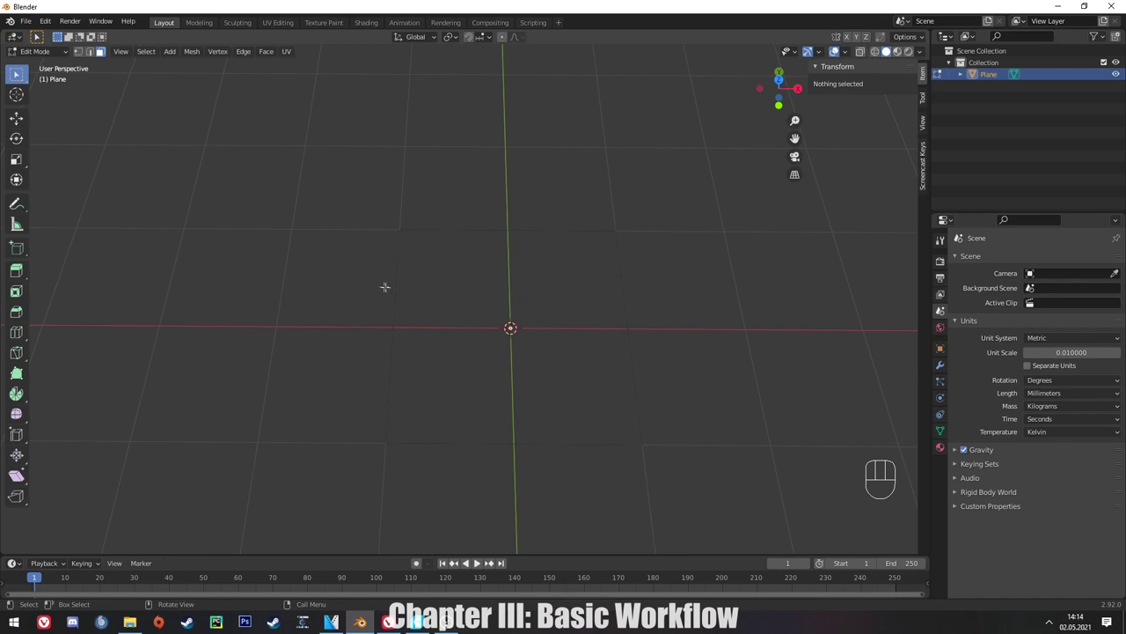
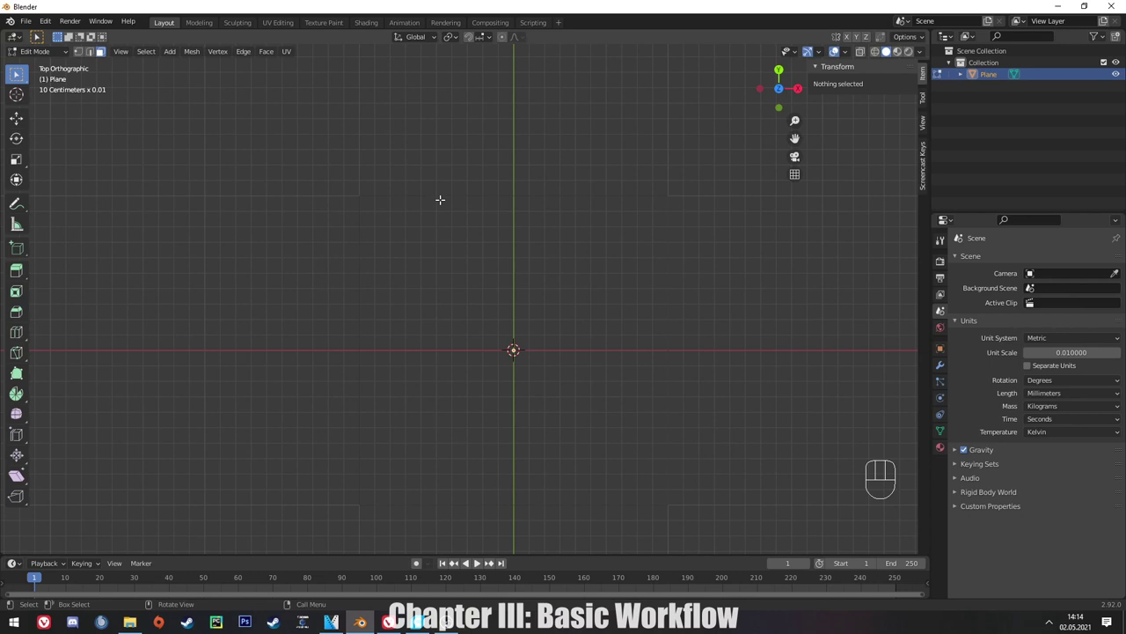
Cut the top edge into thirds with two loop cuts and select its middle segment.
key(ctrl+r)
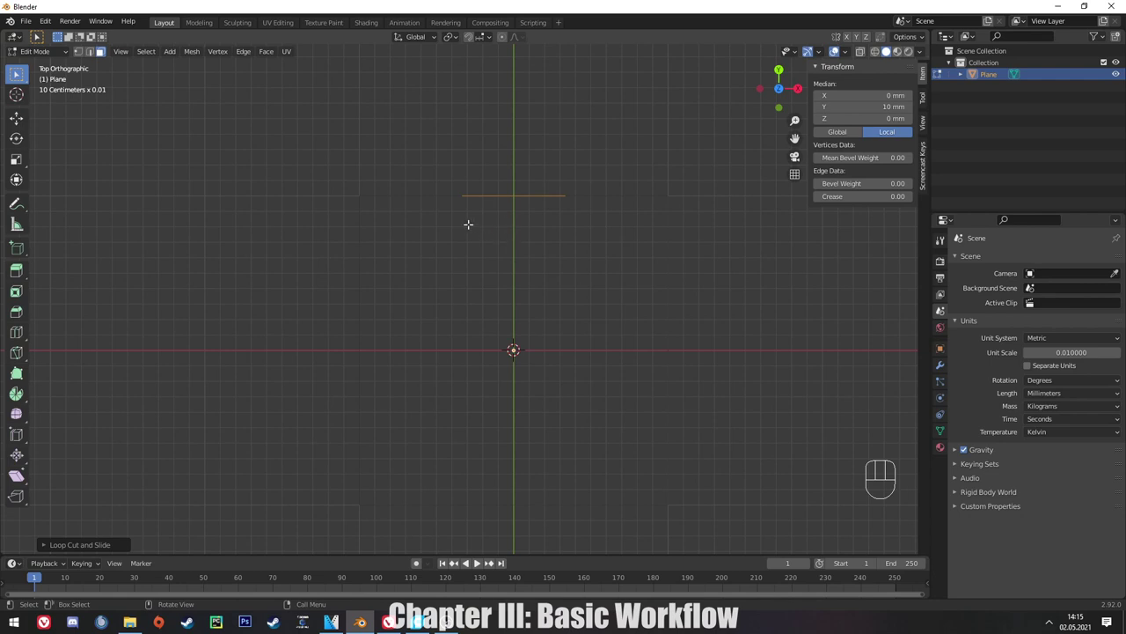
click(100, 36)
click(100, 36)
click(90, 57)
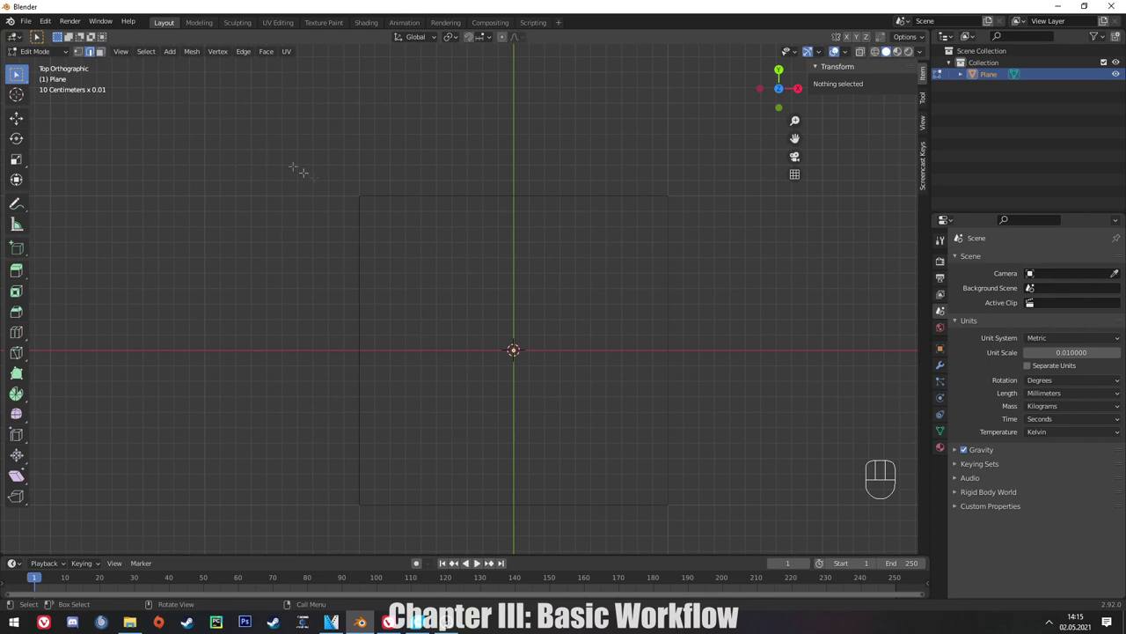
click(100, 37)
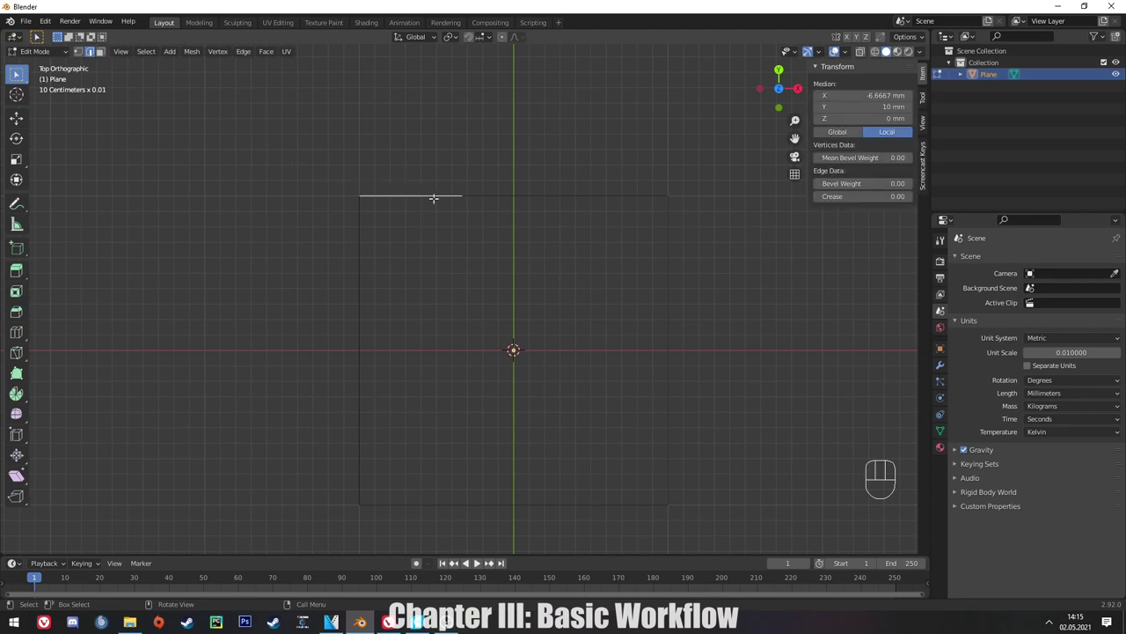
click(100, 36)
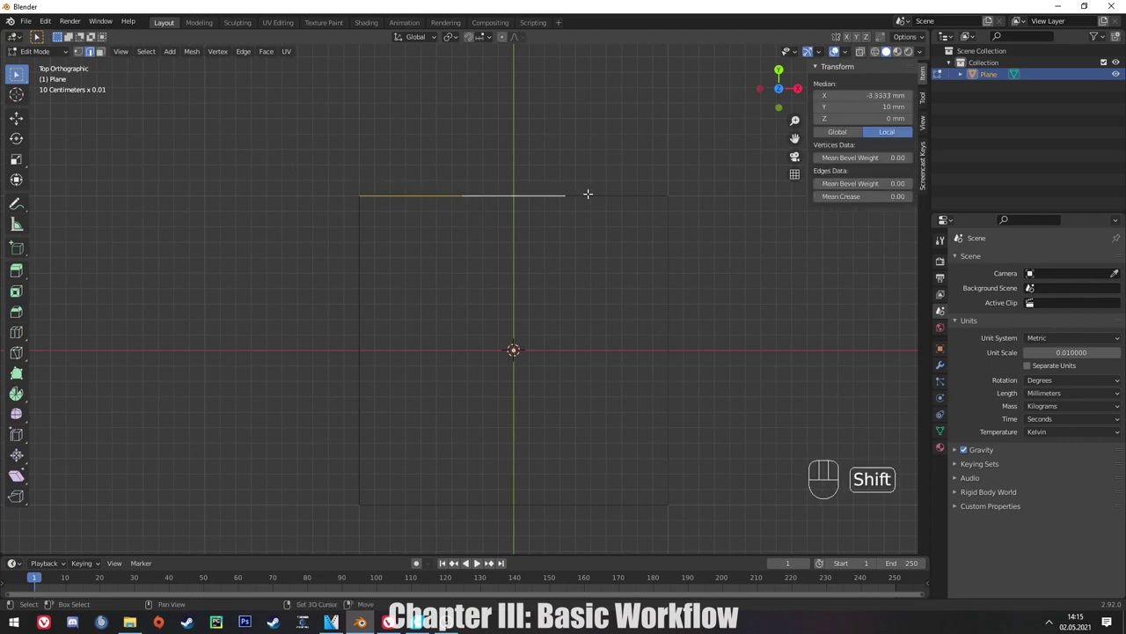
click(100, 36)
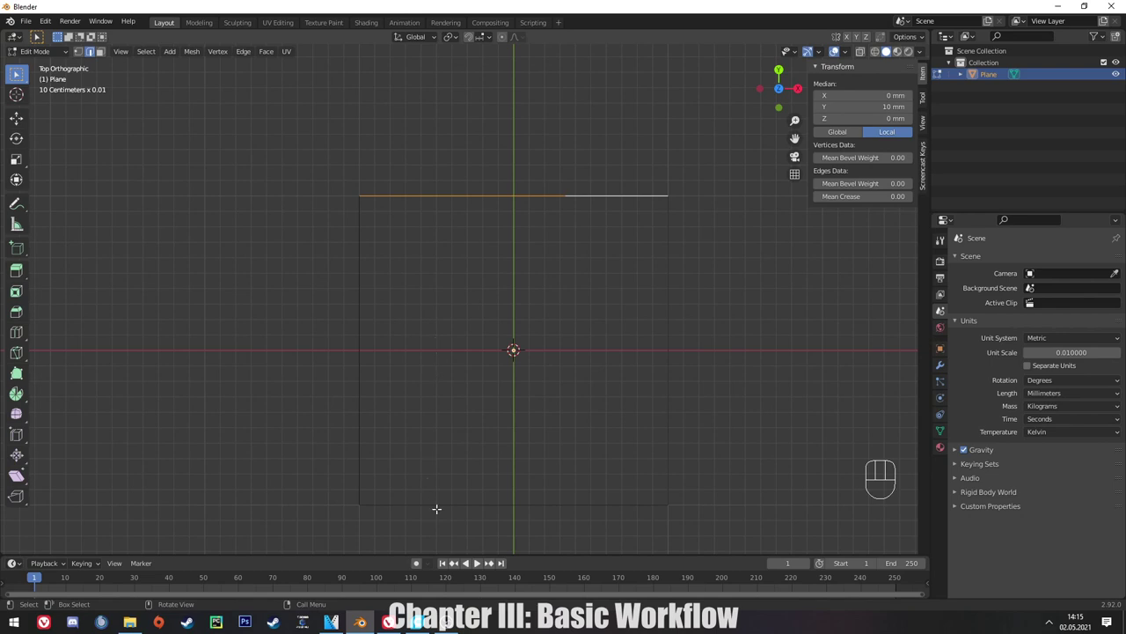
click(100, 36)
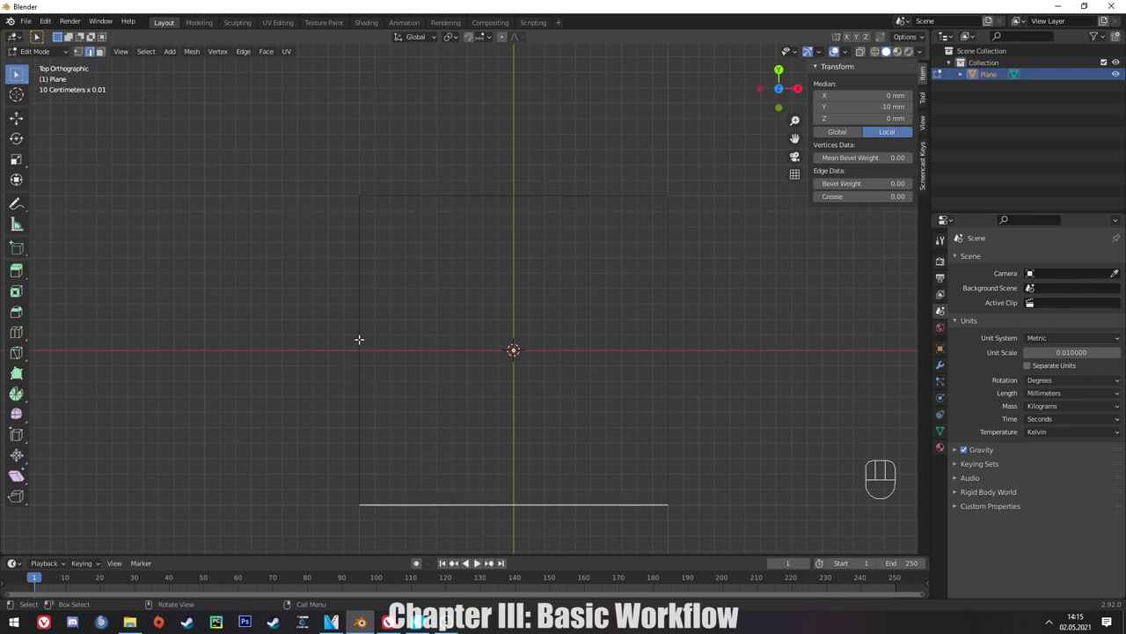
click(101, 36)
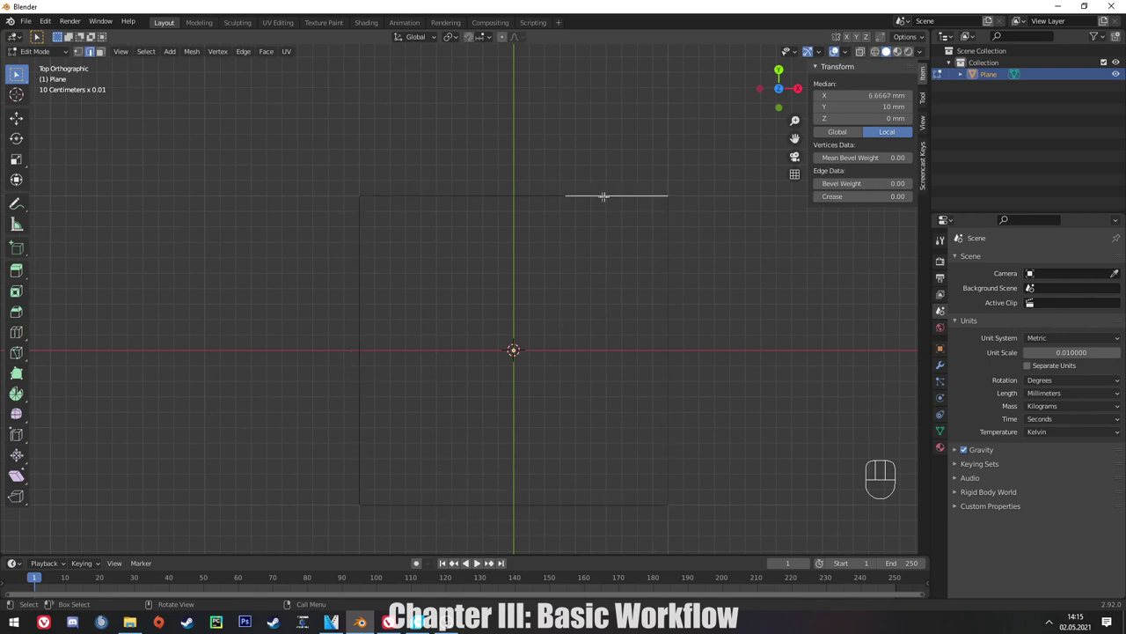
click(100, 36)
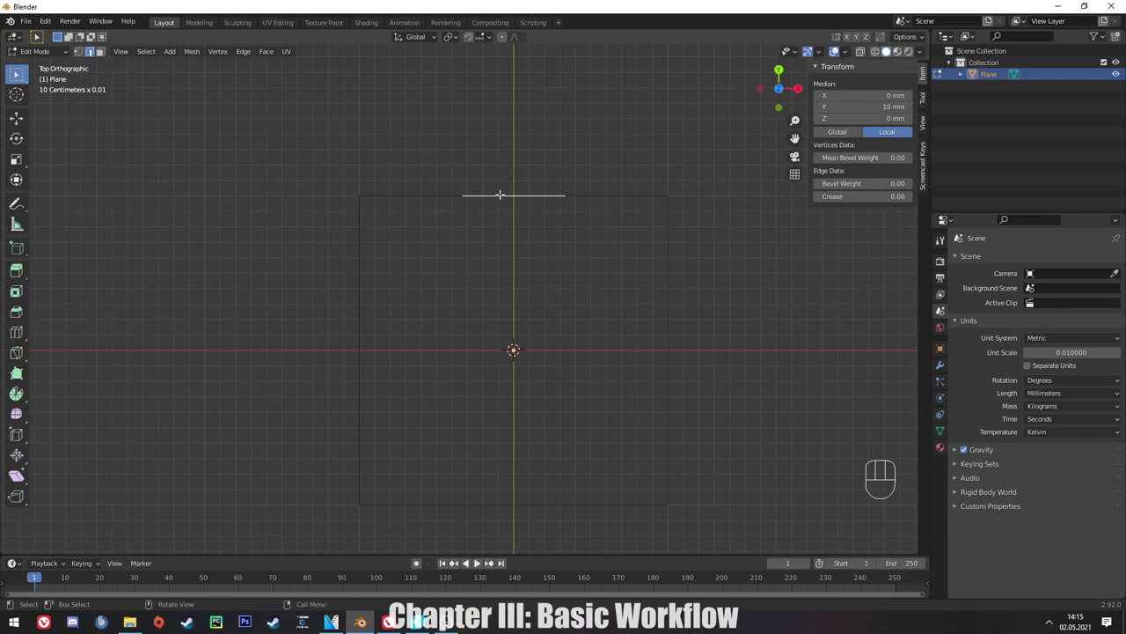
Extrude the middle segment inward along the Y axis by about 1 mm.
key(e)
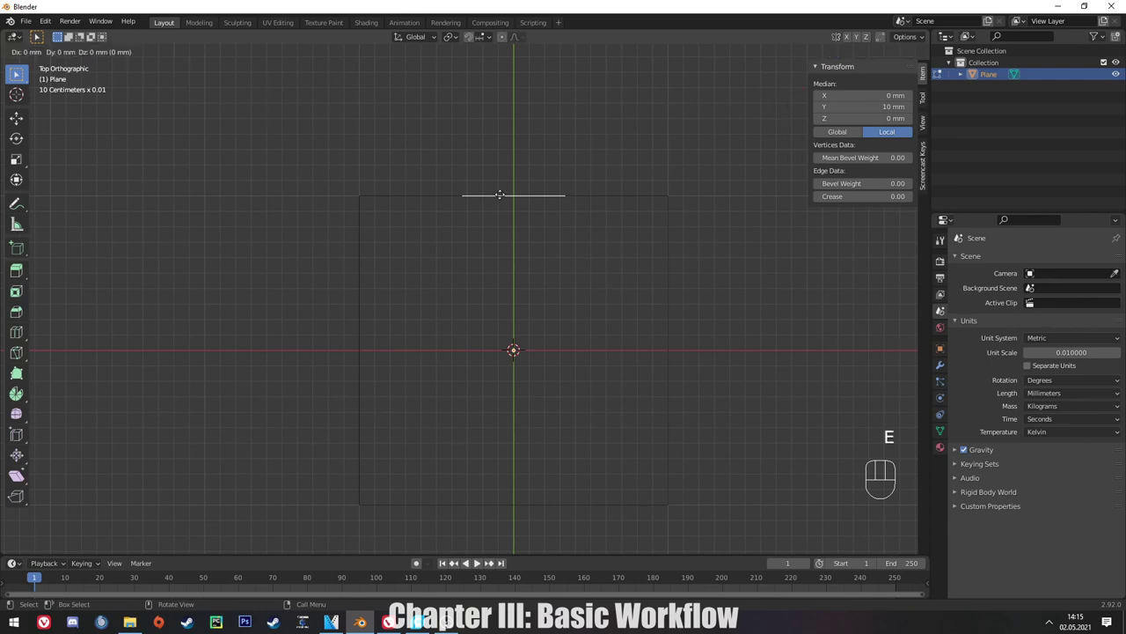
key(e)
key(x)
key(x)
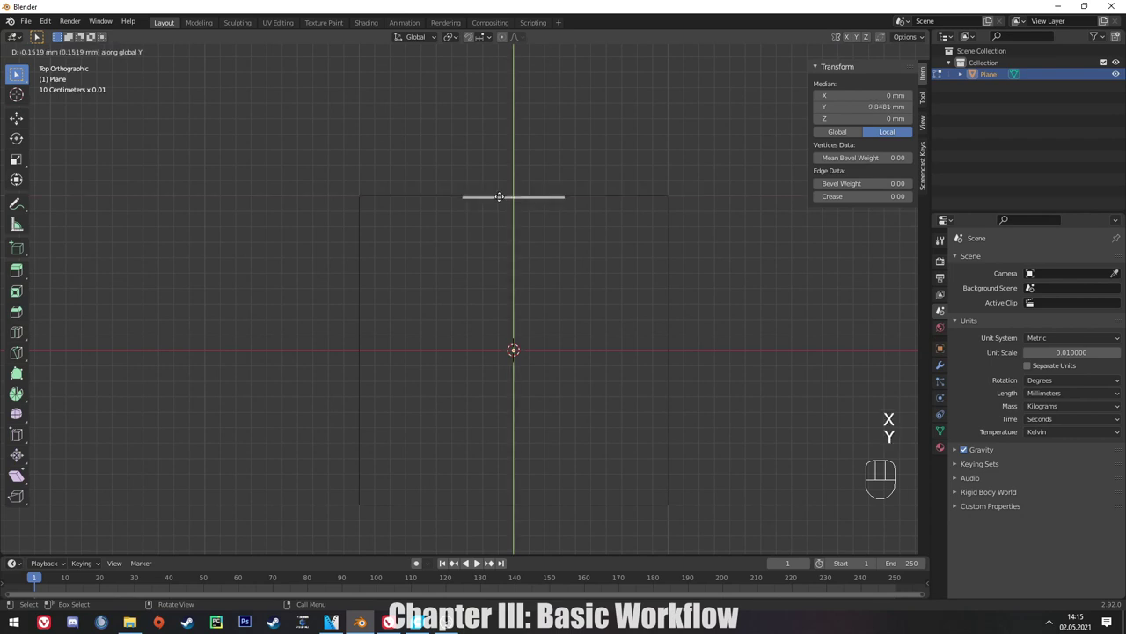
key(y)
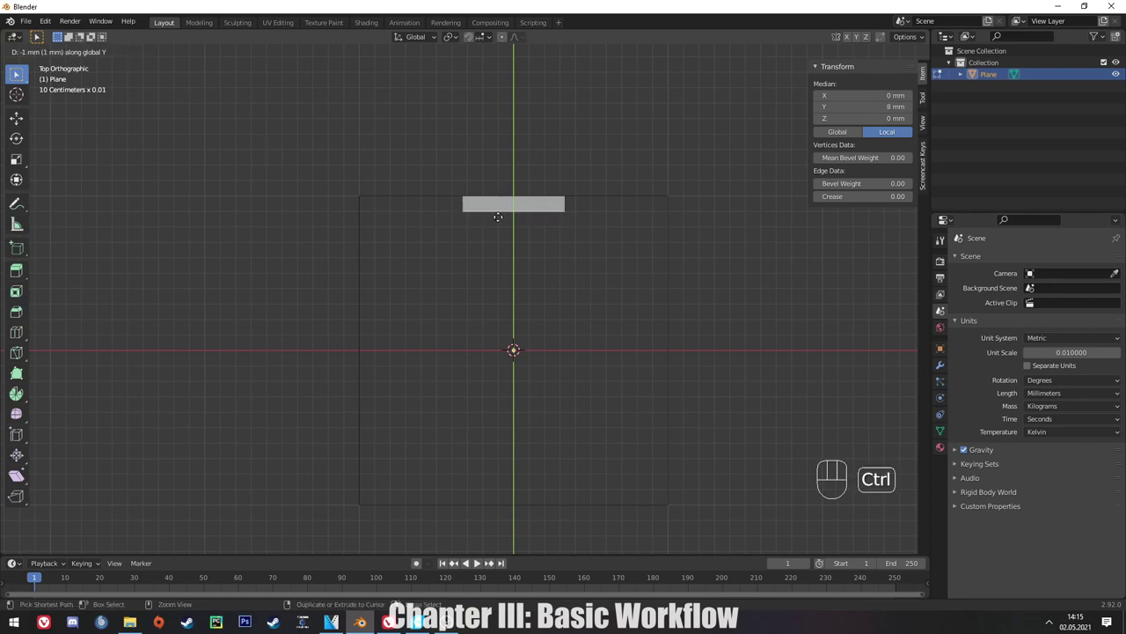
Confirm the extrusion and delete the new inner face, keeping its edges.
click(100, 36)
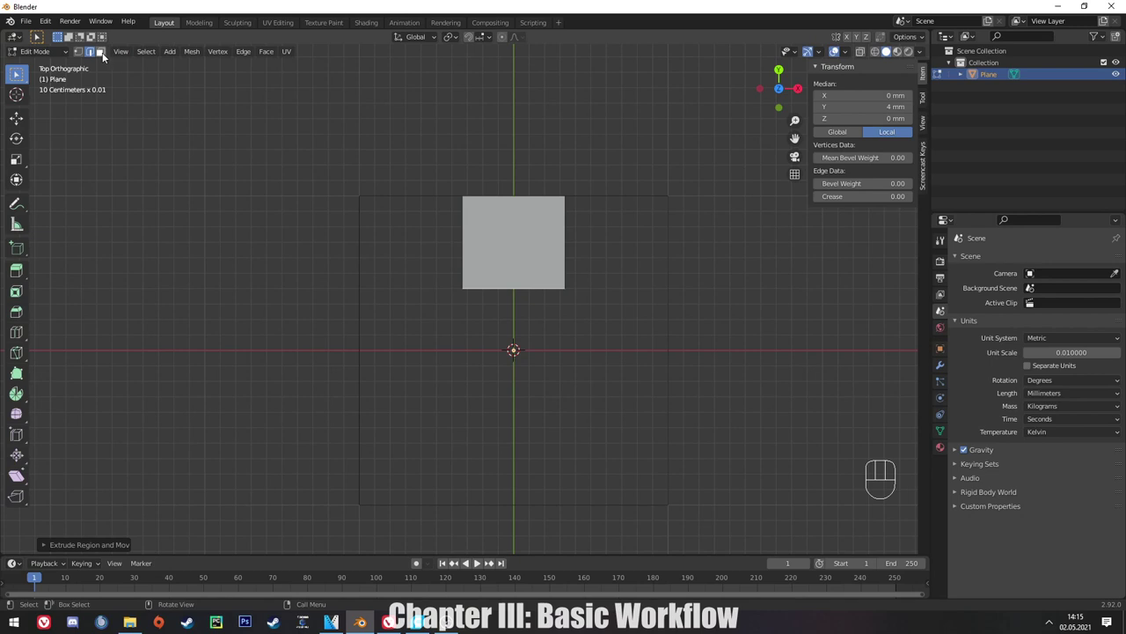
drag(103, 58, 510, 241)
key(Delete)
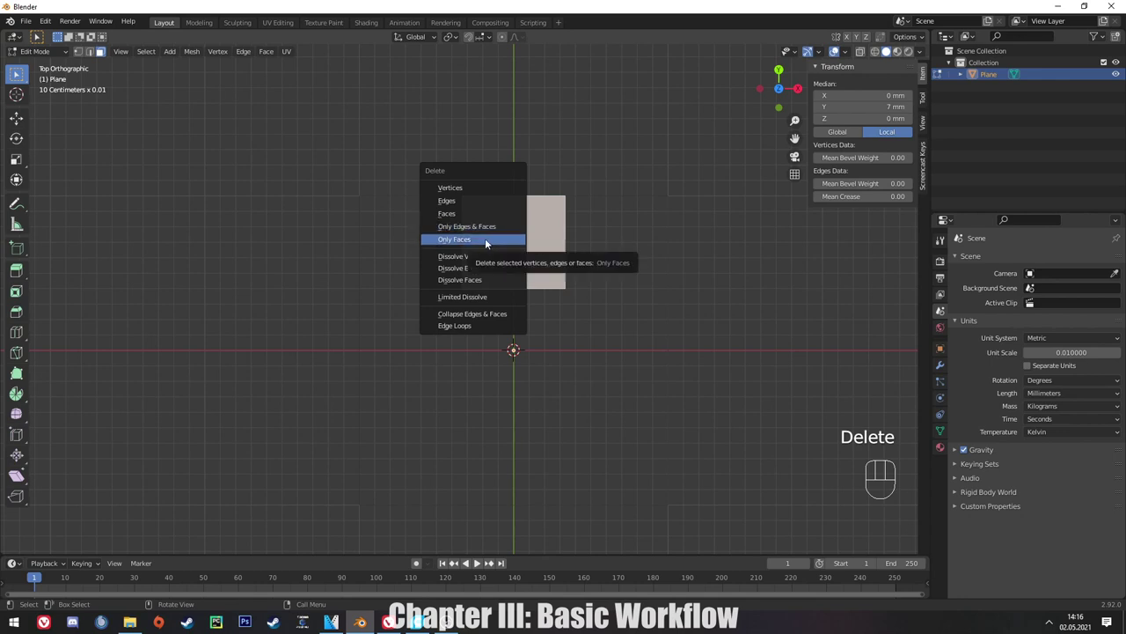
middle_click(100, 36)
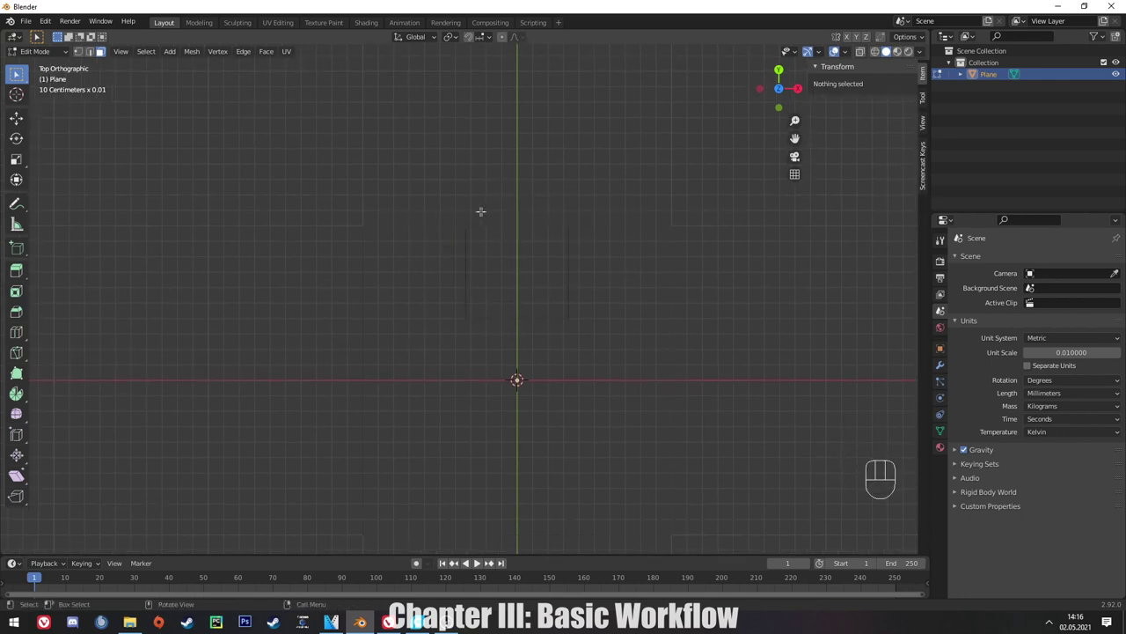
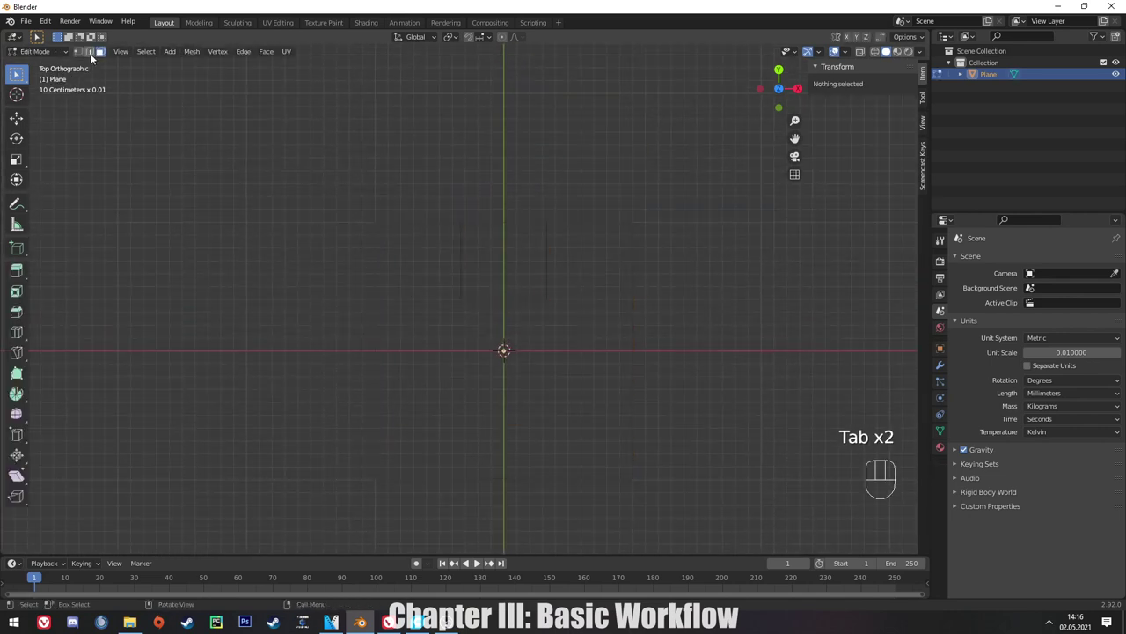
Delete the notch's top edge so the outline has an open notch, and leave Edit Mode.
click(91, 59)
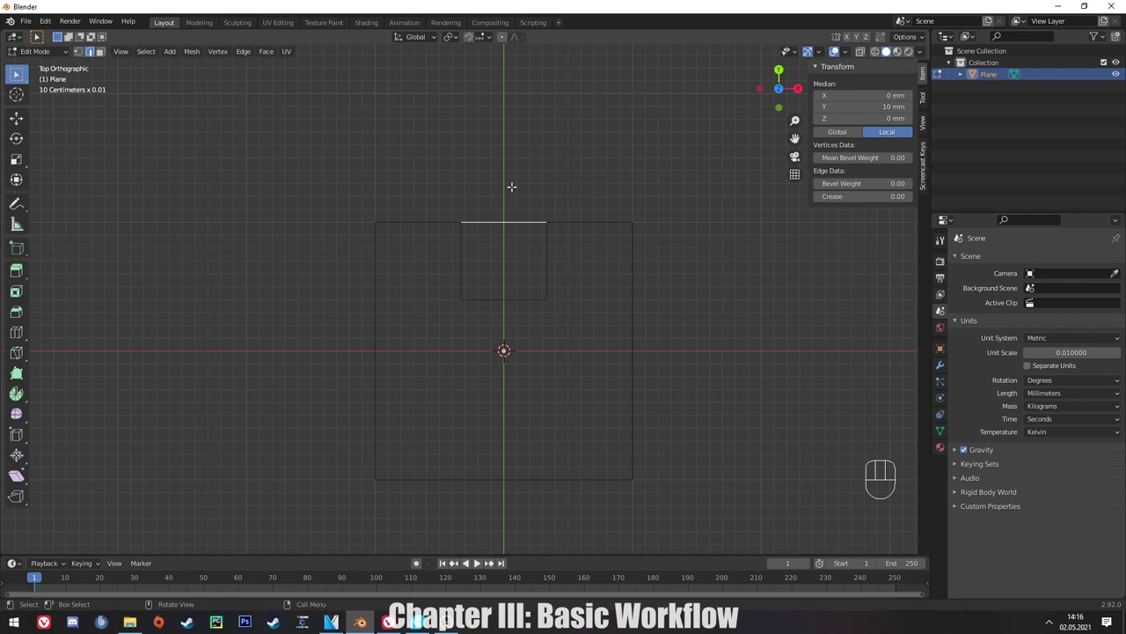
key(Delete)
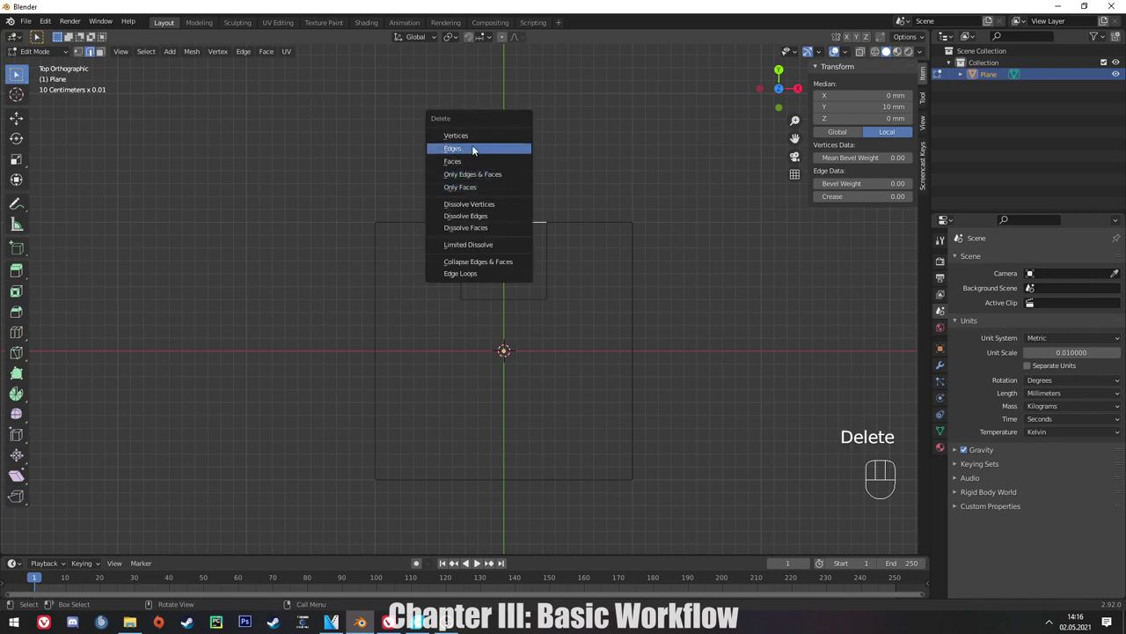
key(KP_1)
key(KP_7)
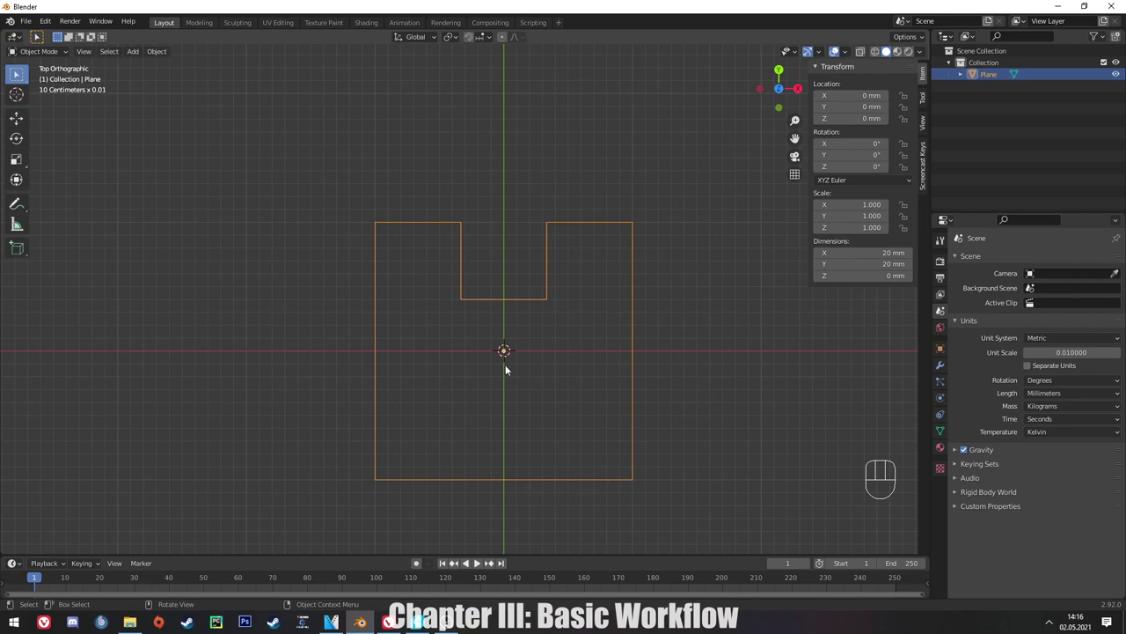
Orbit into a perspective view of the notched outline.
middle_click(502, 387)
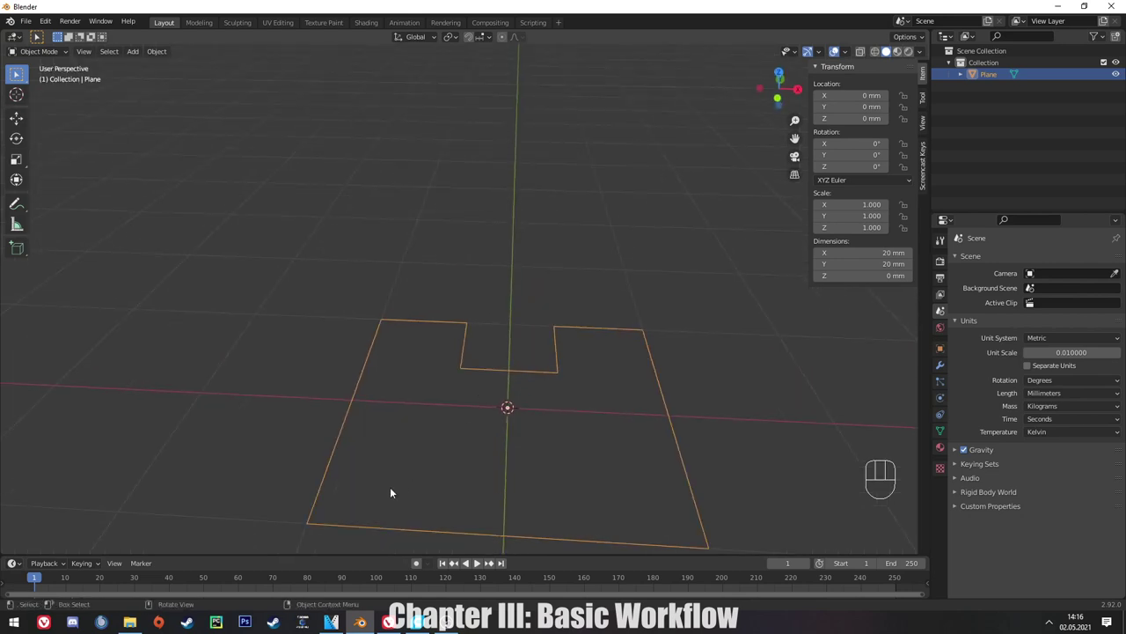
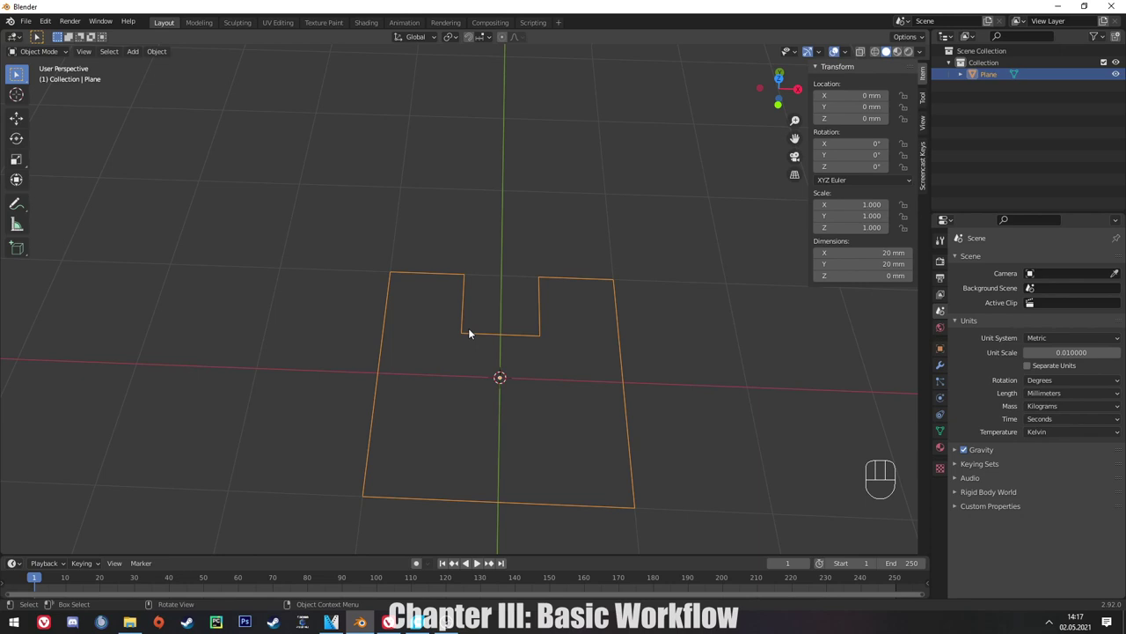
drag(474, 361, 475, 392)
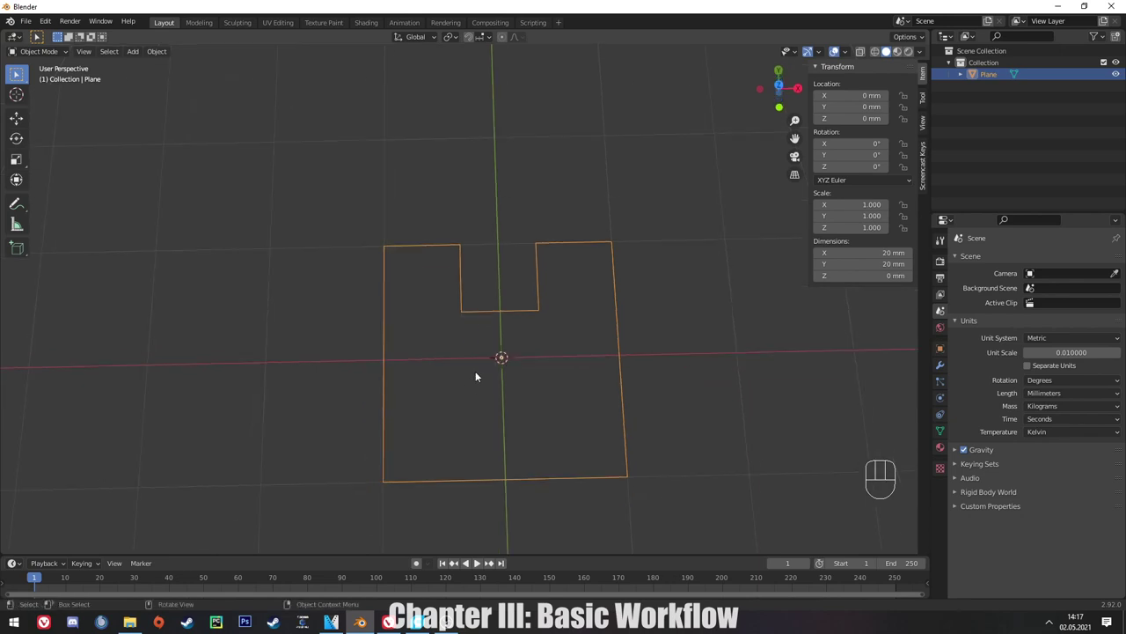
drag(475, 378, 568, 342)
drag(552, 375, 555, 303)
Select the whole outline and extrude it straight up along Z into 10 mm walls.
middle_click(551, 392)
key(Tab)
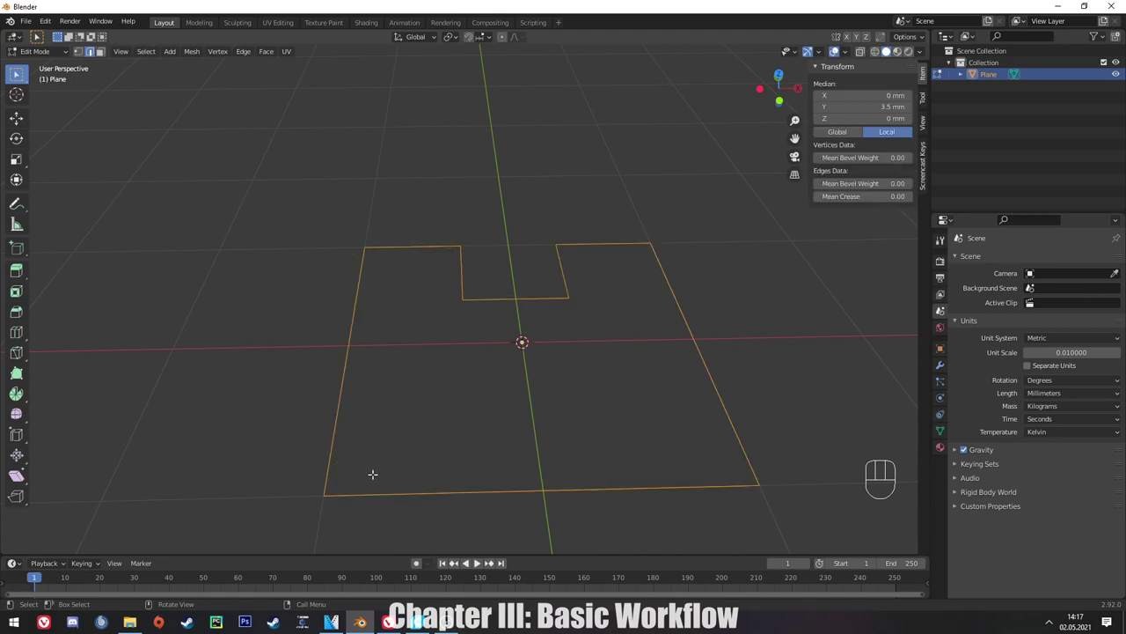
key(e)
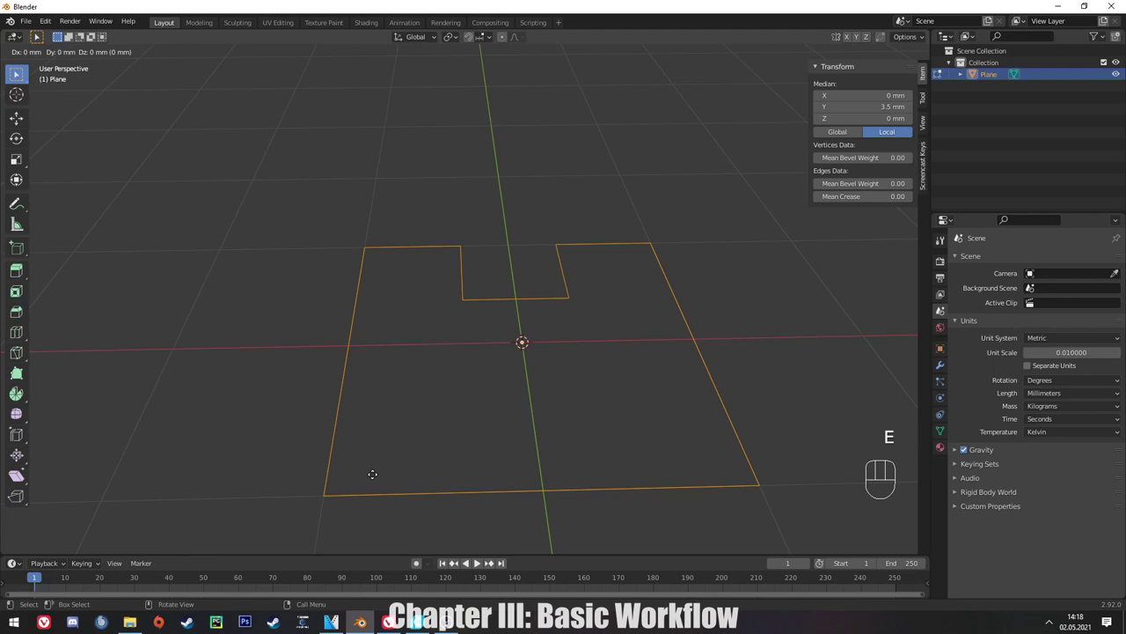
key(z)
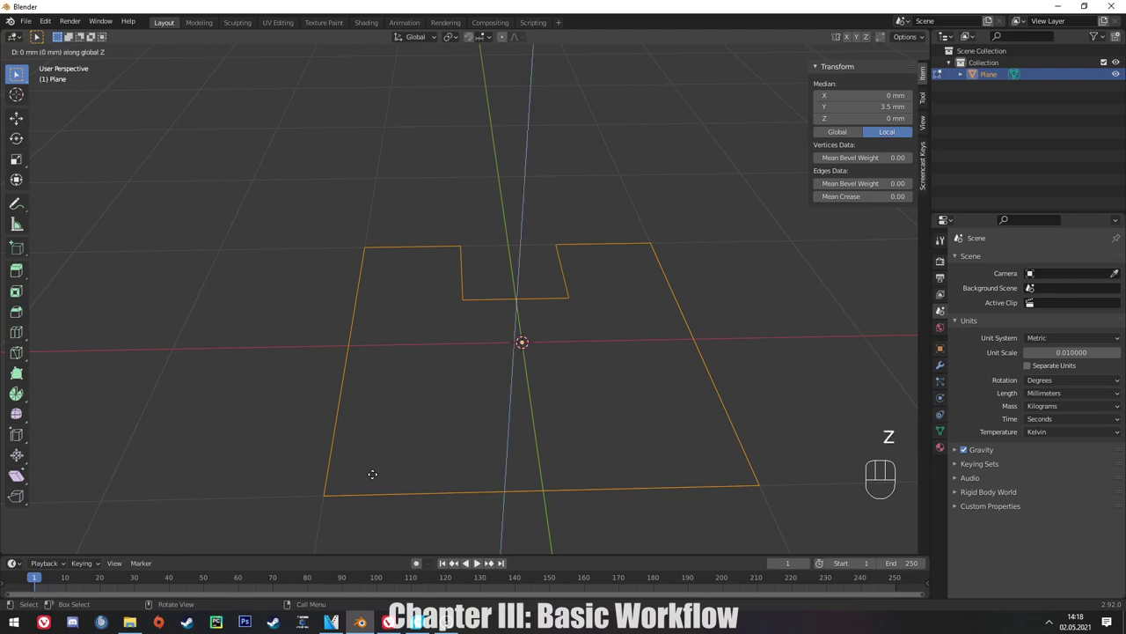
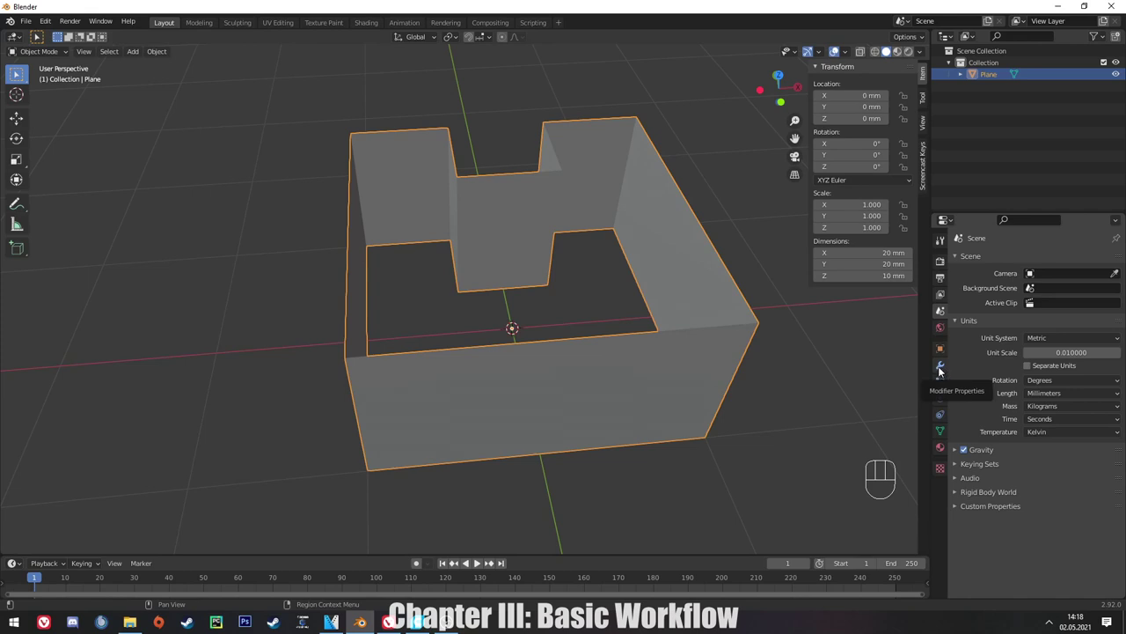
Add a Solidify modifier with Even Thickness to the walls and view the case from above.
click(943, 369)
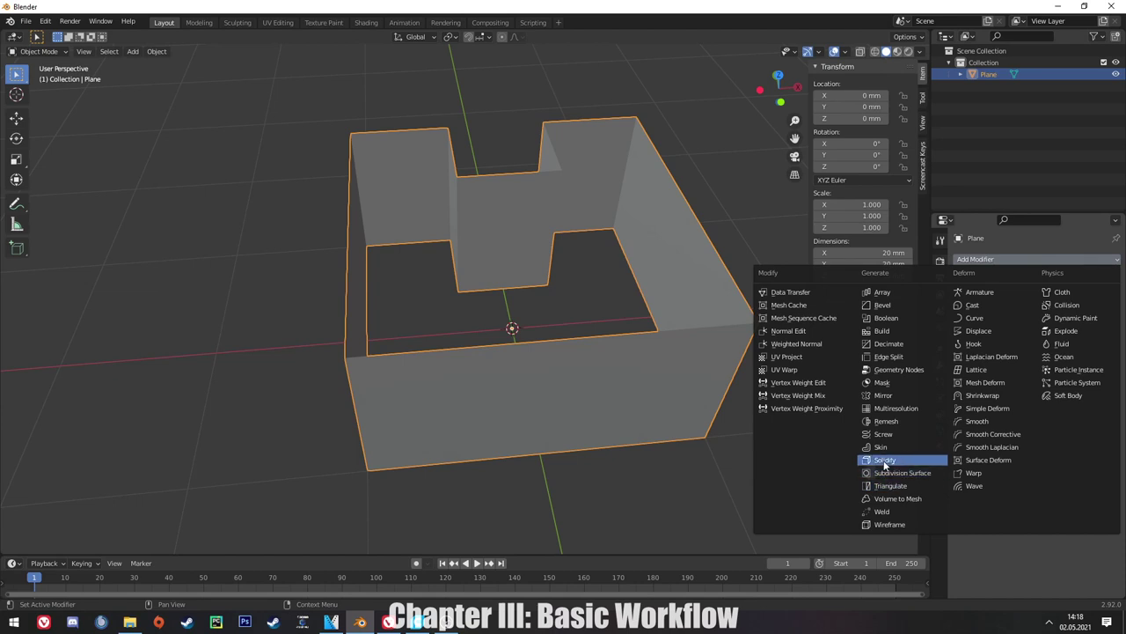
click(888, 463)
drag(787, 324, 1020, 351)
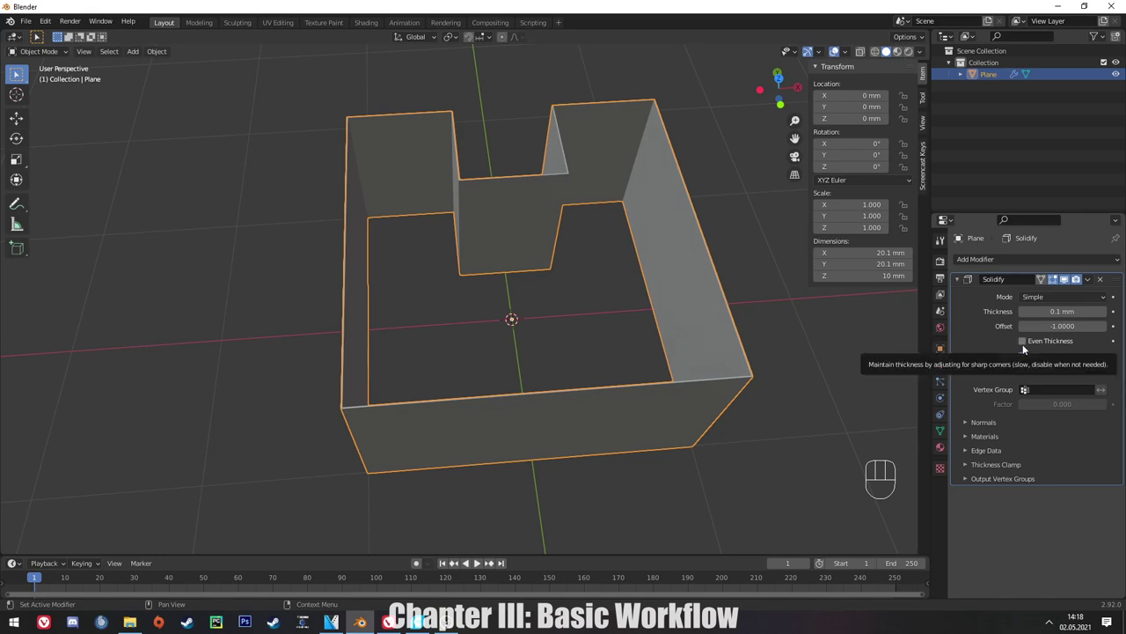
click(1022, 347)
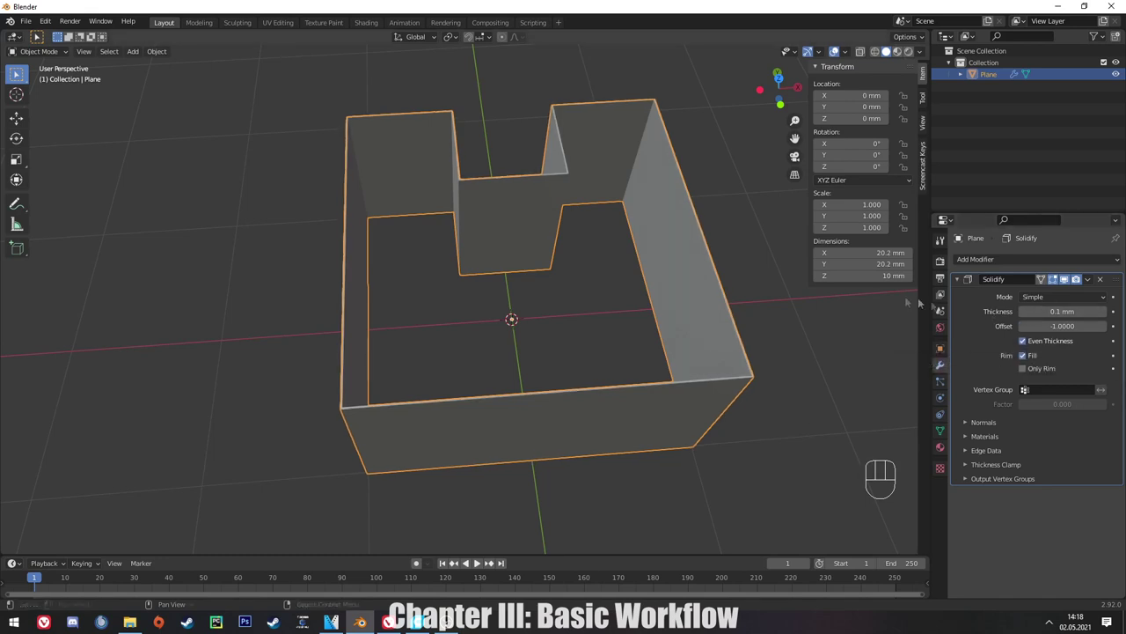
key(KP_1)
key(KP_1)
key(KP_7)
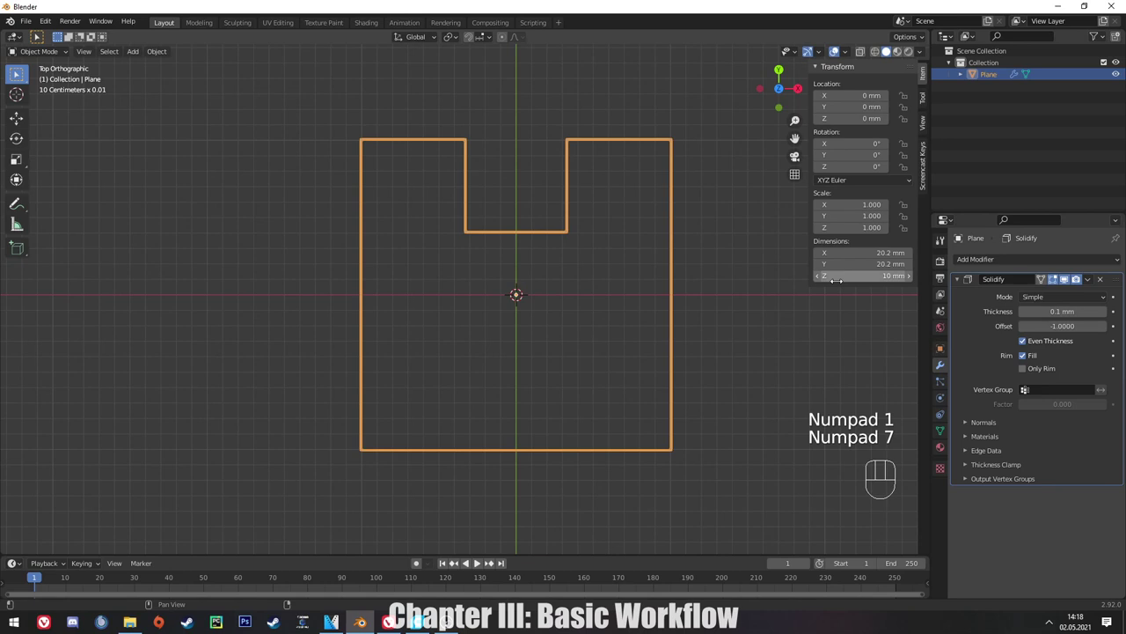
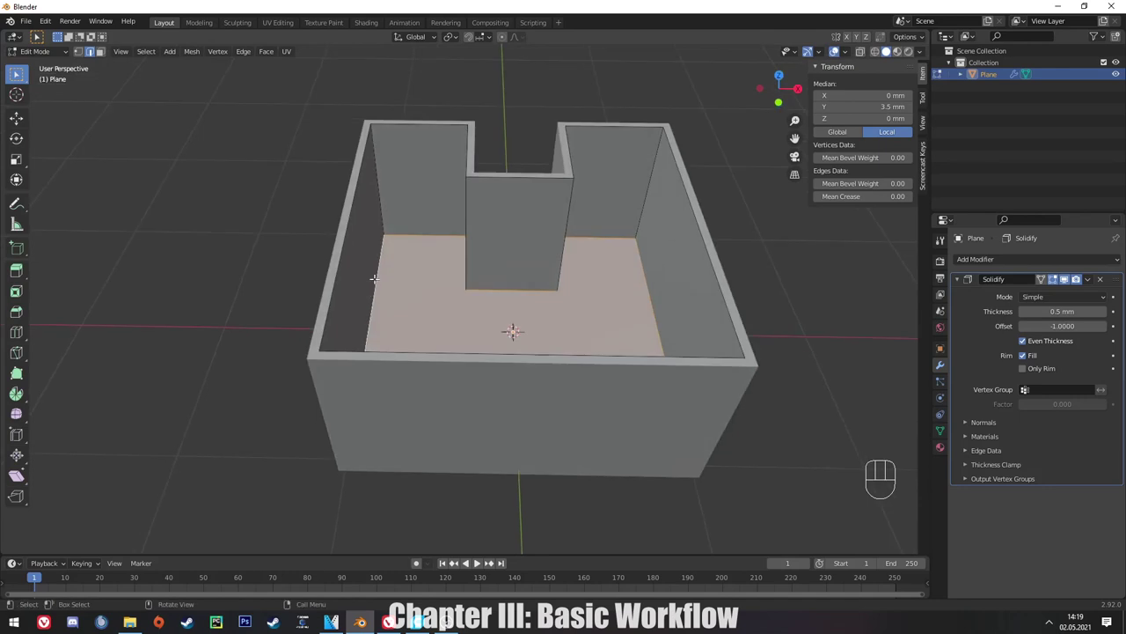
Switch to Solid shading and orbit to inspect the 21 × 21 × 10.5 mm open-top case.
key(KP_1)
key(z)
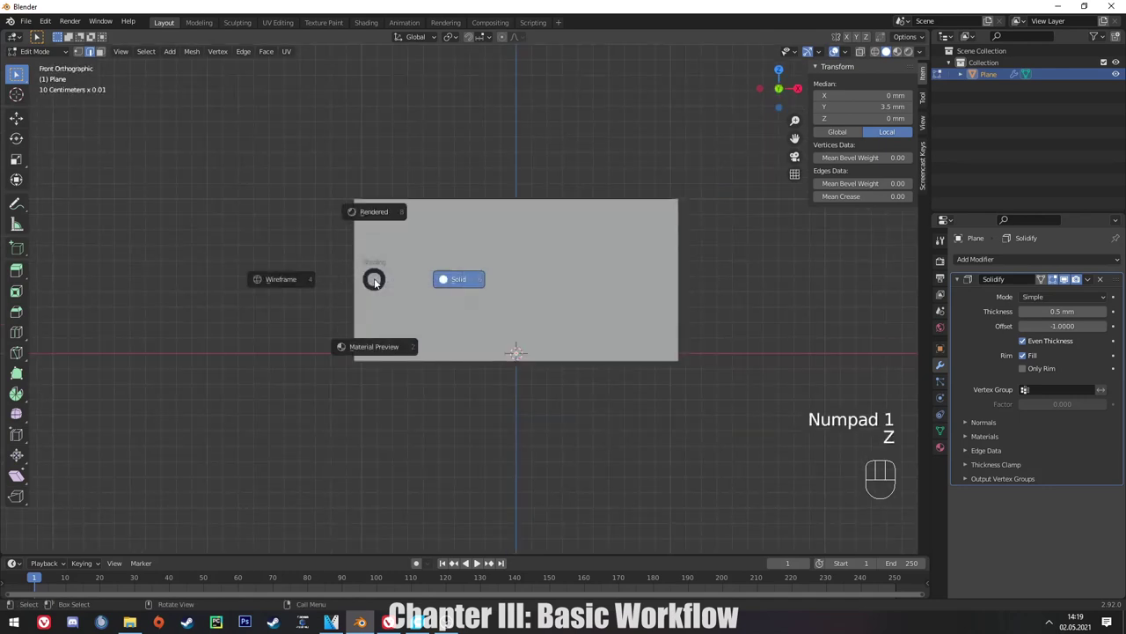
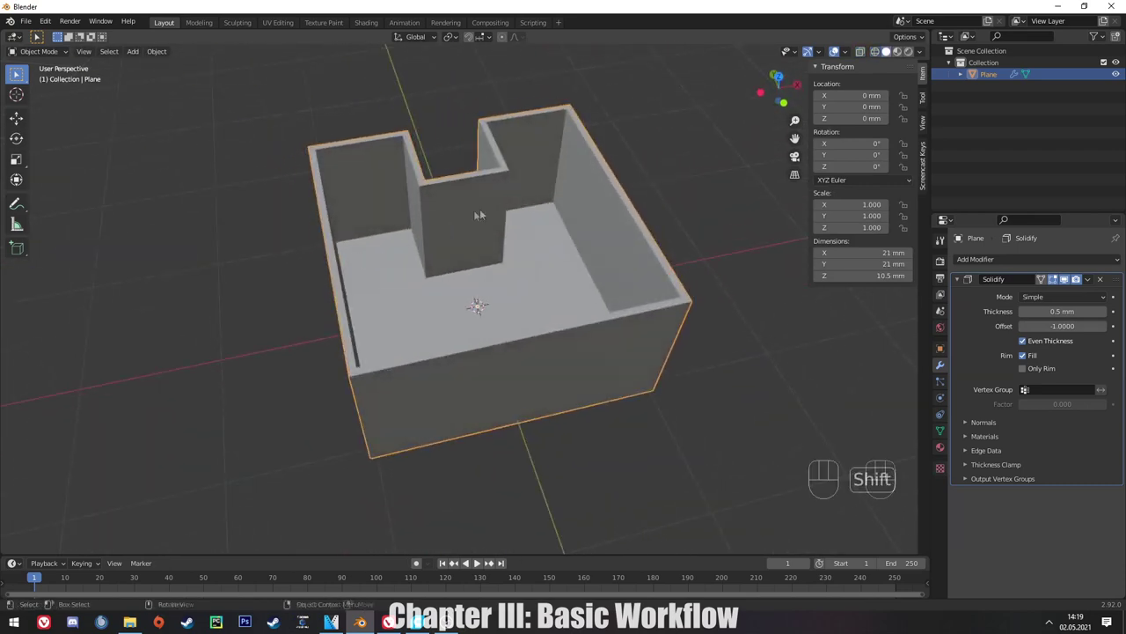
drag(505, 305, 348, 369)
middle_click(351, 367)
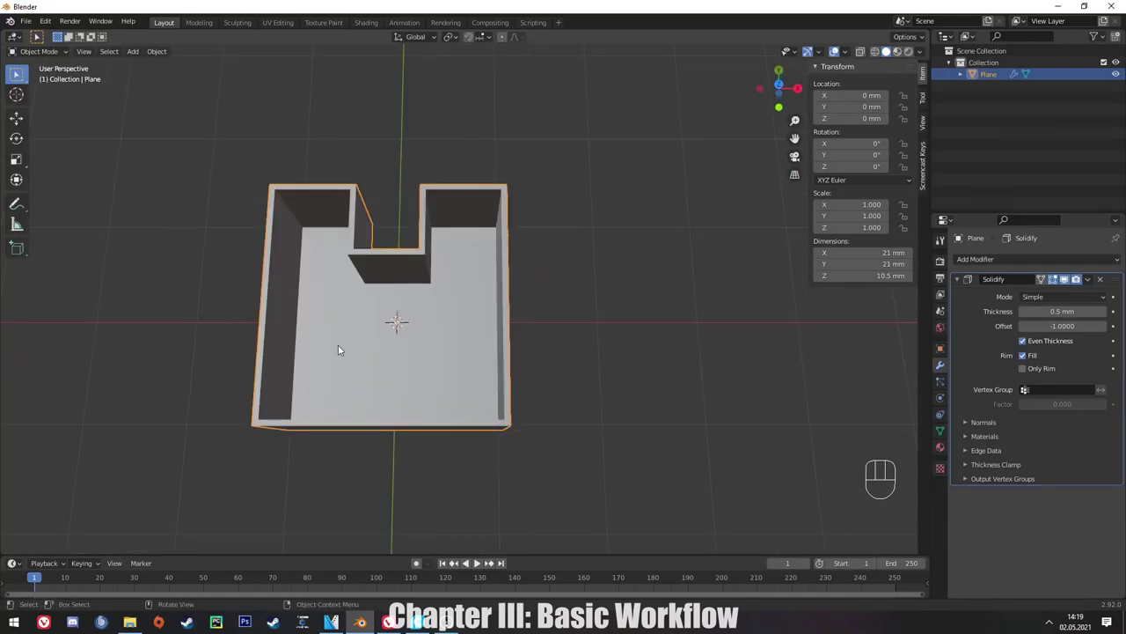
middle_click(359, 316)
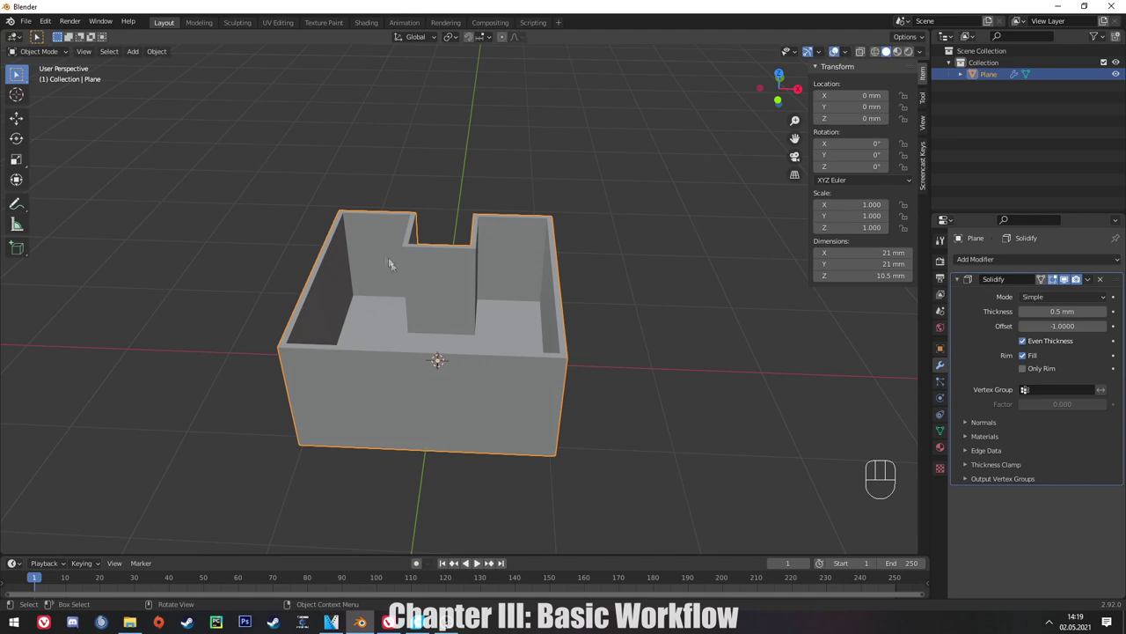
drag(396, 289, 433, 357)
drag(515, 381, 486, 357)
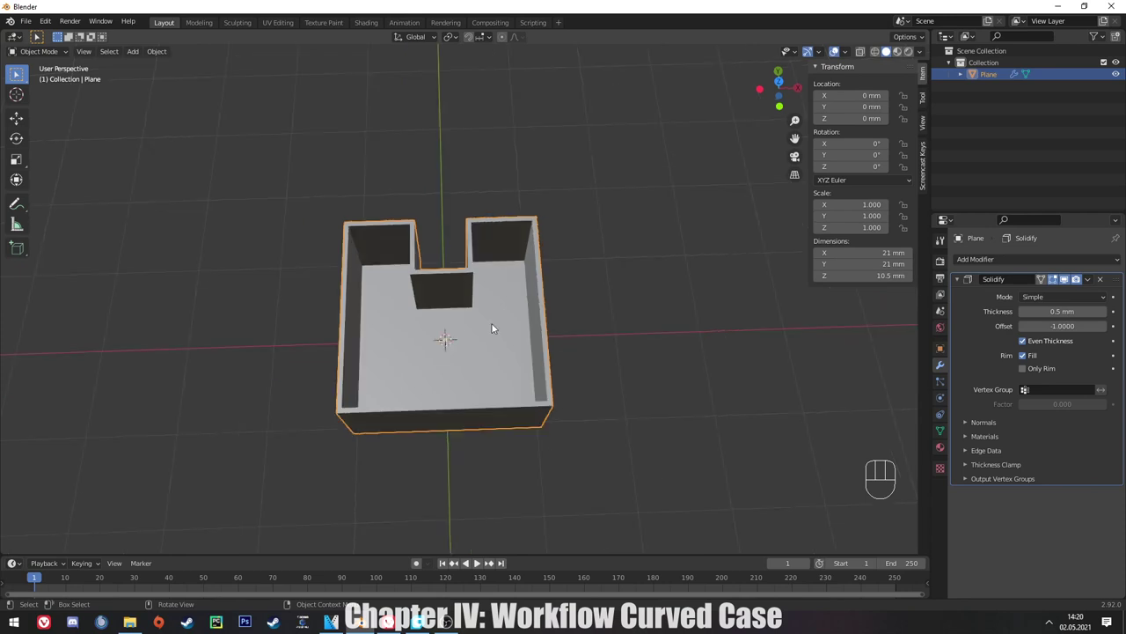
Undo back through the earlier edits until only the flat notched outline remains.
key(ctrl+z)
key(ctrl+z)
key(ctrl+z)
key(ctrl+z)
key(ctrl+z)
key(ctrl+z)
key(ctrl+z)
key(ctrl+z)
key(ctrl+z)
key(ctrl+z)
key(ctrl+z)
key(a)
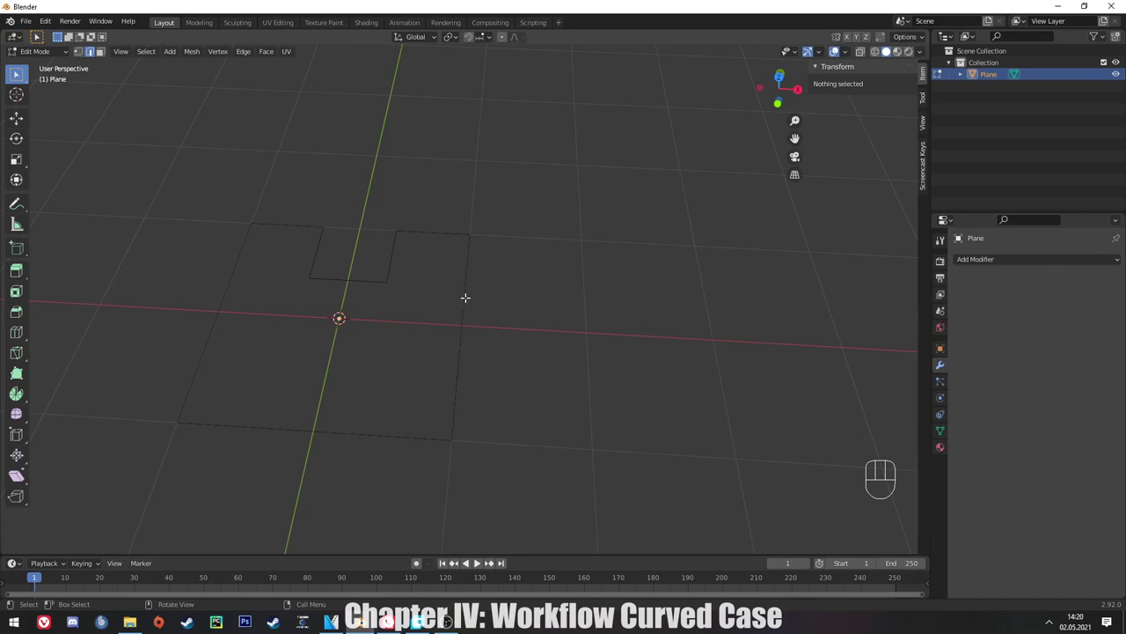
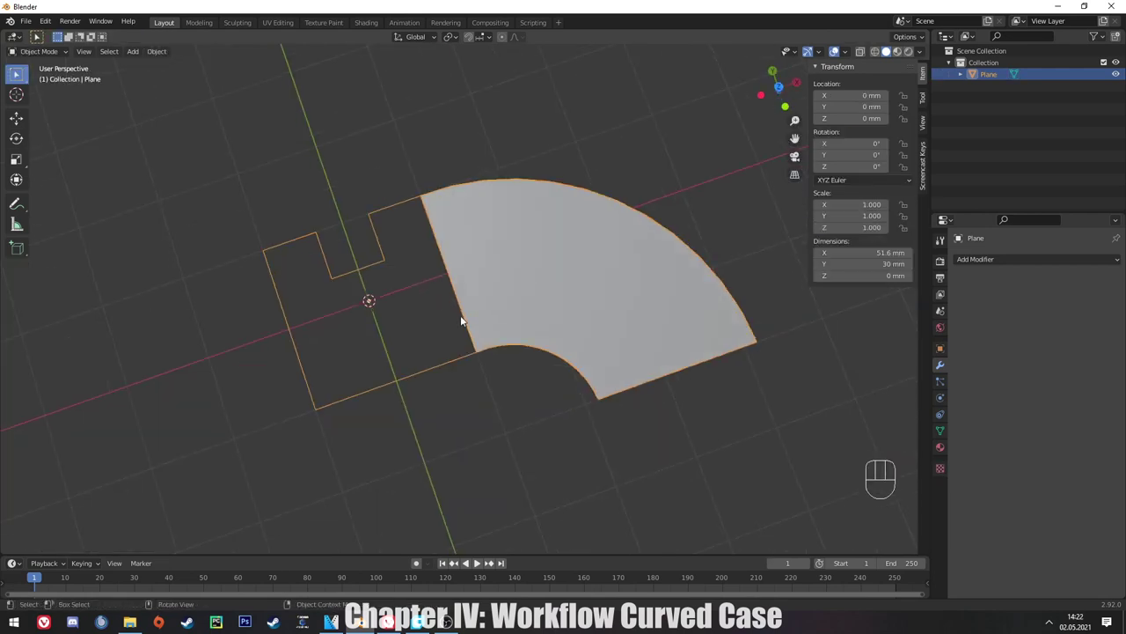
Spin a curved band of 12 faces out from the outline's side around the Z axis.
key(Tab)
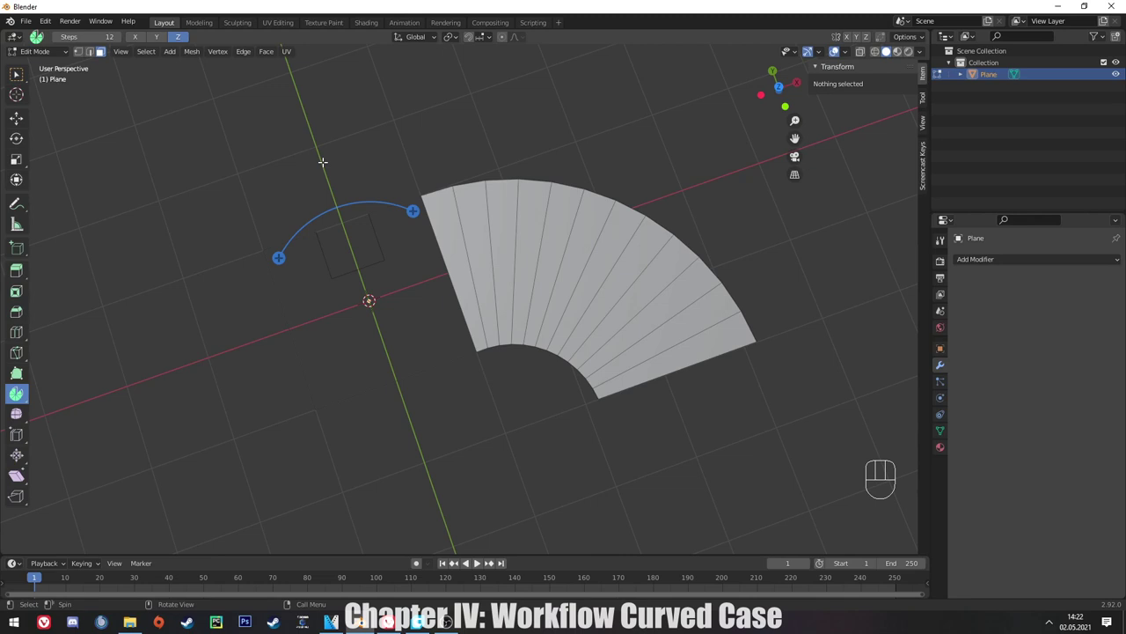
key(w)
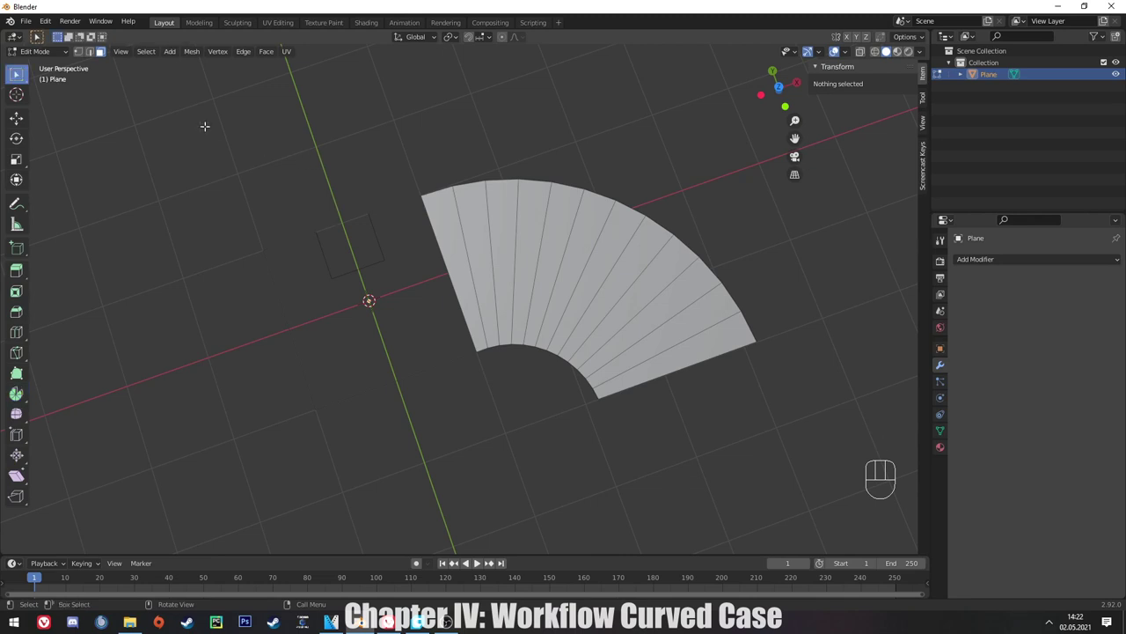
key(w)
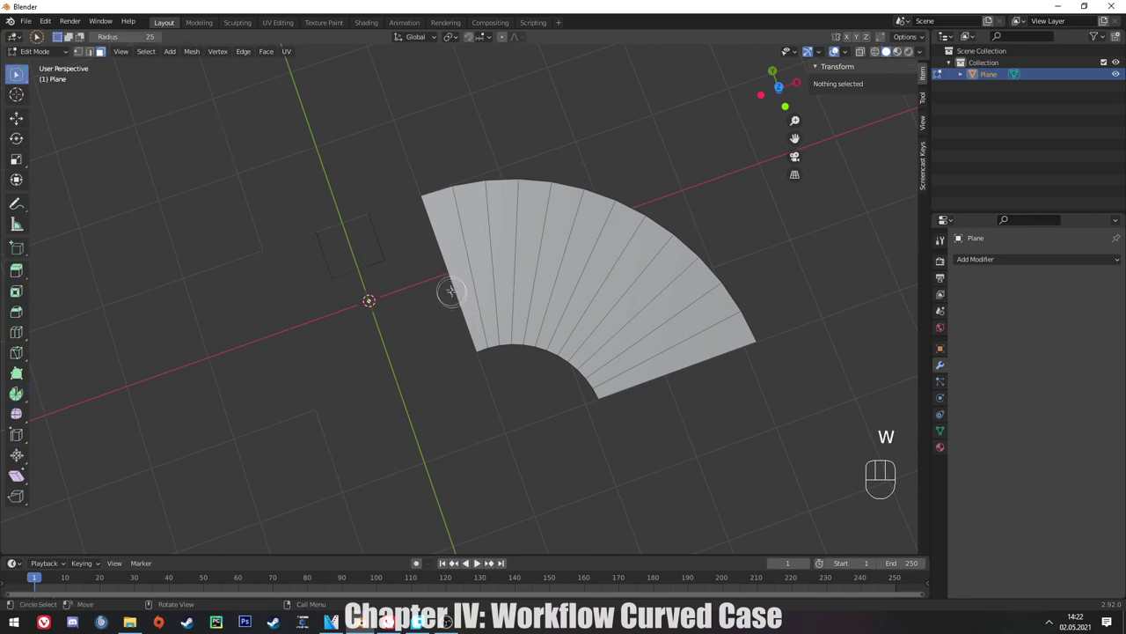
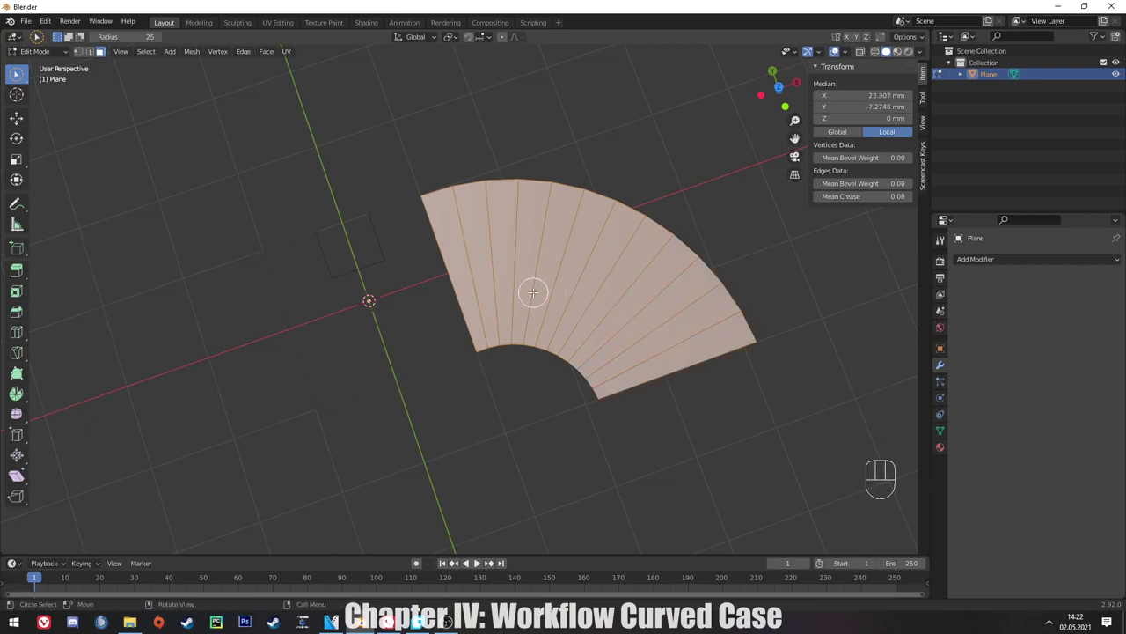
Delete the band's inner faces and radial edges, leaving one continuous outline with a smooth arc.
key(Delete)
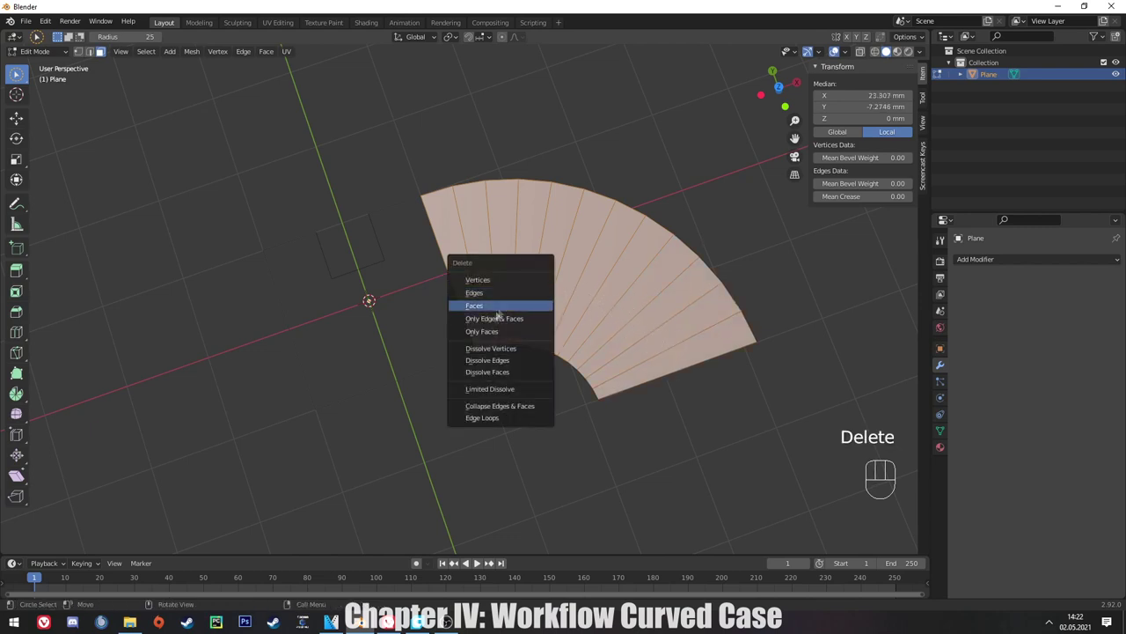
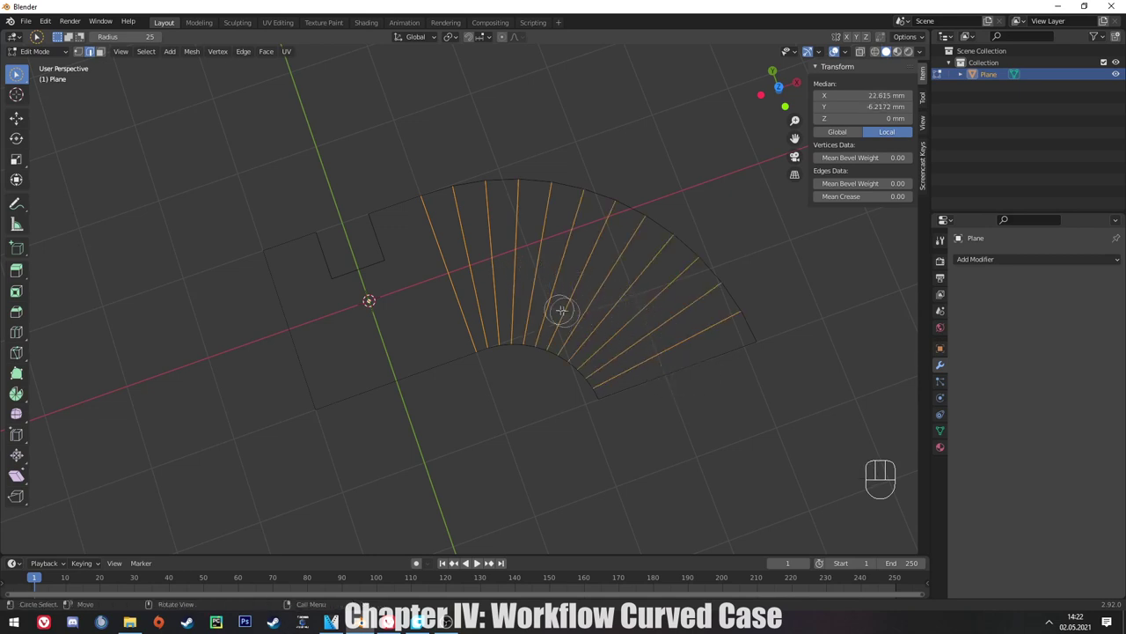
key(Delete)
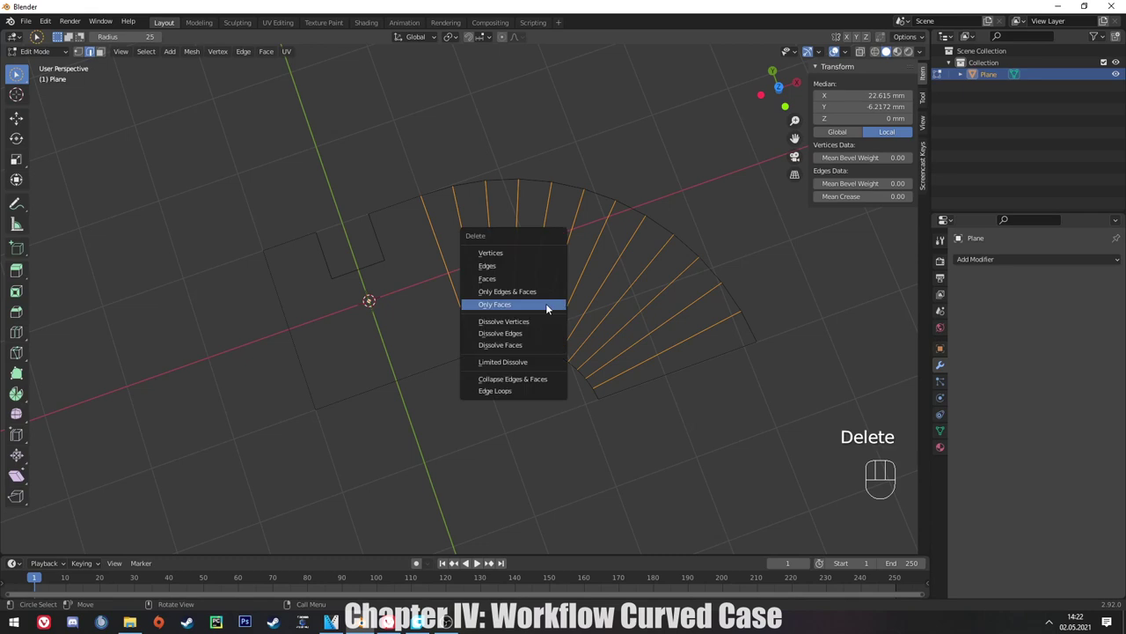
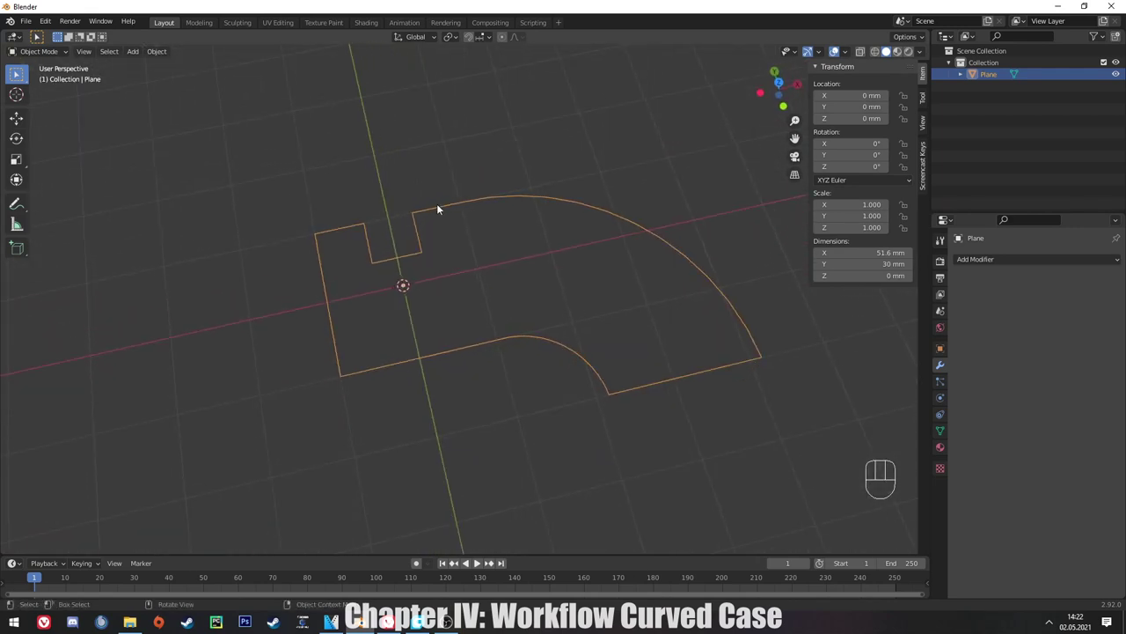
key(Tab)
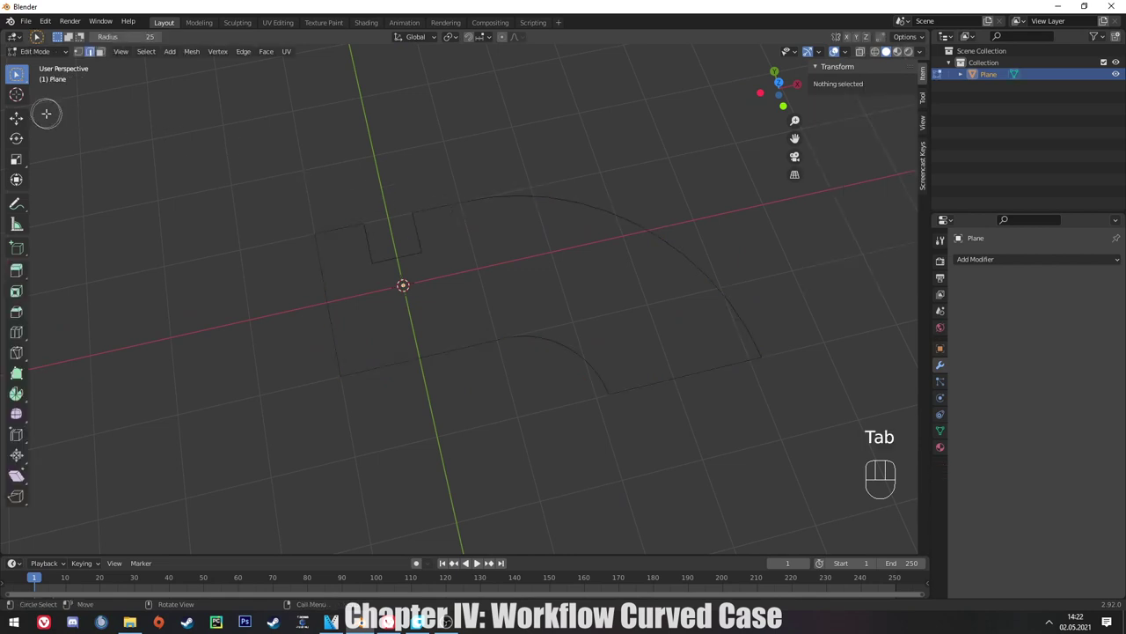
Select the whole curved outline and start extruding it straight up along Z toward 10 mm walls.
key(Tab)
key(Tab)
key(a)
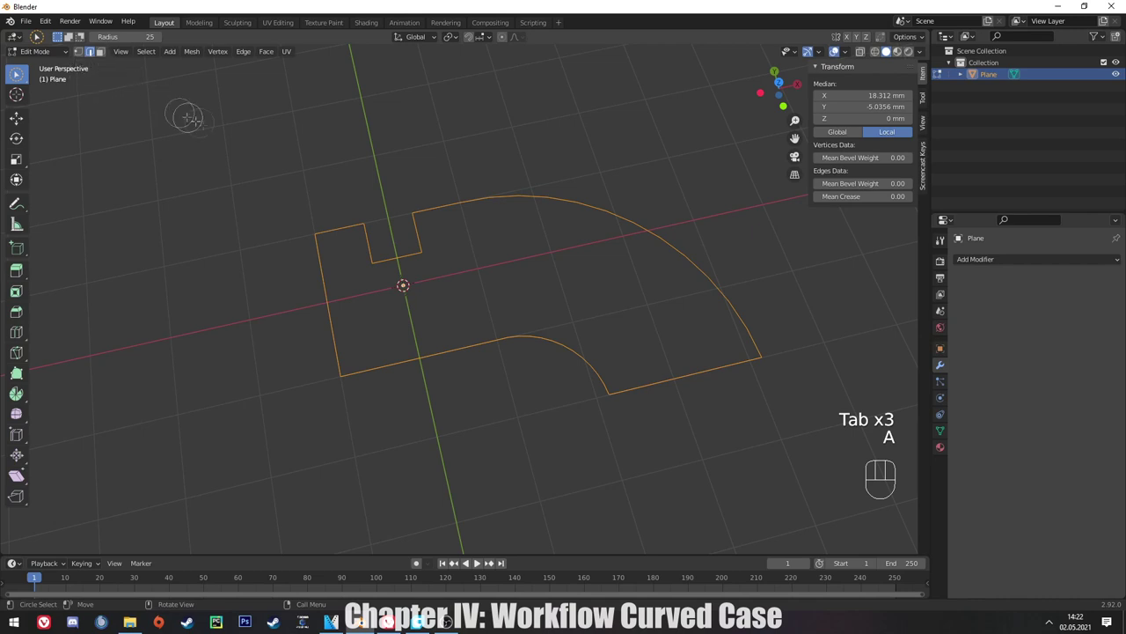
key(e)
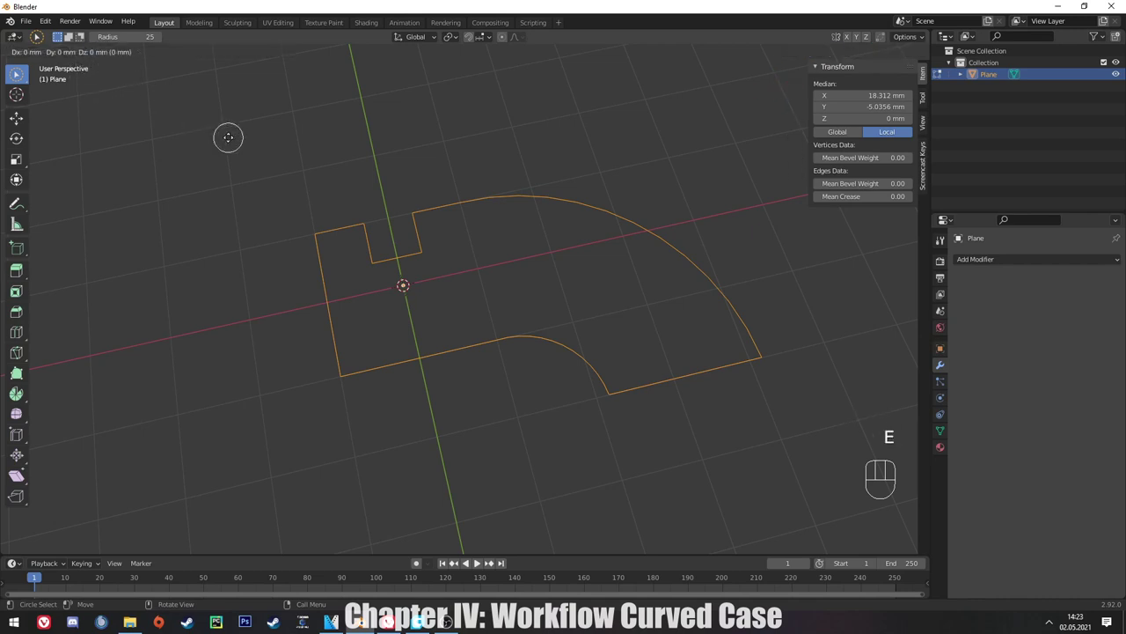
key(z)
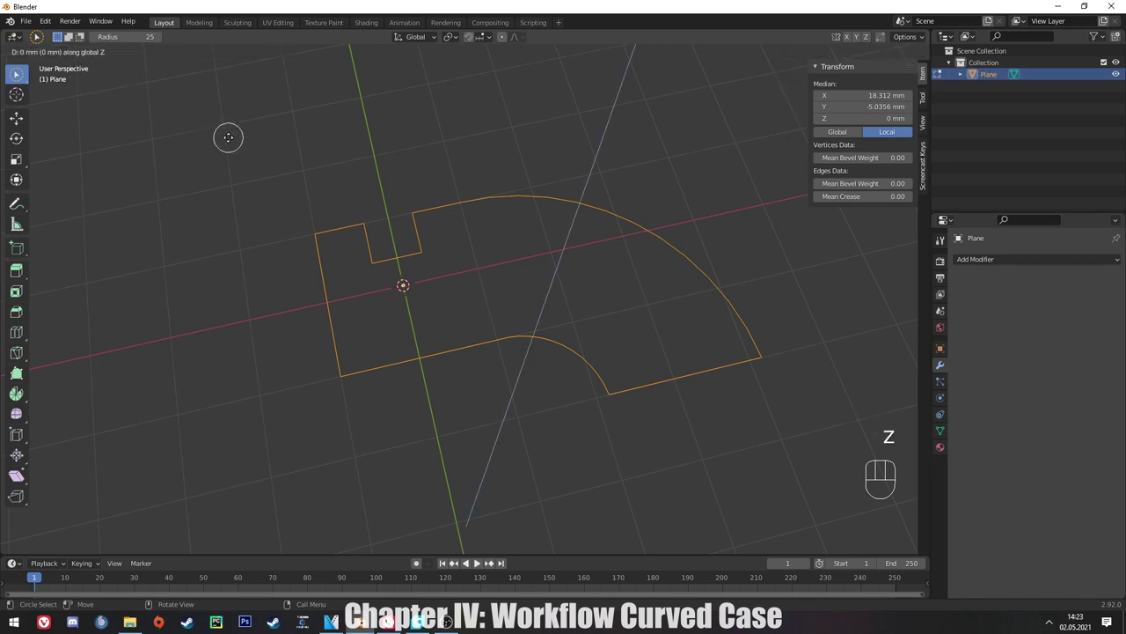
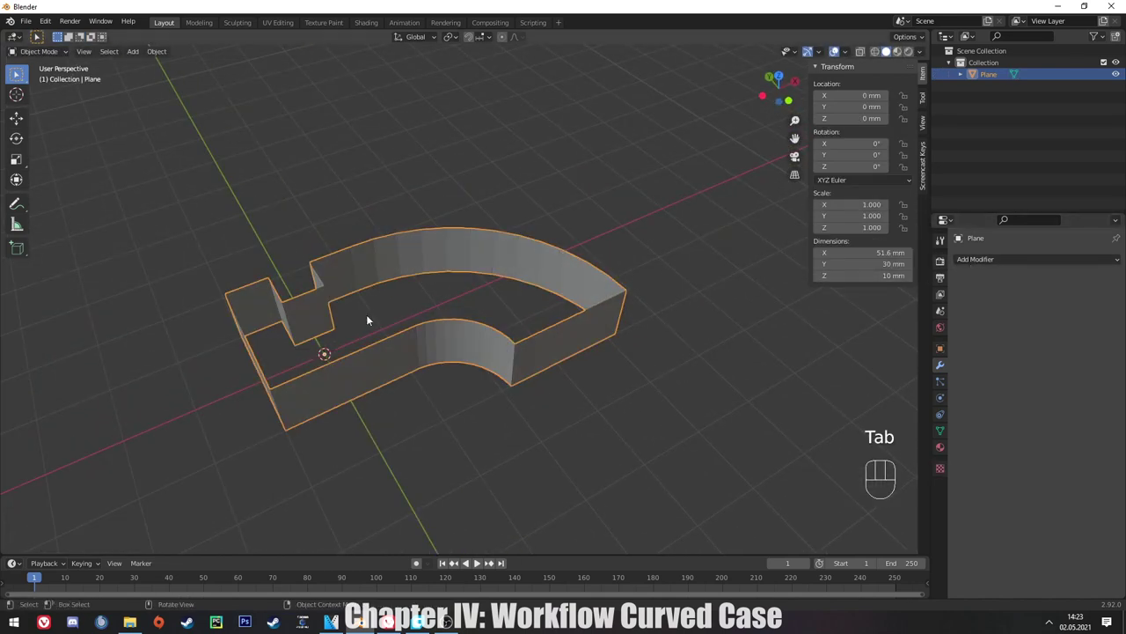
Start adding a Solidify modifier for 0.5 mm even, filled wall thickness.
click(967, 272)
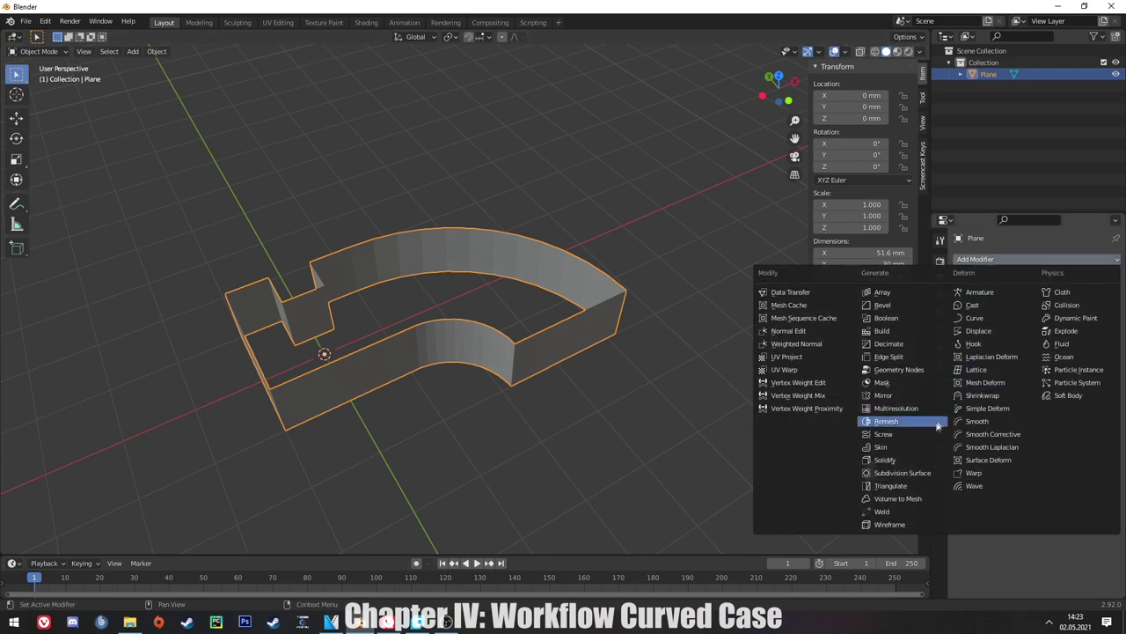
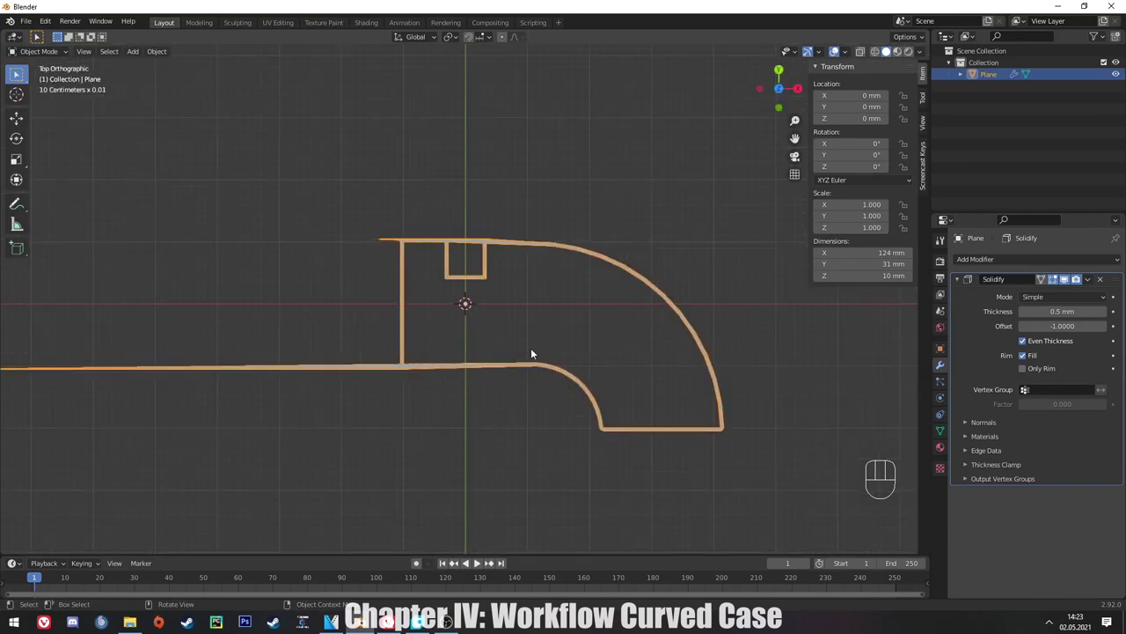
Select every face of the case, flip the normals outward via Alt+N, then deselect.
key(Tab)
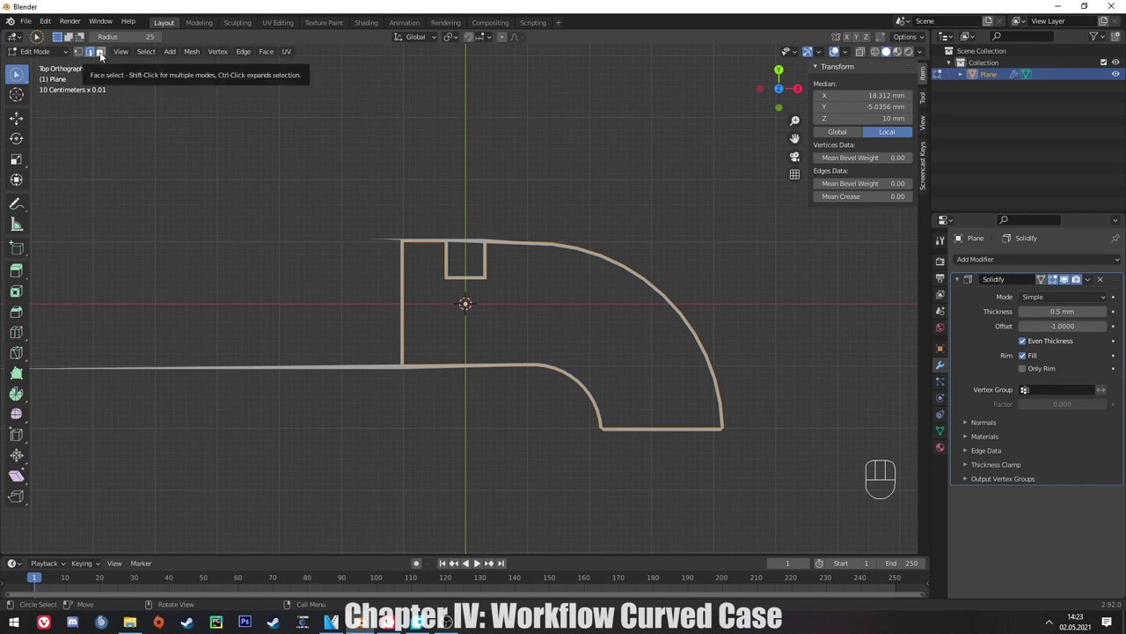
click(101, 57)
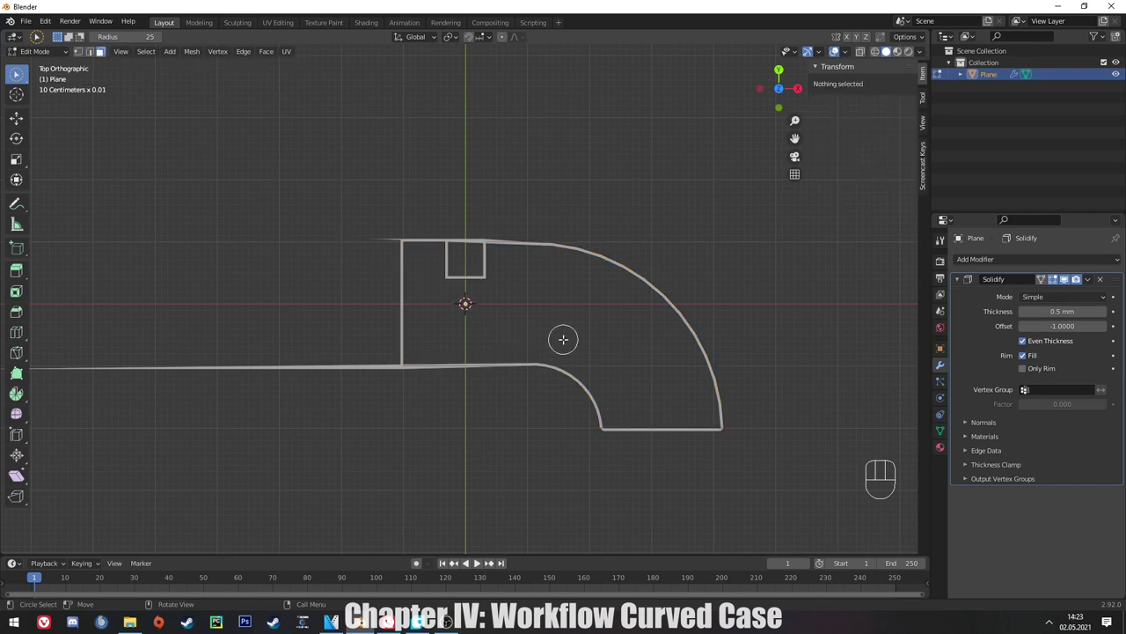
key(a)
key(KP_1)
key(KP_7)
key(n)
key(alt+n)
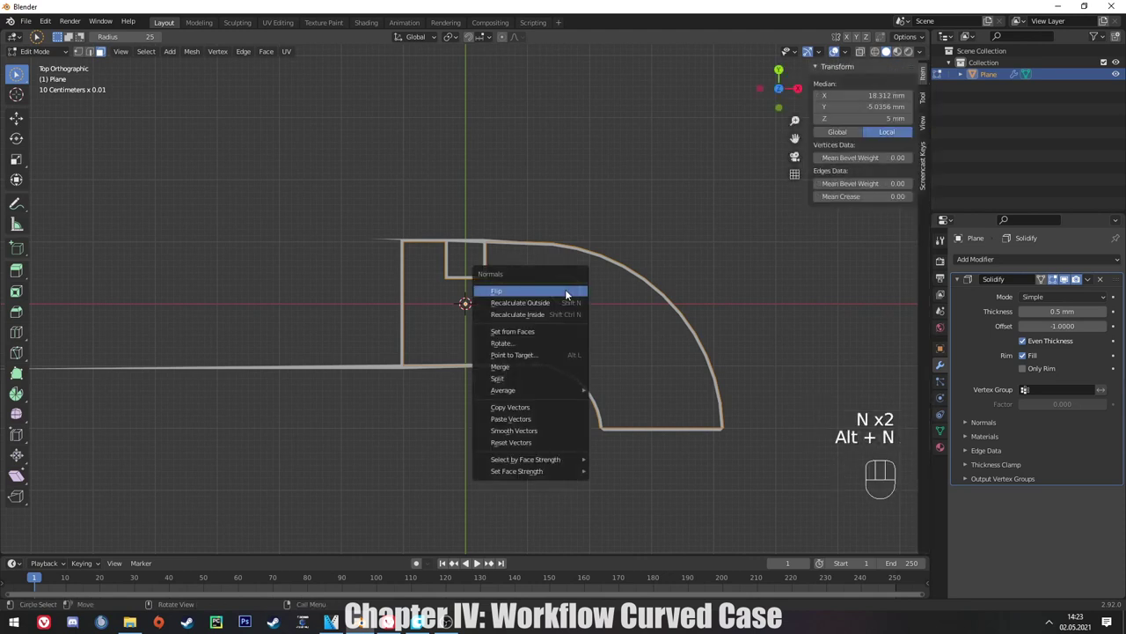
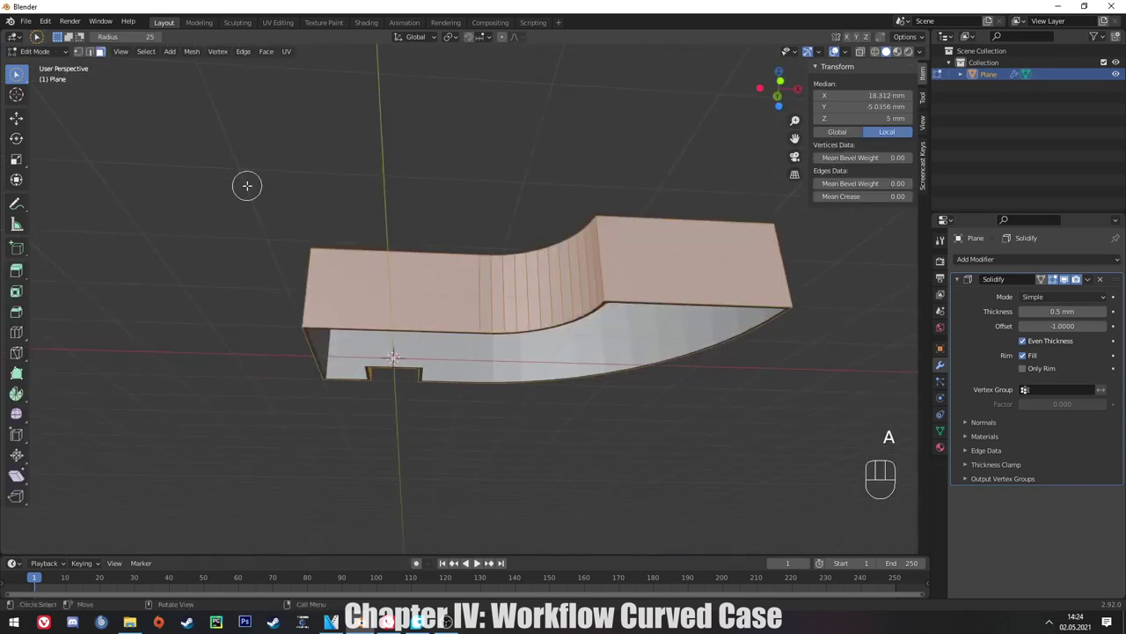
key(a)
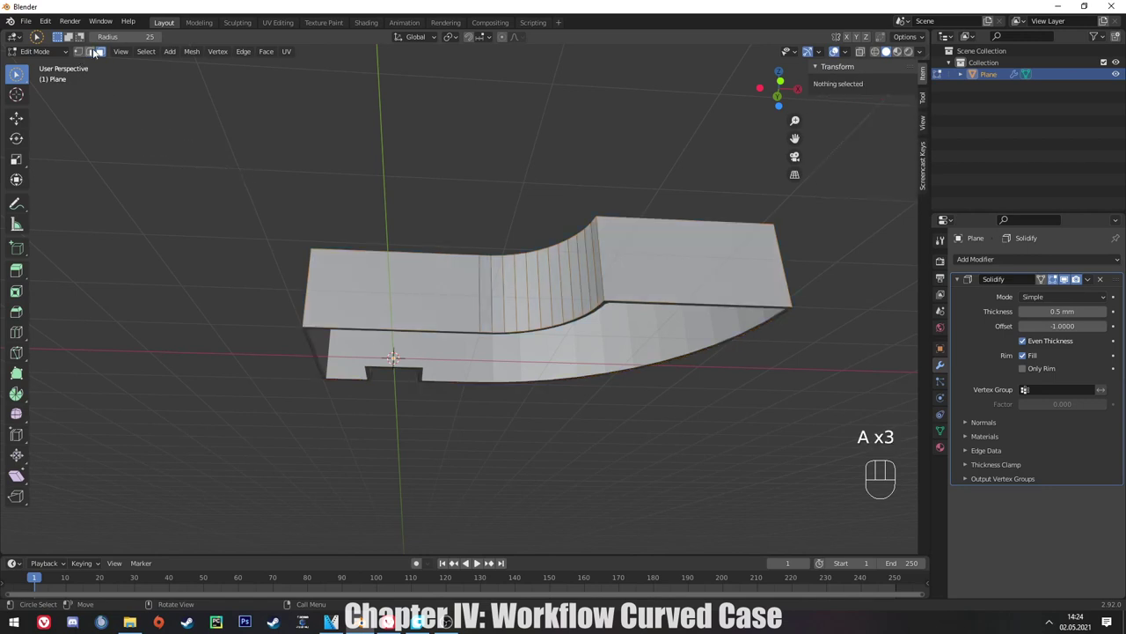
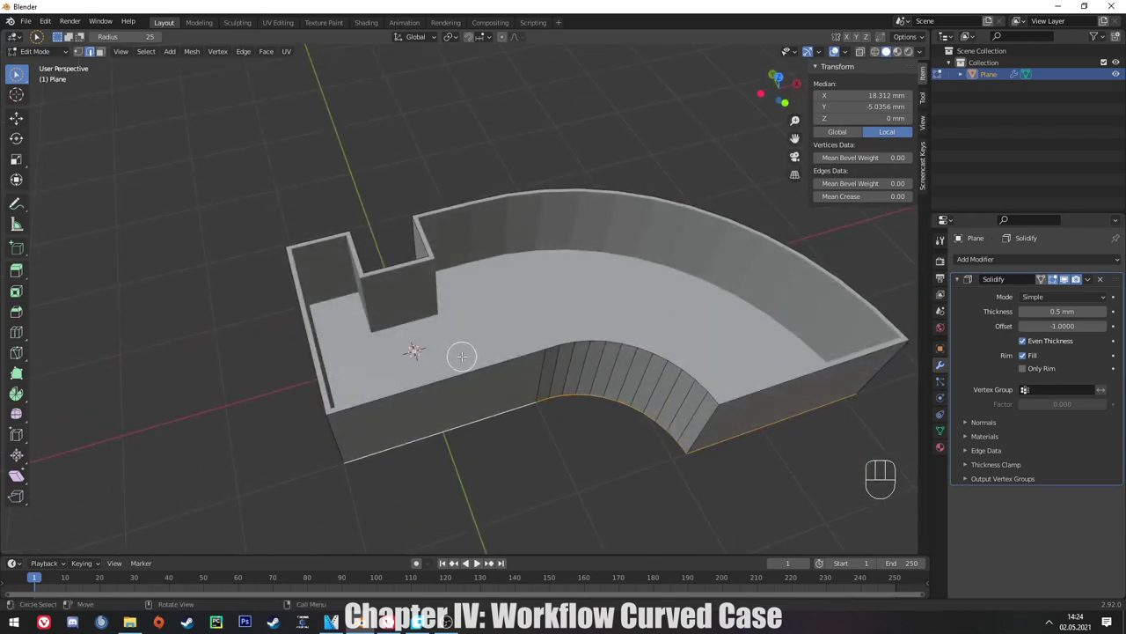
Leave mesh editing and orbit around the curved case to inspect it before starting fresh.
key(Tab)
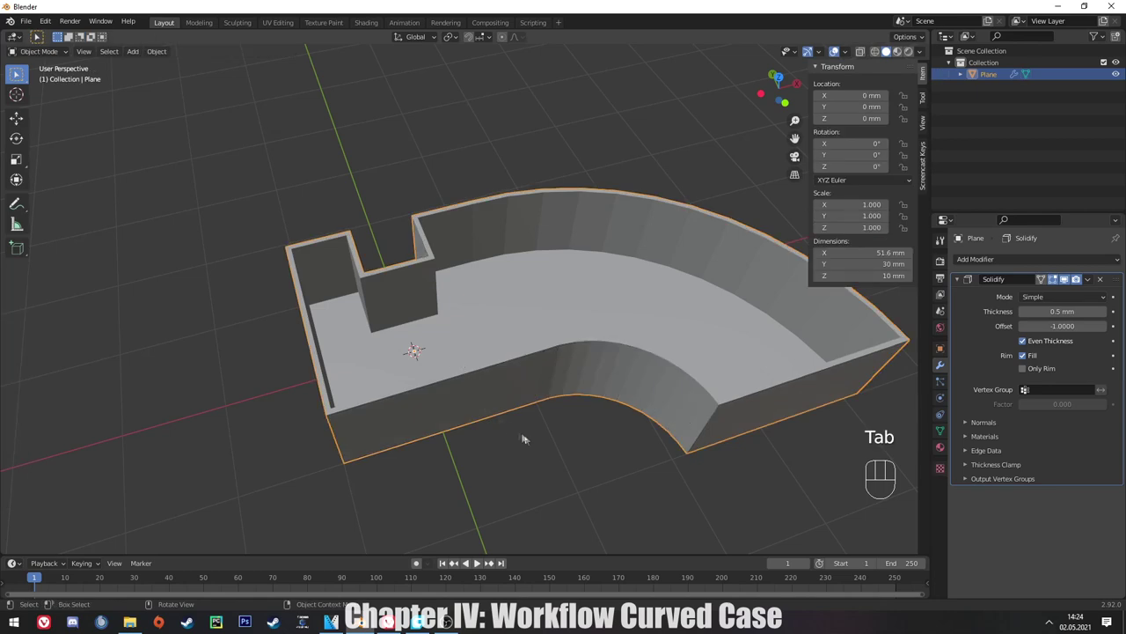
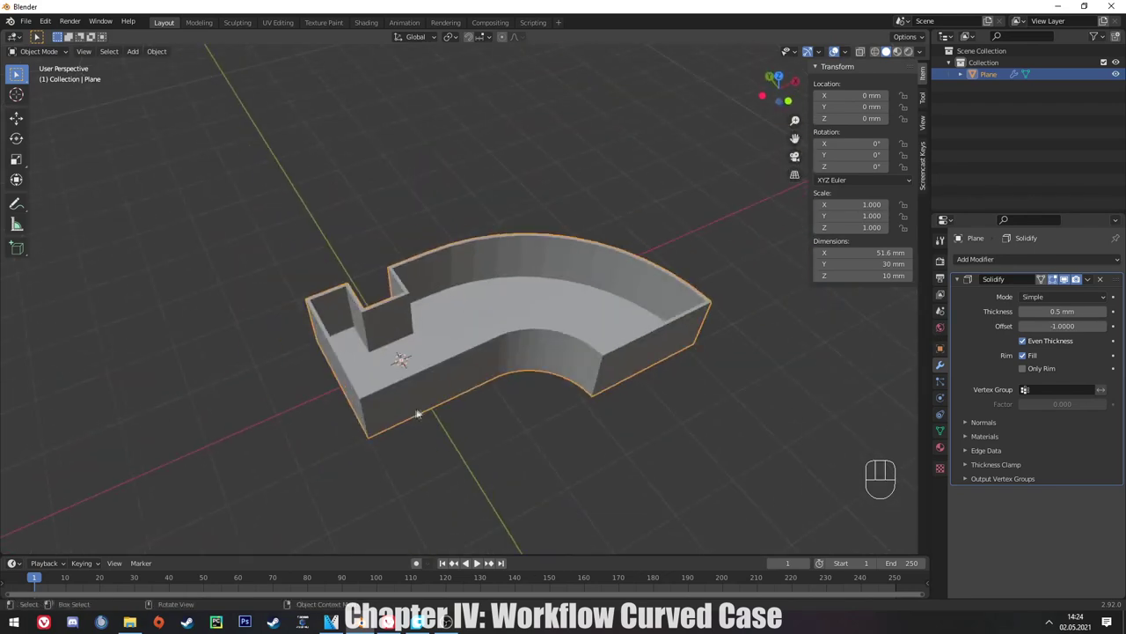
drag(484, 423, 593, 328)
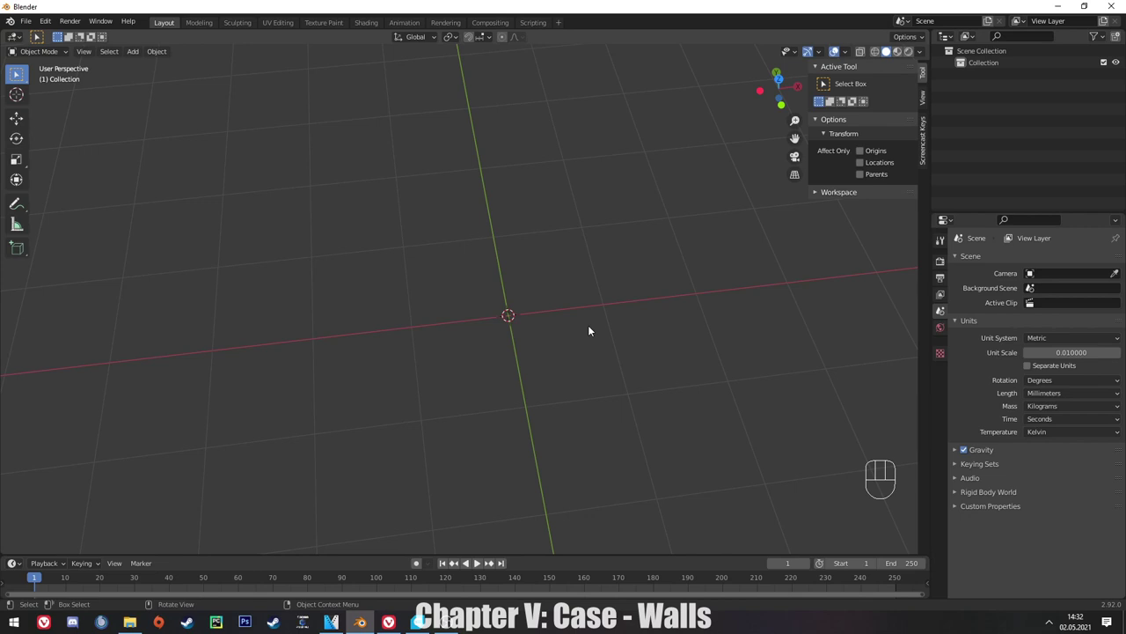
Bring up the Add menu to place a new plane mesh in the empty scene.
key(shift+a)
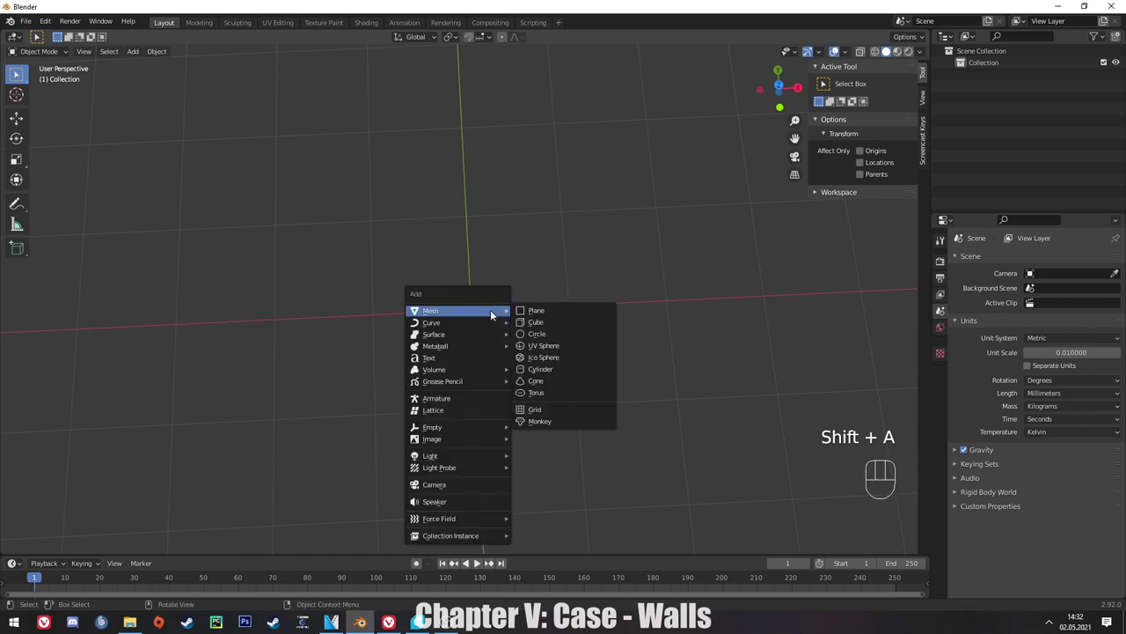
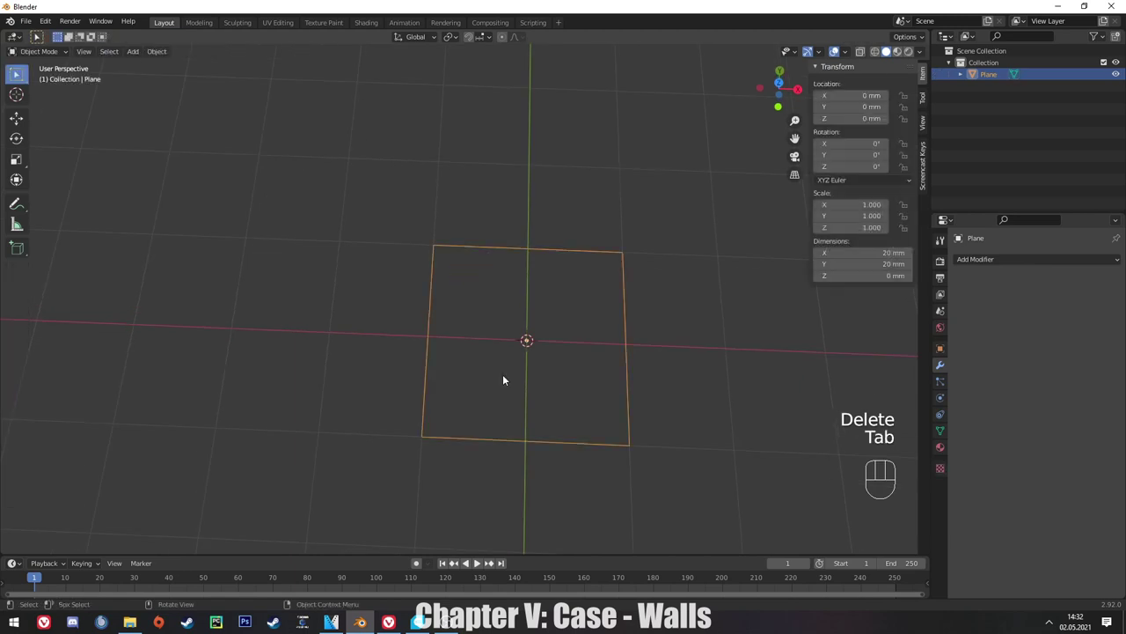
Loop cut the 20 mm plane twice and view it straight down from the top.
drag(509, 368, 505, 380)
key(Tab)
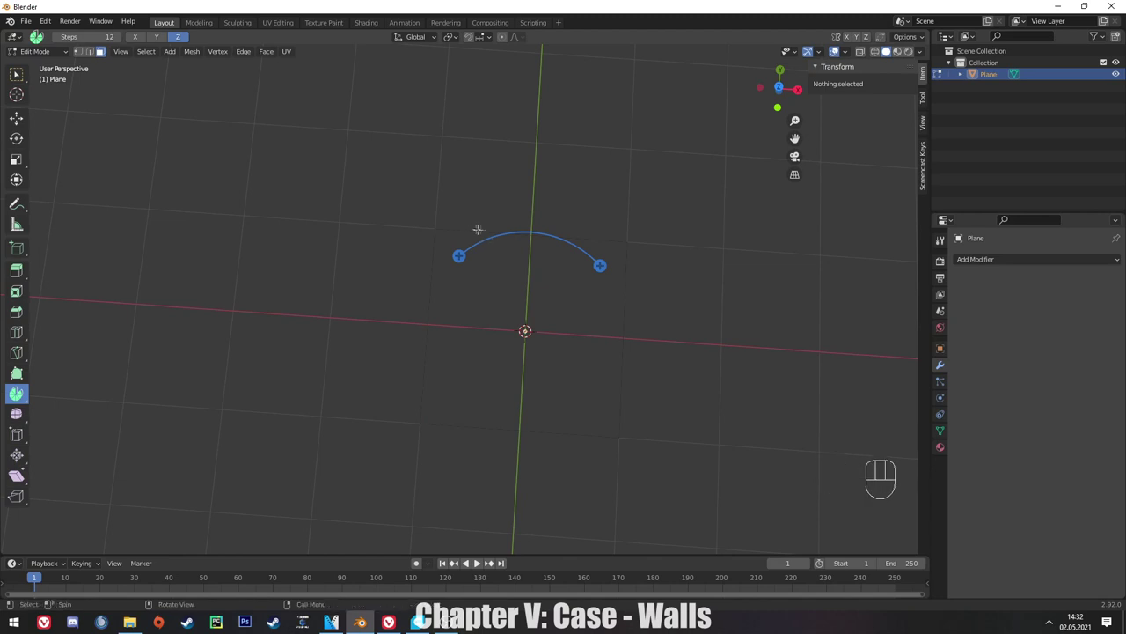
key(ctrl+r)
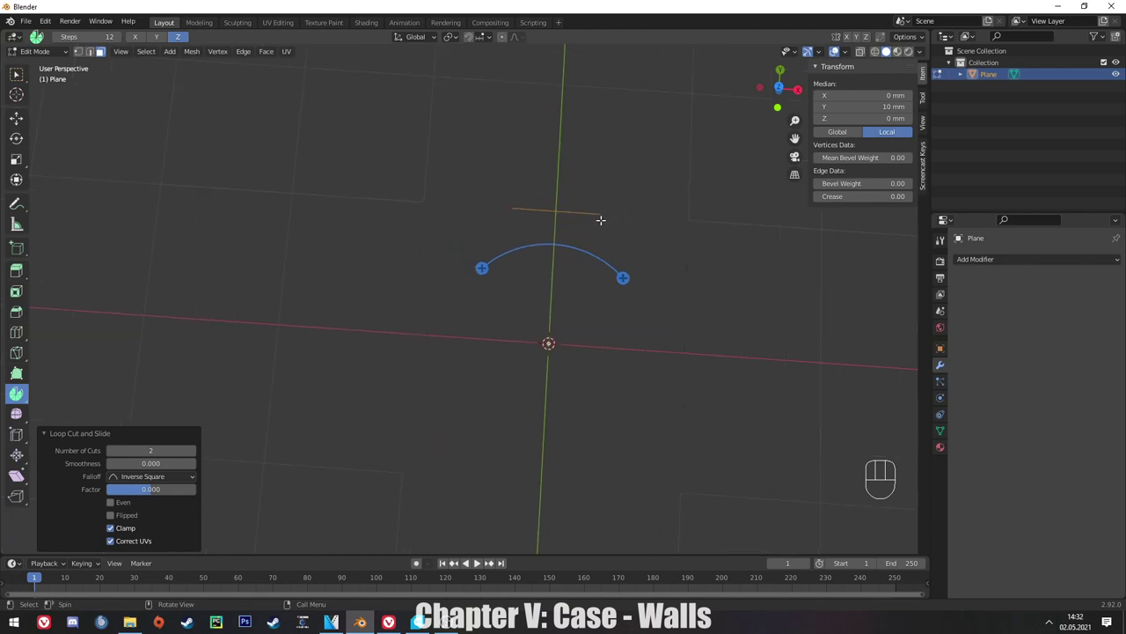
key(KP_1)
key(KP_7)
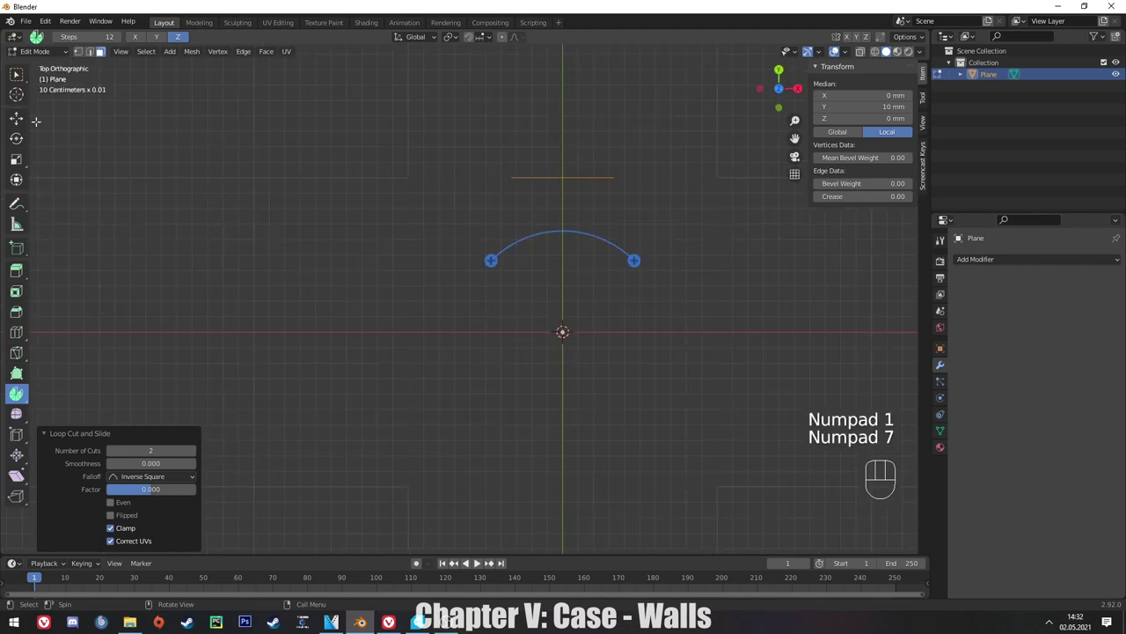
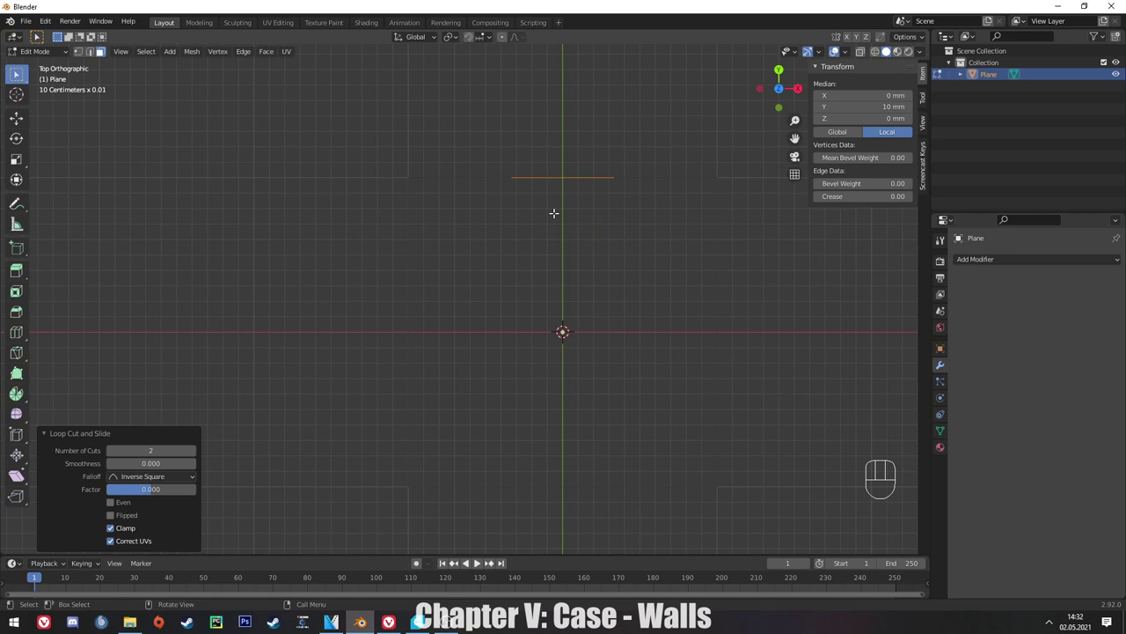
Extrude the middle top edge downward along Y to form the rectangular notch.
key(e)
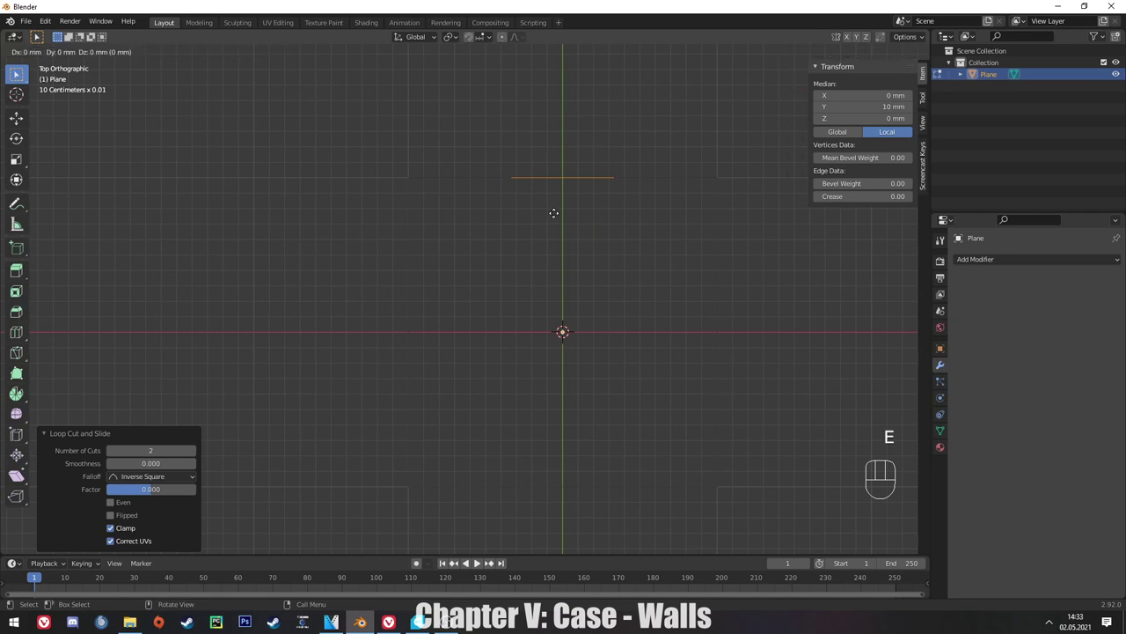
click(98, 58)
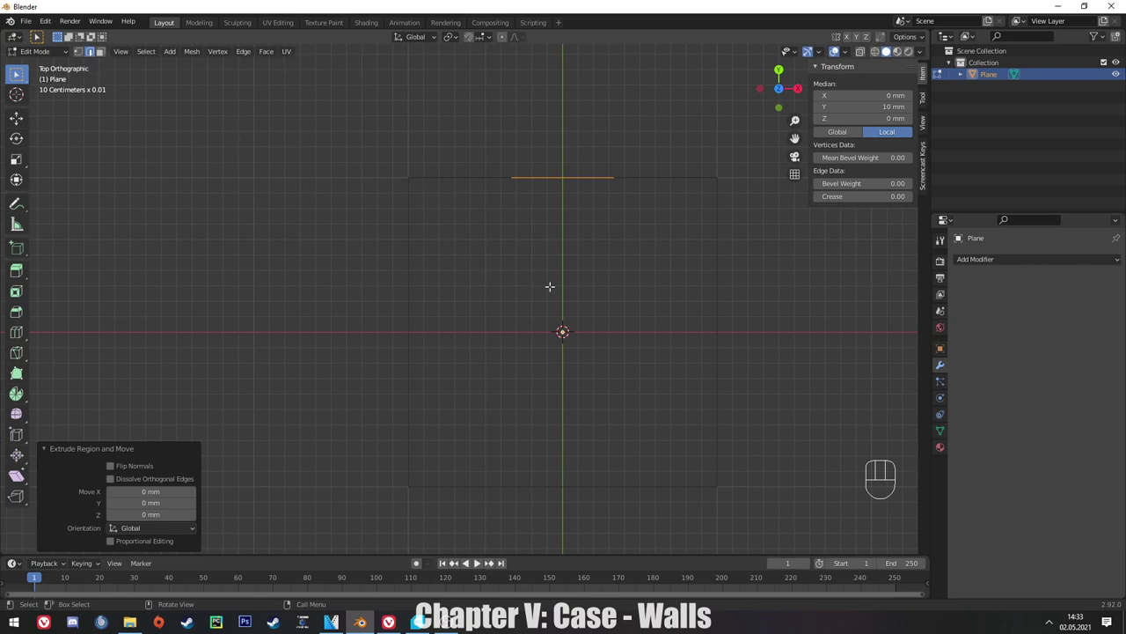
key(e)
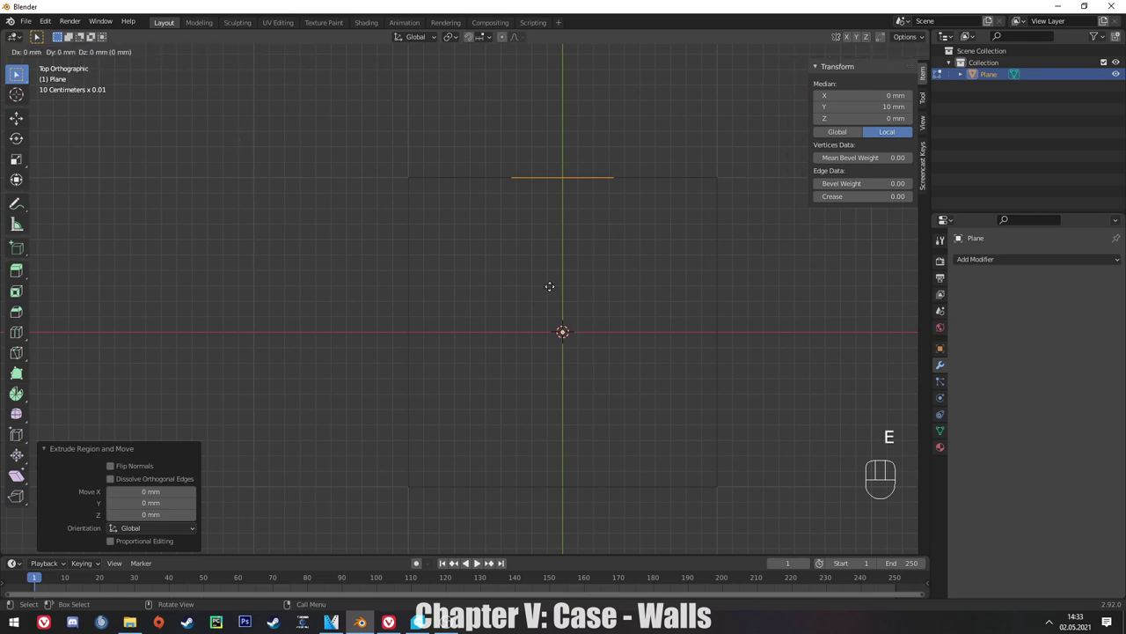
key(y)
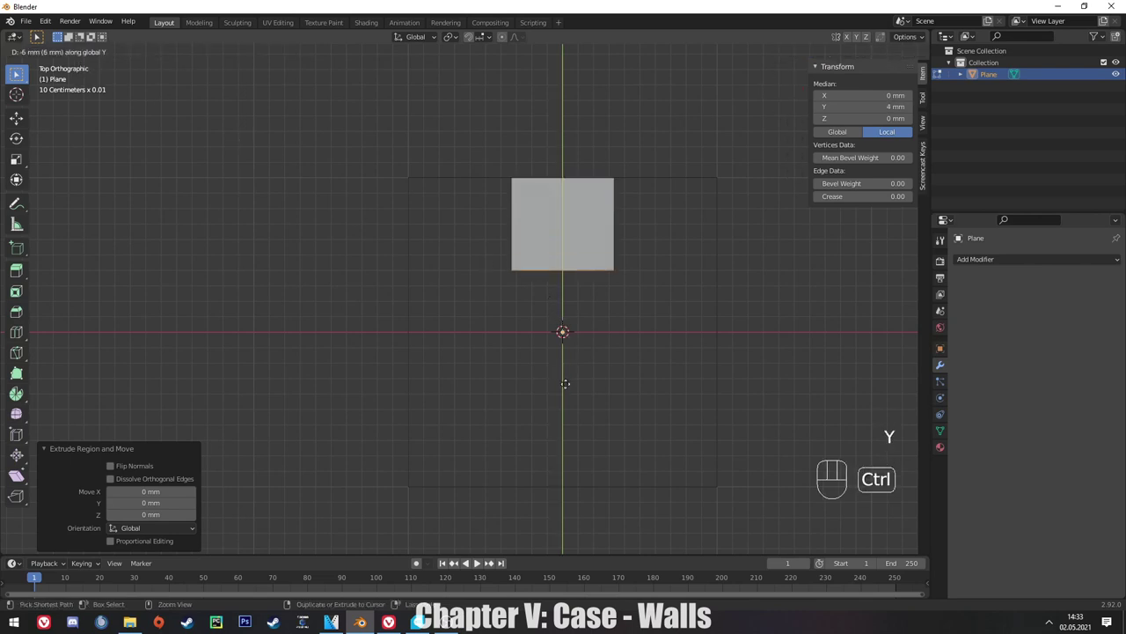
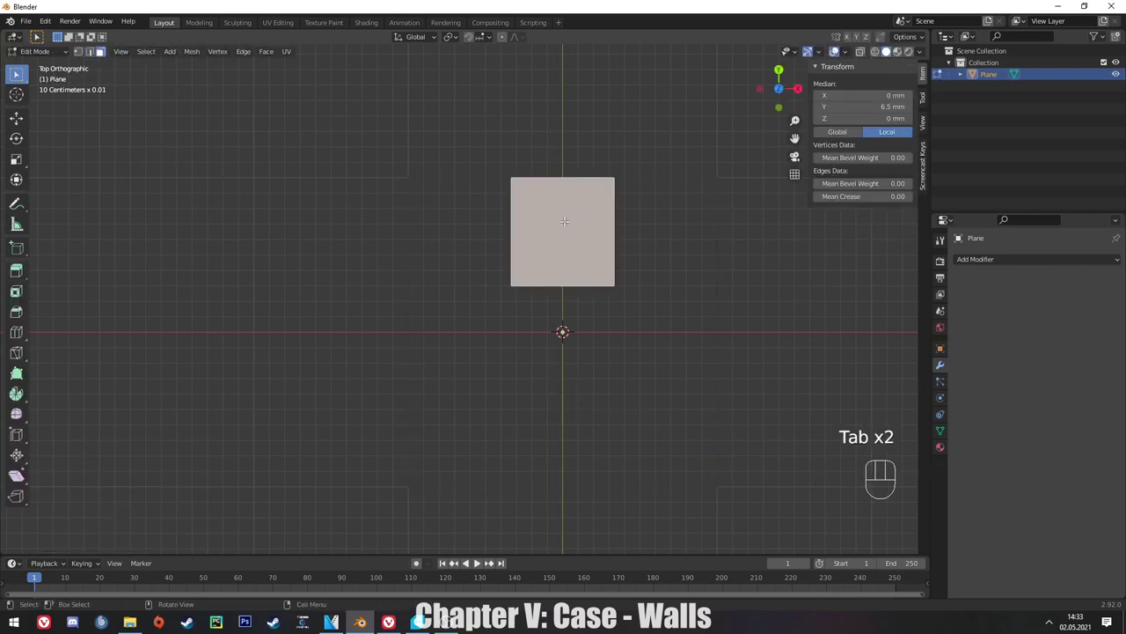
Delete the faces only and the notch's closing edge, leaving an open notched square outline.
key(Tab)
key(Delete)
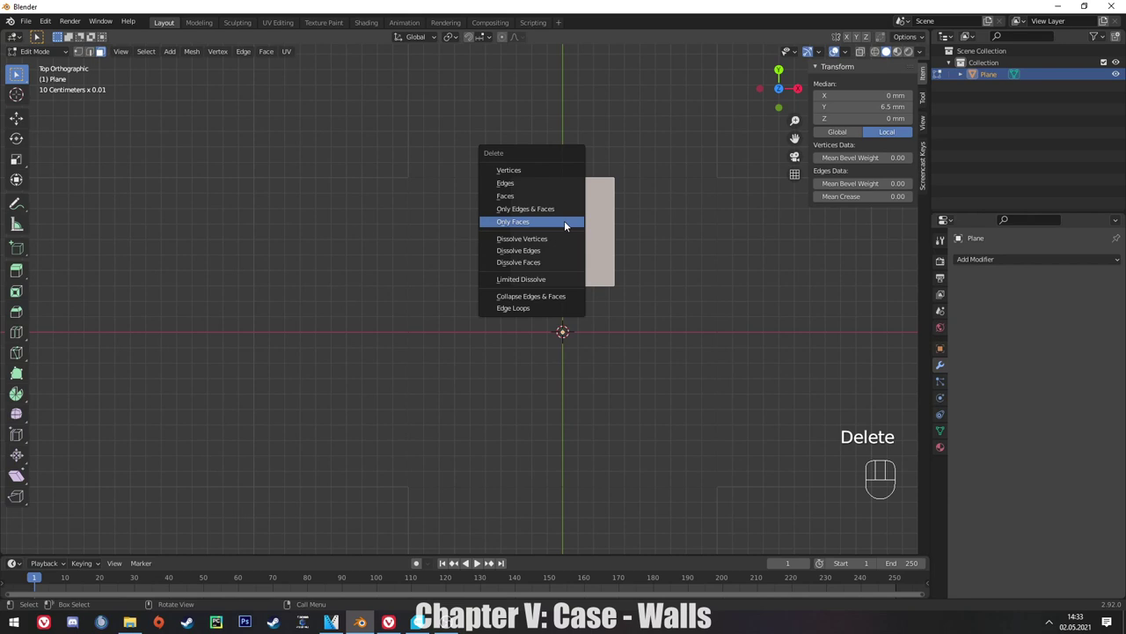
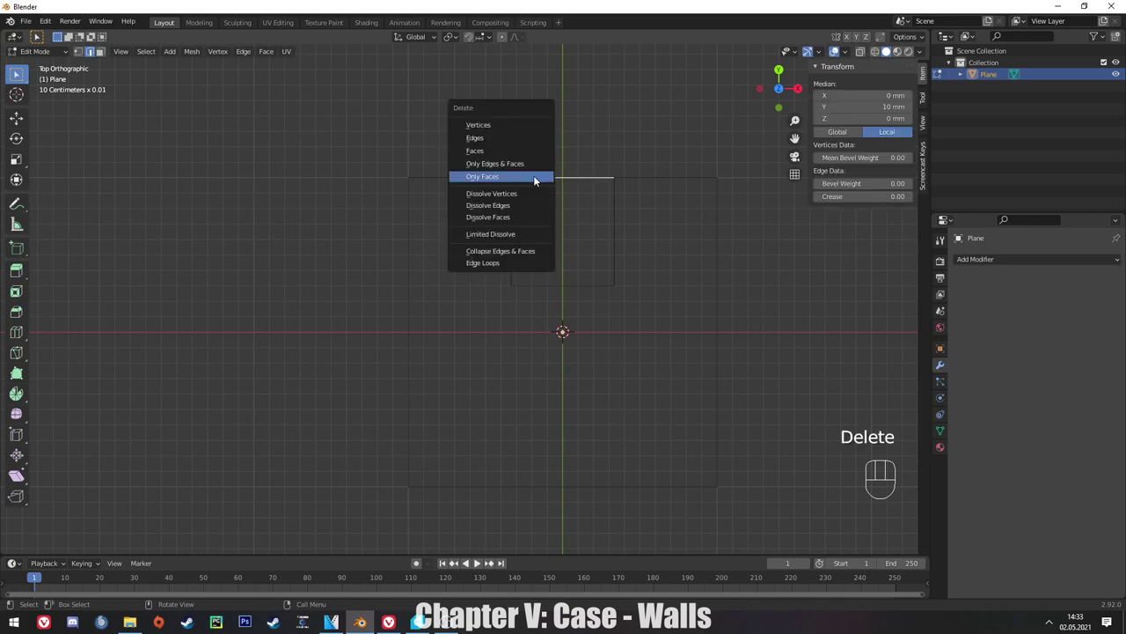
key(Up)
key(Up)
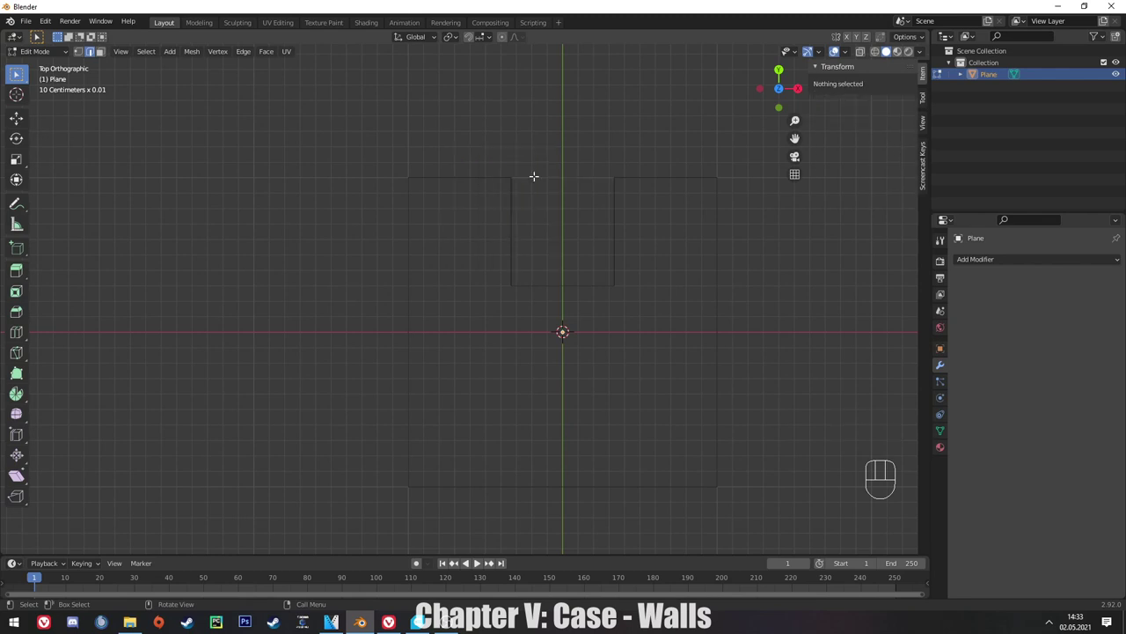
key(Tab)
Recentre the notched 20 mm outline in the viewport as a whole object.
drag(466, 187, 437, 198)
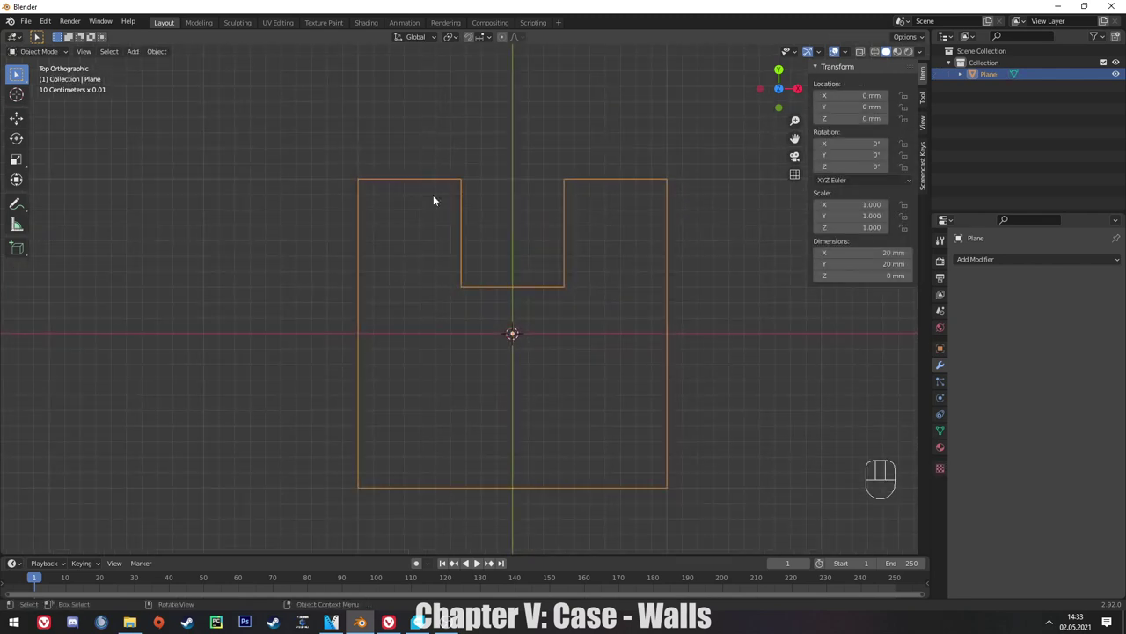
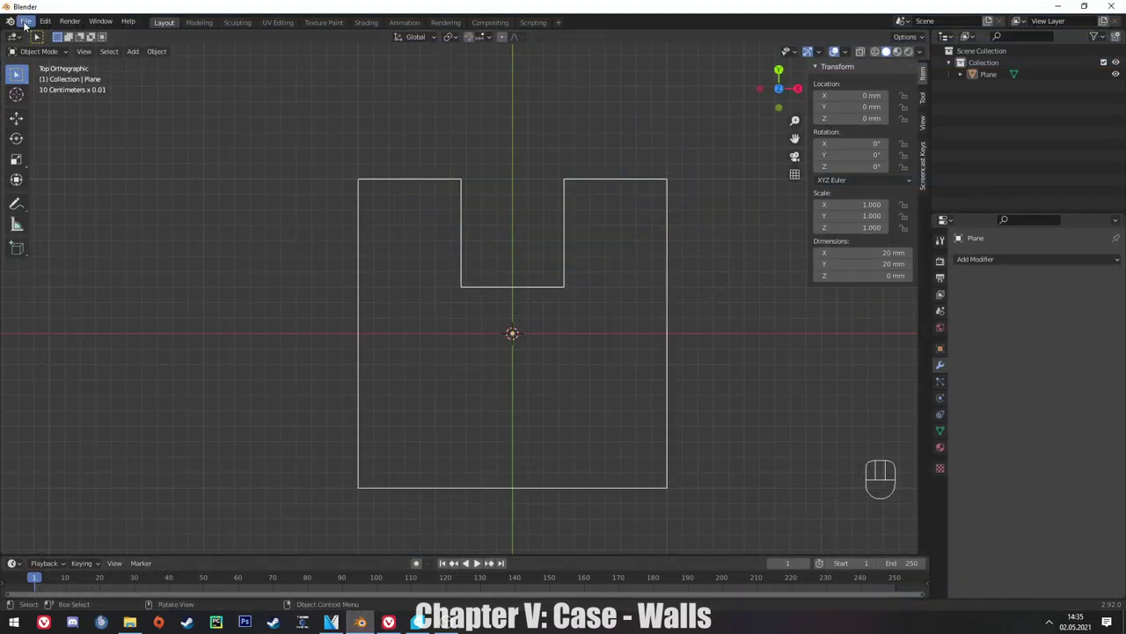
Choose STL from the File > Import formats to bring in the Raspberry Pi 3 model.
drag(28, 23, 178, 242)
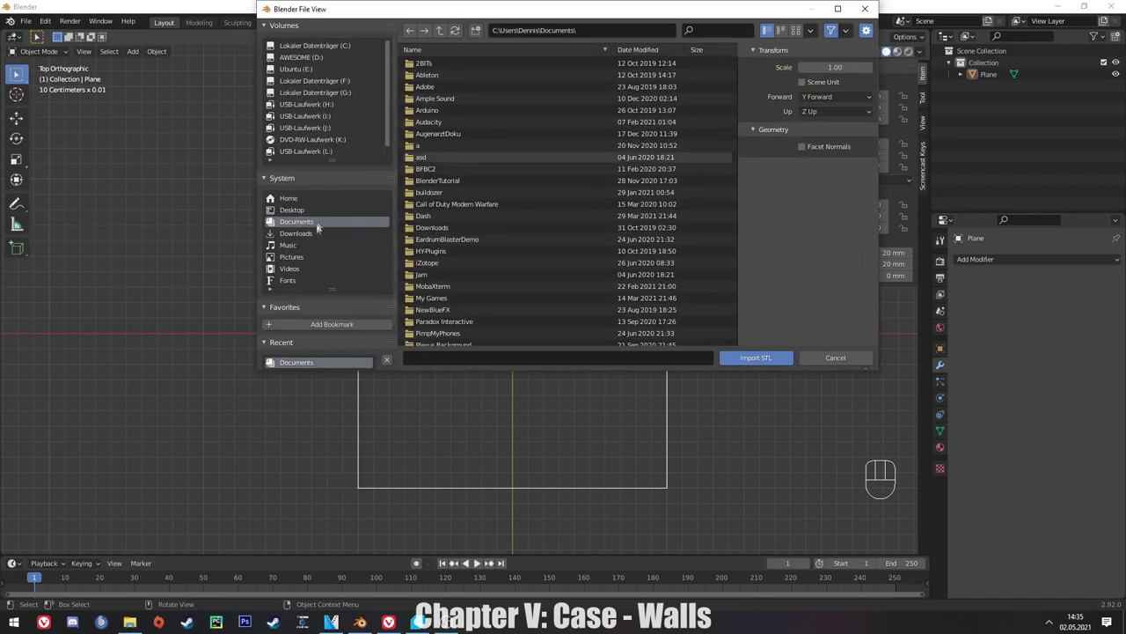
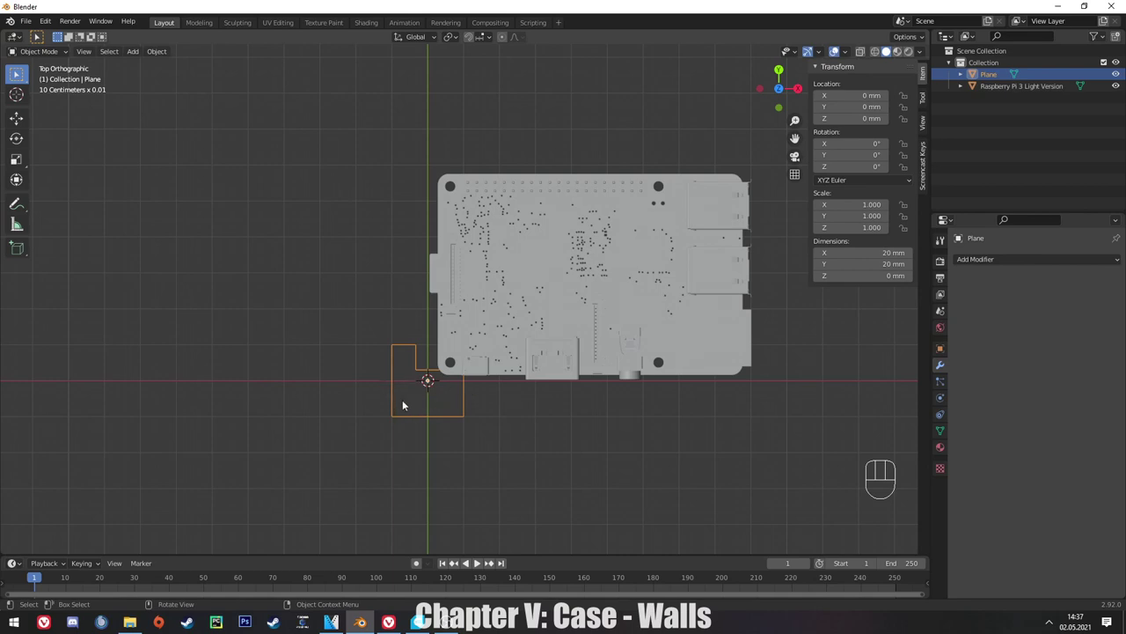
Turn the Raspberry Pi model 180° about the vertical Z axis.
key(s)
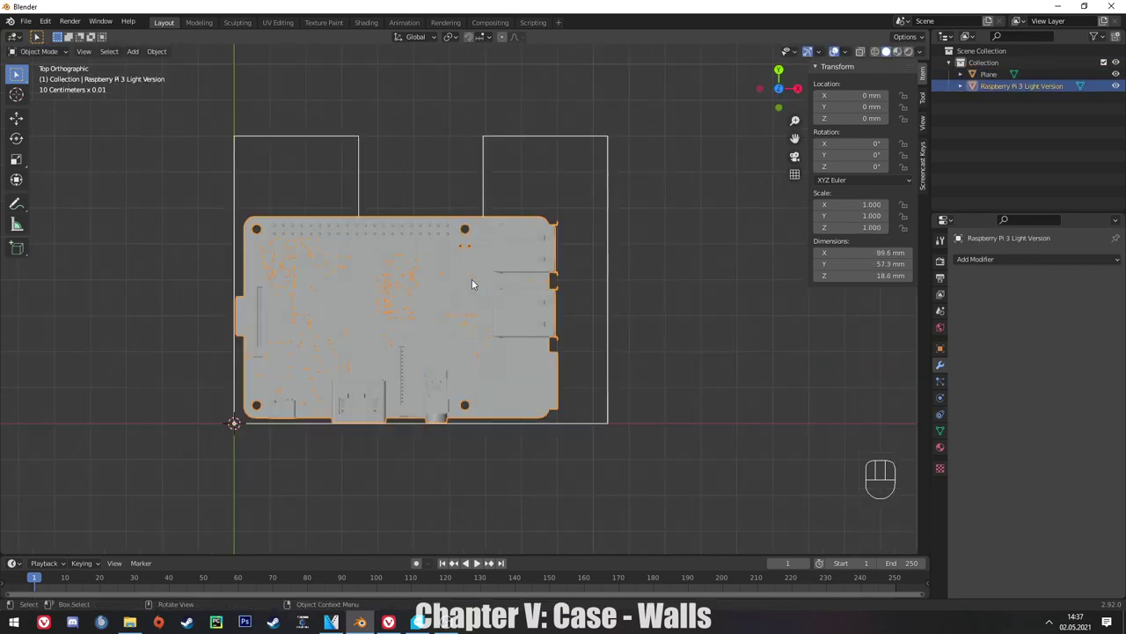
key(e)
key(r)
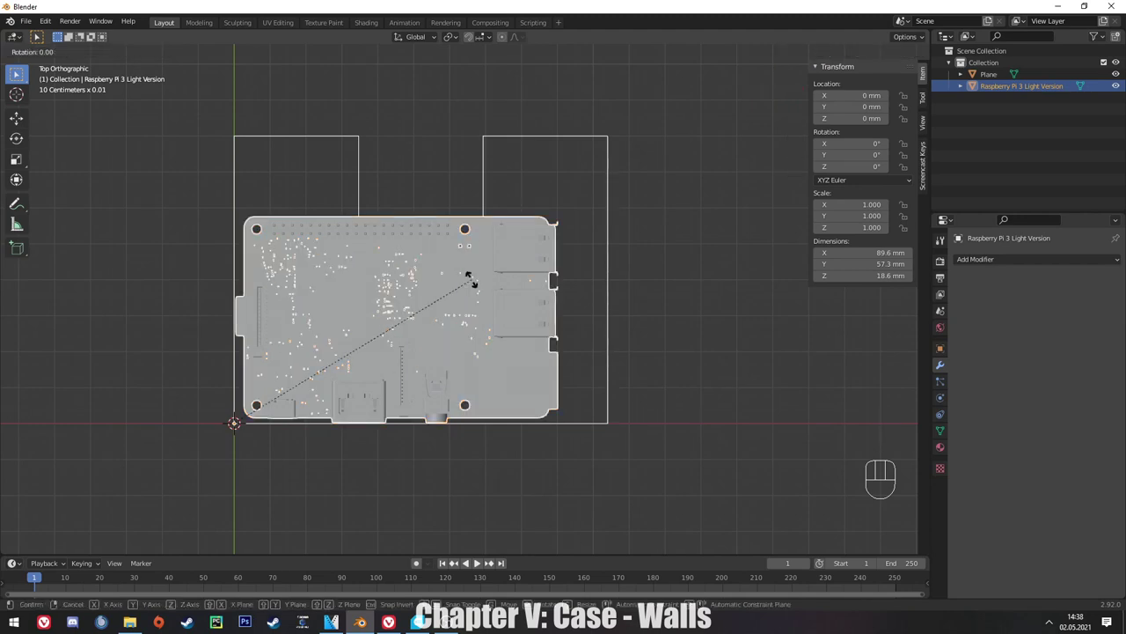
key(y)
key(x)
key(z)
key(x)
key(1)
key(8)
key(0)
key(Return)
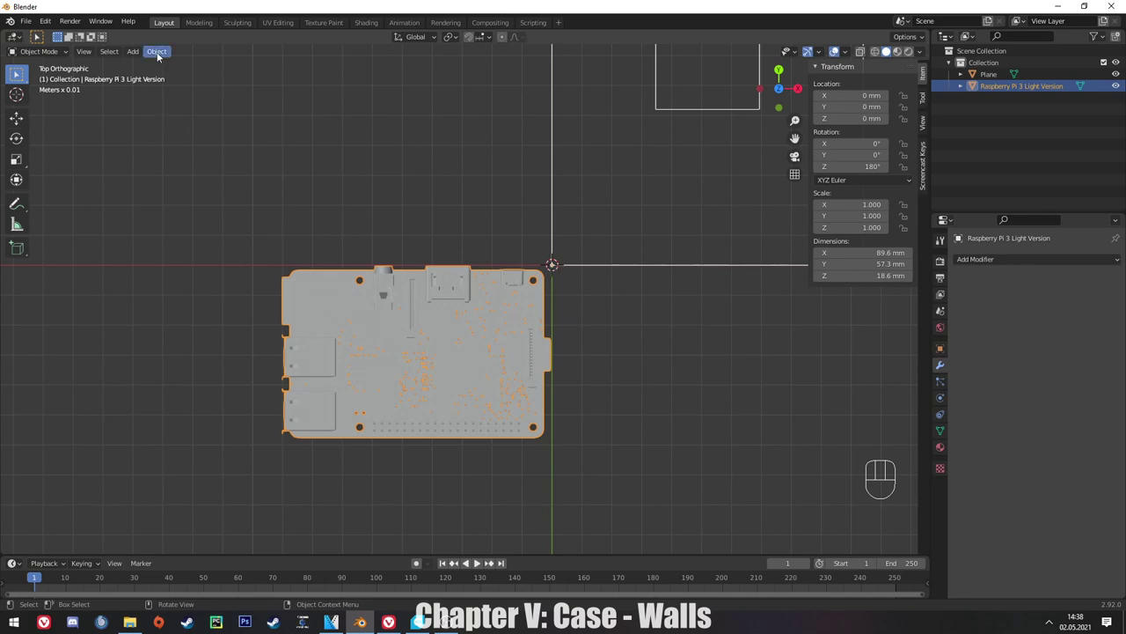
Recentre the Pi's origin on its geometry and start moving it into the case outline.
drag(161, 55, 385, 271)
drag(554, 241, 444, 328)
drag(268, 373, 301, 362)
key(g)
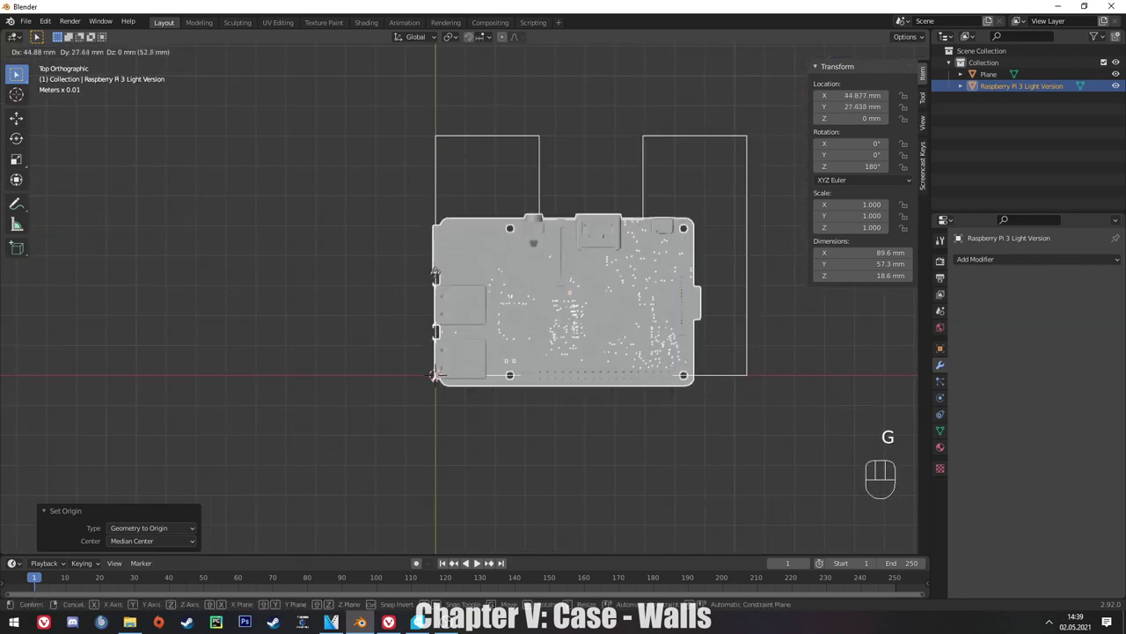
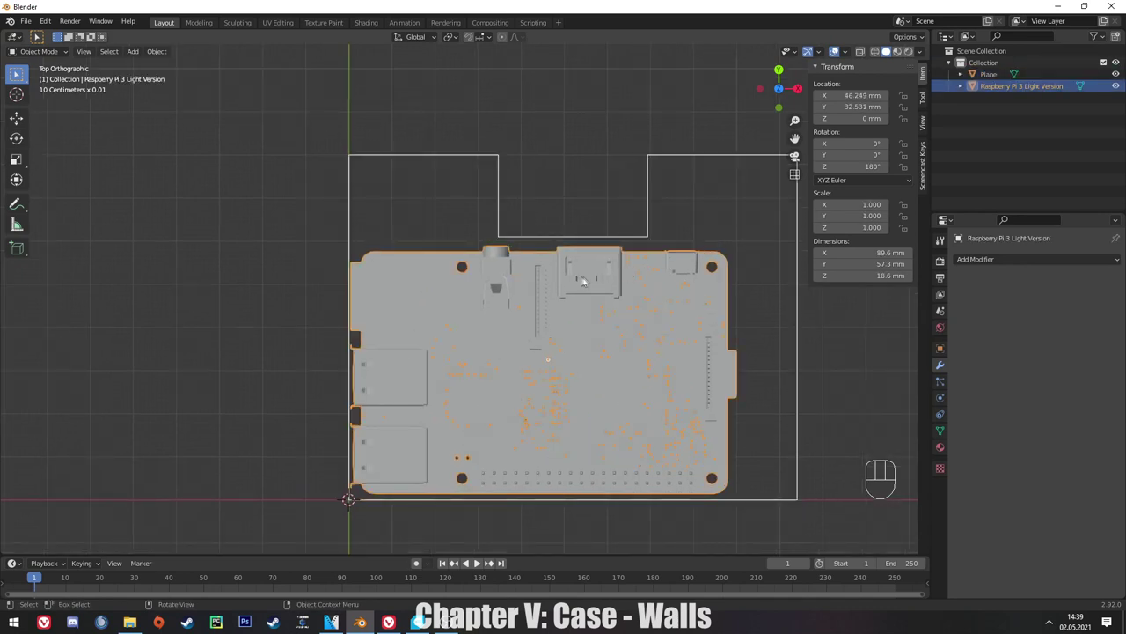
Select the 104 × 80 mm outline plane and apply its scale back to 1.0.
drag(1115, 90, 478, 193)
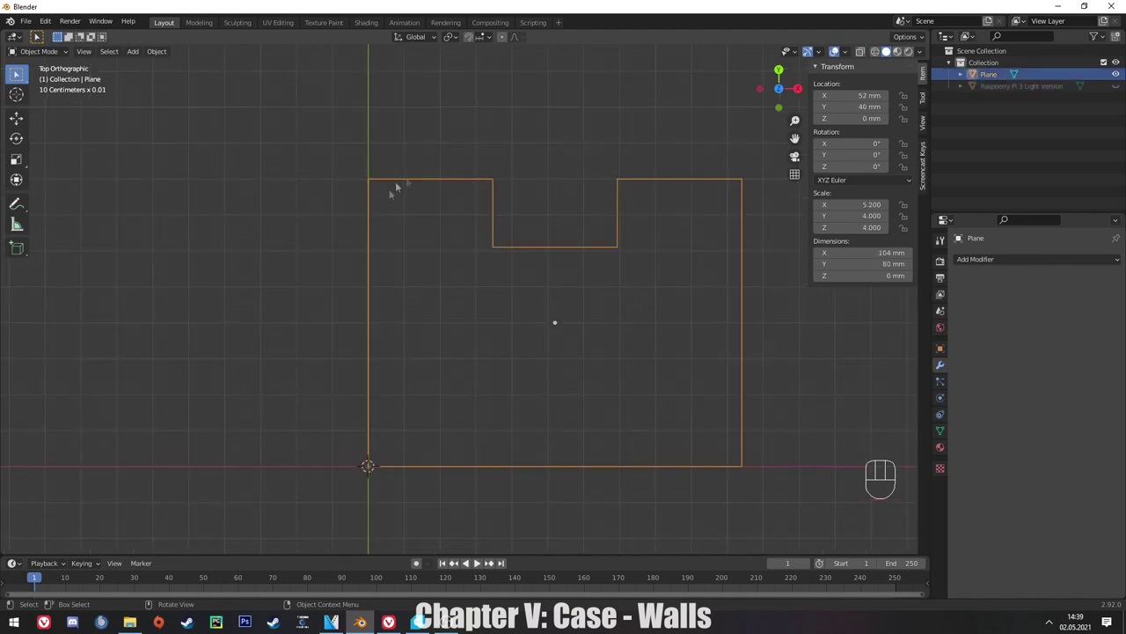
drag(486, 337, 491, 306)
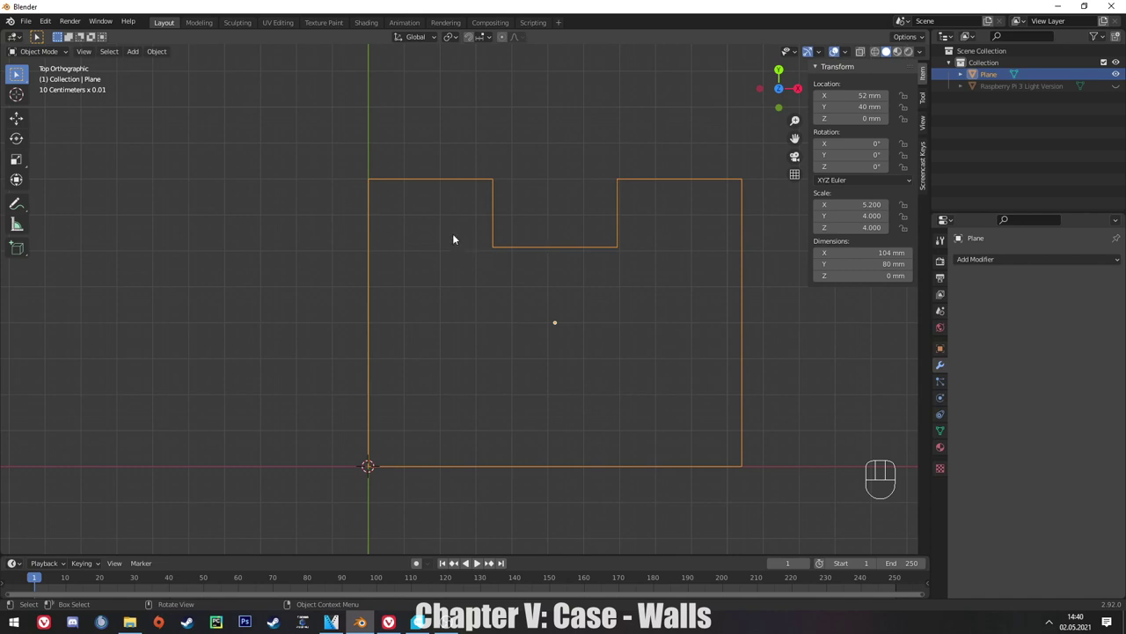
key(ctrl+a)
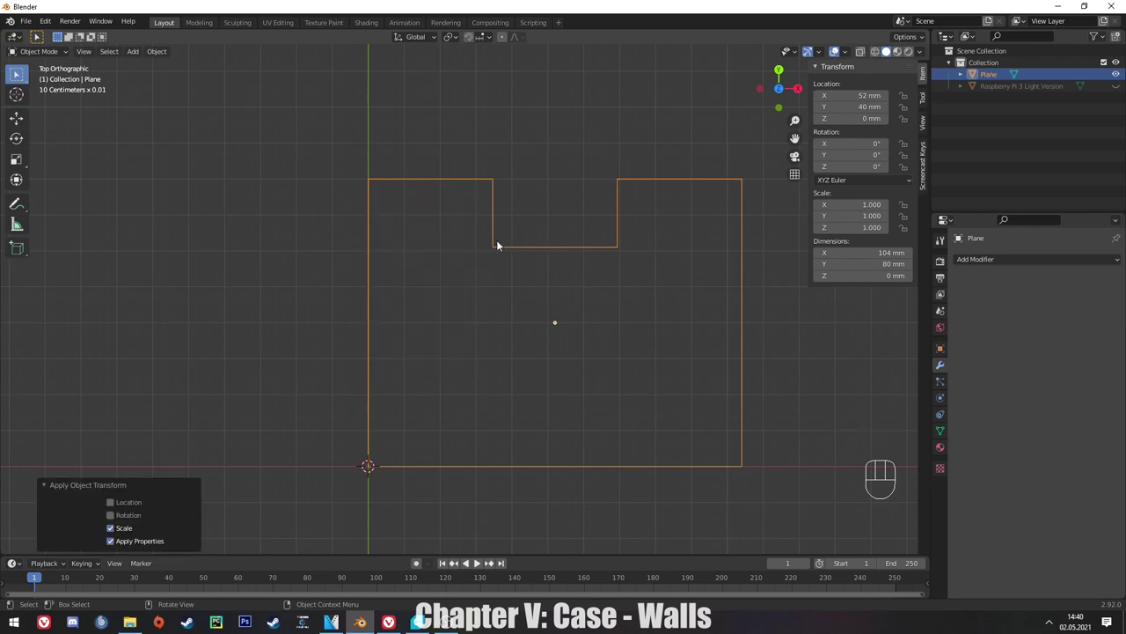
Edit the outline mesh and bevel its corner vertices to round them off.
key(Tab)
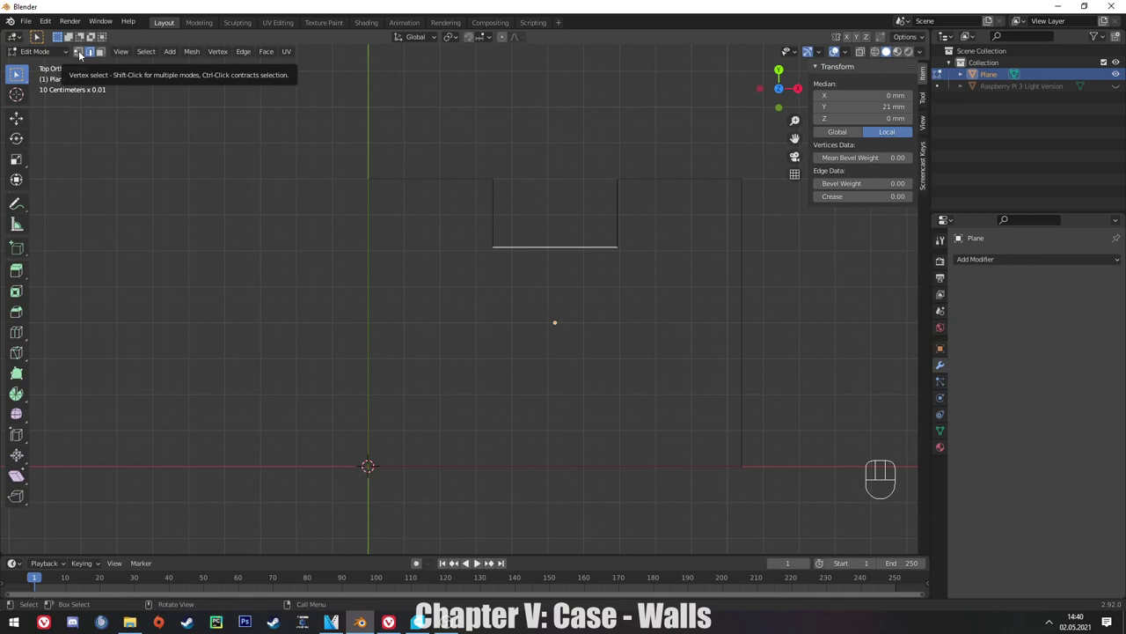
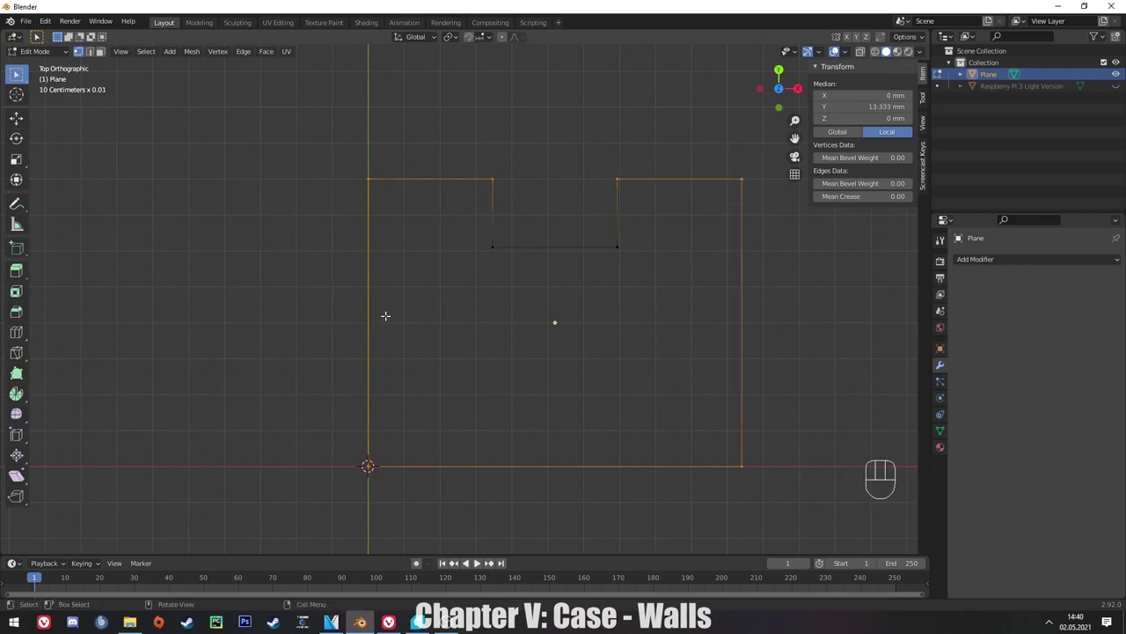
key(ctrl+shift+b)
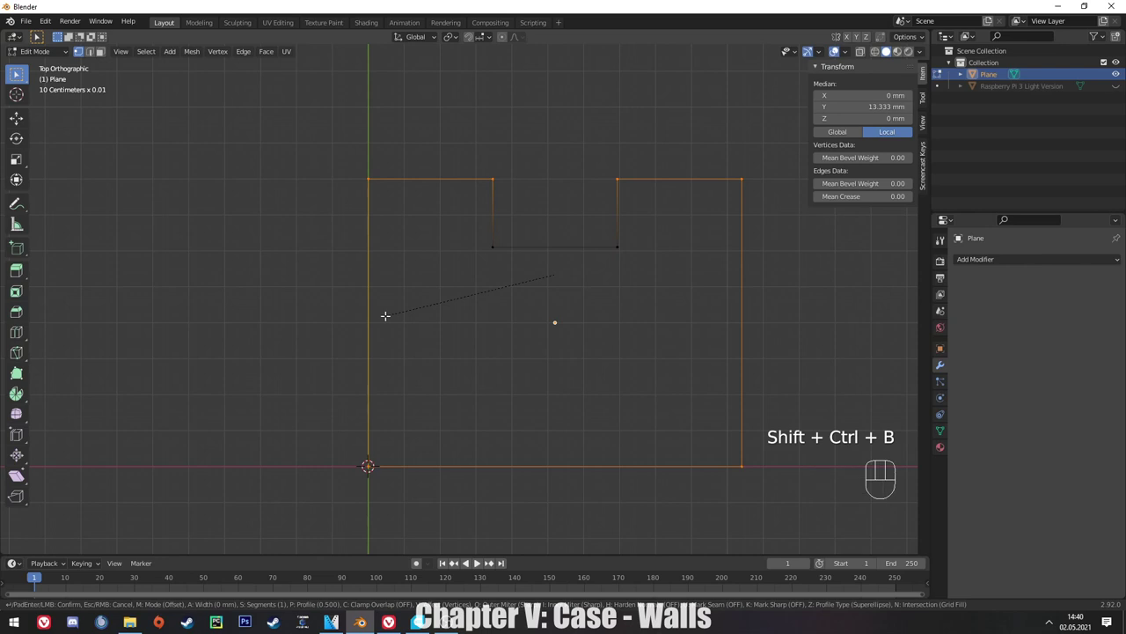
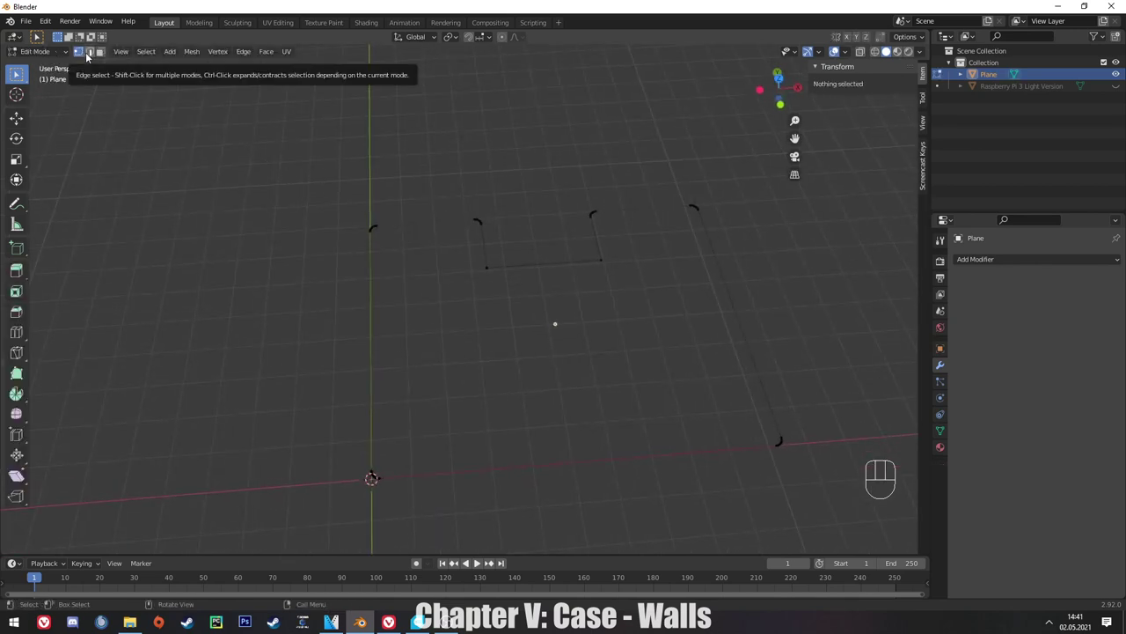
Extrude all outline edges straight up into 20 mm walls and view them from the front.
click(87, 58)
key(a)
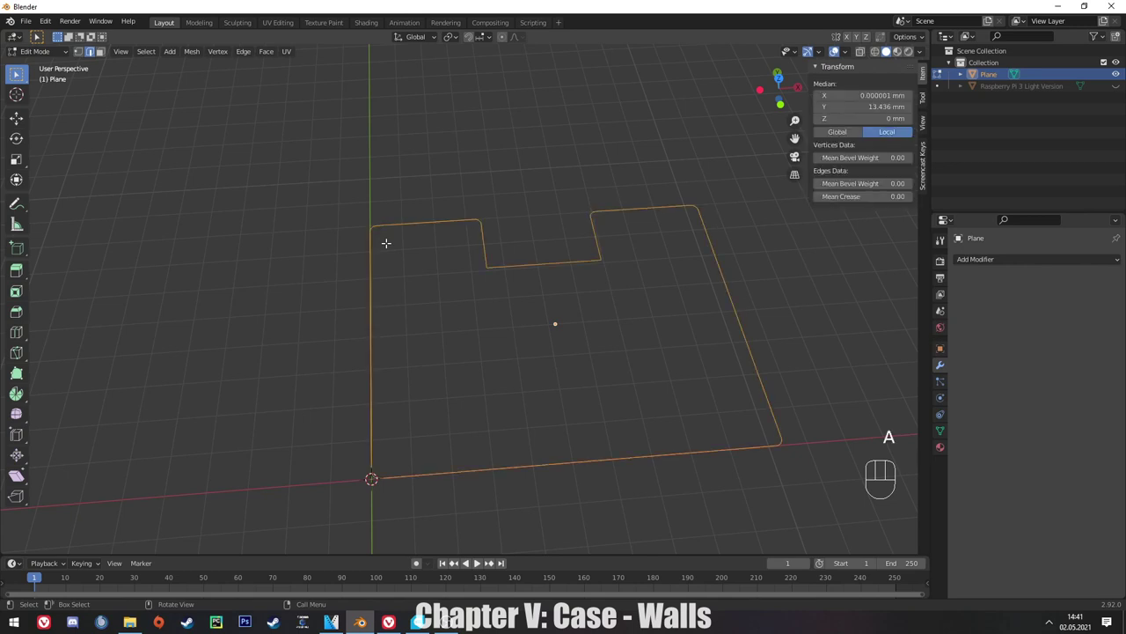
key(e)
key(z)
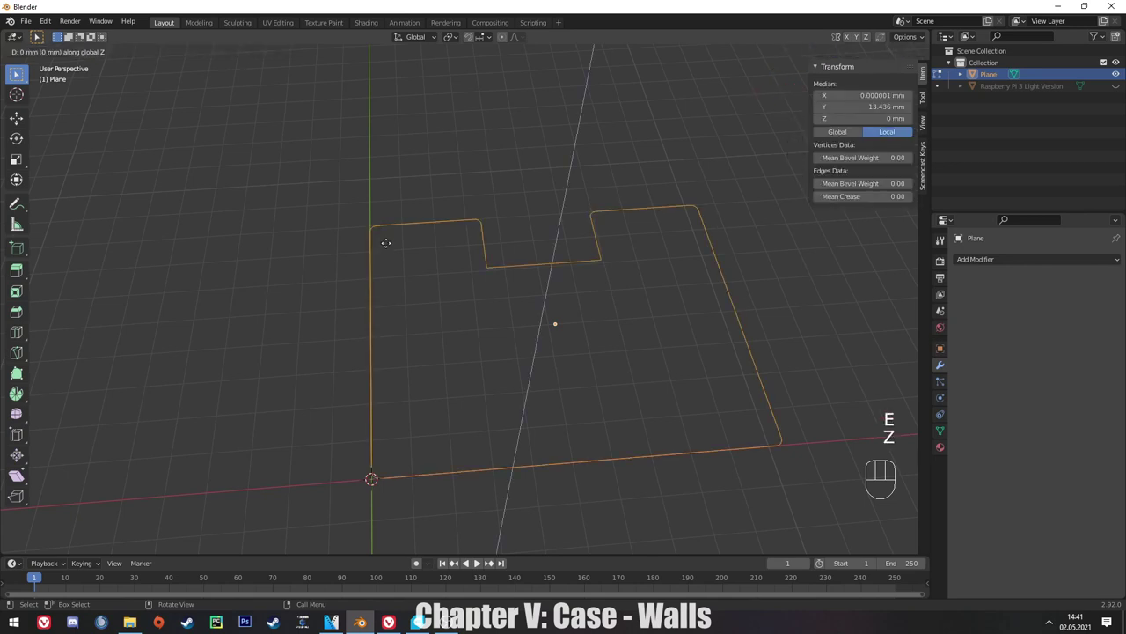
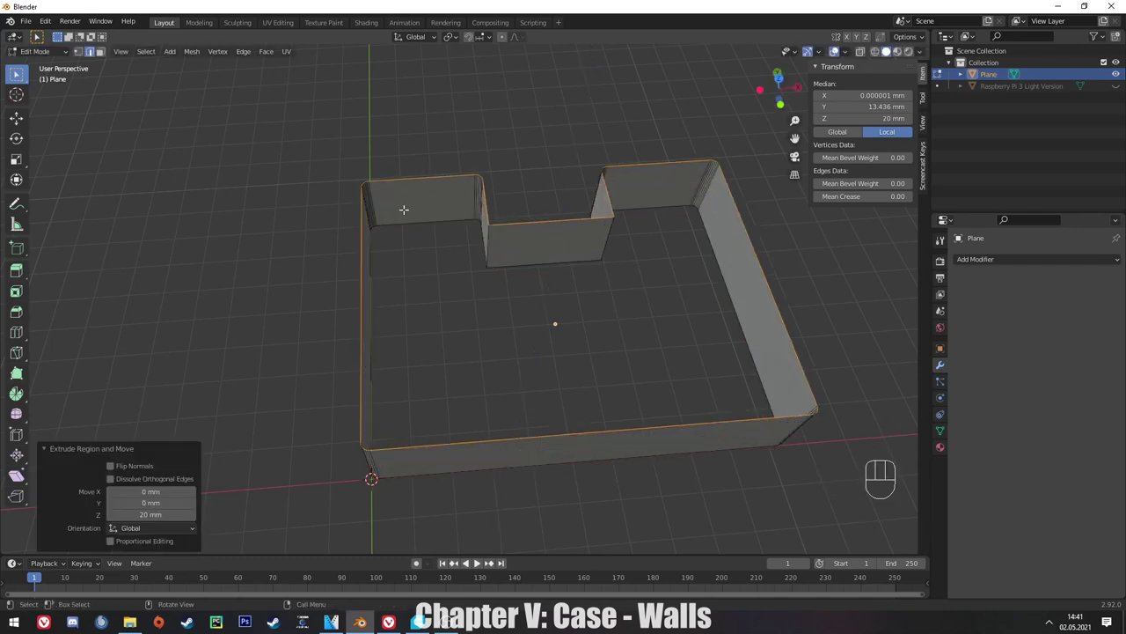
key(KP_1)
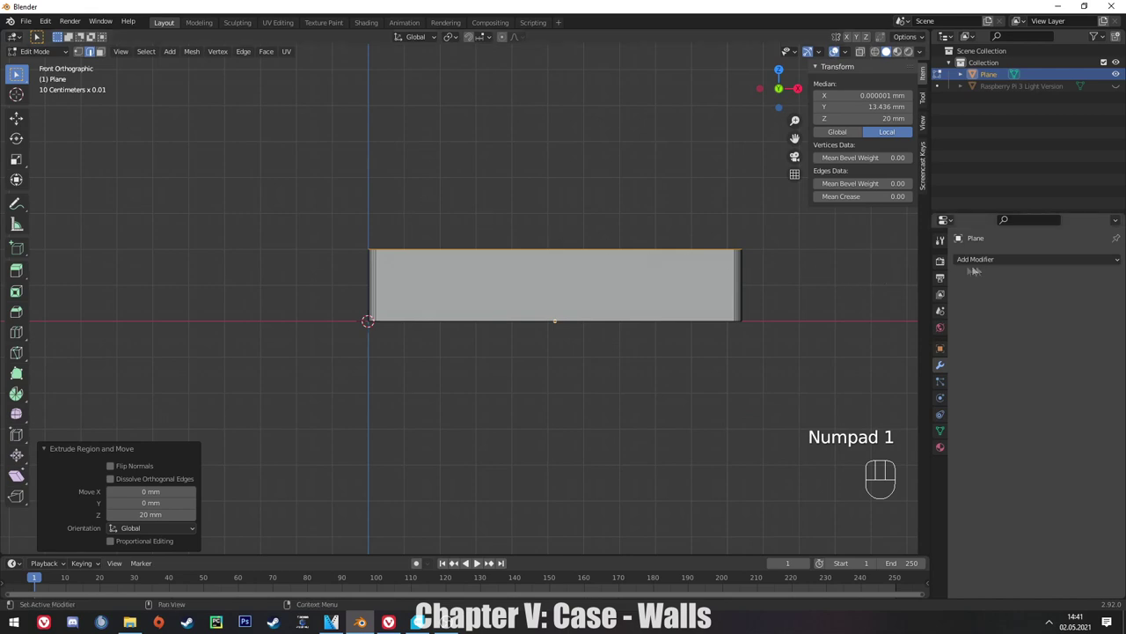
Add a Solidify modifier giving the walls 2 mm even thickness, making the case 108 × 84 × 20 mm.
key(Tab)
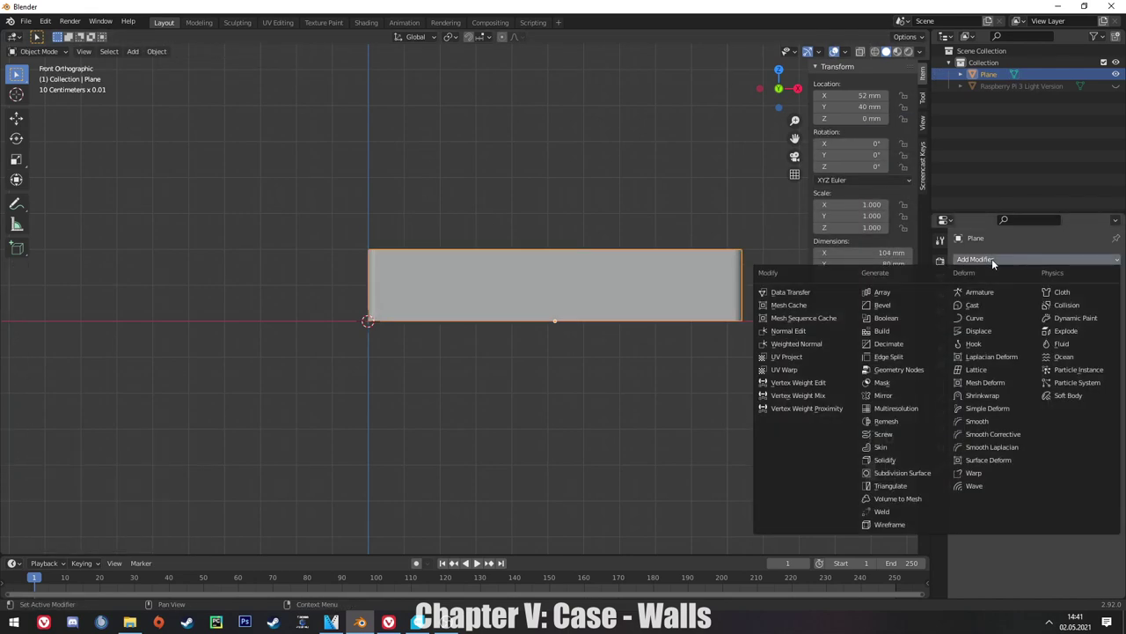
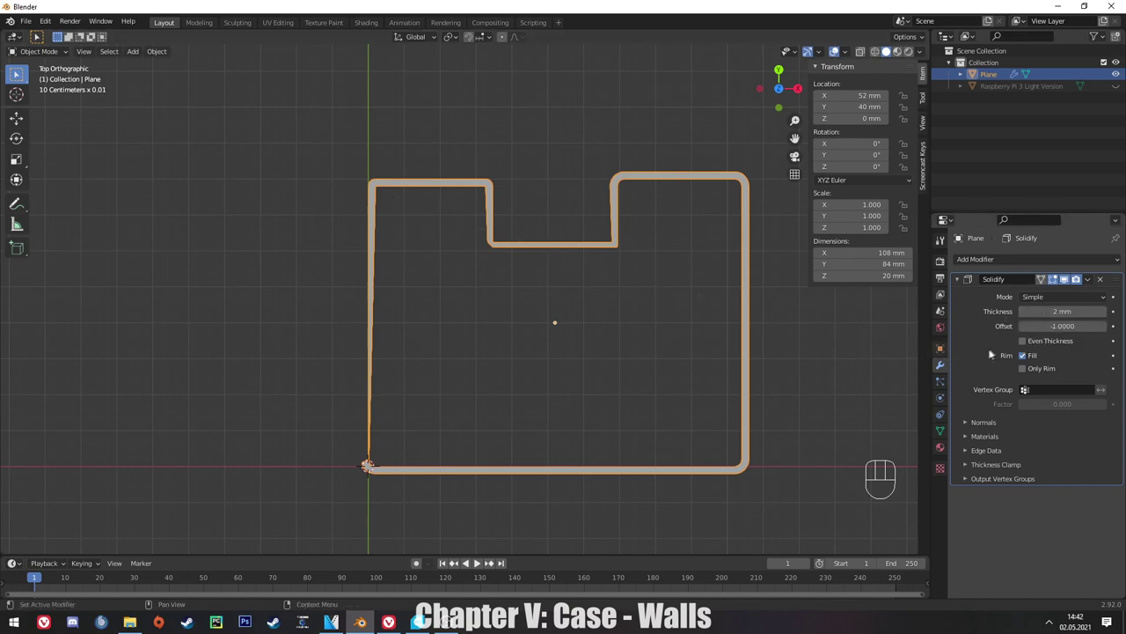
drag(1069, 324, 1021, 331)
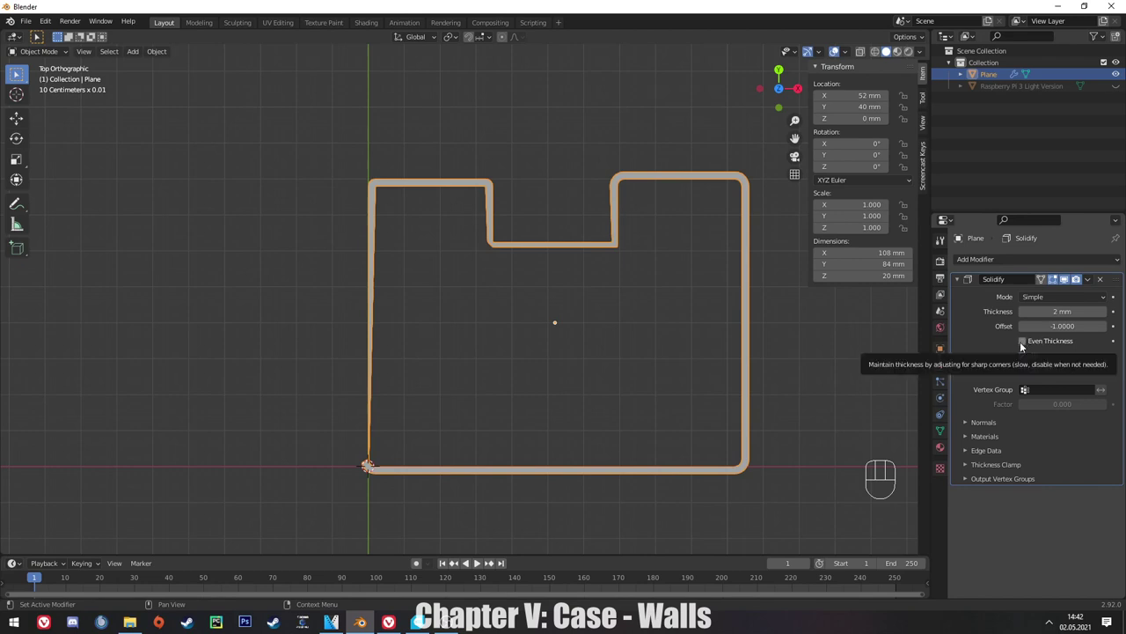
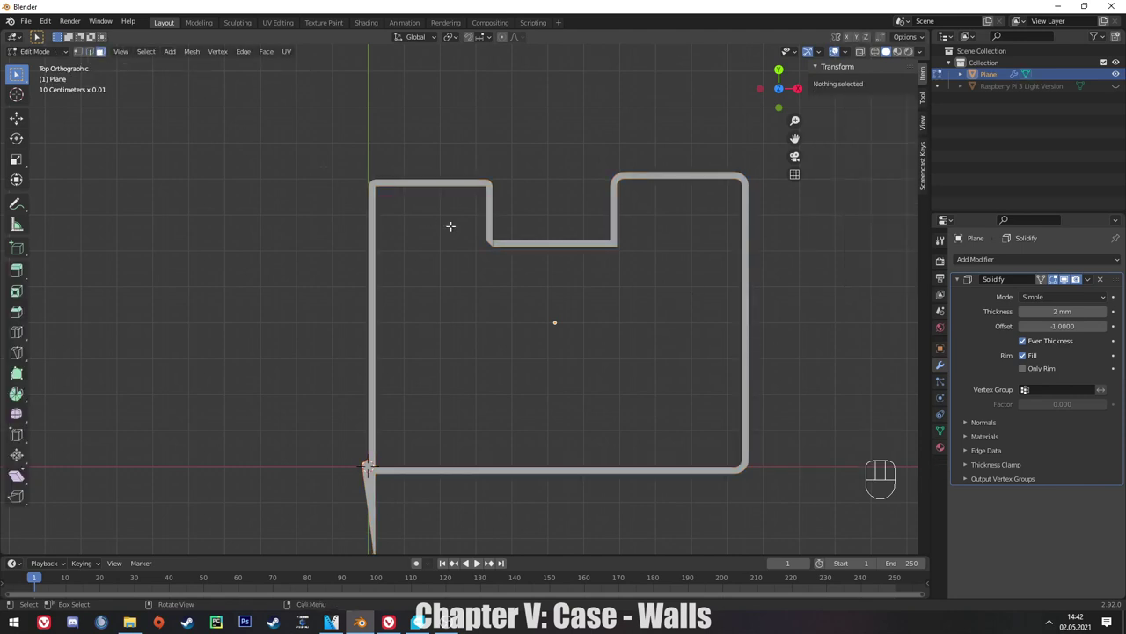
Recalculate all wall normals to point outward so the walls thicken outward.
key(a)
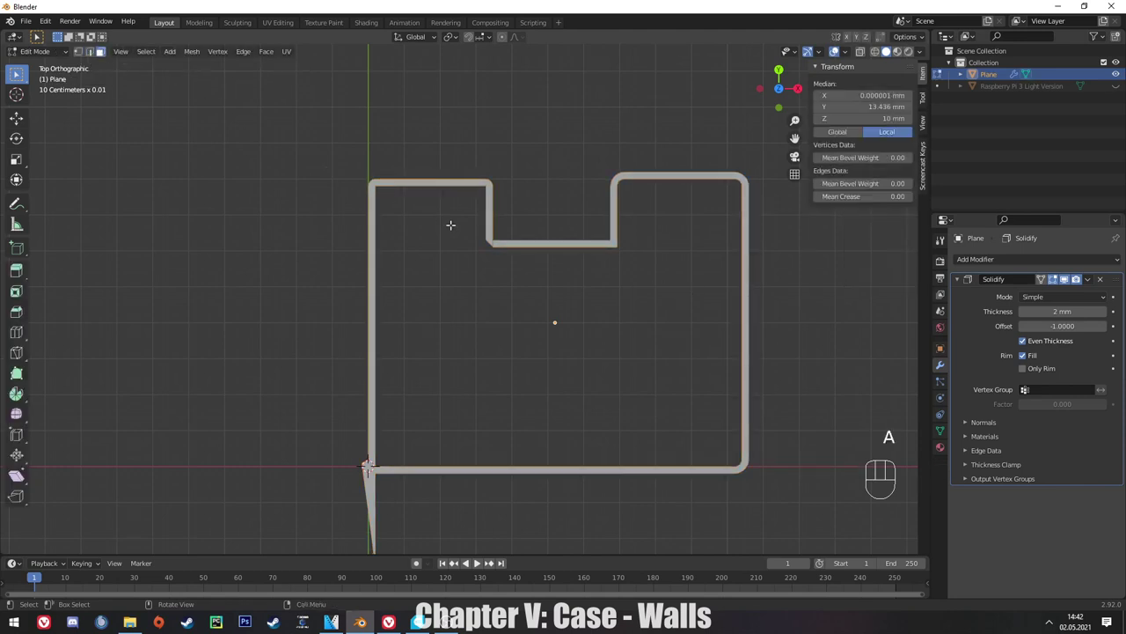
key(a)
key(alt+n)
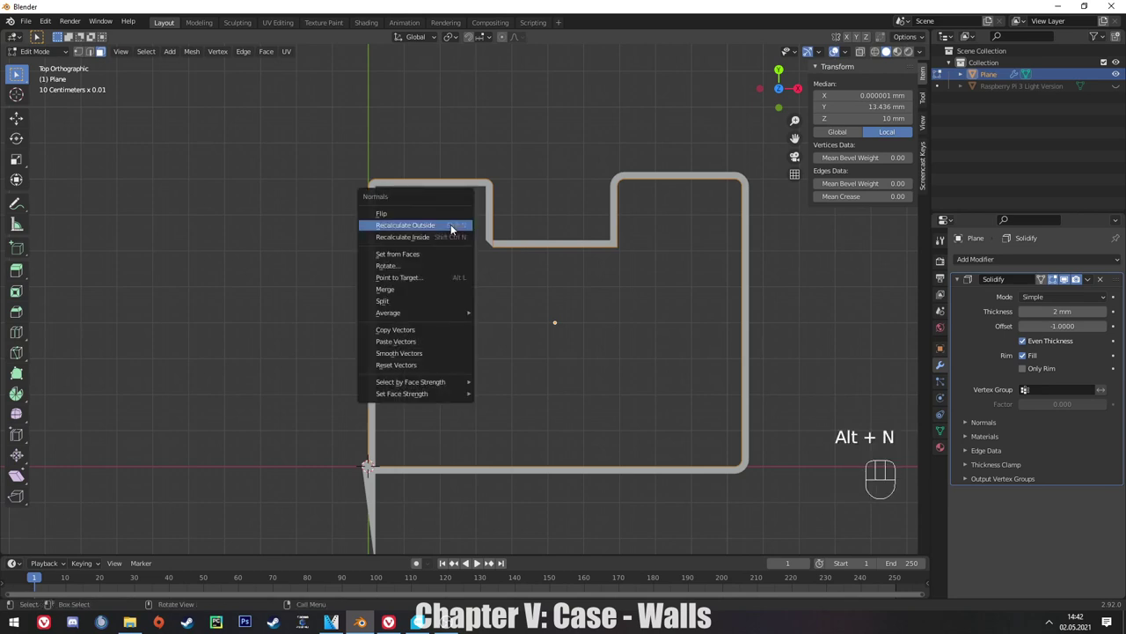
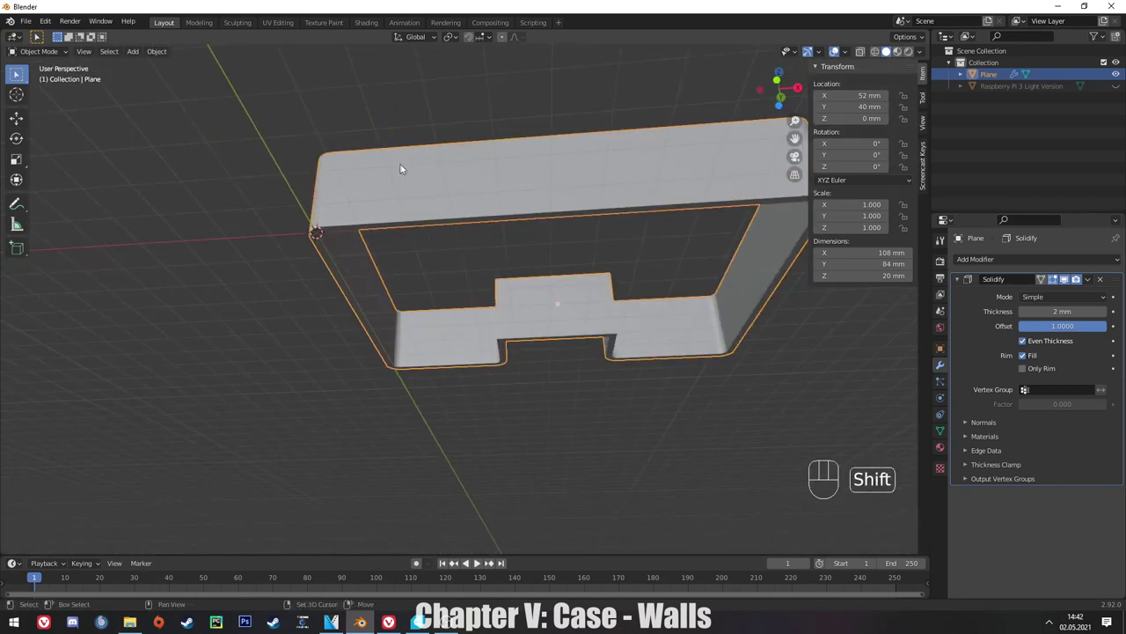
drag(412, 211, 359, 235)
Select the bottom outline edges and fill them into a solid floor face.
key(Tab)
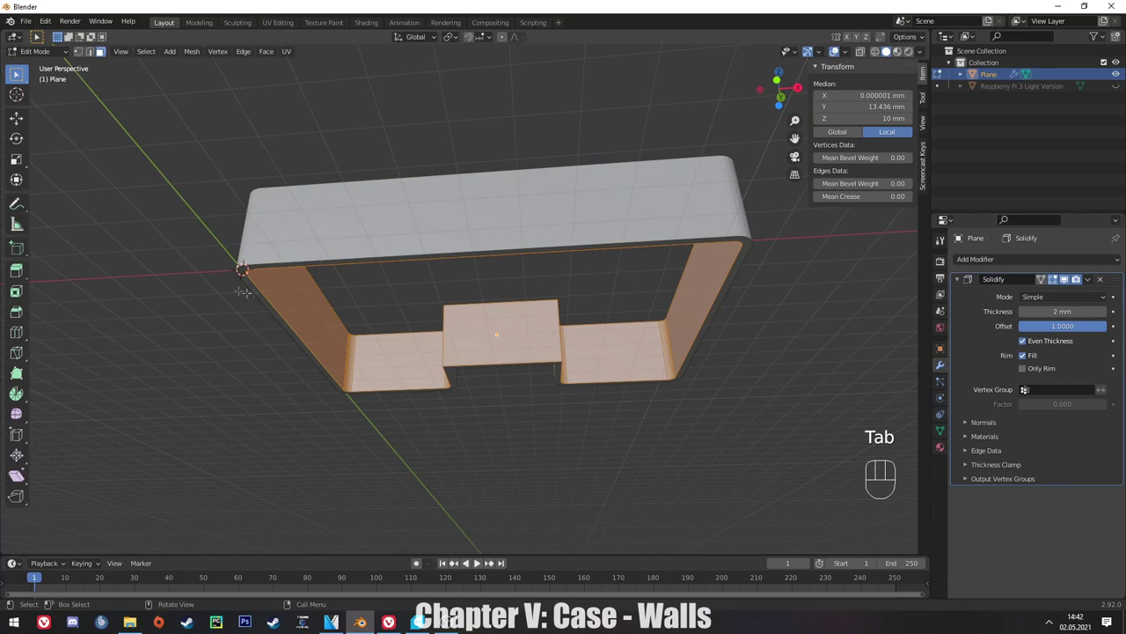
key(a)
key(a)
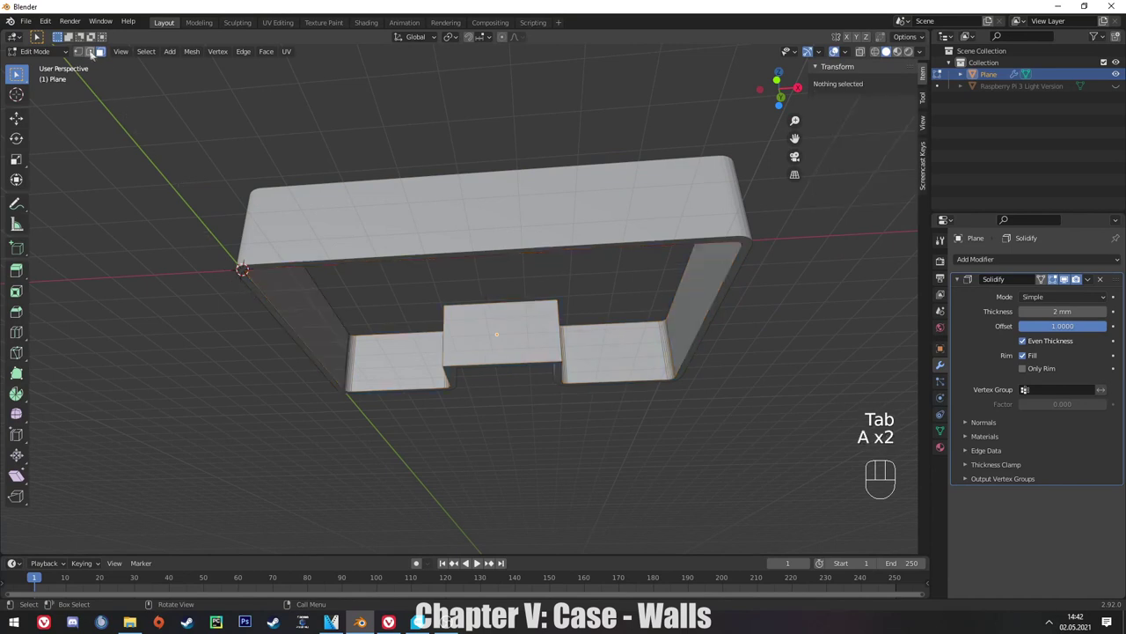
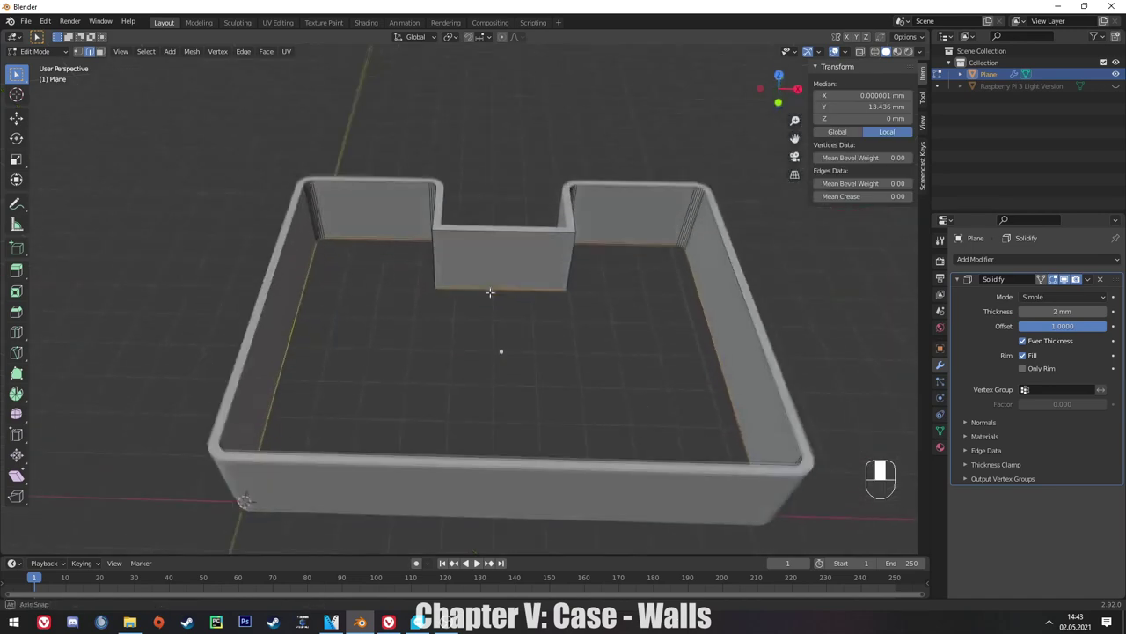
key(f)
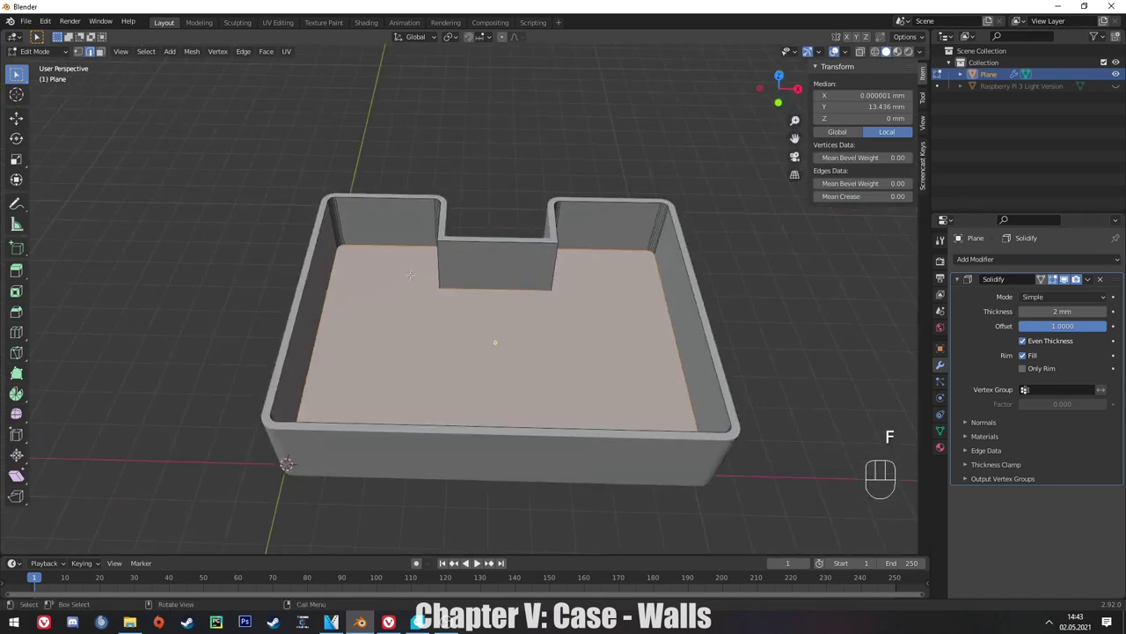
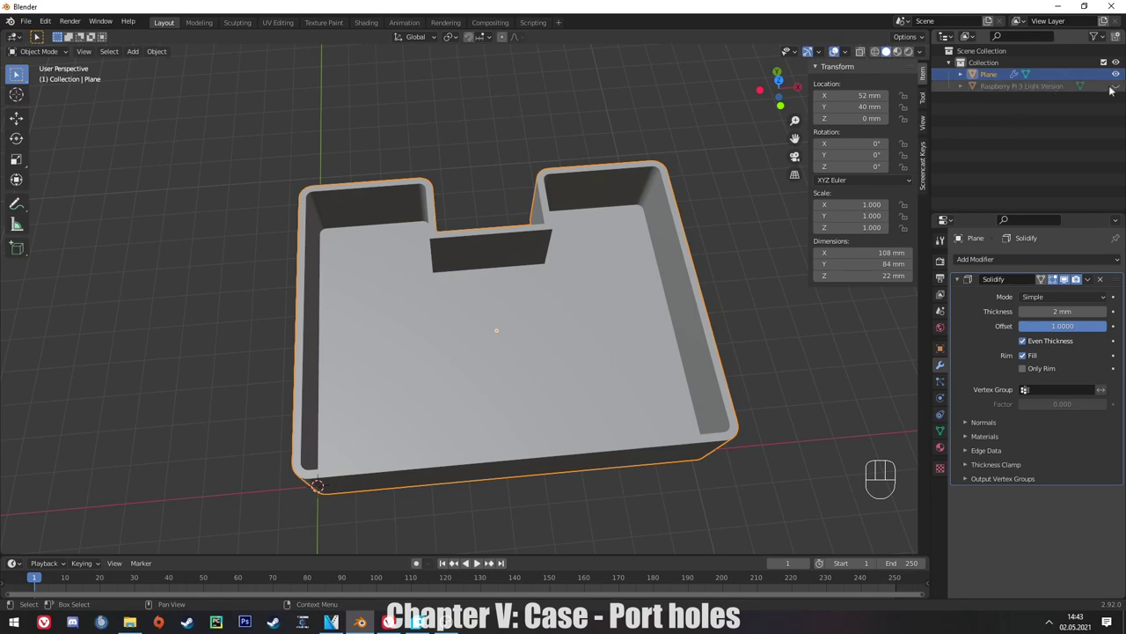
Unhide the Raspberry Pi, switch to wireframe, and raise it 6 mm along Z inside the case.
click(1124, 88)
drag(507, 175, 496, 205)
drag(485, 216, 491, 148)
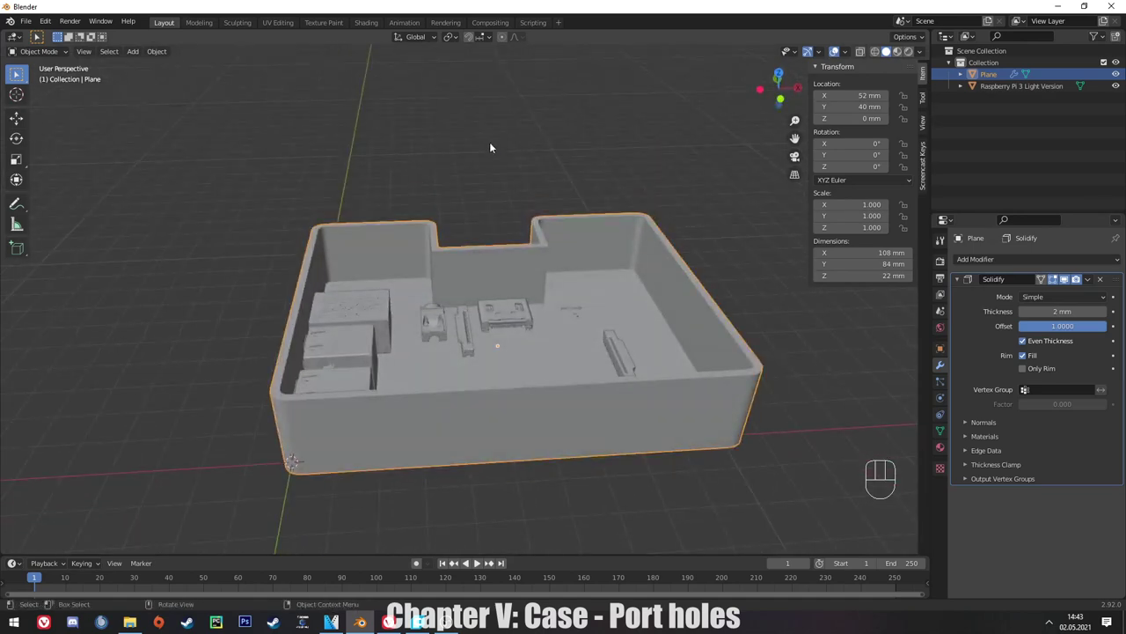
key(KP_1)
key(z)
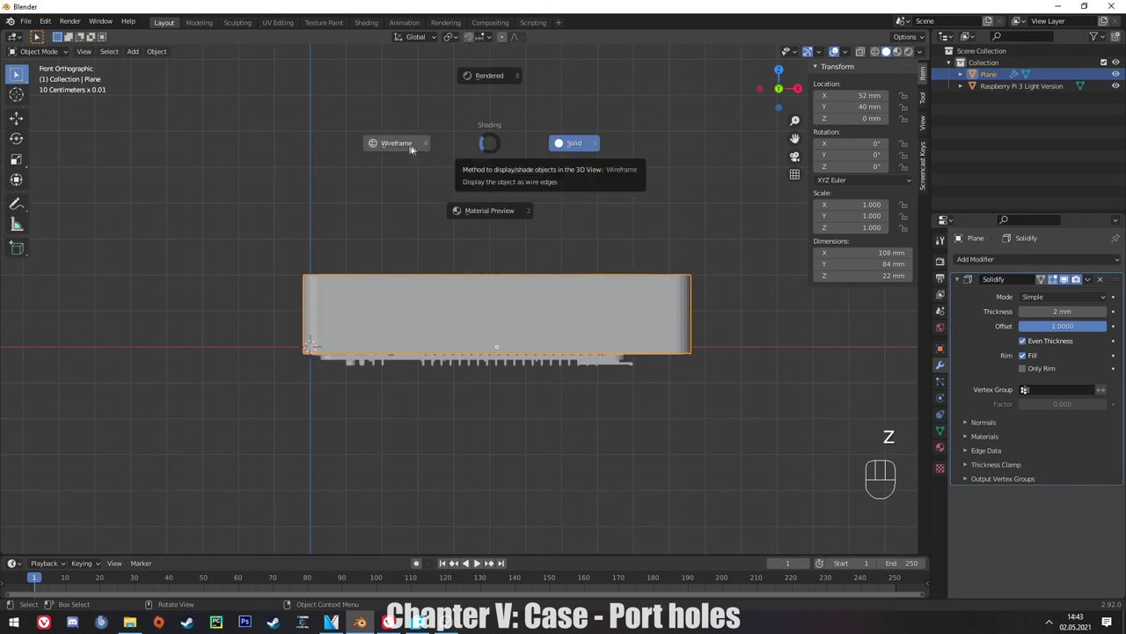
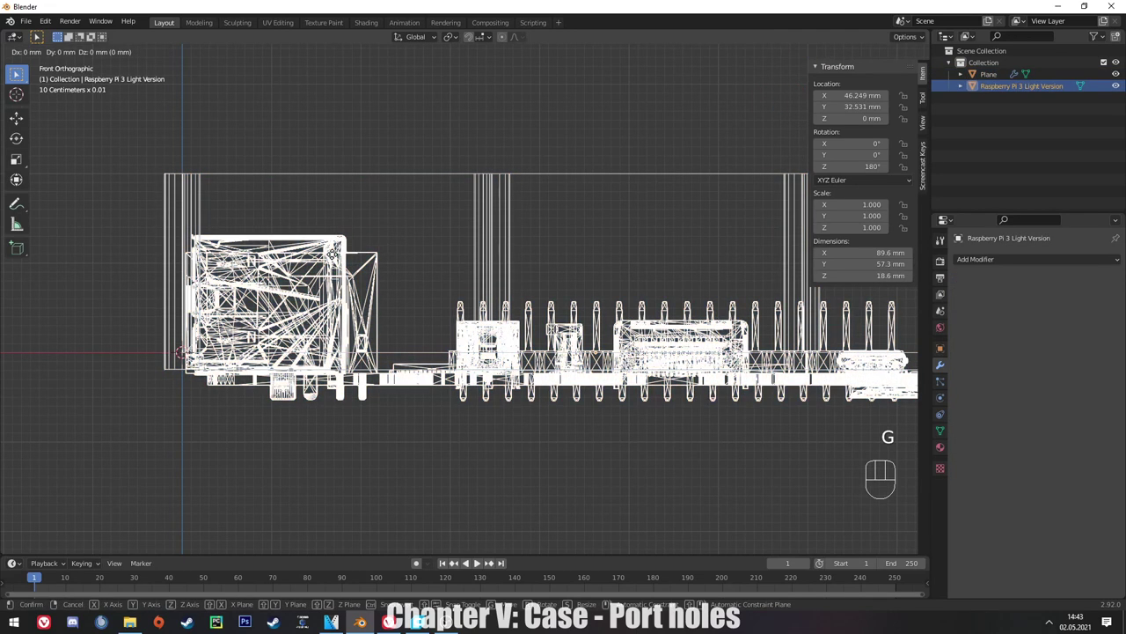
key(z)
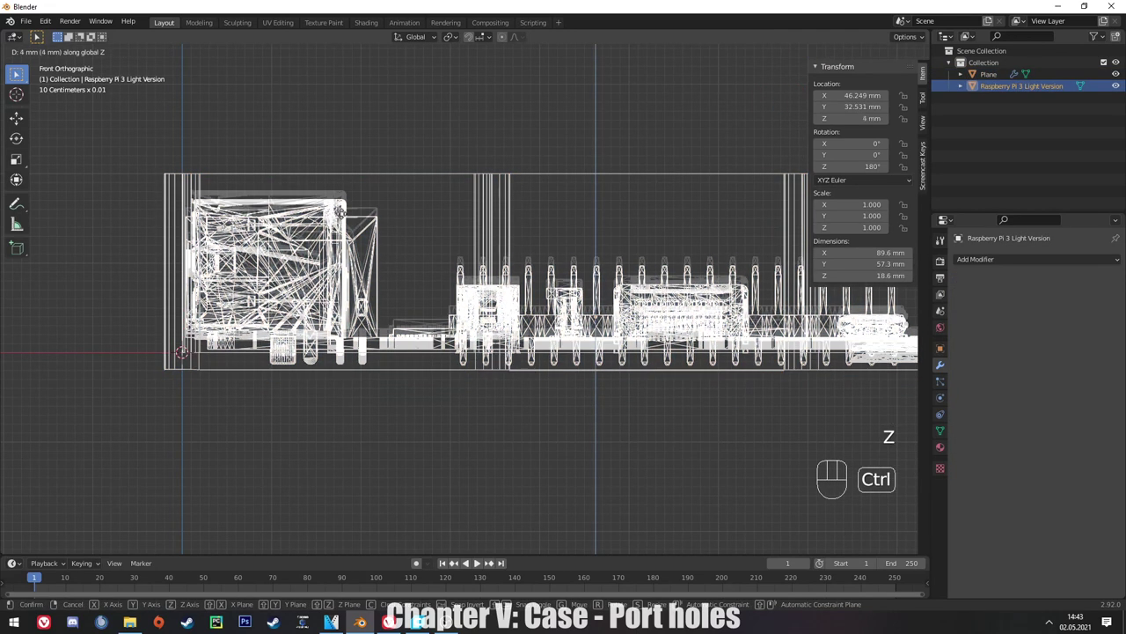
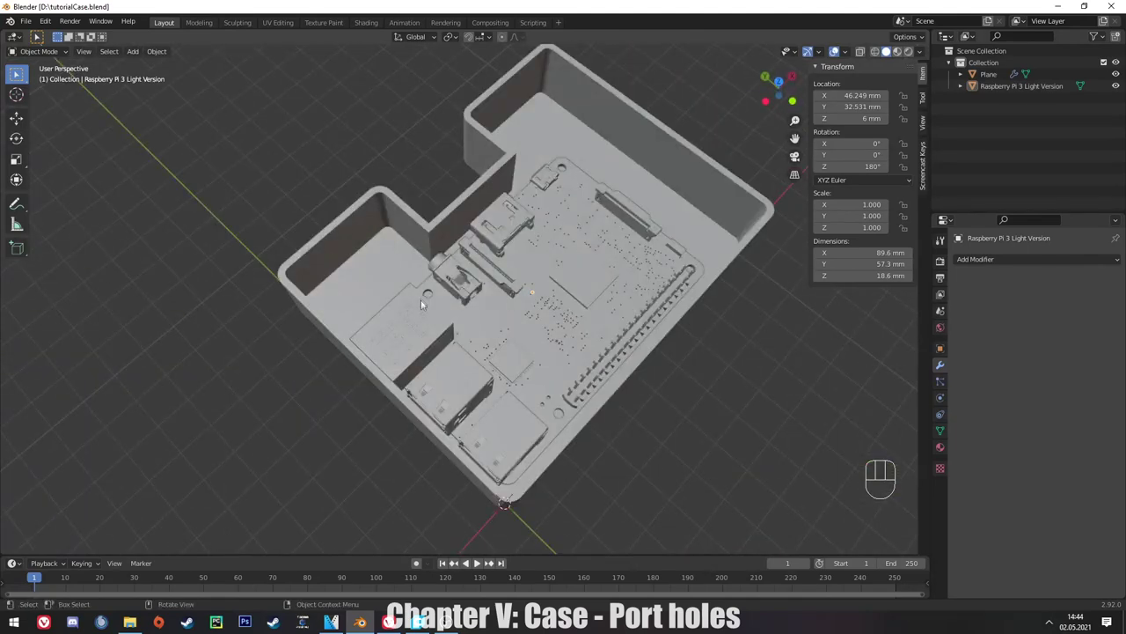
Orbit around the case to check the board's fit and select the case shell.
drag(350, 341, 318, 327)
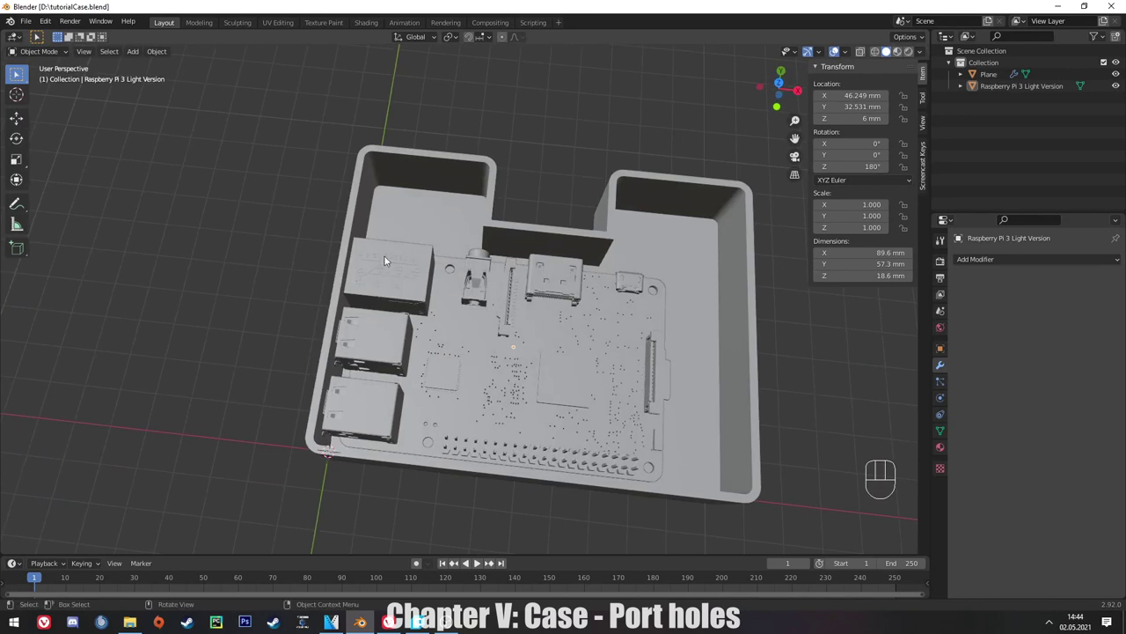
middle_click(363, 283)
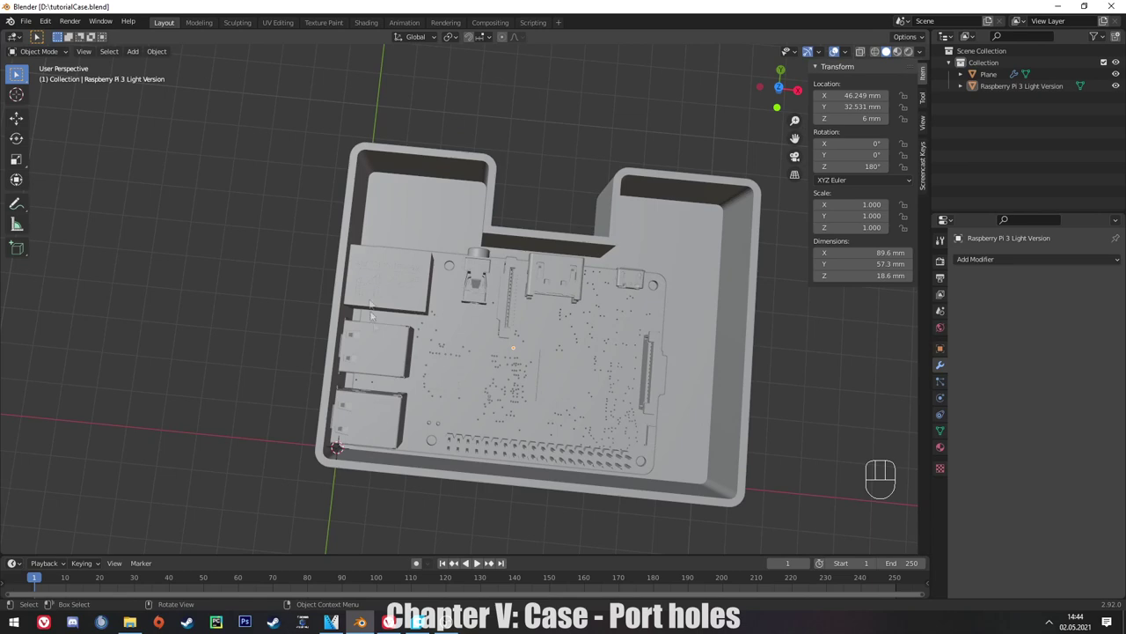
drag(385, 369, 432, 311)
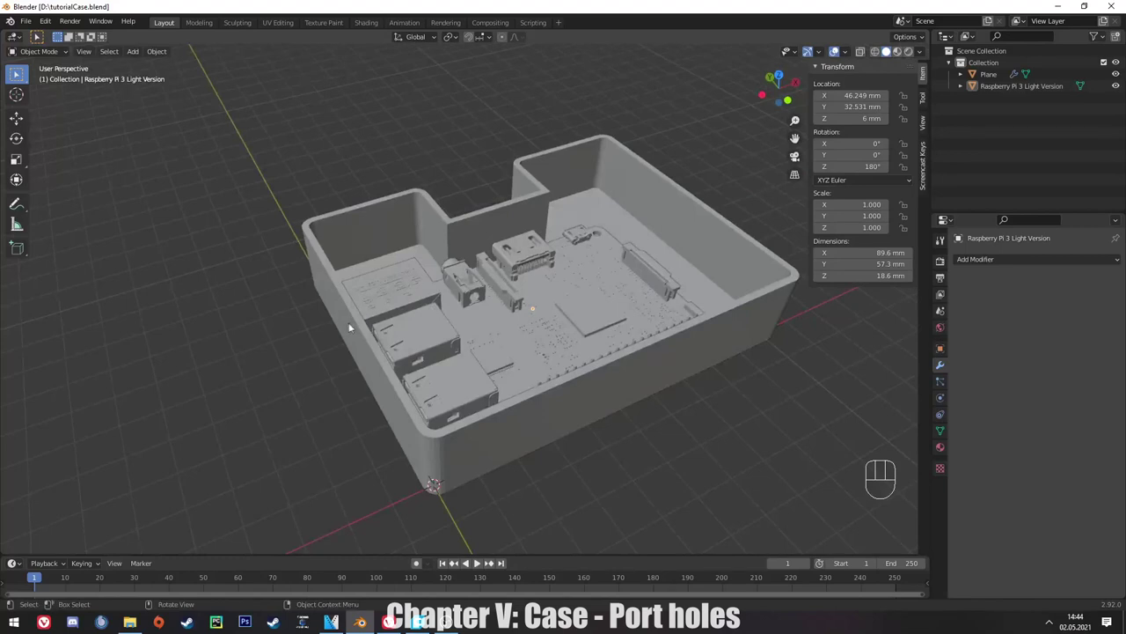
drag(355, 323, 385, 299)
click(329, 290)
drag(357, 307, 320, 319)
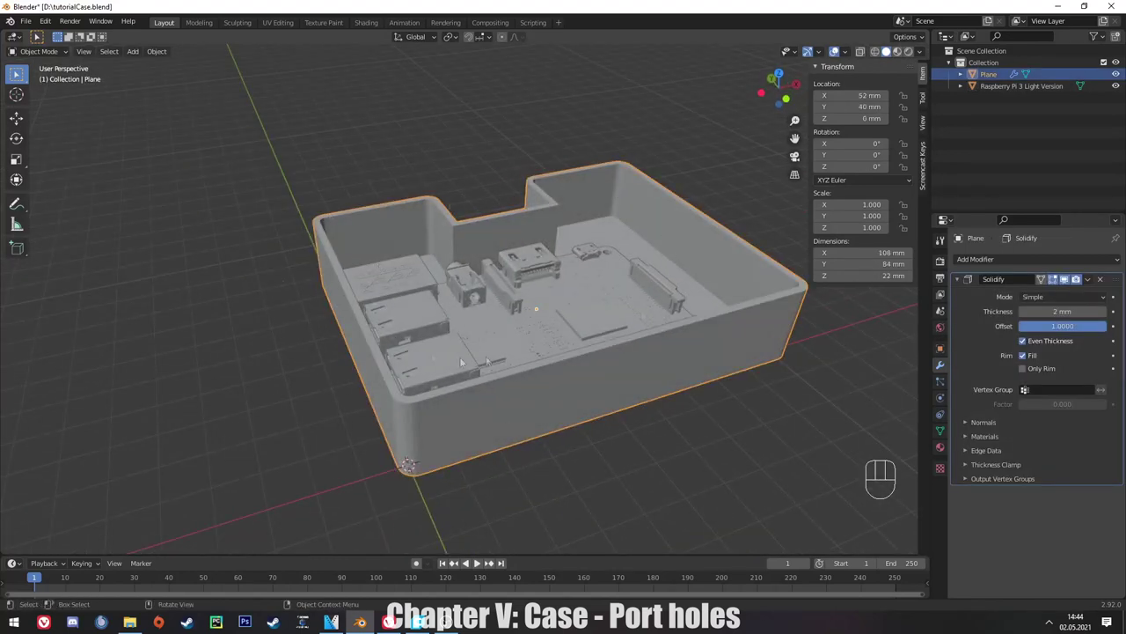
drag(547, 325, 532, 358)
drag(349, 358, 370, 367)
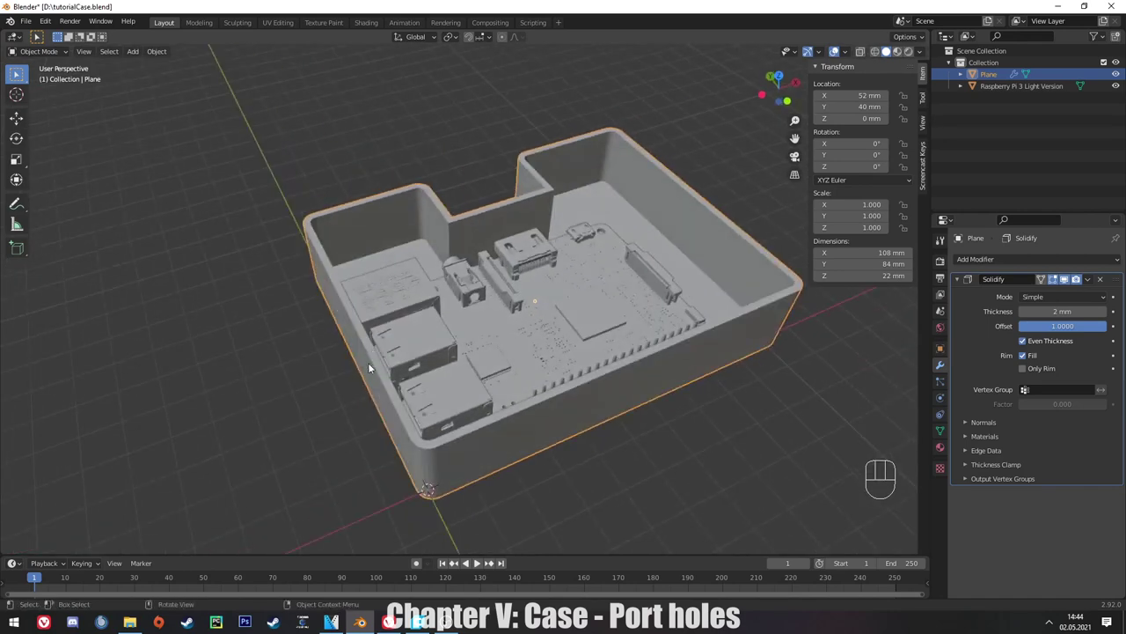
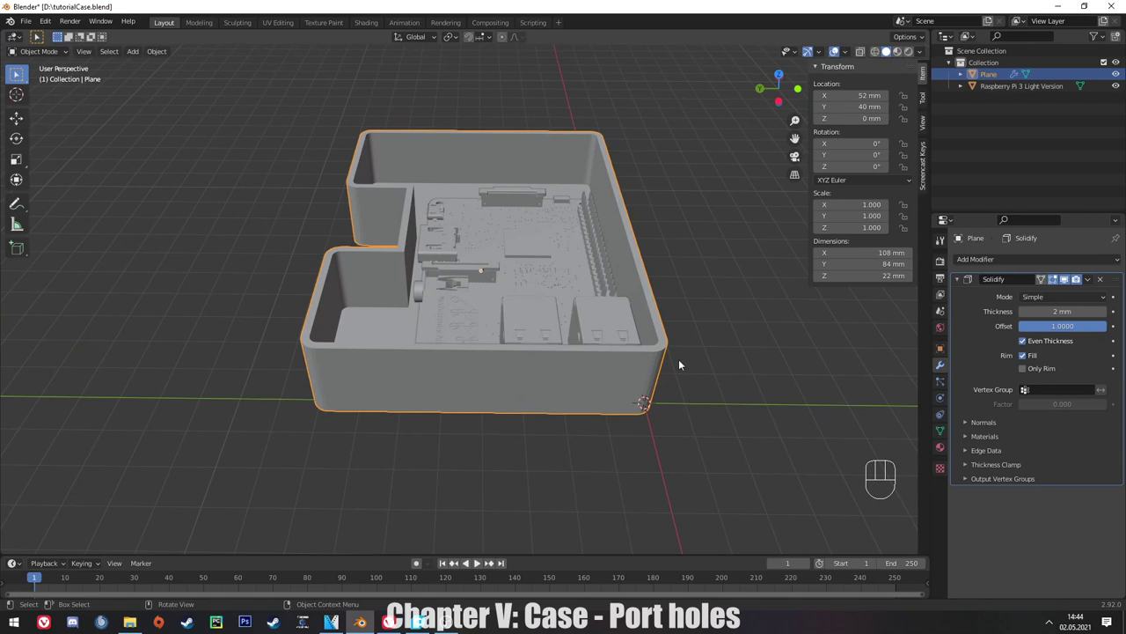
Orbit to a straight top-down view and zoom to frame the whole case.
drag(641, 356, 494, 413)
drag(433, 388, 514, 235)
middle_click(518, 238)
middle_click(490, 237)
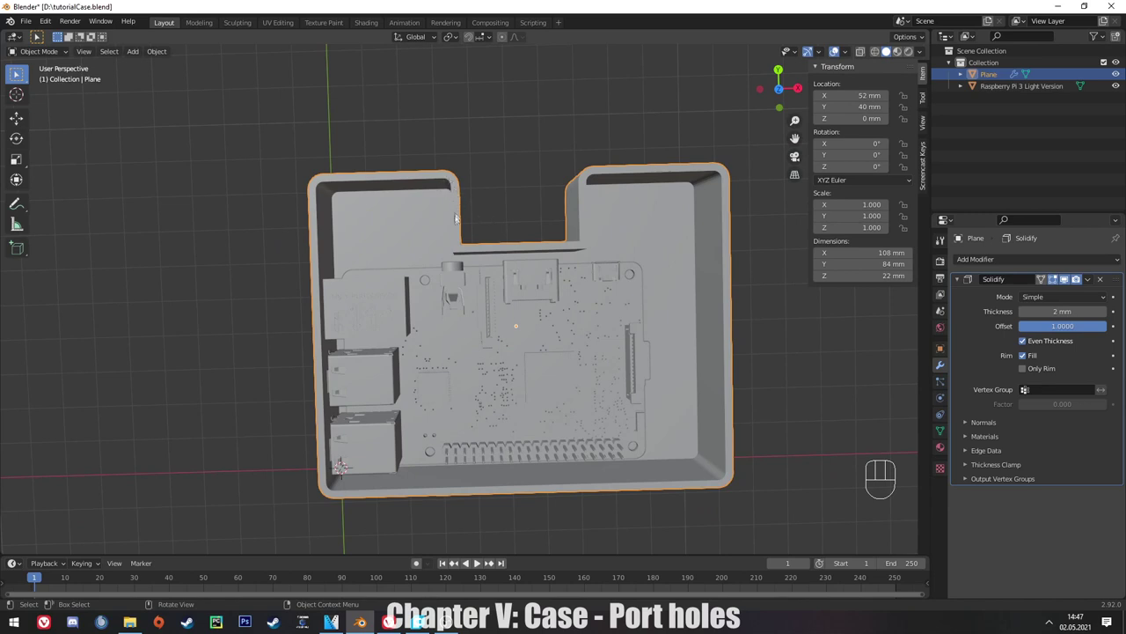
drag(522, 244, 521, 221)
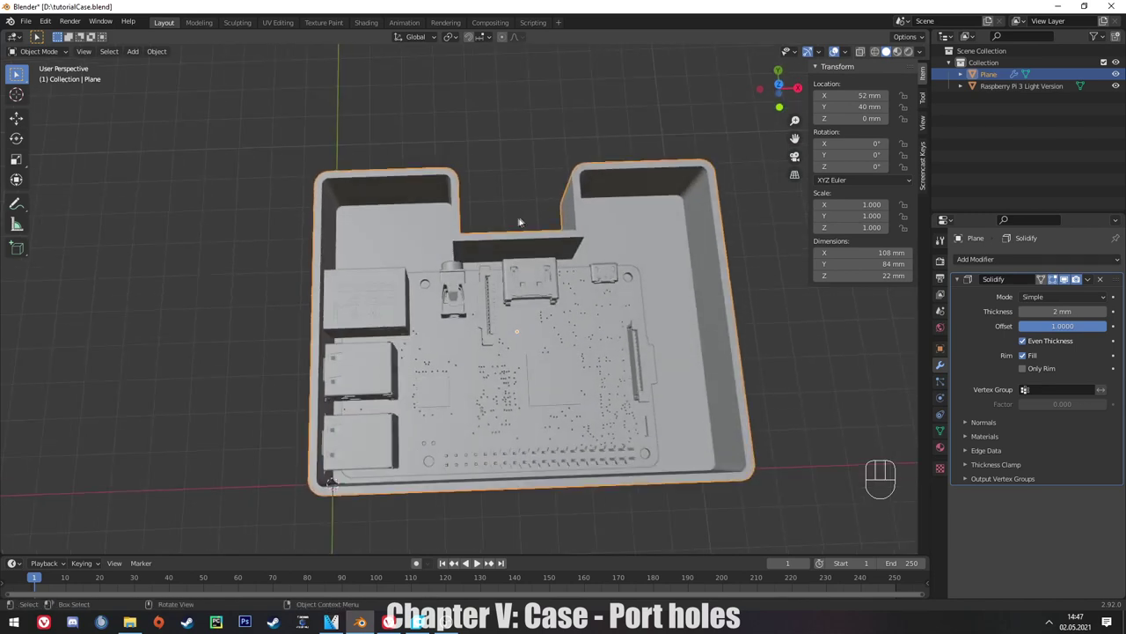
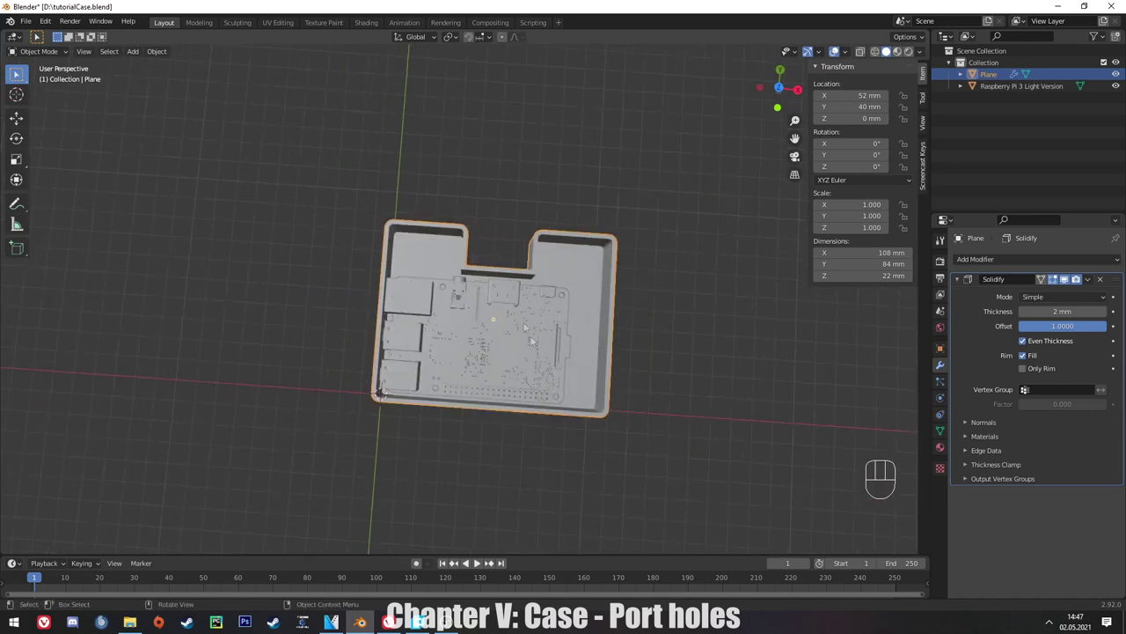
middle_click(440, 313)
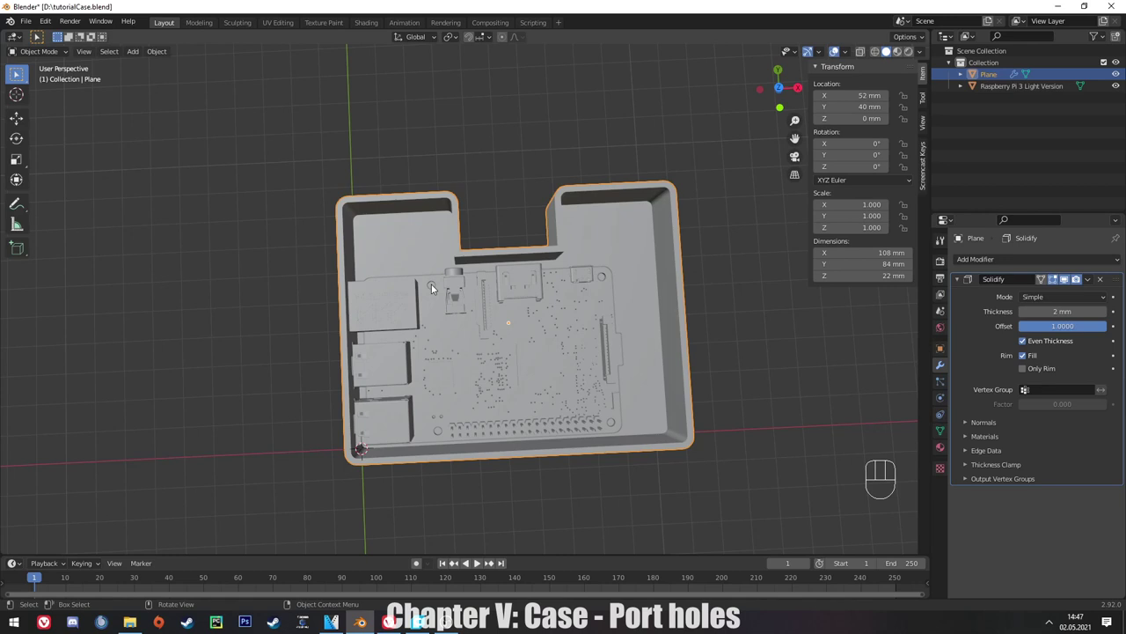
middle_click(446, 285)
drag(464, 289, 464, 296)
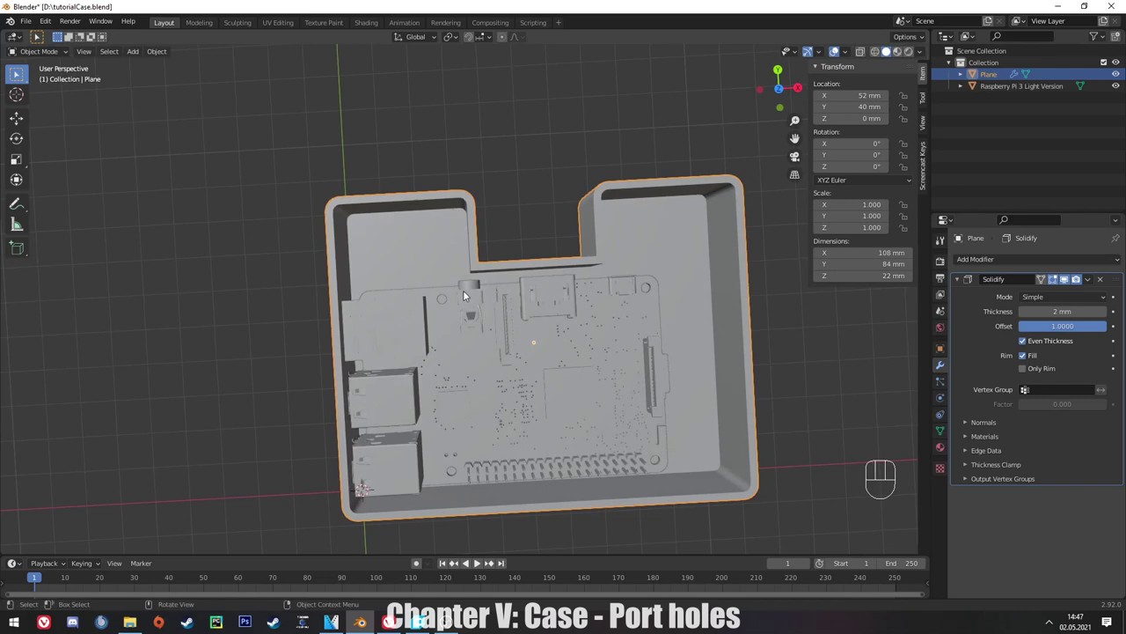
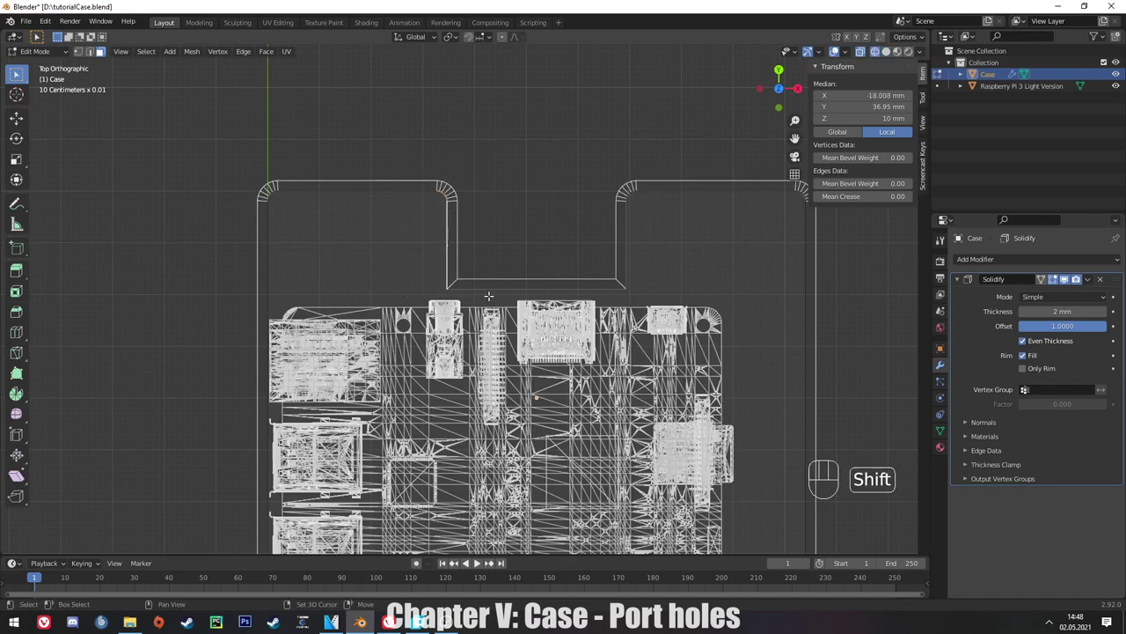
Move the selected case notch vertices along the X axis.
key(g)
key(x)
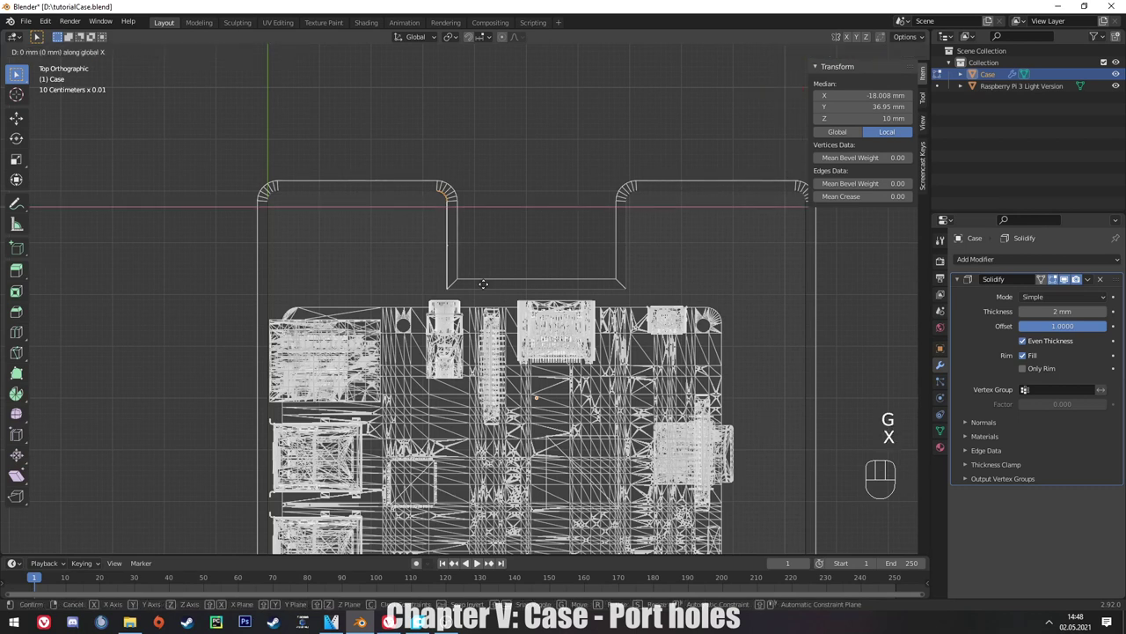
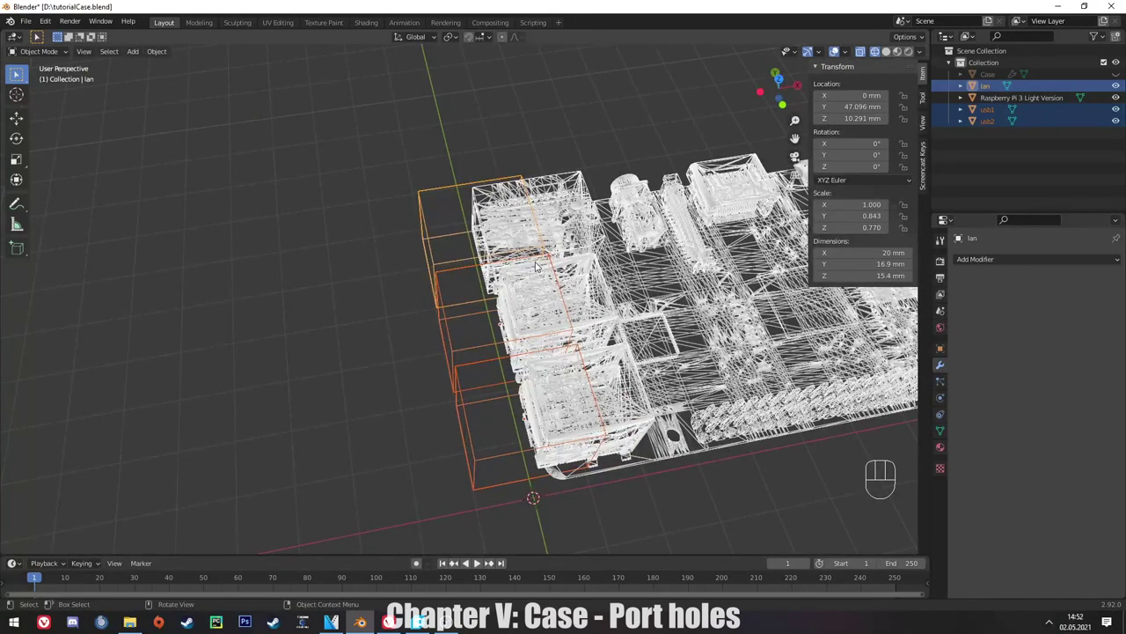
Join the port boxes into one ports_side object and view the case from the side.
key(ctrl+j)
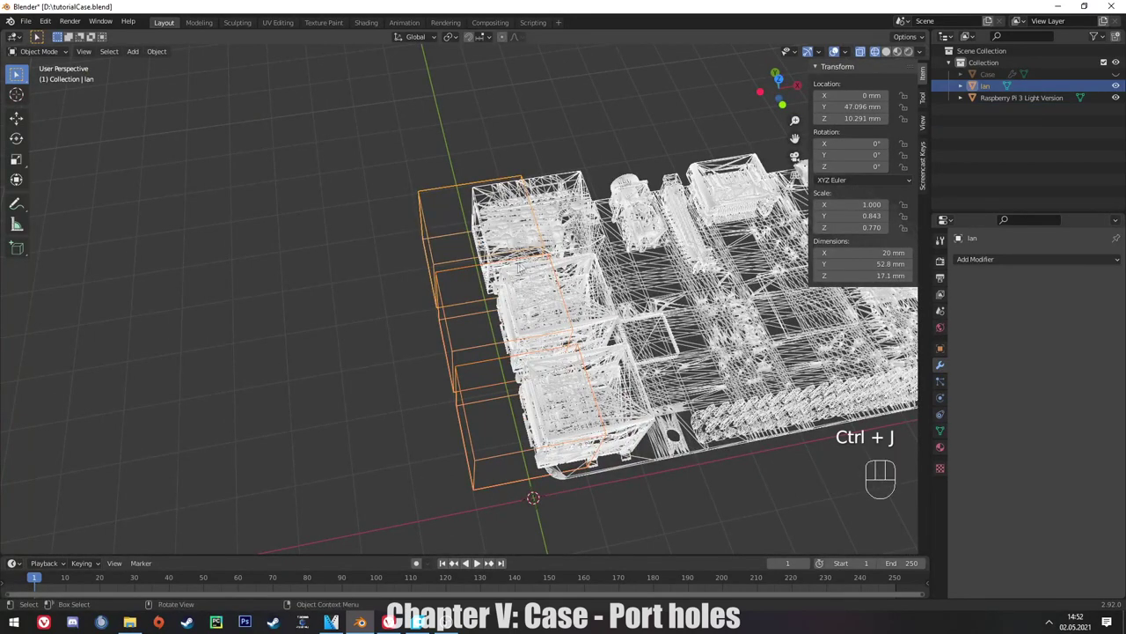
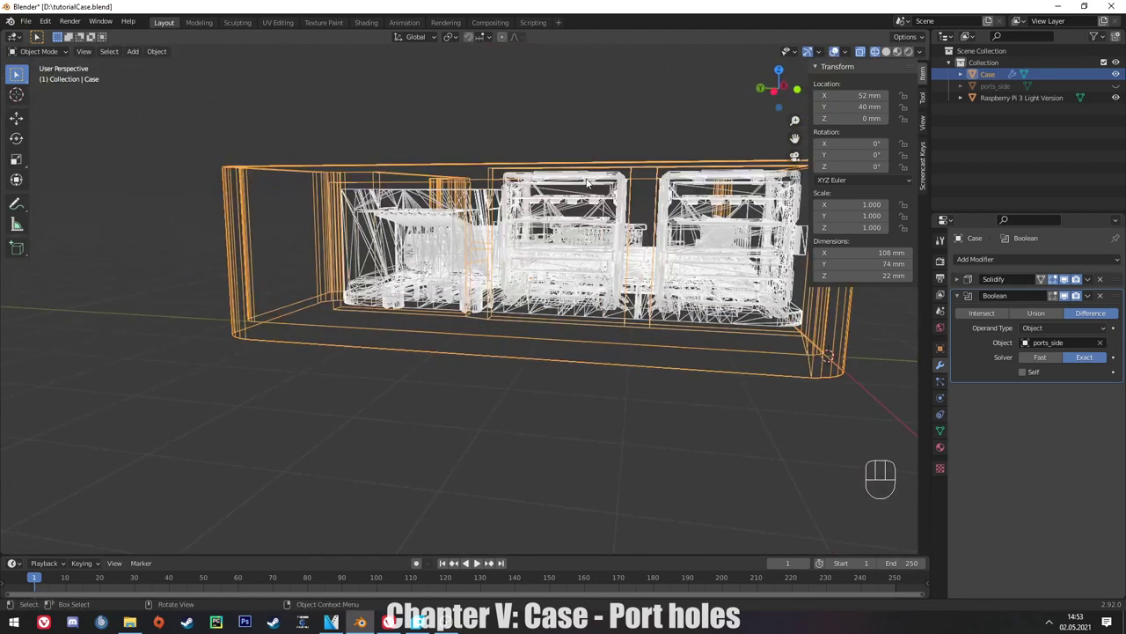
key(KP_1)
key(KP_3)
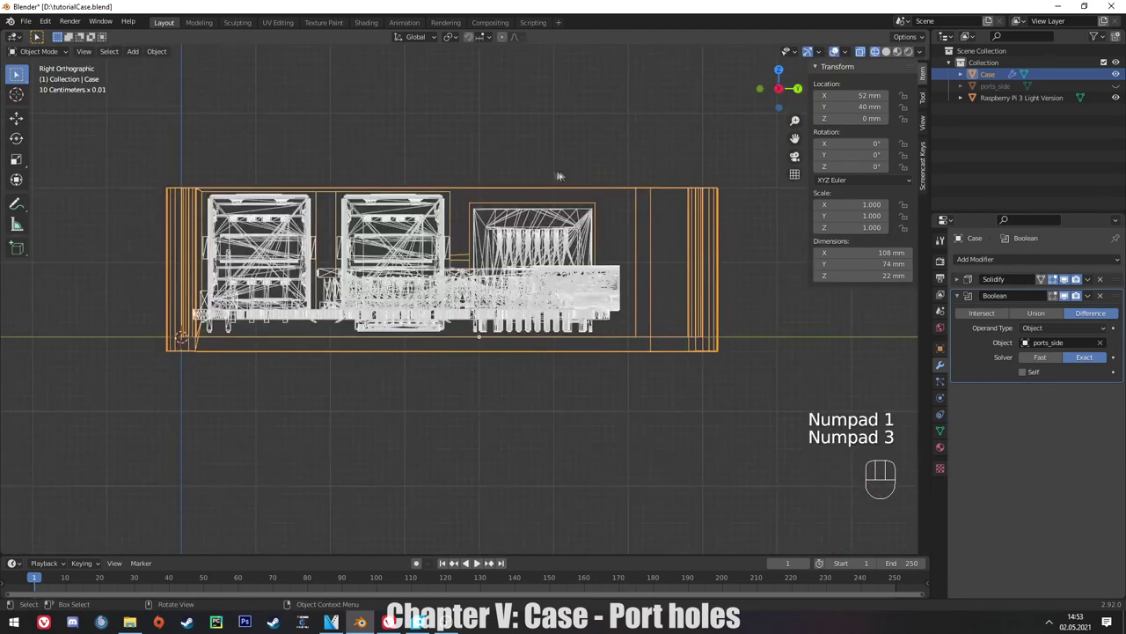
Check the cut holes in solid shading and take the Case mesh into editing.
key(z)
drag(336, 216, 502, 257)
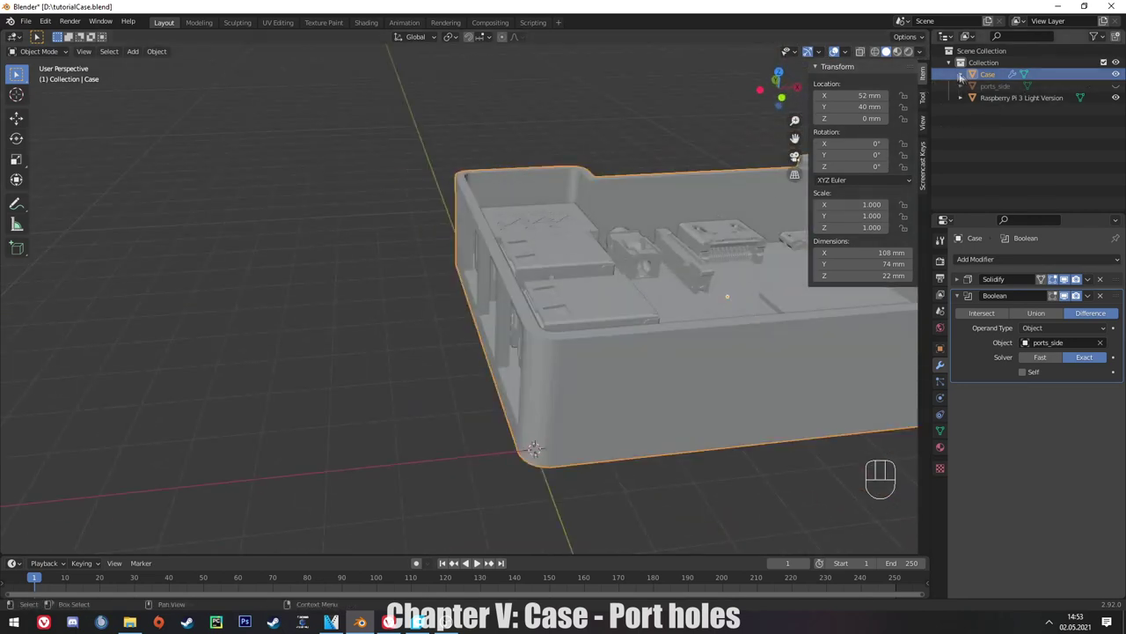
click(945, 74)
key(Tab)
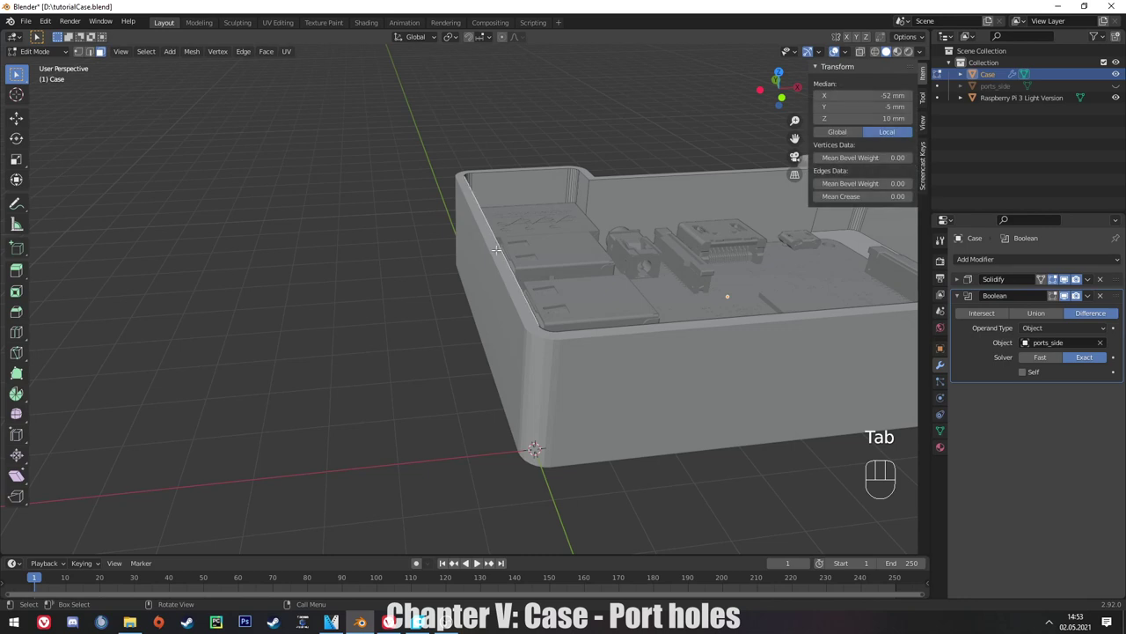
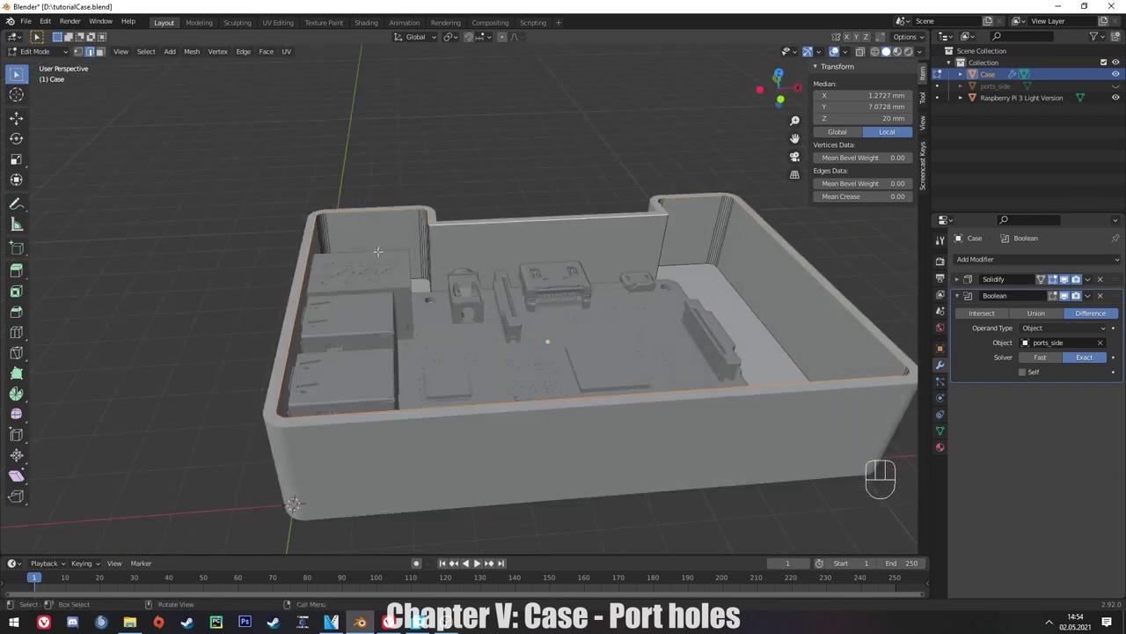
Raise the top rim 4 mm along Z so the case stands 26 mm tall.
key(KP_1)
key(g)
key(z)
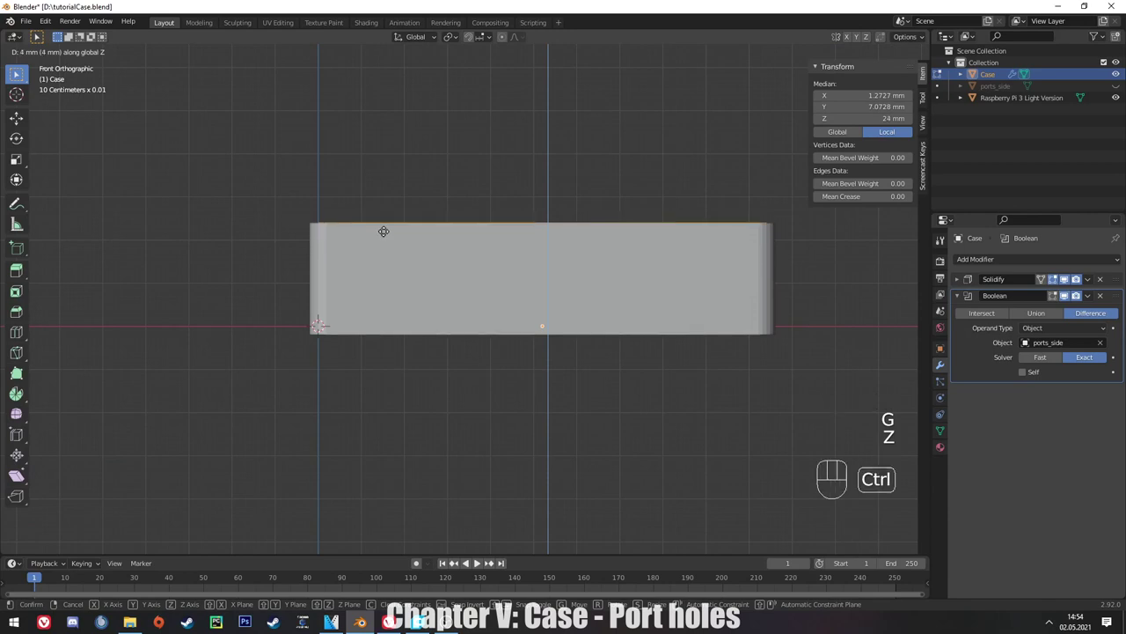
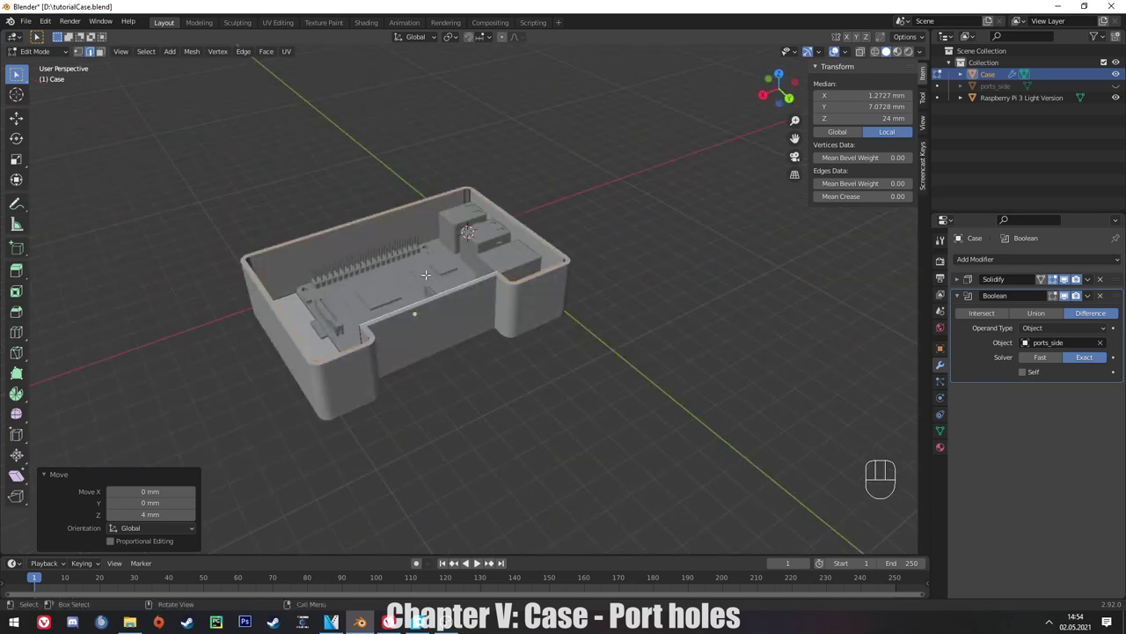
key(Tab)
drag(441, 288, 517, 277)
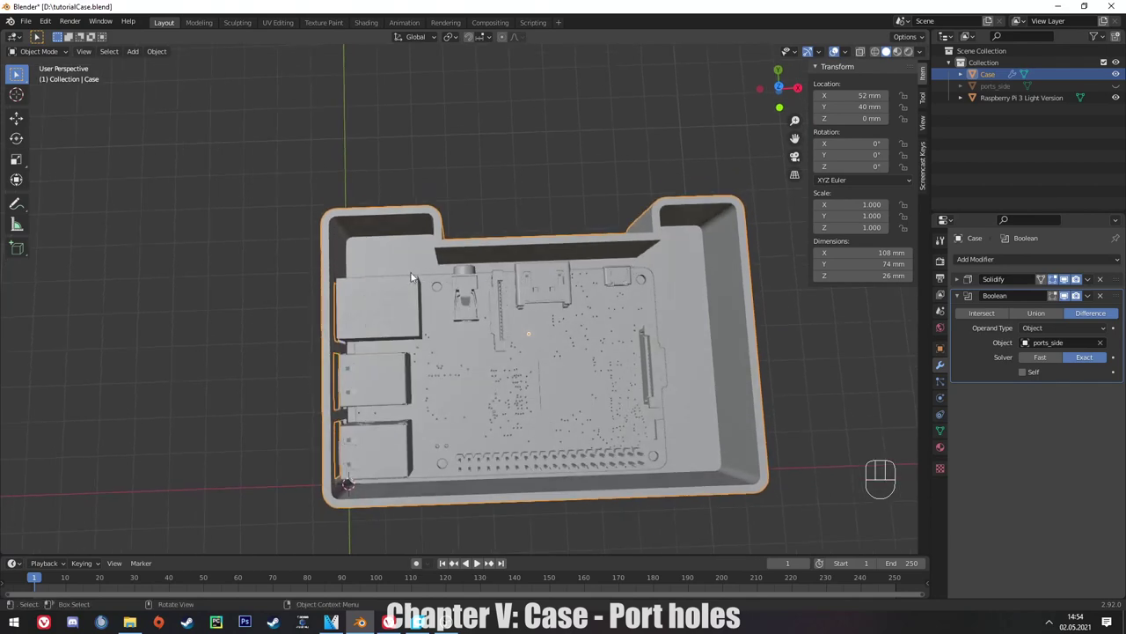
From the top view, shift the notch's inner wall edges 3 mm along Y.
middle_click(520, 285)
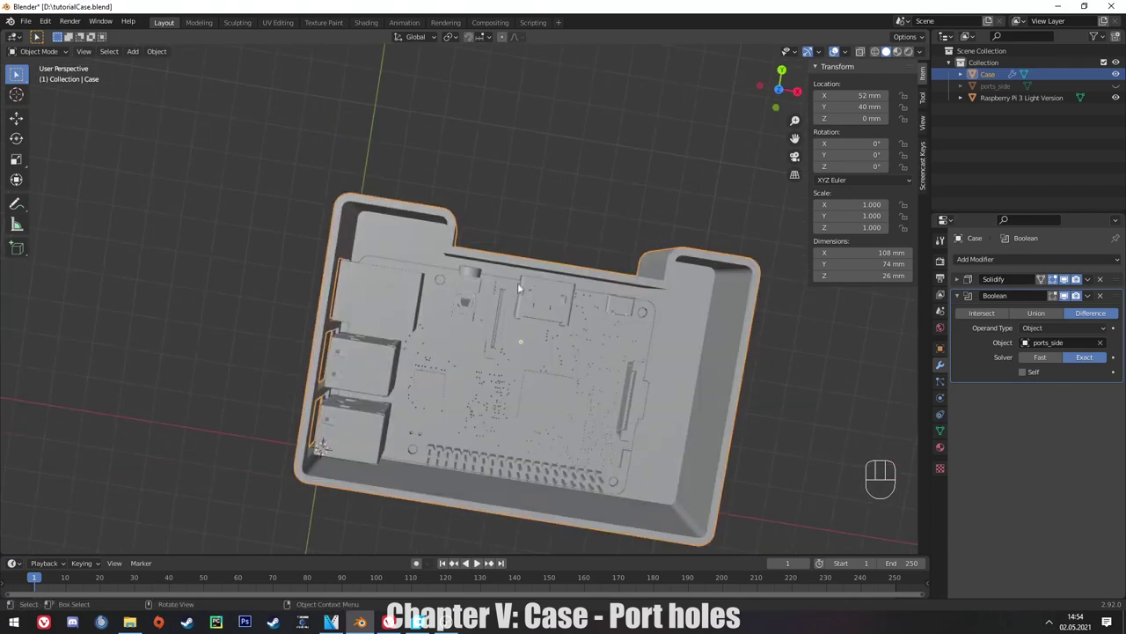
key(KP_1)
key(KP_7)
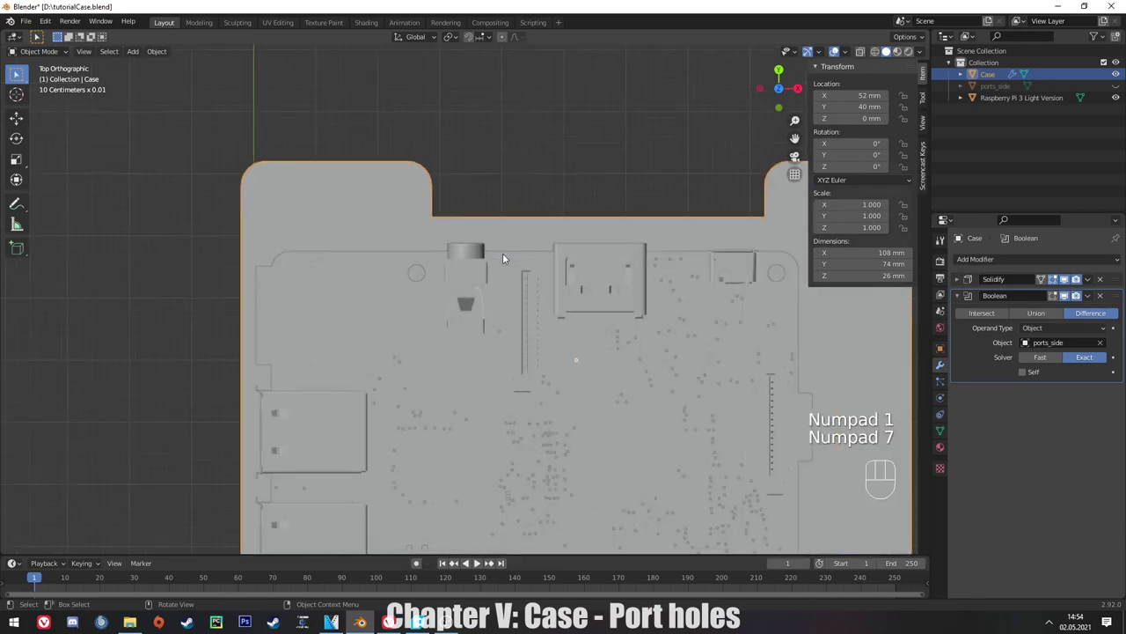
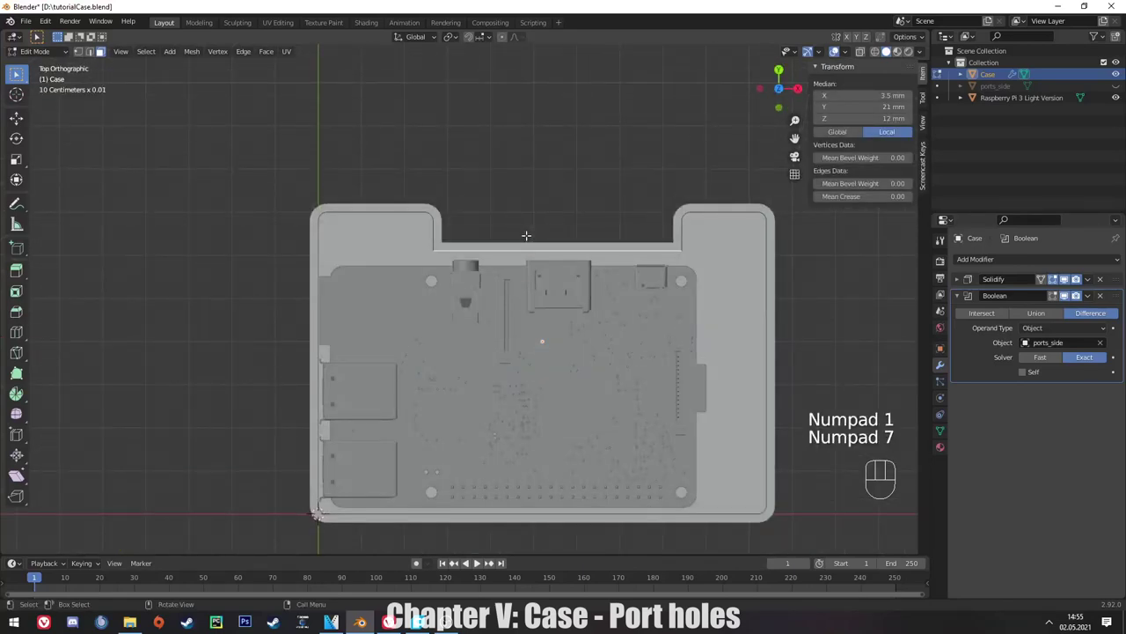
key(g)
key(z)
key(y)
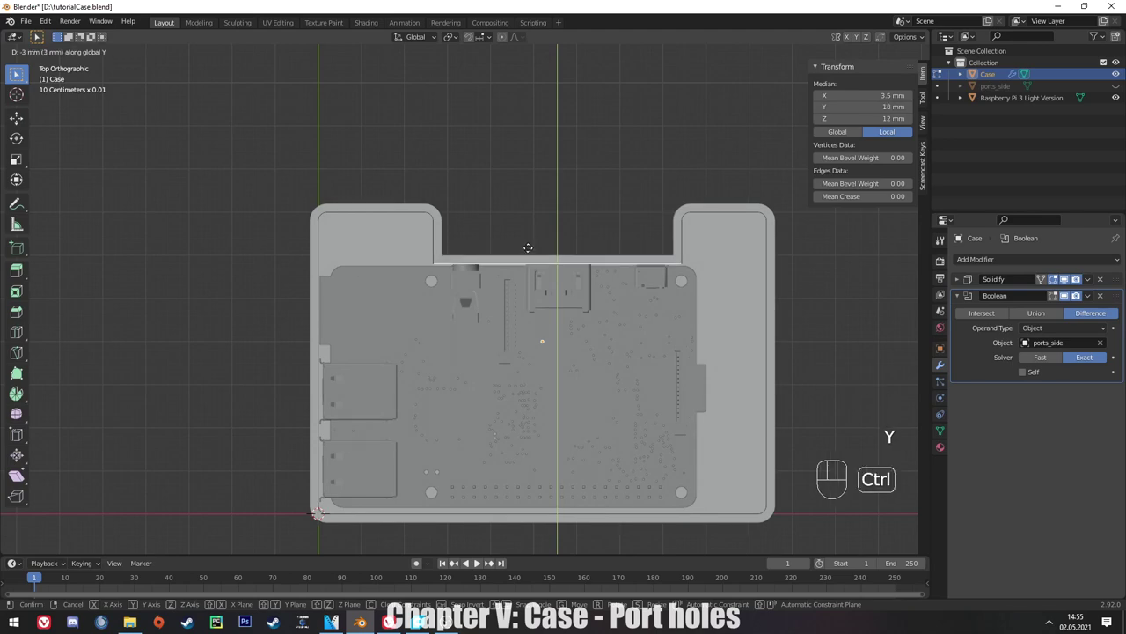
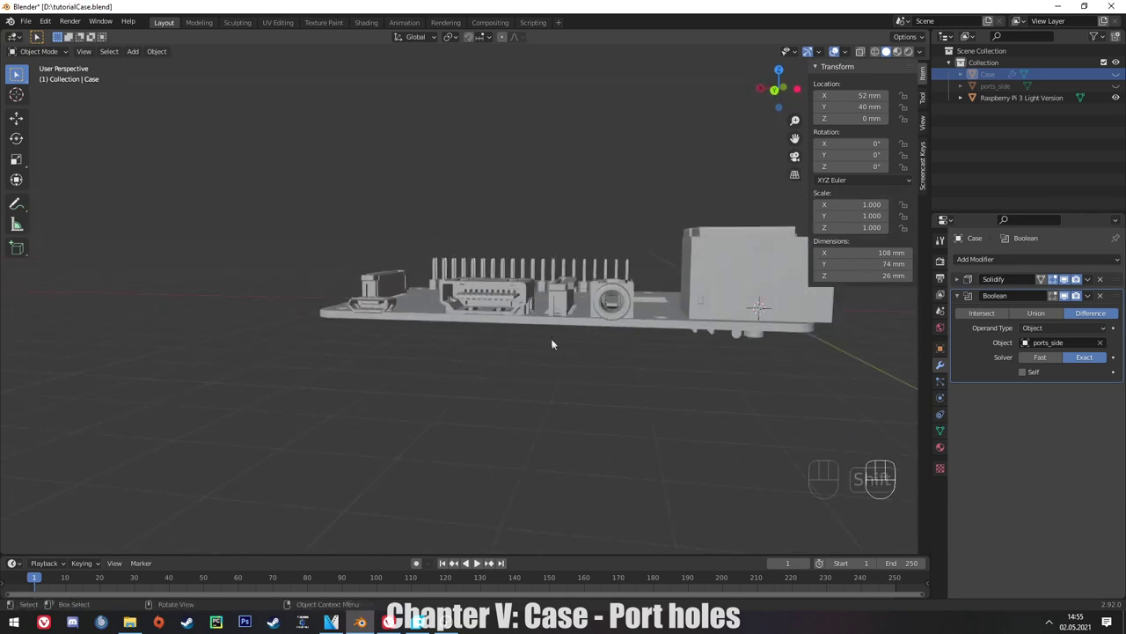
Add a cylinder, turn it sideways and lift it to the audio jack's height.
key(shift+a)
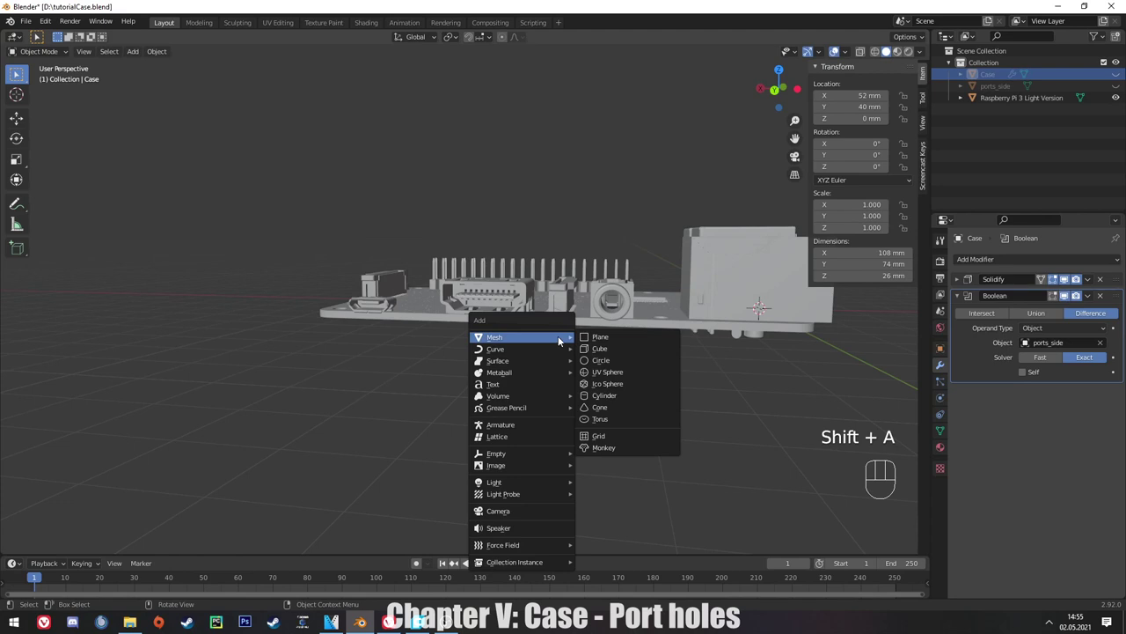
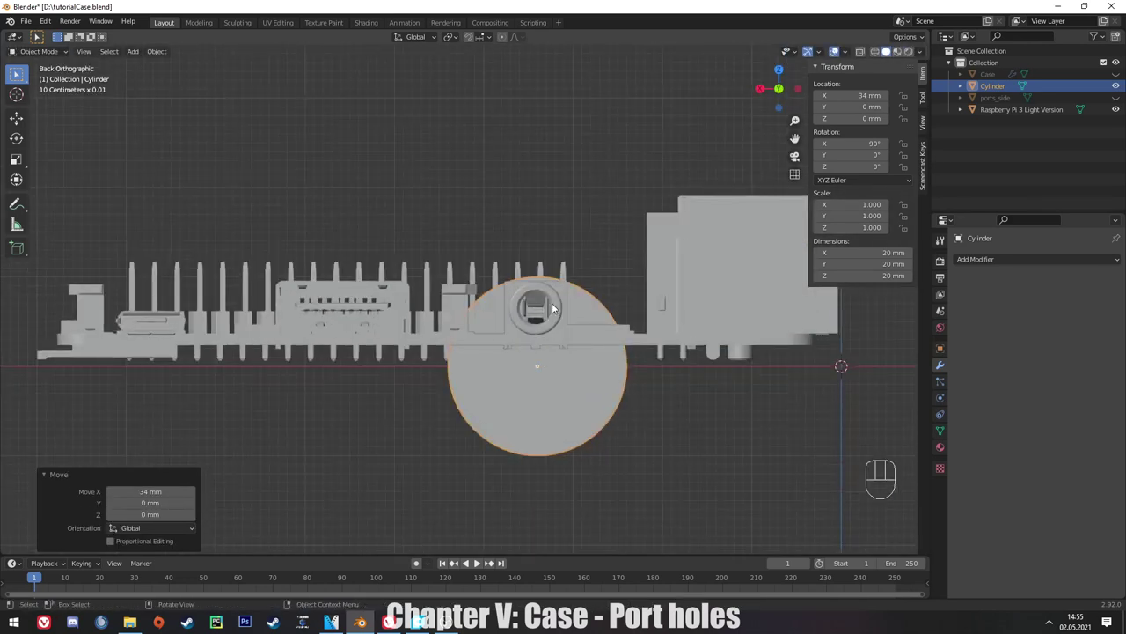
key(g)
key(z)
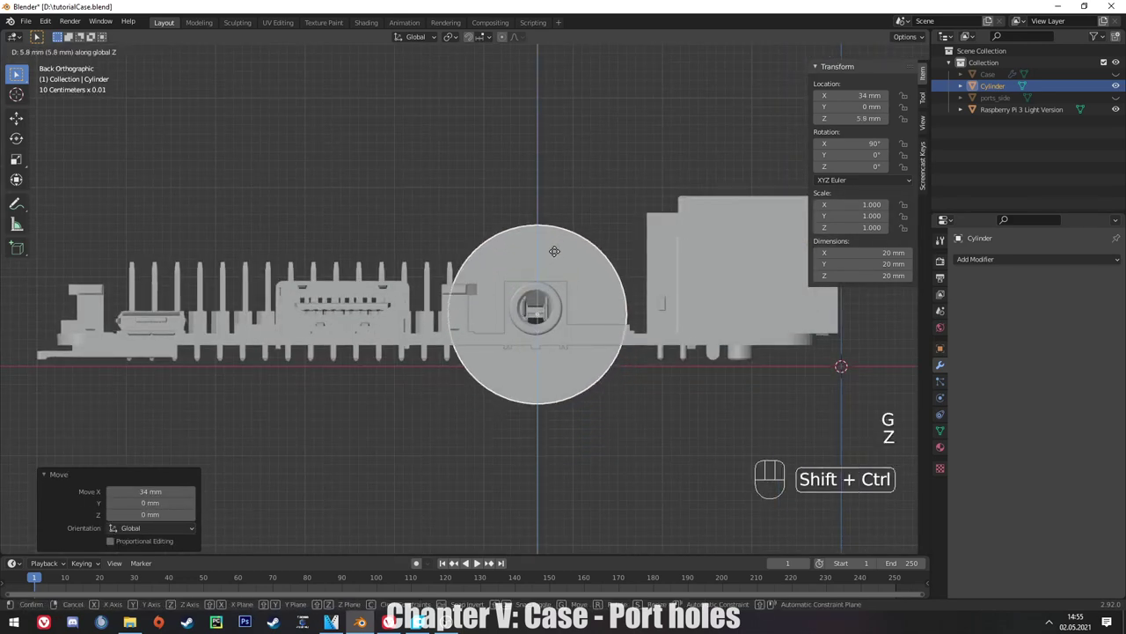
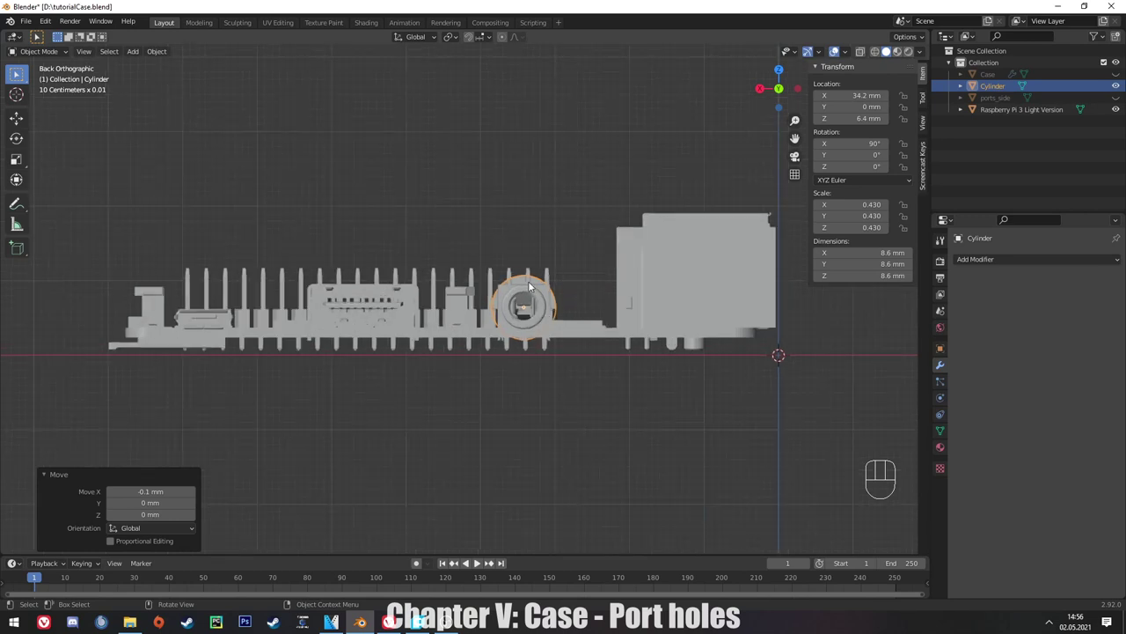
Size the cylinder to 8.6 mm and slide it 60 mm along Y onto the audio jack.
key(KP_1)
key(KP_3)
key(KP_9)
drag(194, 314, 315, 294)
click(379, 194)
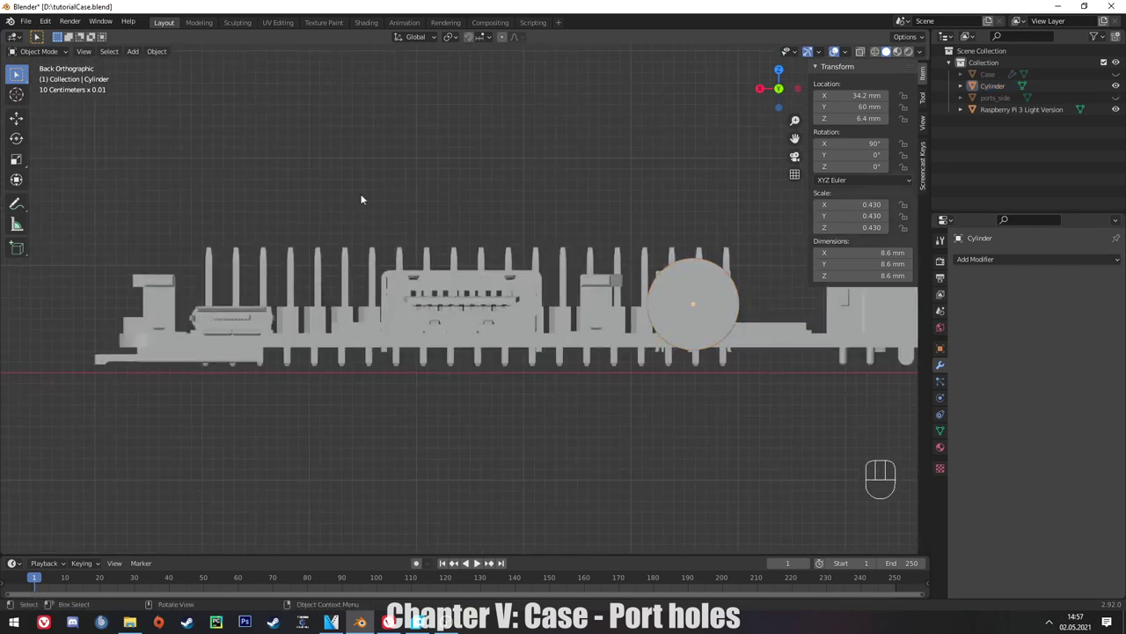
Add connector boxes and join them with the cylinder into one ports_top object.
key(shift+a)
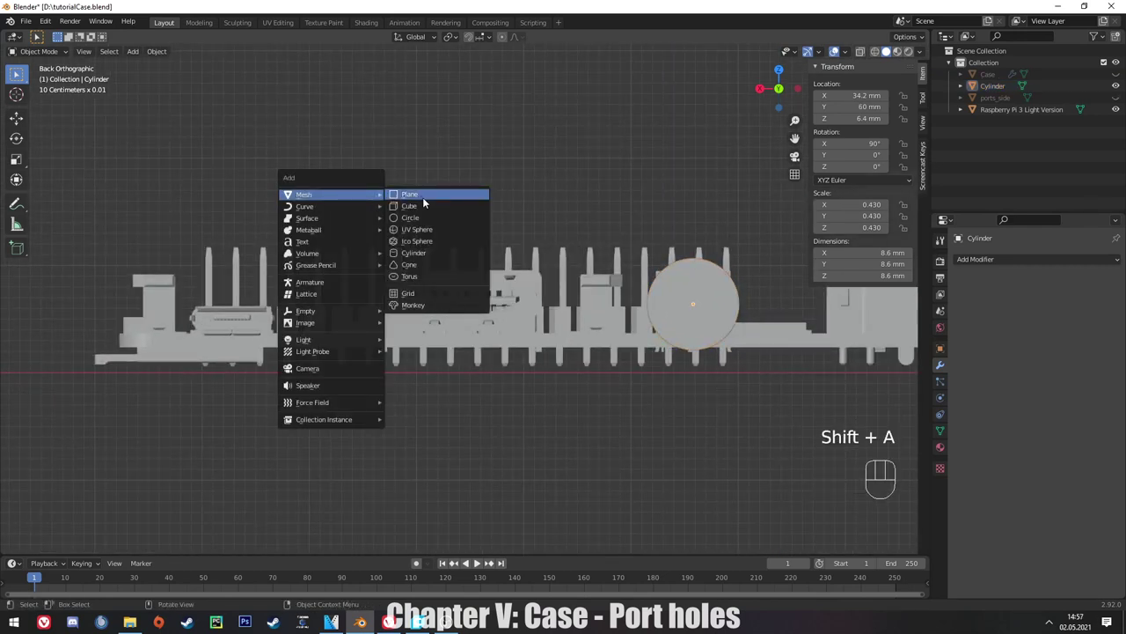
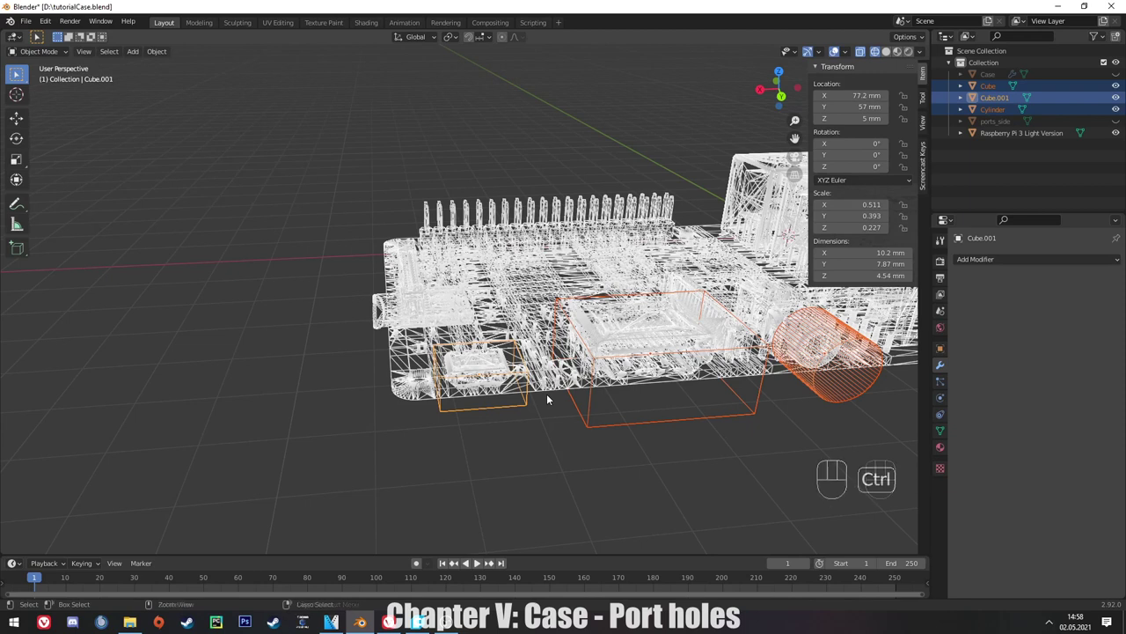
key(ctrl+j)
click(584, 376)
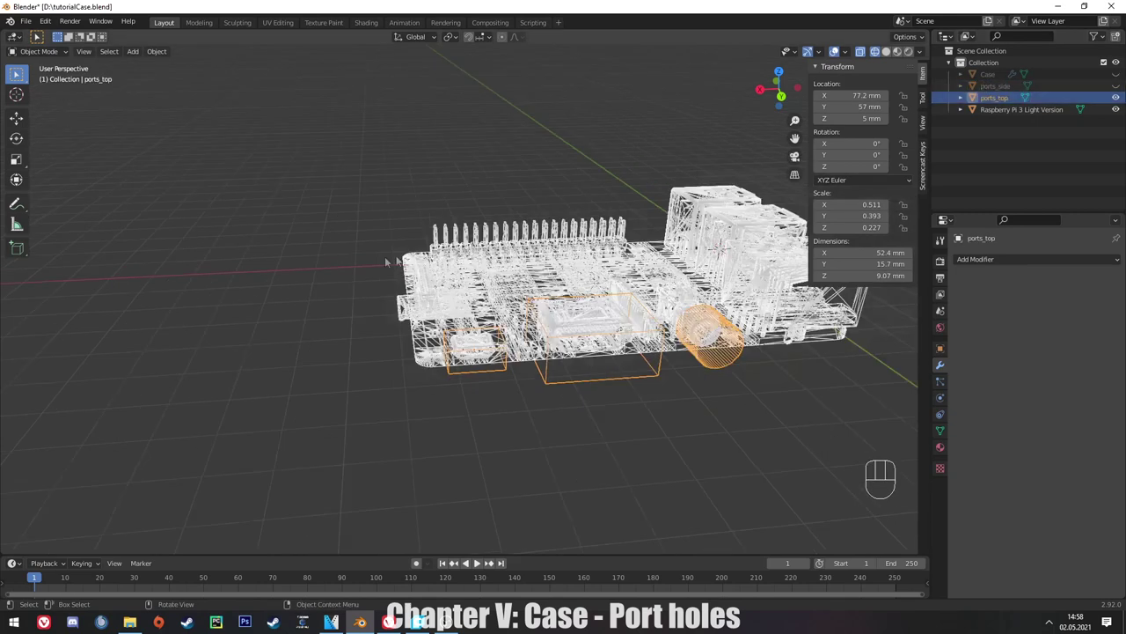
Look straight down on the board to check the 52.4 by 15.7 mm cutter.
key(KP_1)
key(KP_7)
middle_click(333, 297)
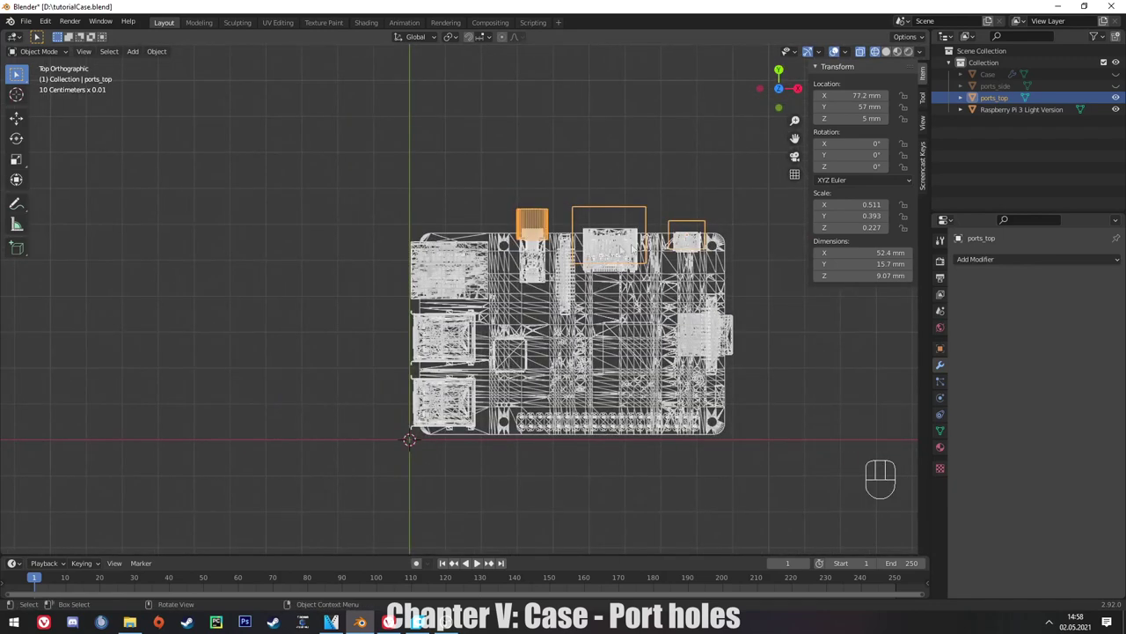
Give Case a second exact Boolean difference using ports_top.
click(587, 269)
click(587, 269)
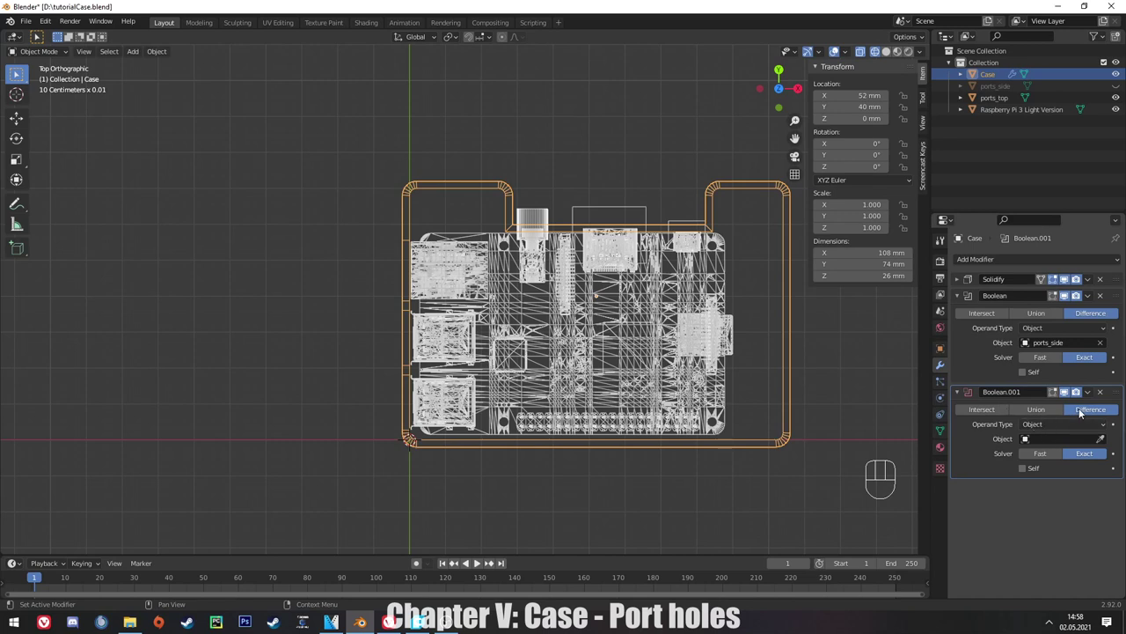
click(587, 270)
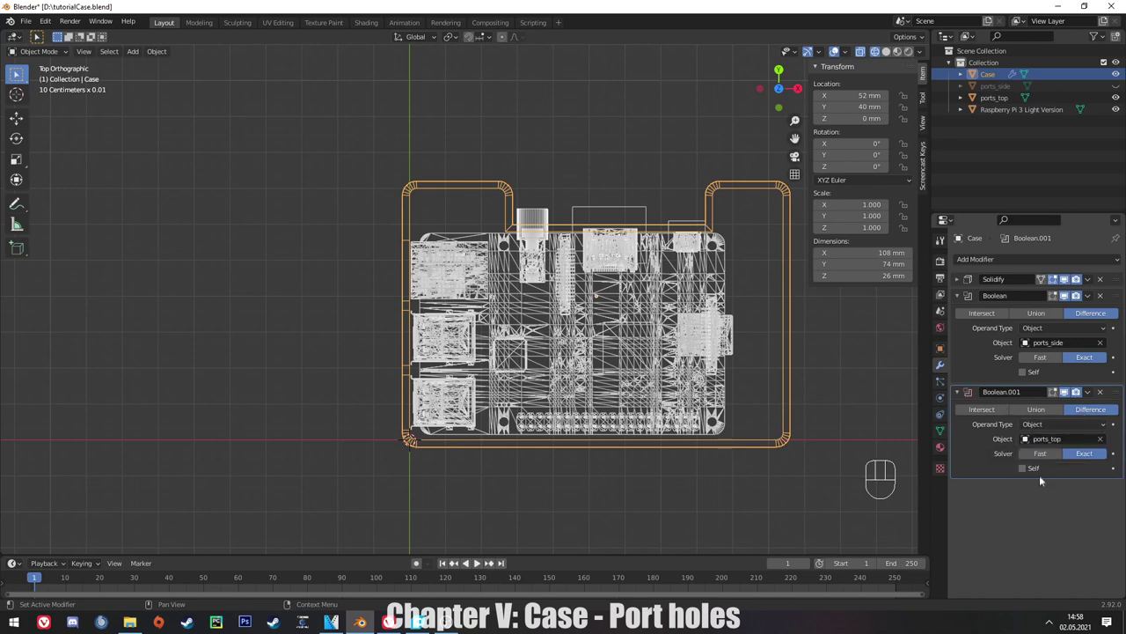
click(587, 269)
Hide the ports_top cutters, show the cut case solid, and save the blend file.
drag(612, 269, 415, 221)
drag(418, 218, 477, 170)
key(z)
drag(419, 225, 428, 372)
key(KP_1)
key(KP_7)
key(ctrl+s)
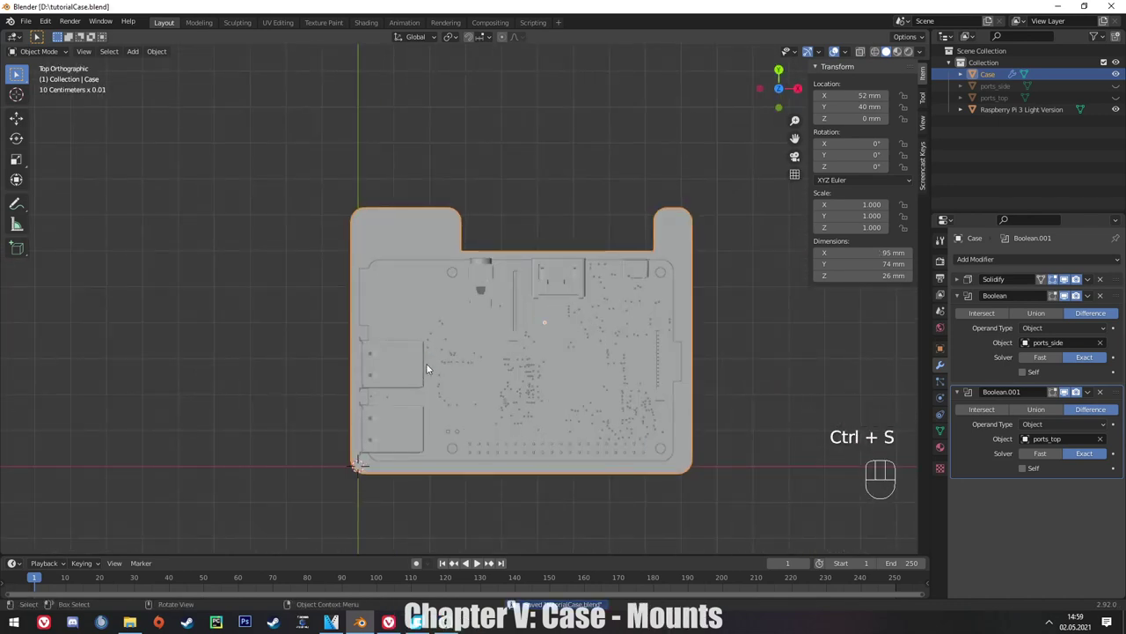
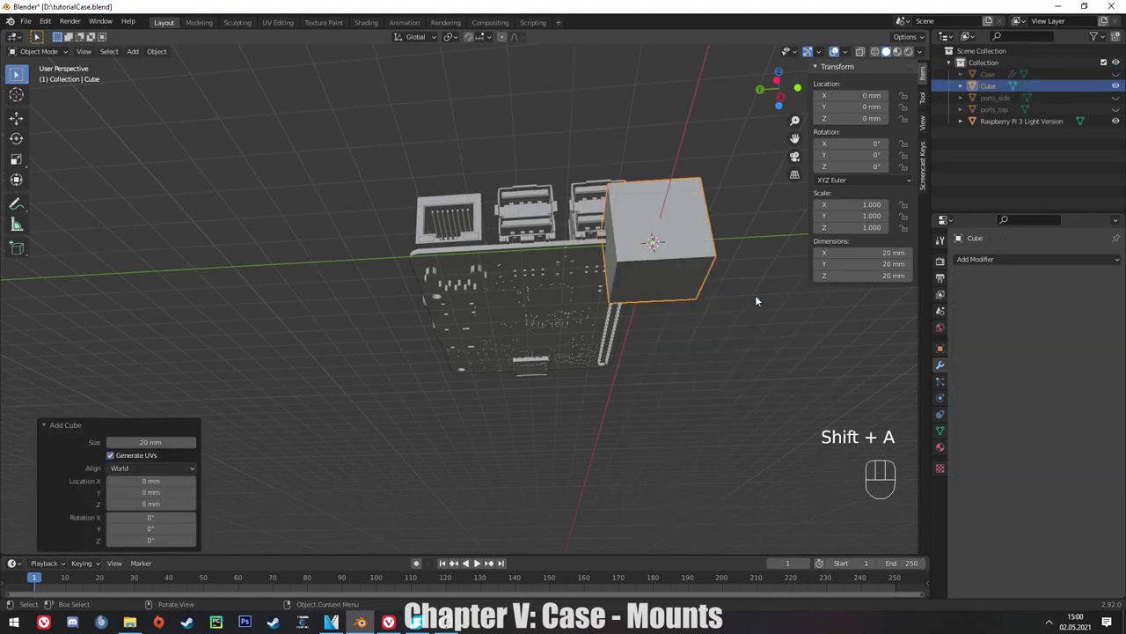
Look straight down at the board in wireframe to see its outline under the new cube.
key(KP_1)
key(KP_7)
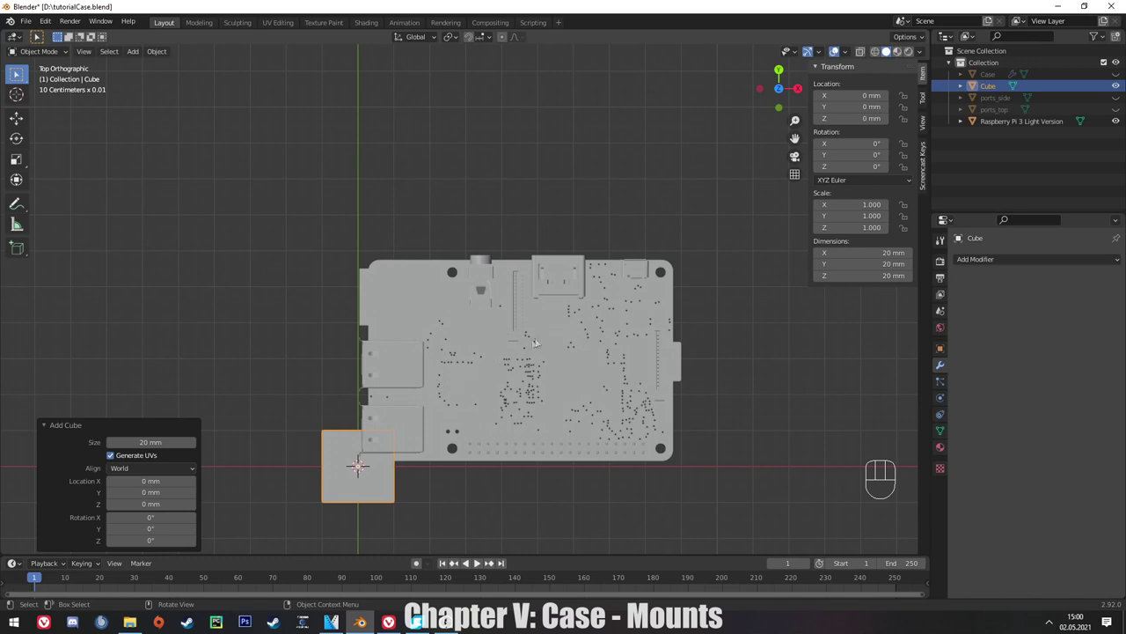
key(z)
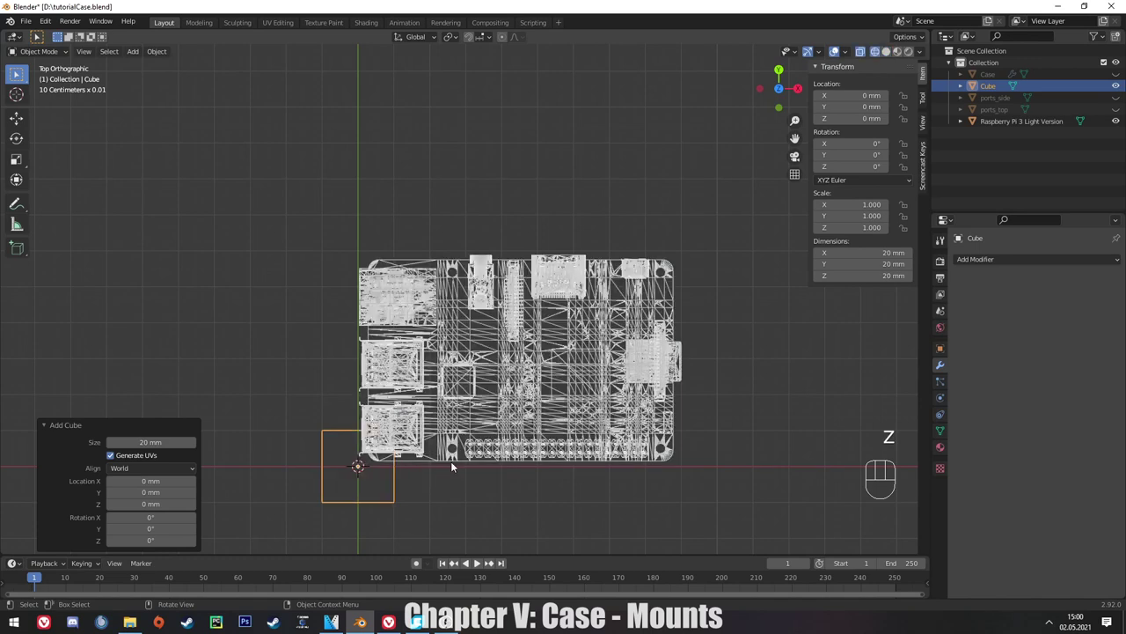
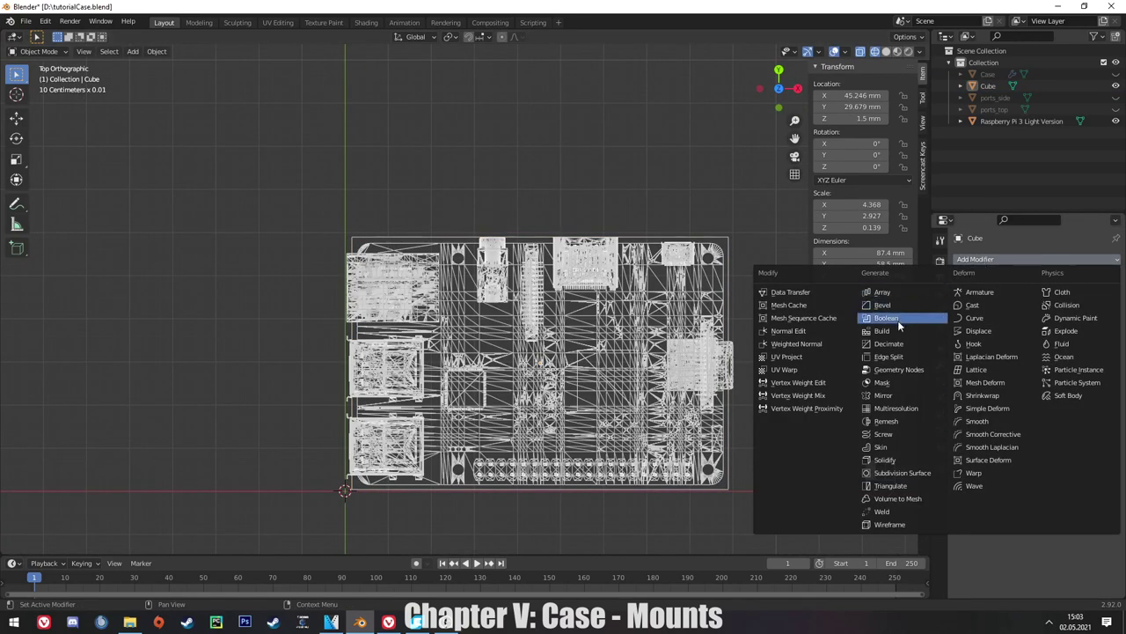
Give the slab a Difference boolean, add a second cube and fit the 87.4 by 58.5 mm slab to the board.
click(738, 285)
key(shift+a)
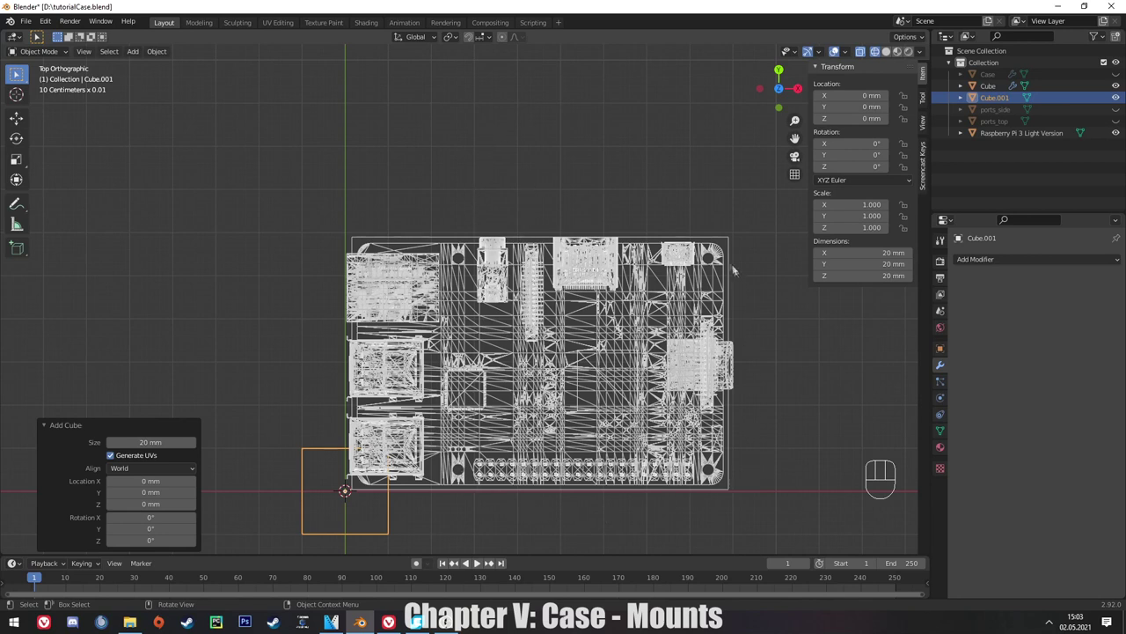
click(461, 252)
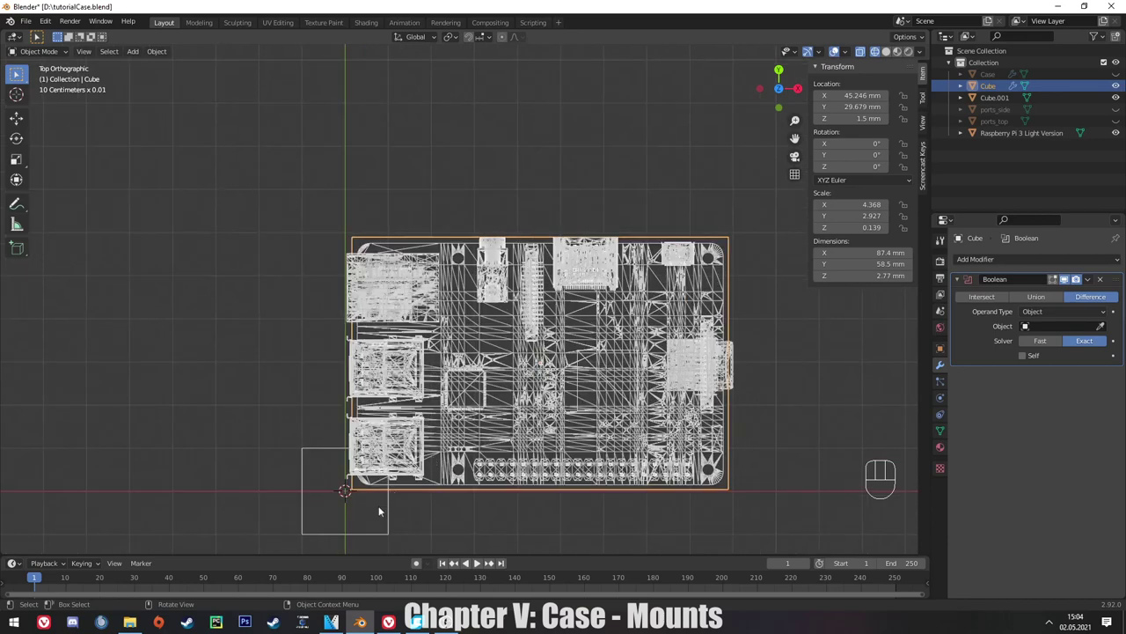
click(432, 297)
key(g)
click(431, 297)
key(s)
Scale the second cube by 1.714 to about 34.3 mm over the board.
click(431, 296)
key(s)
key(y)
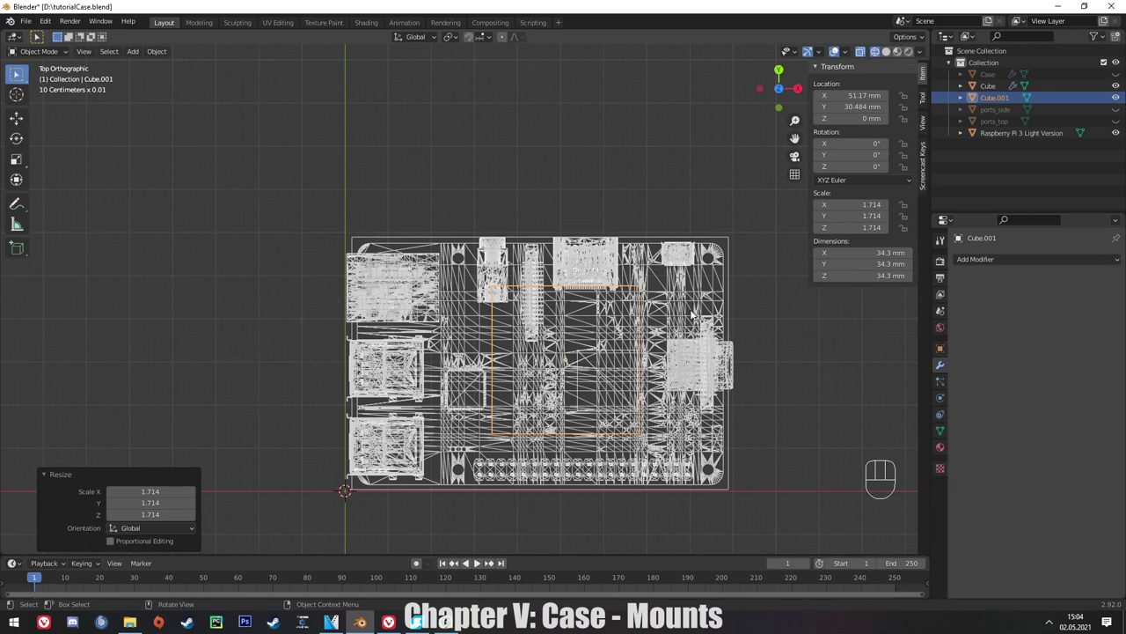
Nudge and scale the second cube into position over the board.
key(g)
key(s)
double_click(432, 296)
key(g)
key(y)
drag(431, 297, 461, 251)
key(g)
key(s)
key(y)
key(x)
click(462, 251)
key(g)
click(462, 252)
Add centred loop cuts across the cube and stretch them apart along Y.
key(Tab)
key(ctrl+r)
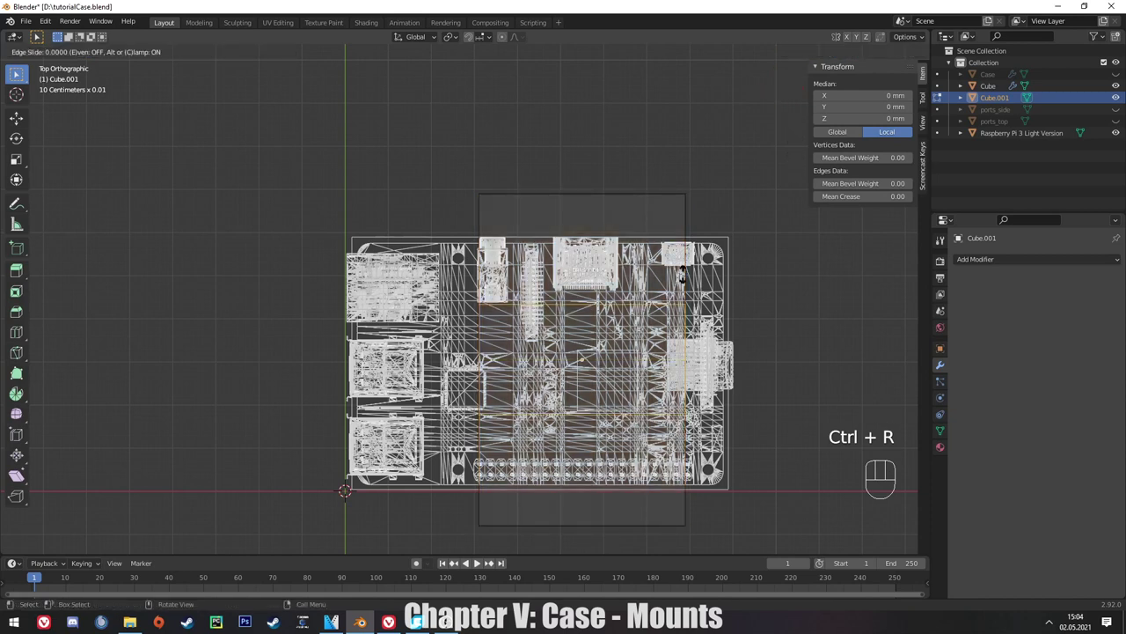
key(g)
key(g)
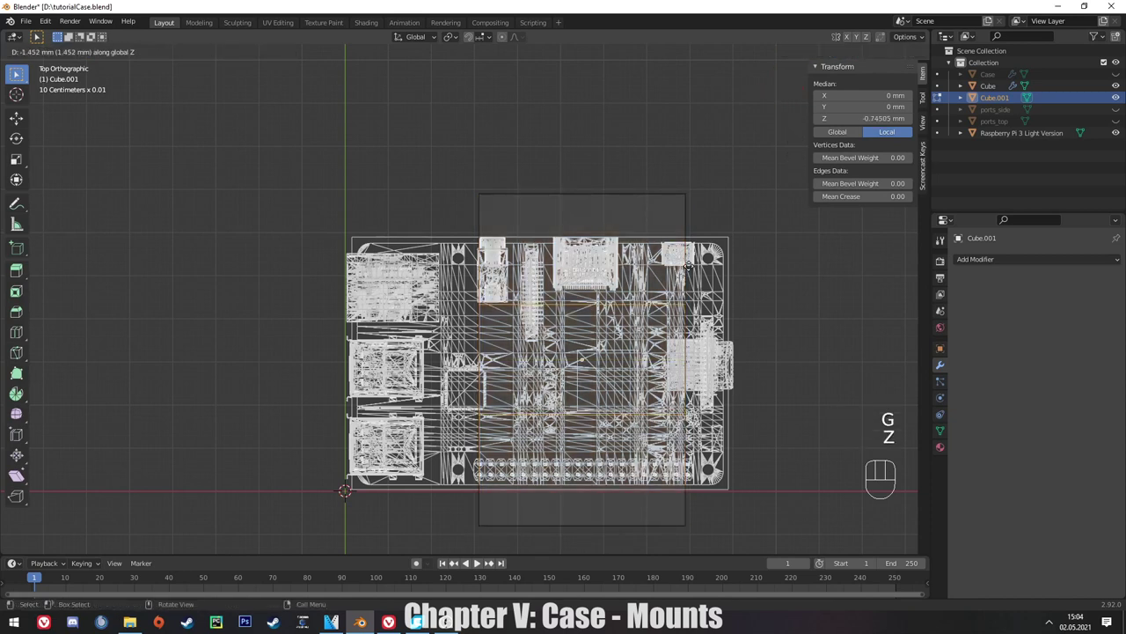
key(z)
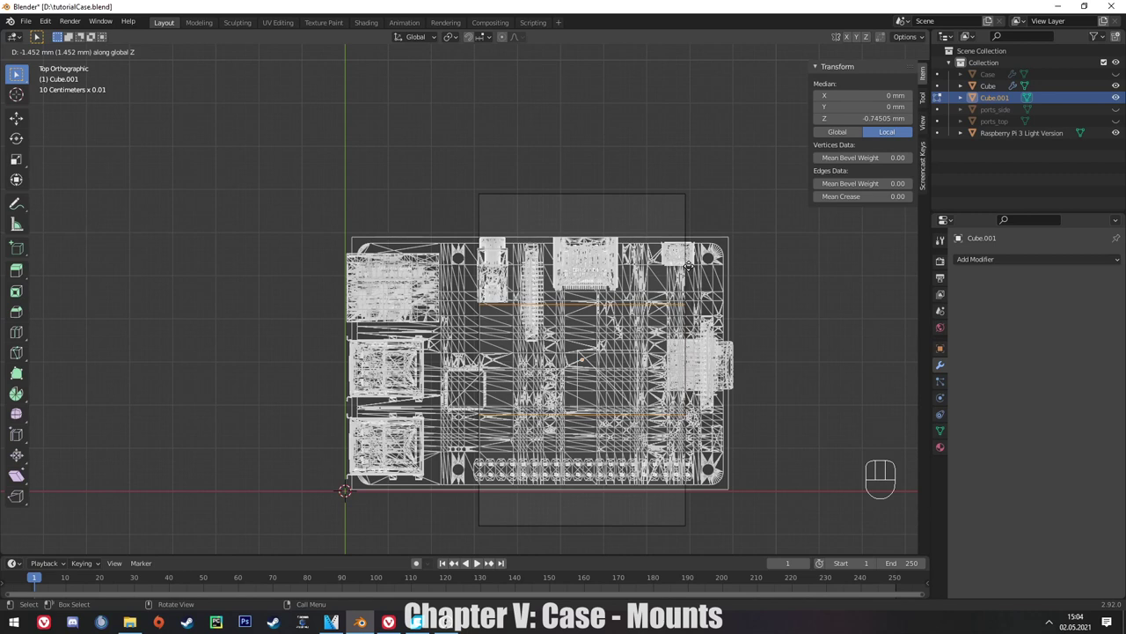
key(g)
key(y)
right_click(461, 251)
key(s)
key(y)
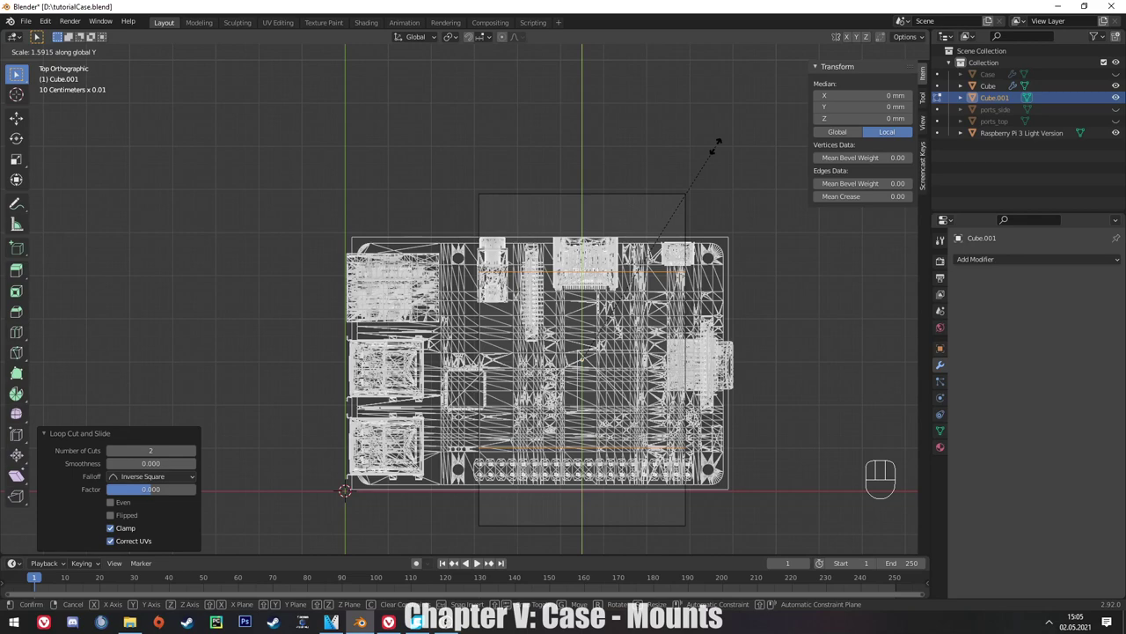
click(431, 296)
Extrude two opposite side faces and scale them outward along X, about 1.74.
middle_click(462, 247)
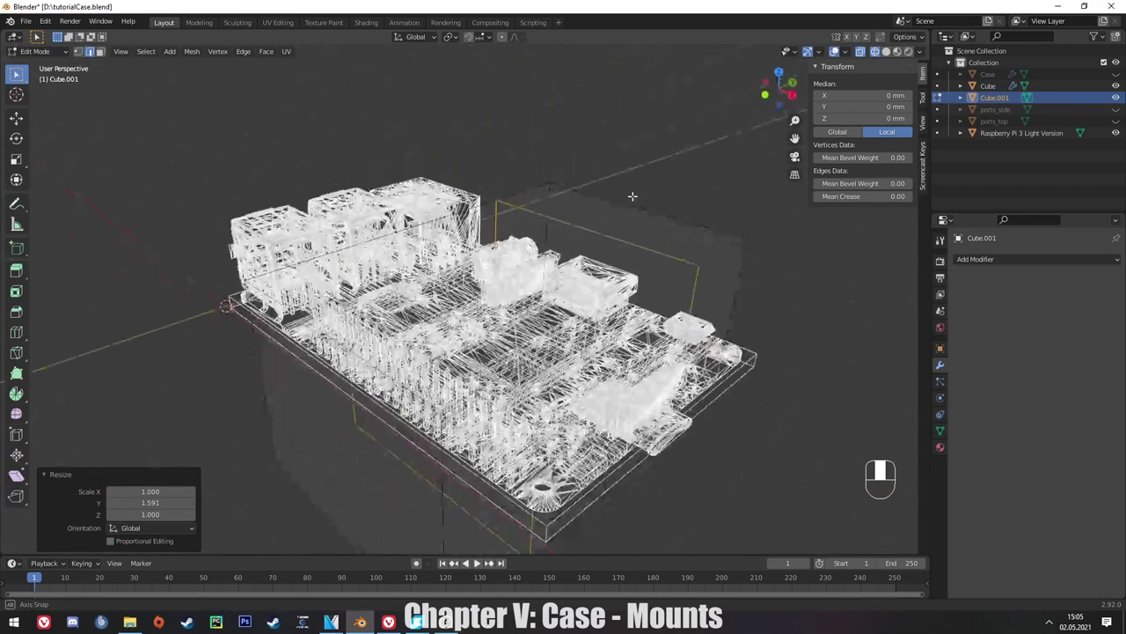
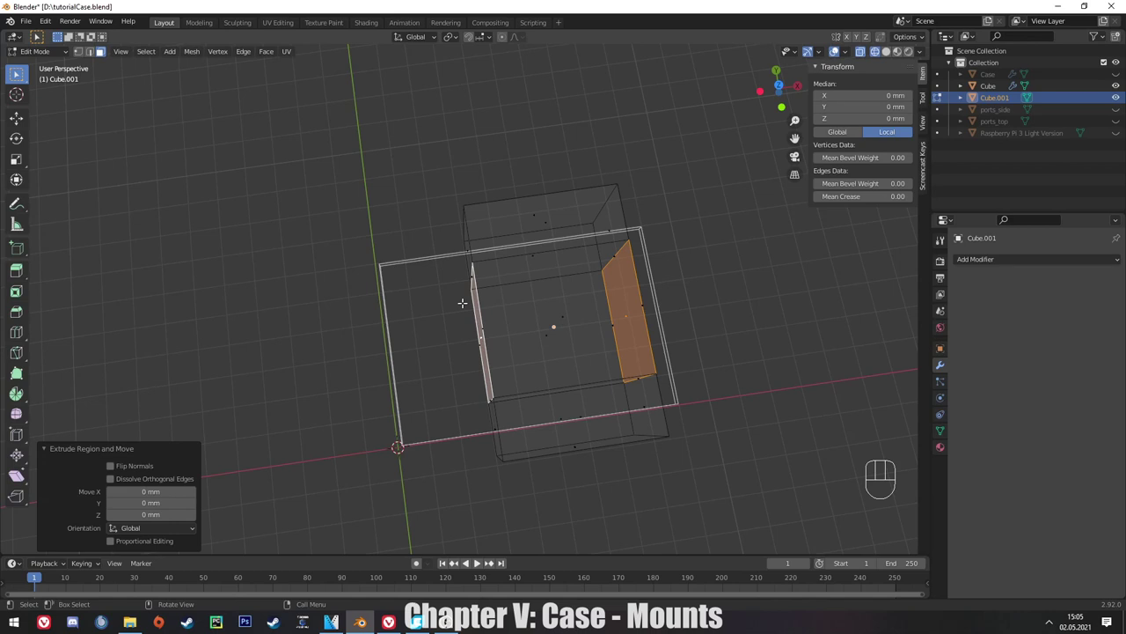
key(s)
key(s)
key(x)
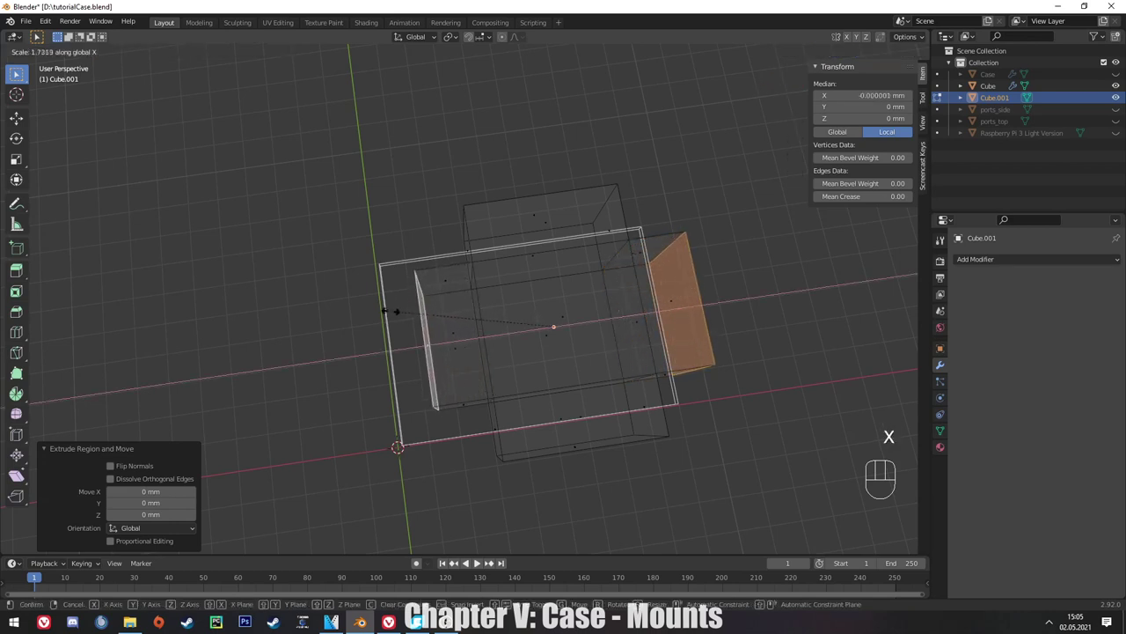
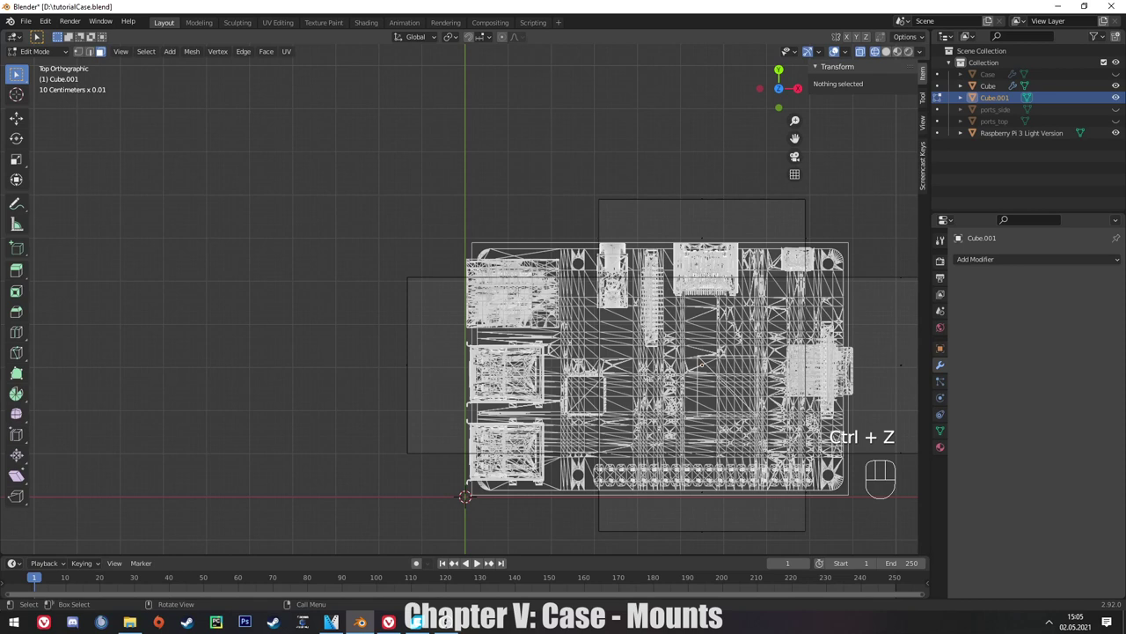
Loop-cut the block again, extrude the narrow inner faces and scale them along Y, about 1.29.
key(ctrl+r)
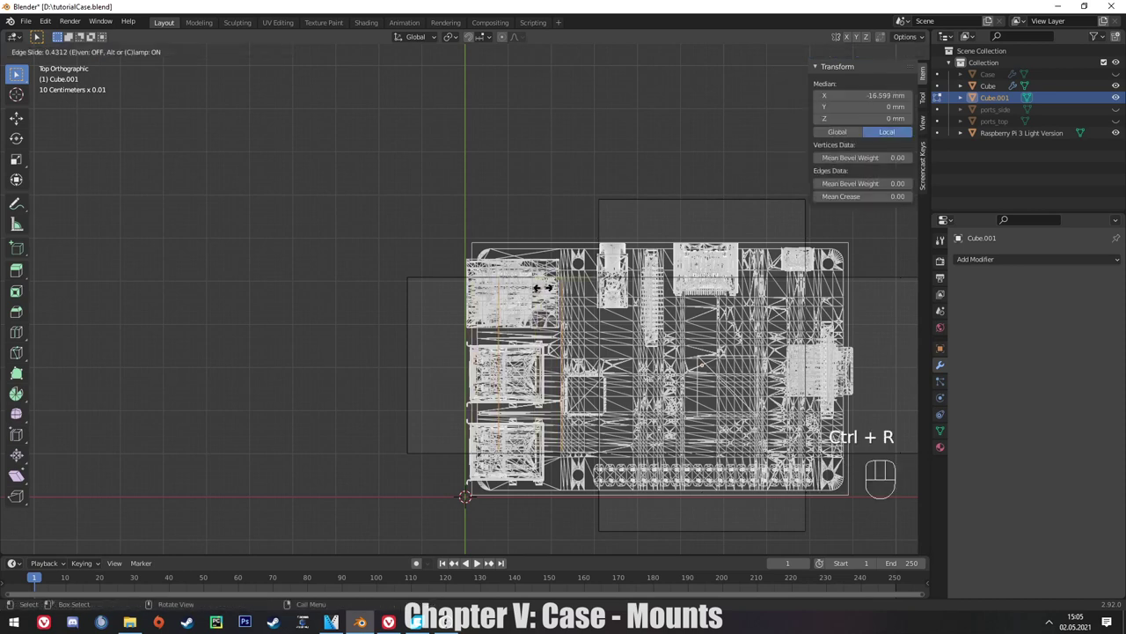
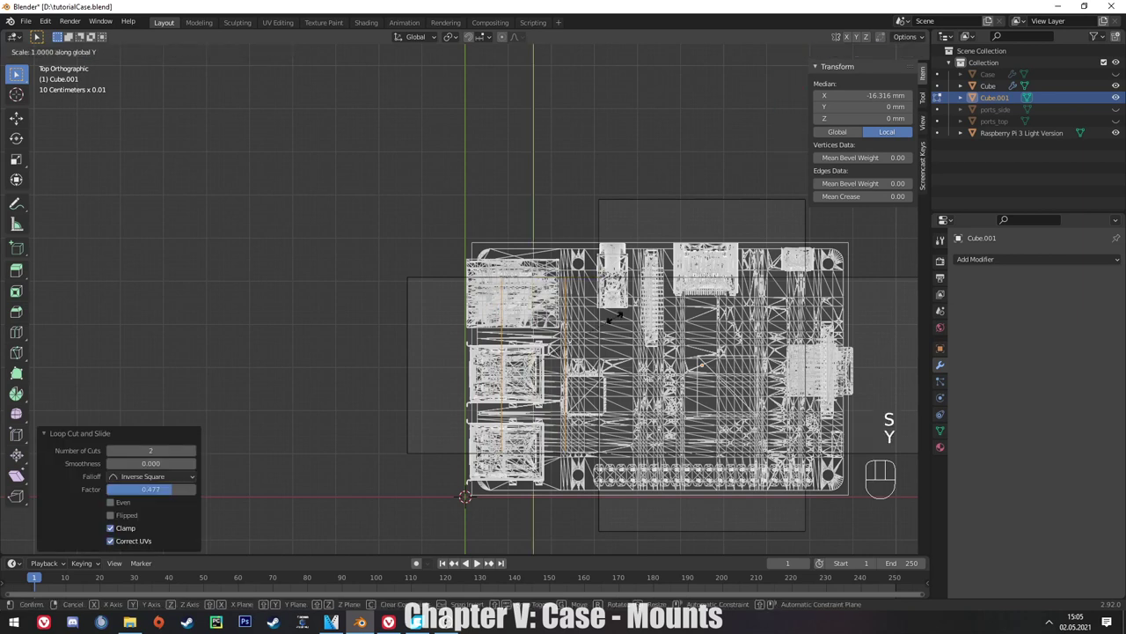
key(y)
key(x)
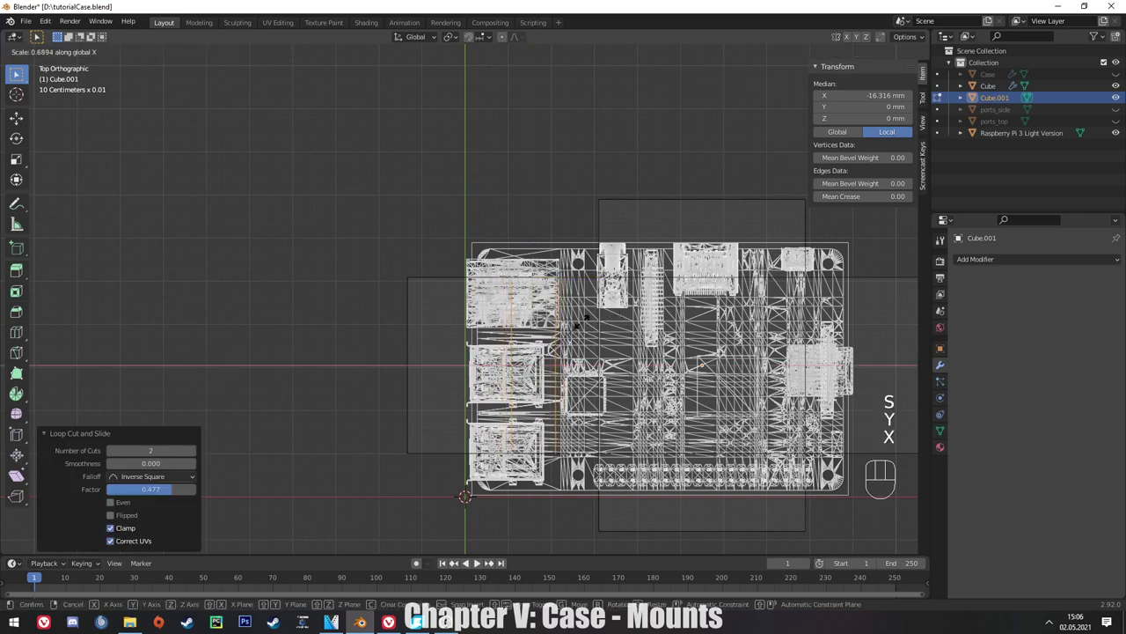
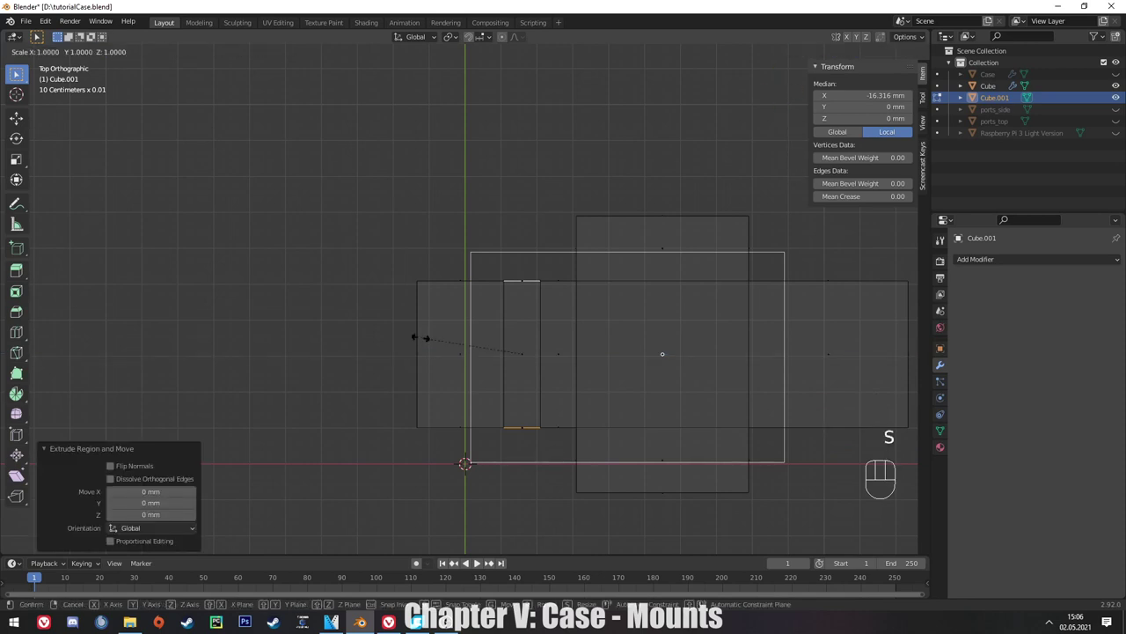
key(s)
key(y)
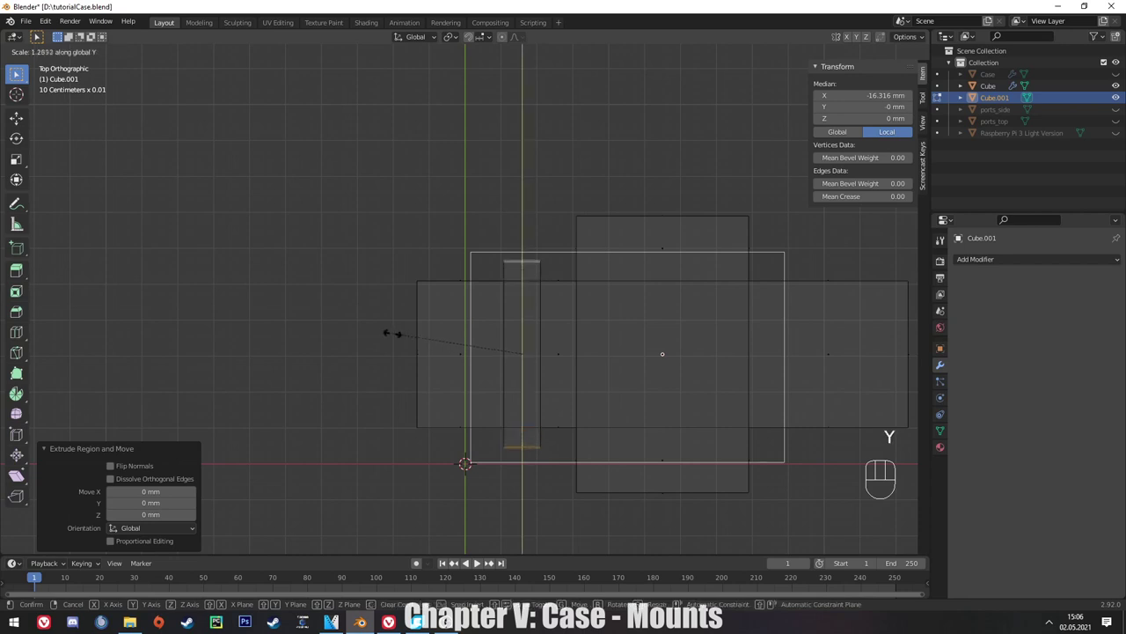
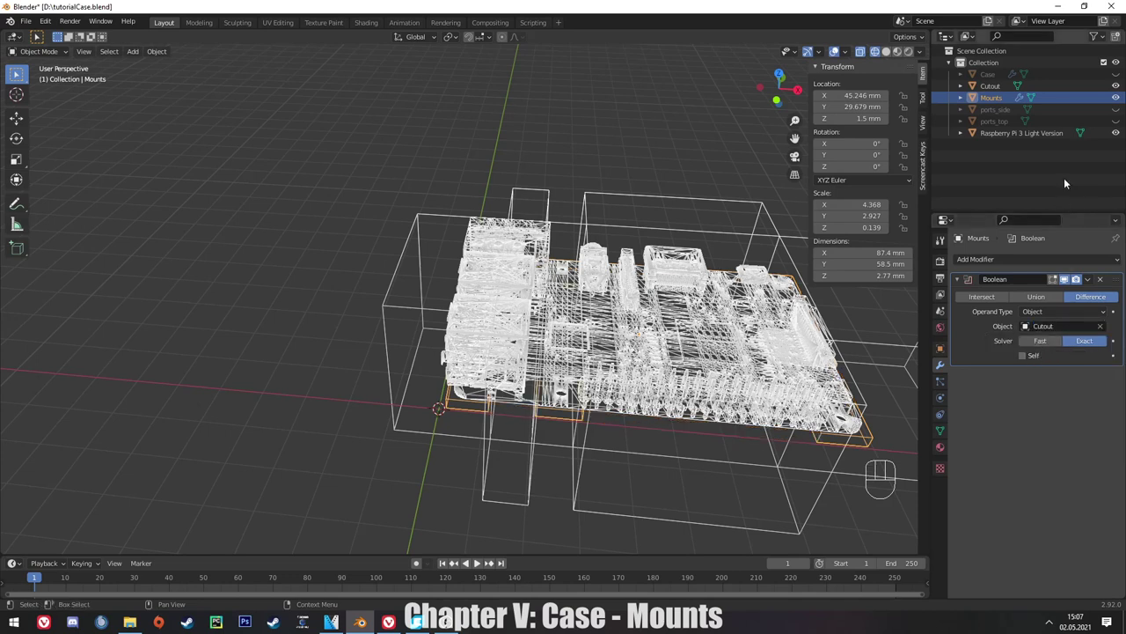
Set Mounts to subtract Cutout with an exact Boolean difference, leaving six mount blocks.
click(1121, 102)
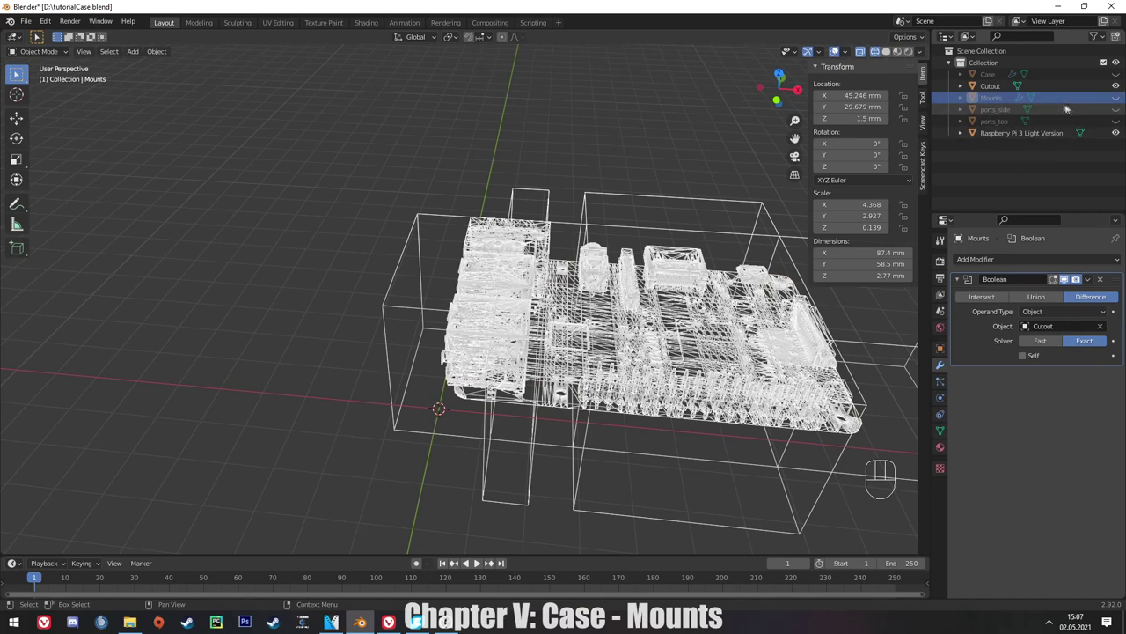
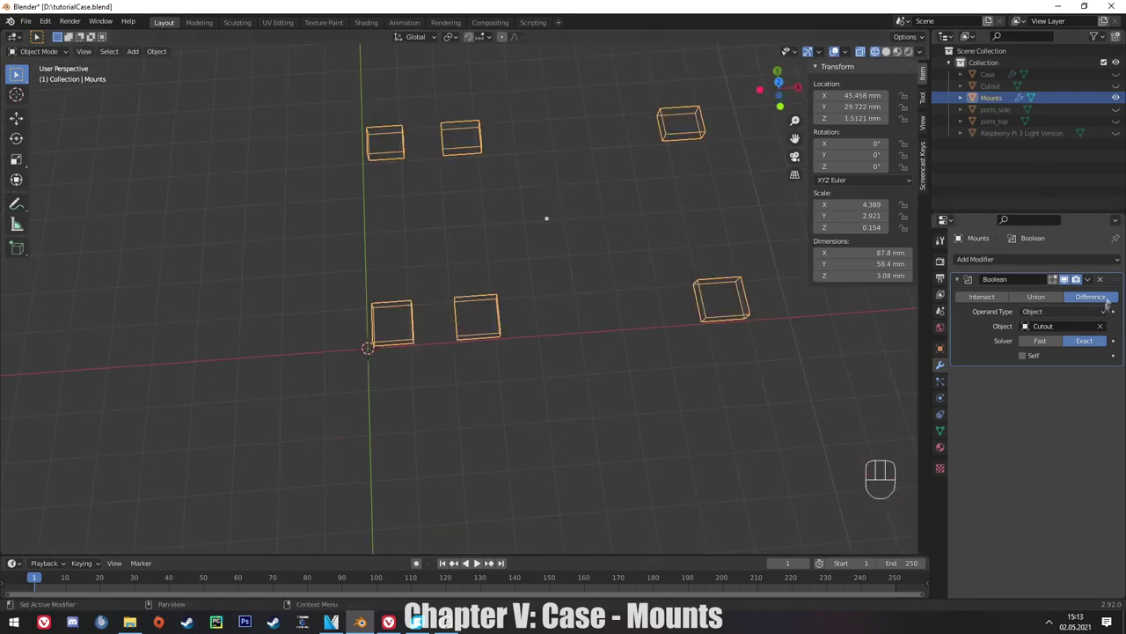
click(1124, 135)
drag(641, 179, 631, 201)
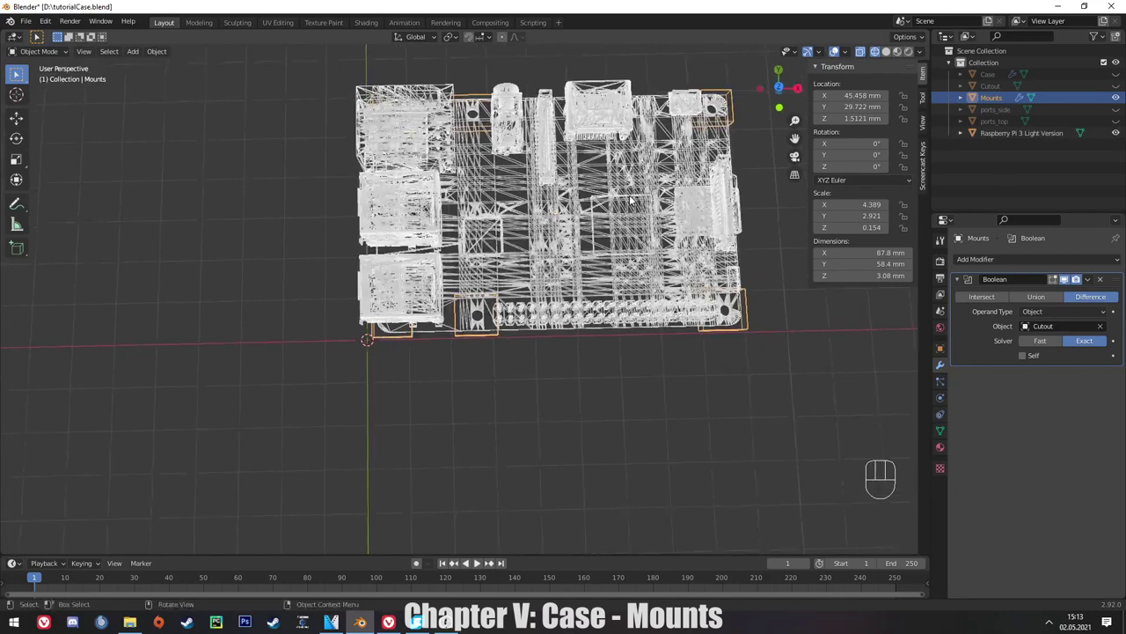
key(KP_1)
key(KP_7)
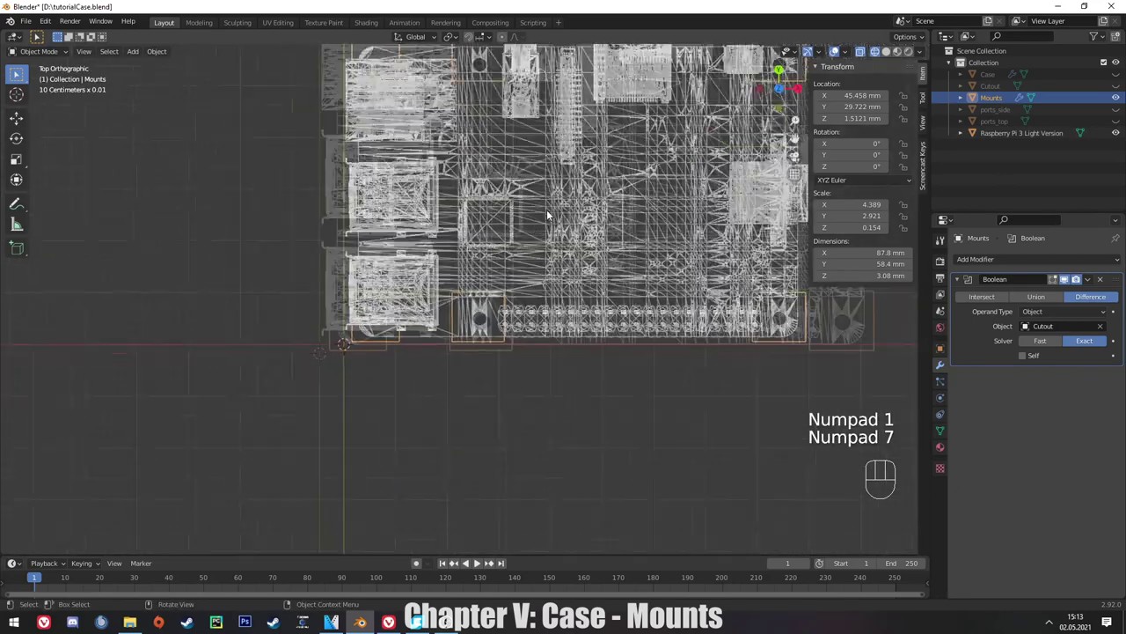
Recenter on the board from above and start adding a new cube beside it.
middle_click(559, 165)
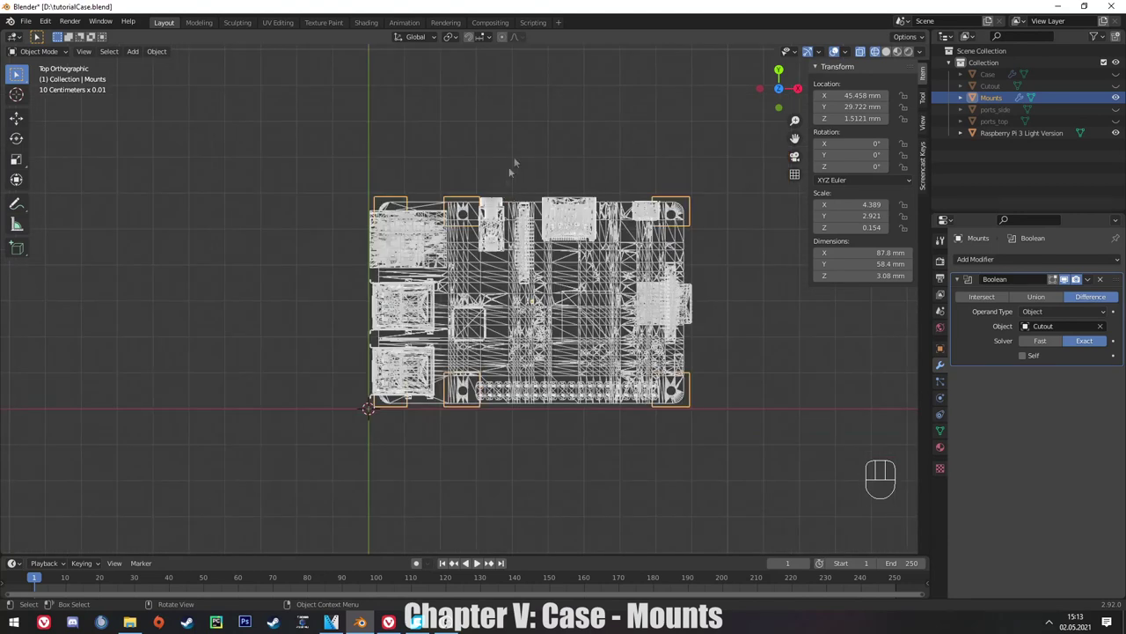
click(537, 137)
key(shift+a)
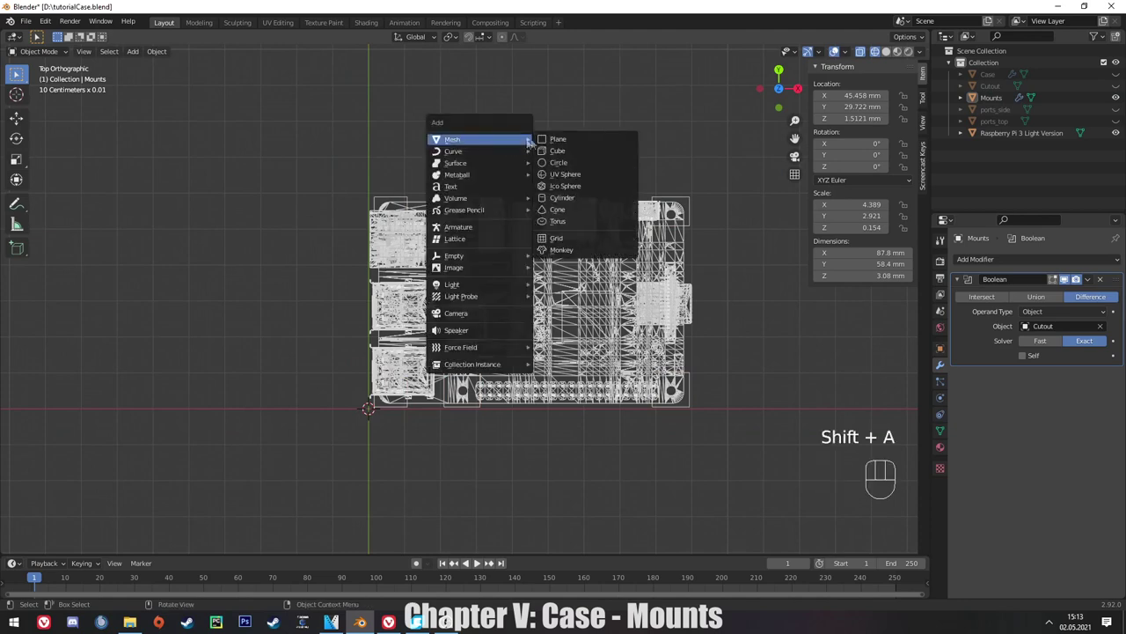
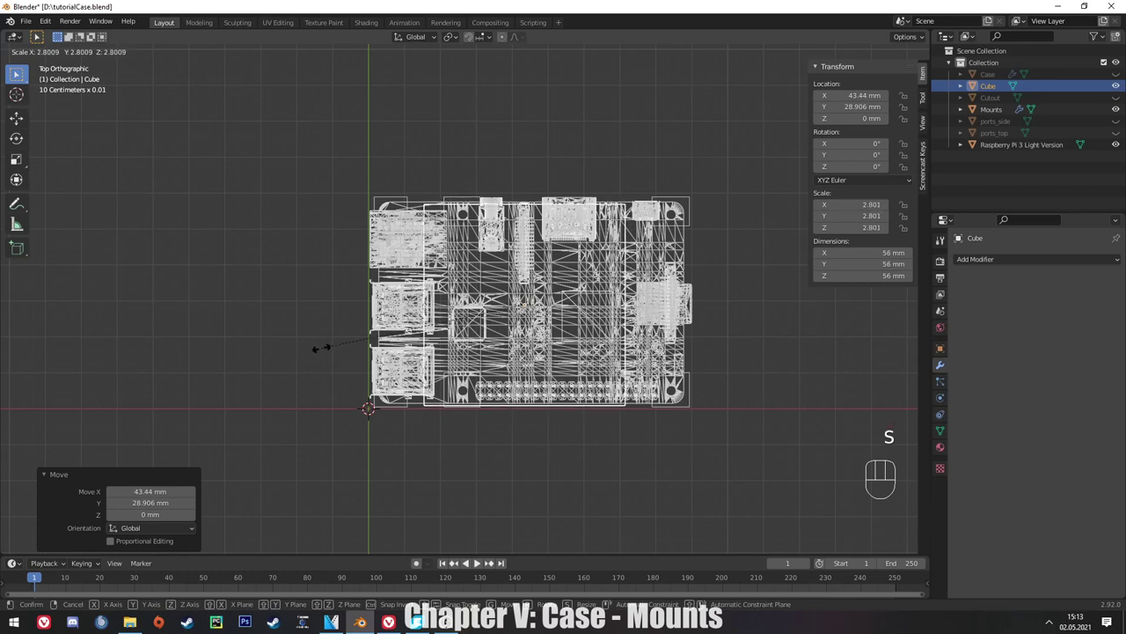
Enlarge and move the cube roughly over the board outline, stretching it along X.
click(323, 353)
key(g)
click(349, 347)
key(g)
key(s)
key(y)
key(x)
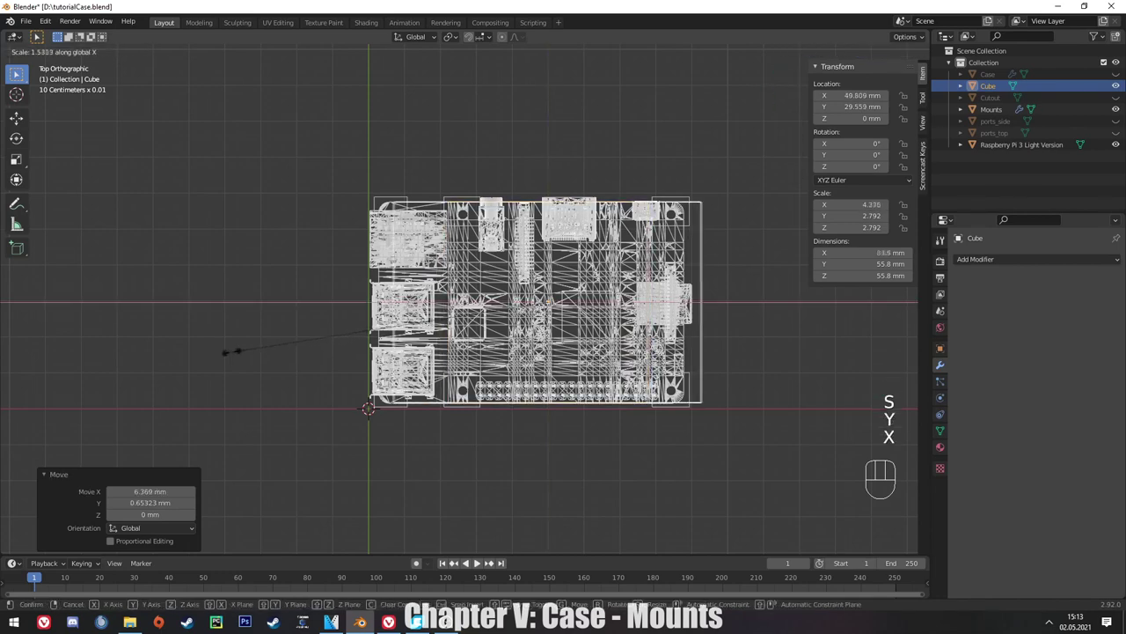
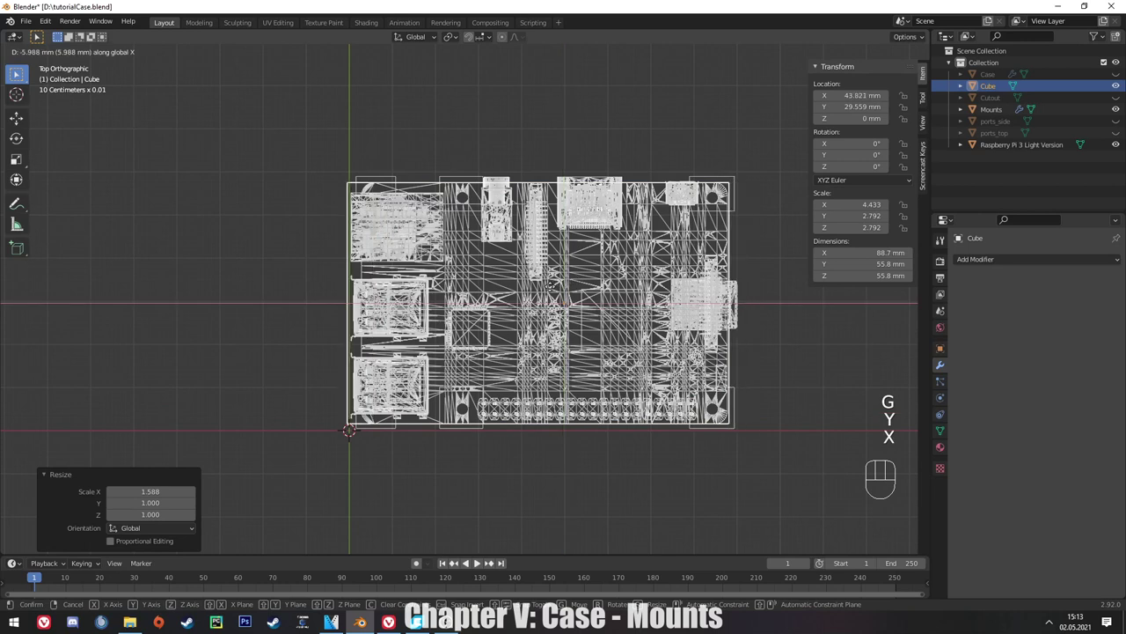
click(556, 290)
Narrow the cube along X to about 85.4 by 55.8 mm and nudge it along X into place.
key(s)
key(y)
key(x)
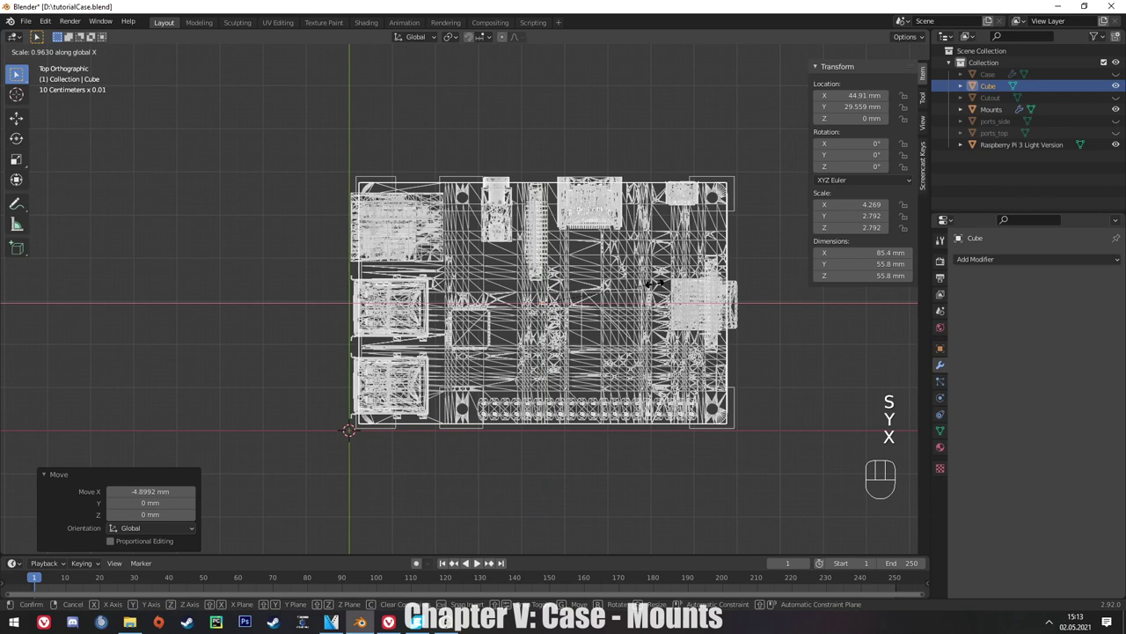
click(539, 278)
key(g)
key(x)
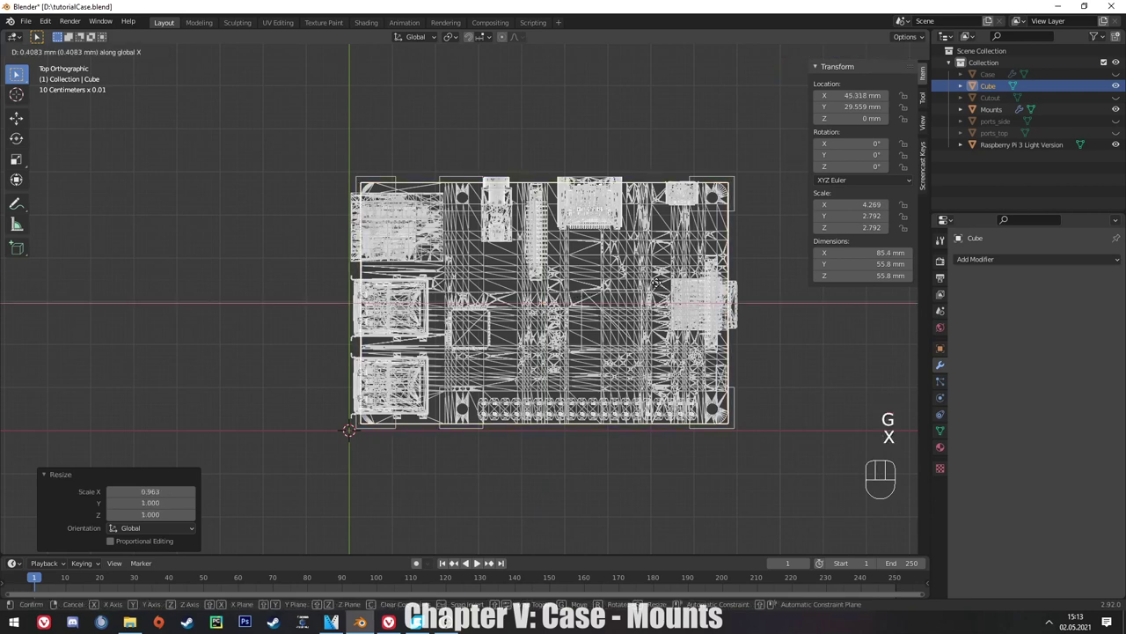
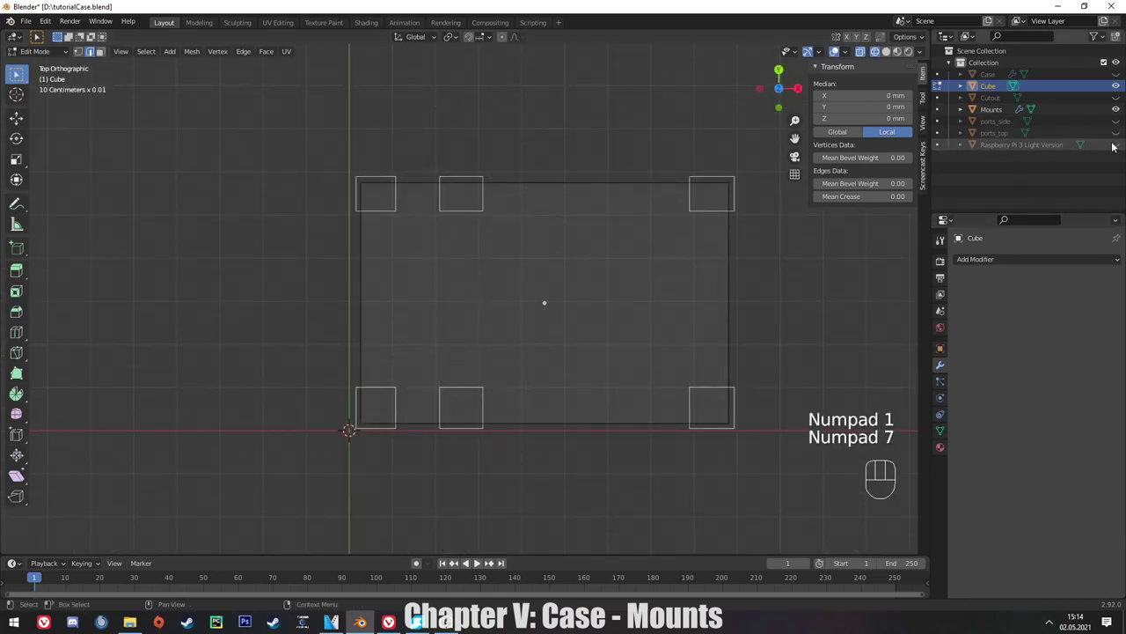
Show the board, apply the cube's scale, then bevel its vertical edges into rounded corners.
click(1120, 144)
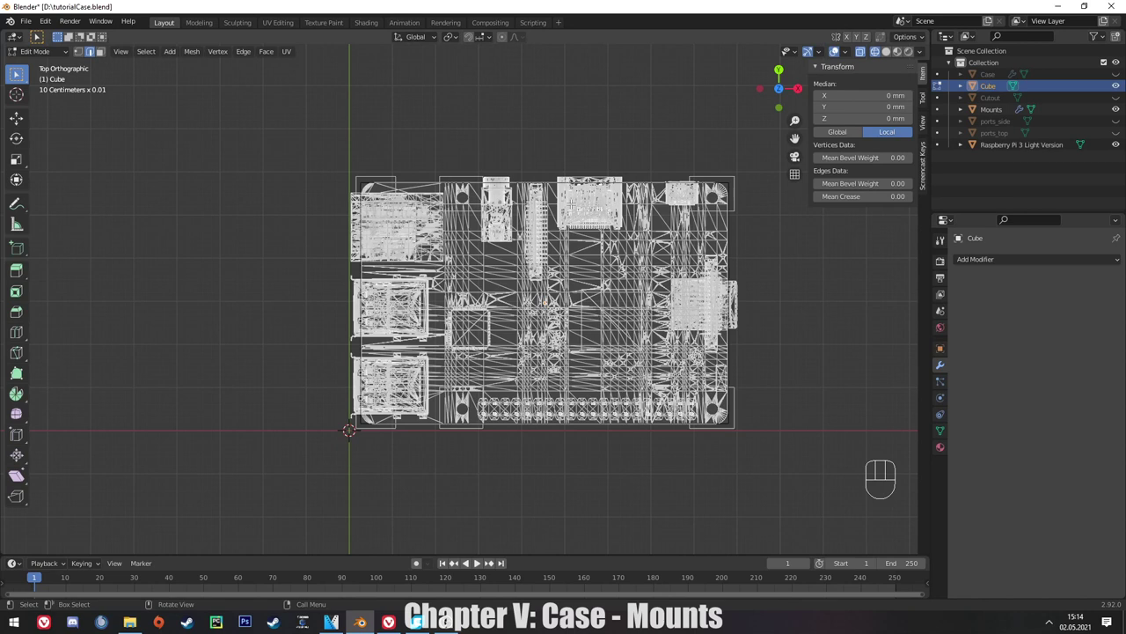
key(ctrl+b)
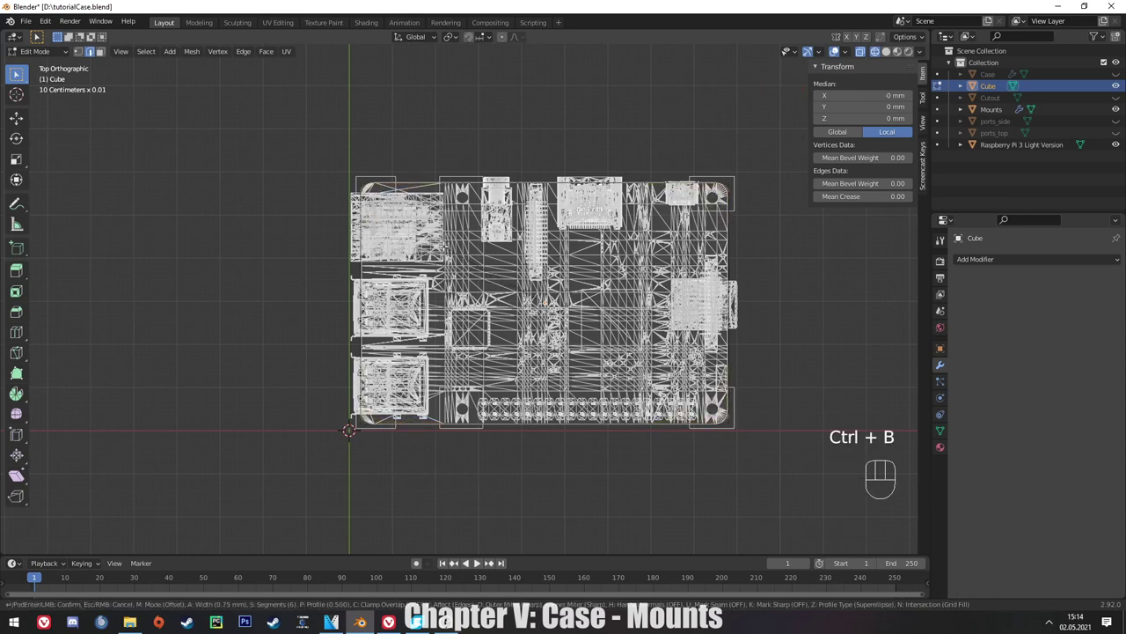
right_click(540, 278)
key(Tab)
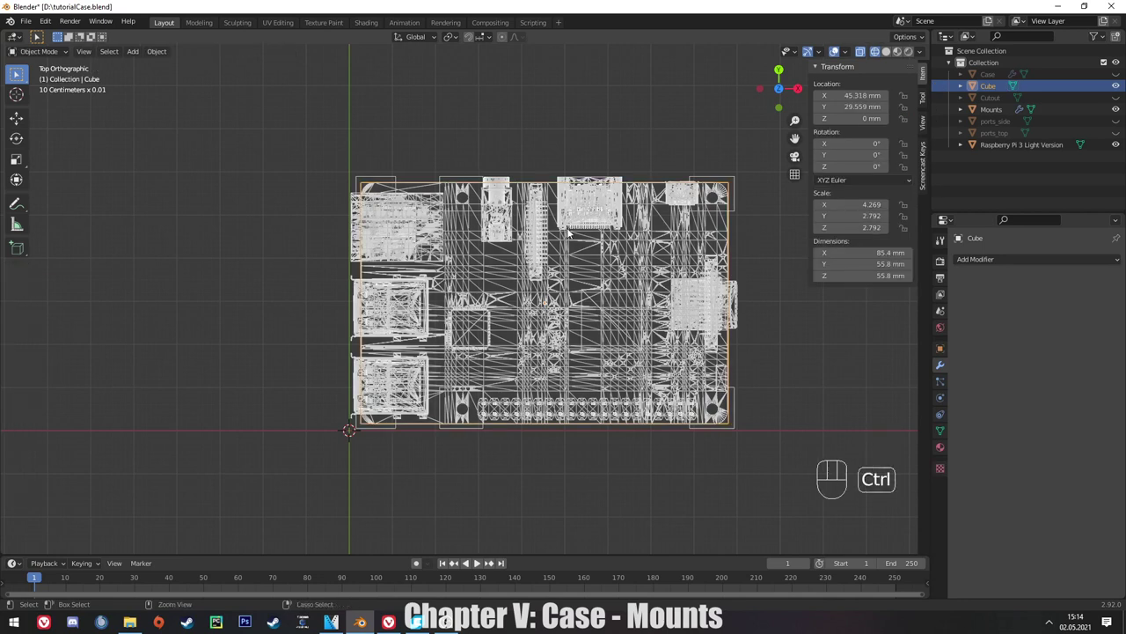
key(ctrl+a)
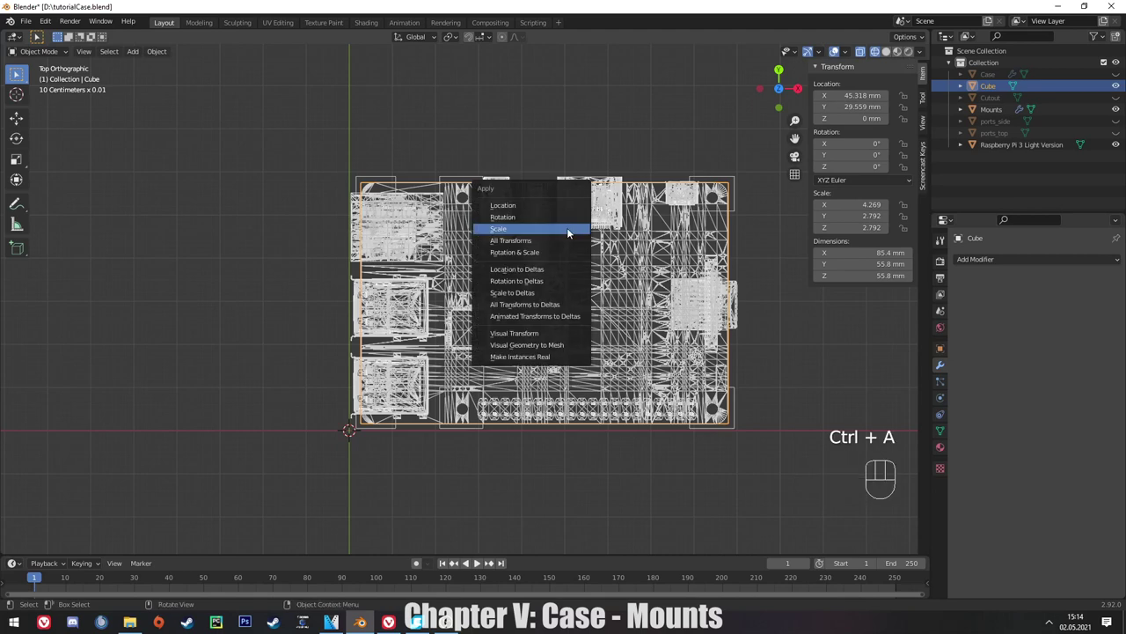
key(Tab)
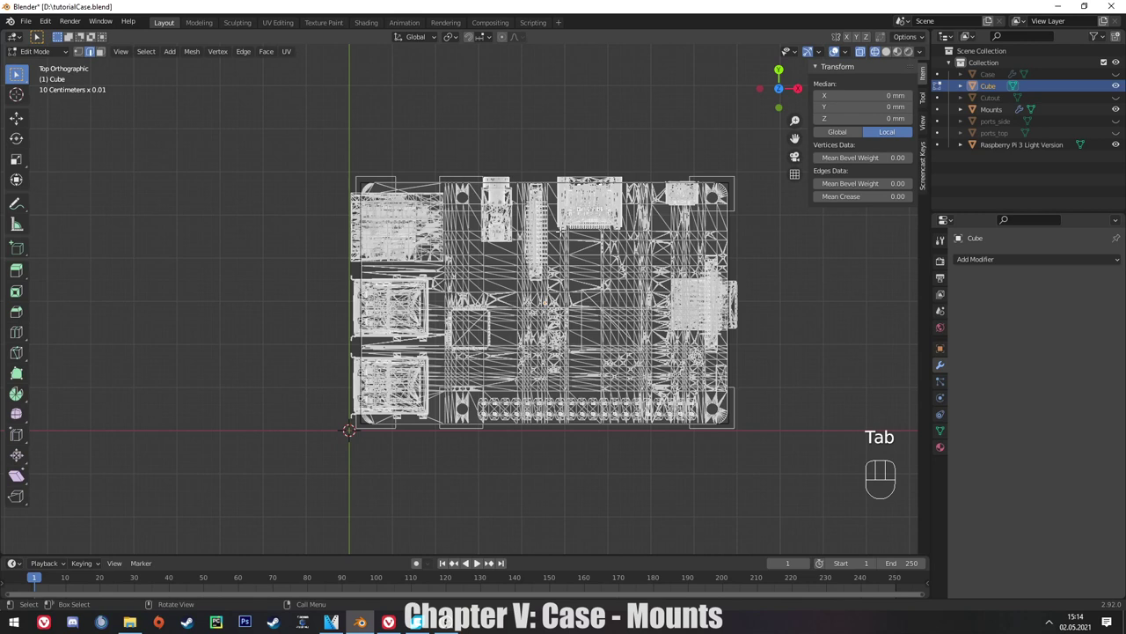
key(ctrl+b)
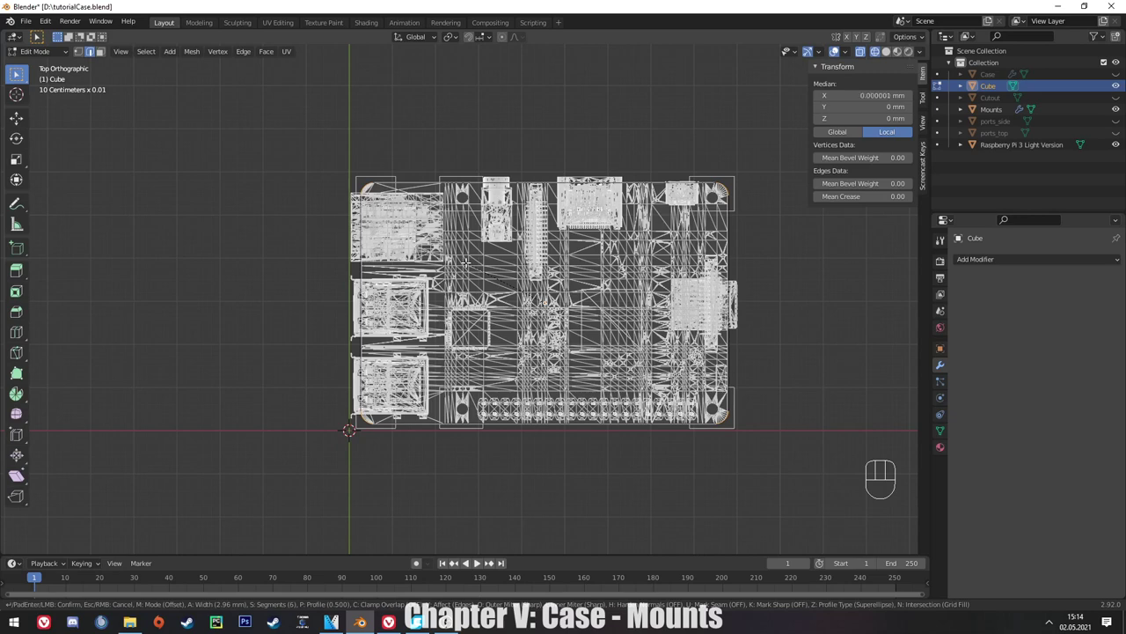
click(539, 278)
In front view flatten the block to 16.7 mm (S Z 0.3) and raise it 10 mm along Z.
key(KP_1)
key(s)
key(z)
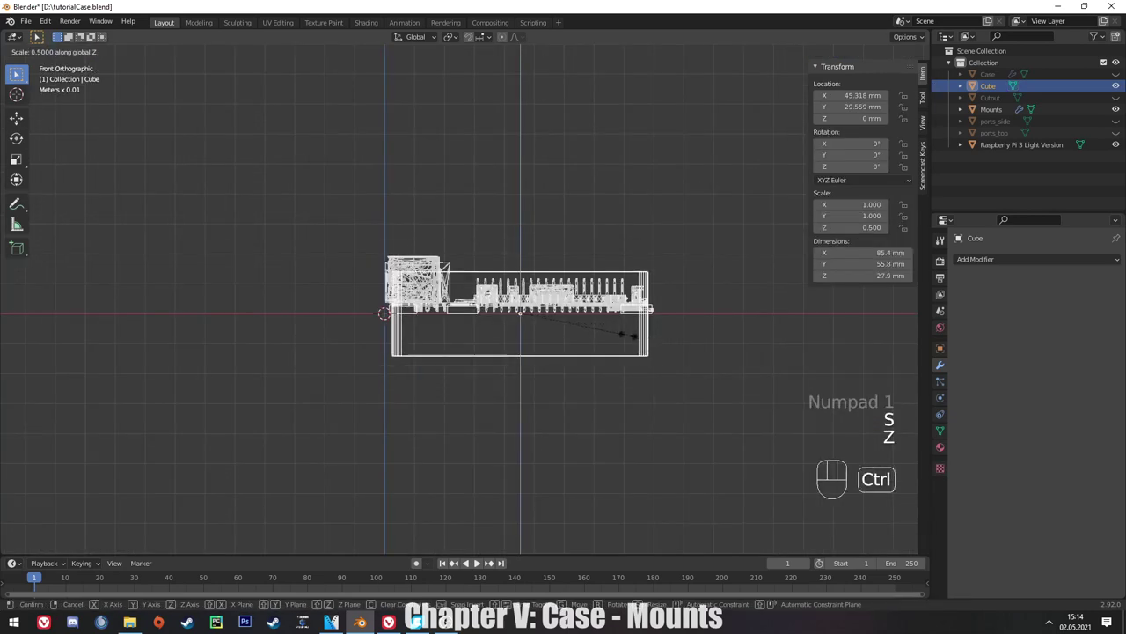
click(595, 336)
key(g)
key(g)
key(z)
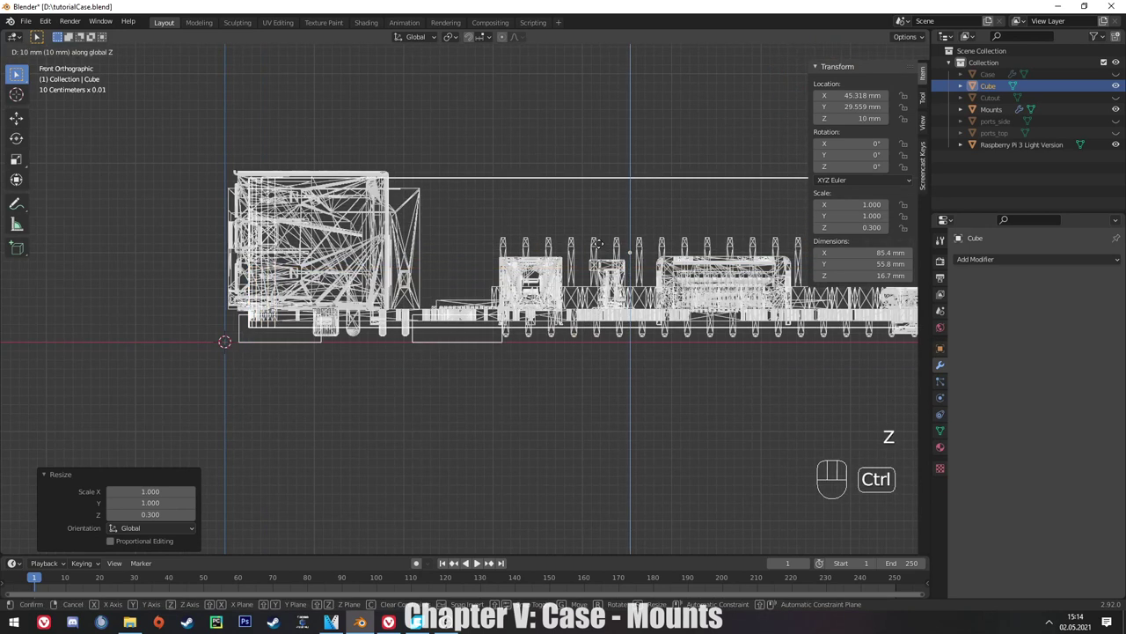
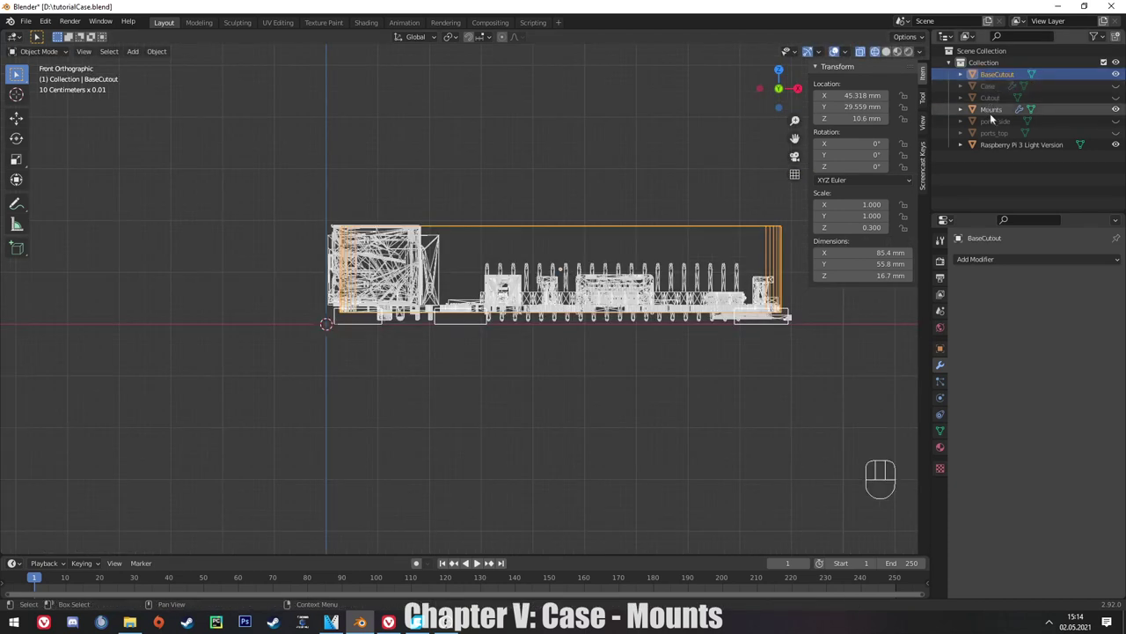
Add an exact Boolean difference on Mounts using BaseCutout, hide BaseCutout and view the board from the top.
click(995, 116)
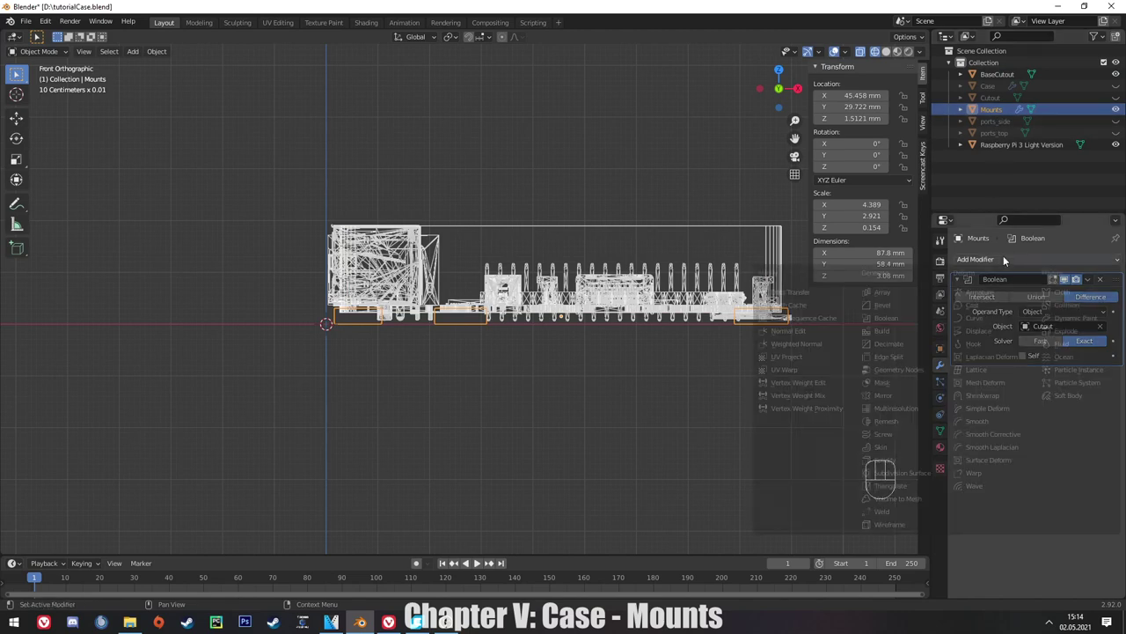
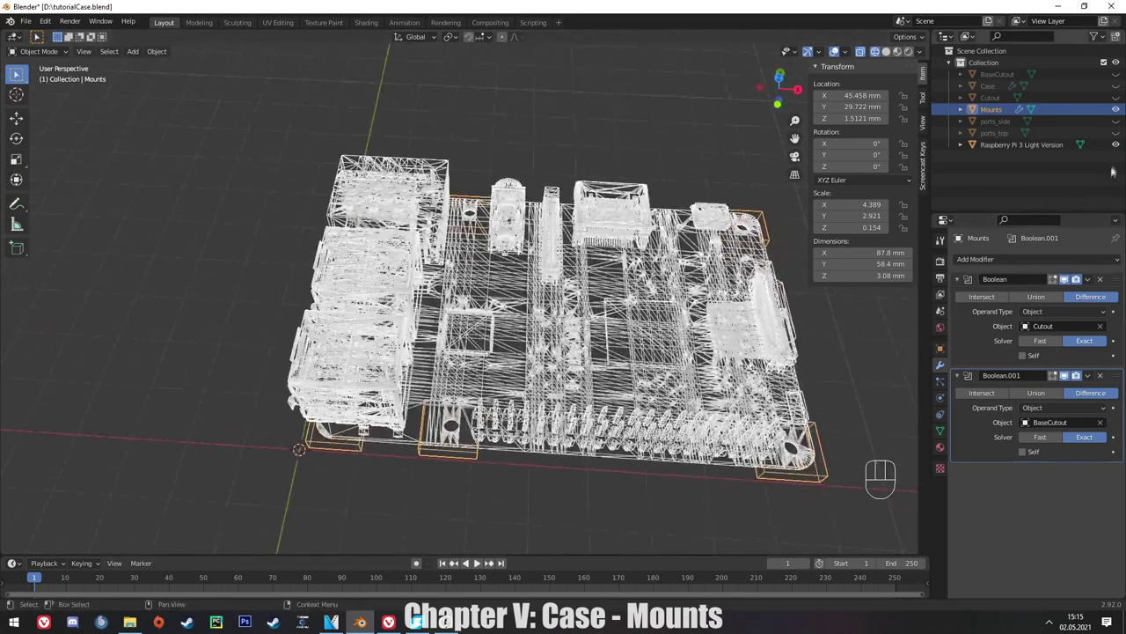
click(1117, 150)
drag(406, 353, 1118, 152)
click(1118, 152)
middle_click(514, 191)
key(KP_1)
key(KP_7)
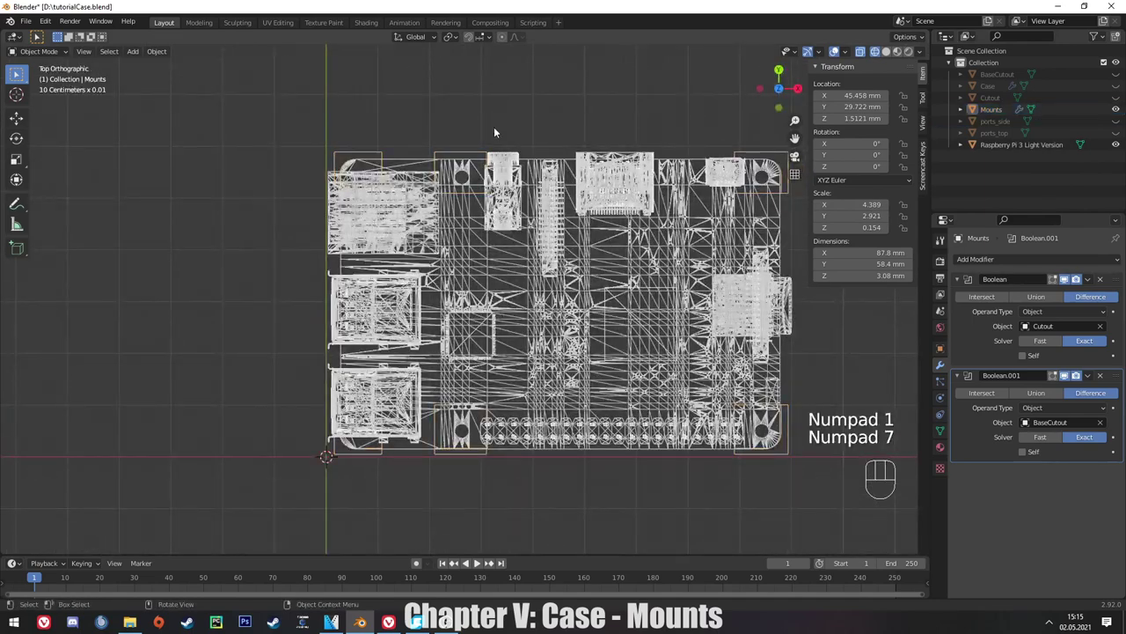
Add a small cylinder and move it onto the first mounting hole, zooming in from top view.
key(shift+a)
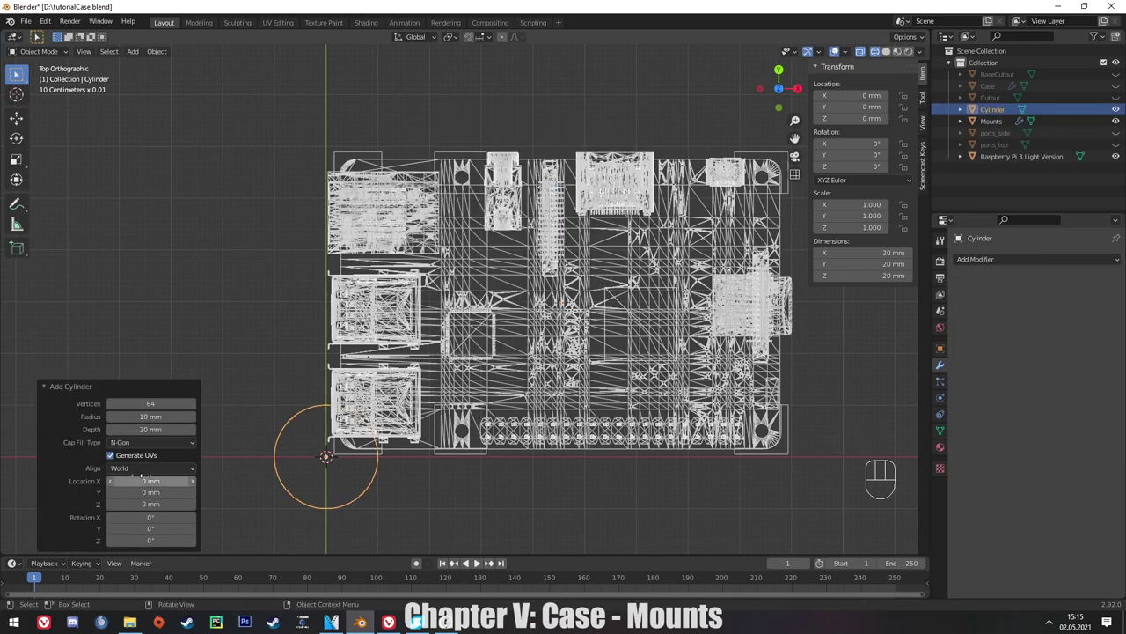
key(g)
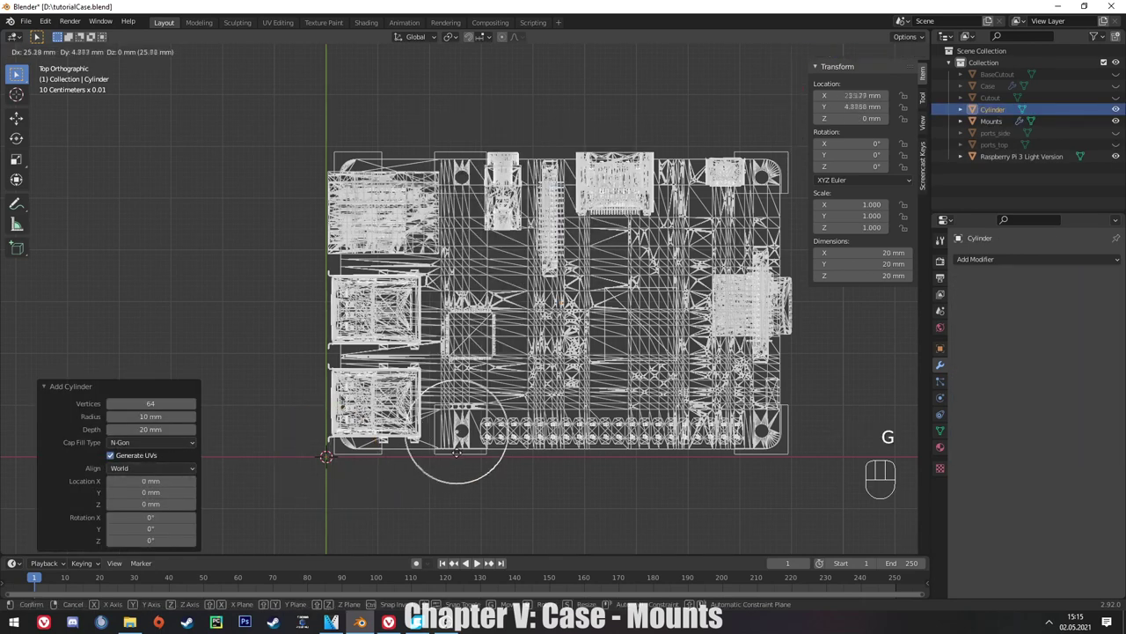
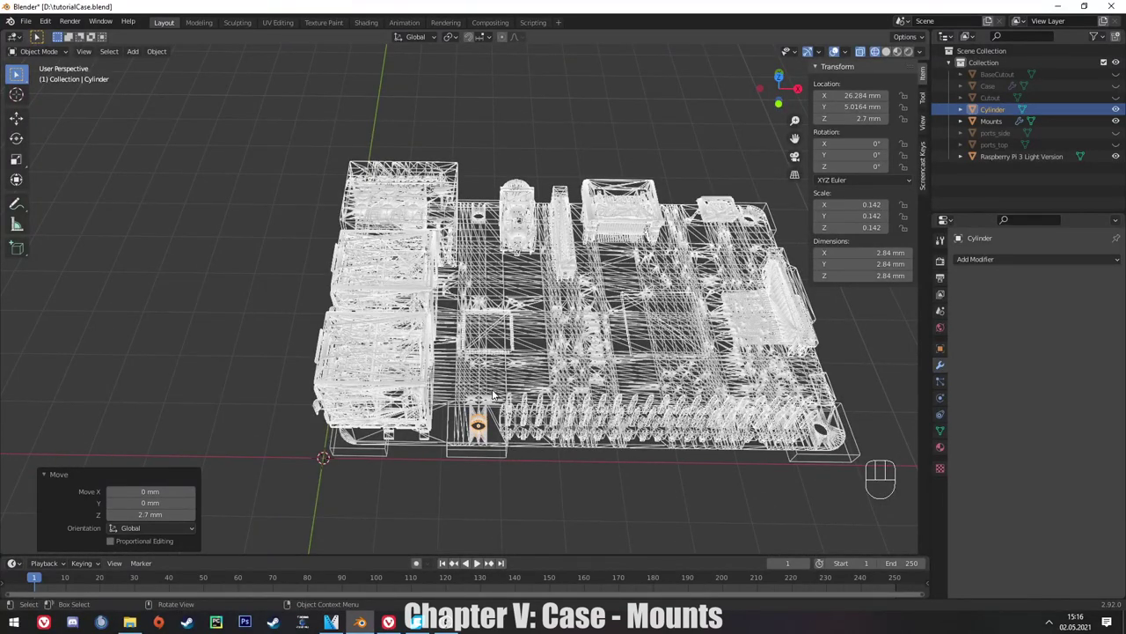
key(KP_1)
key(KP_7)
middle_click(402, 439)
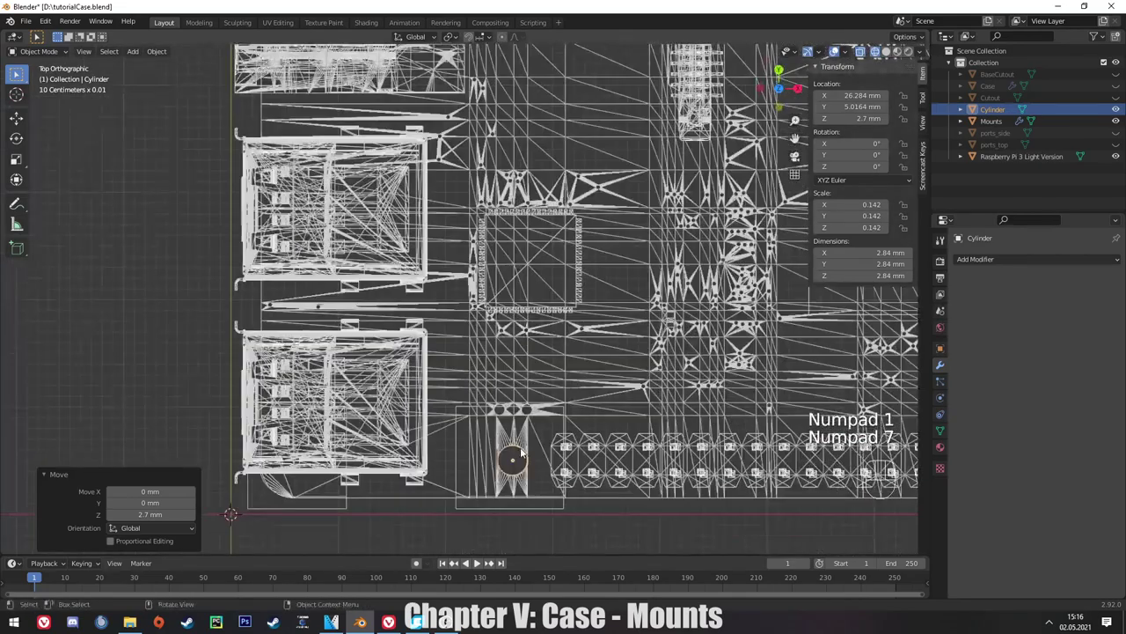
middle_click(541, 371)
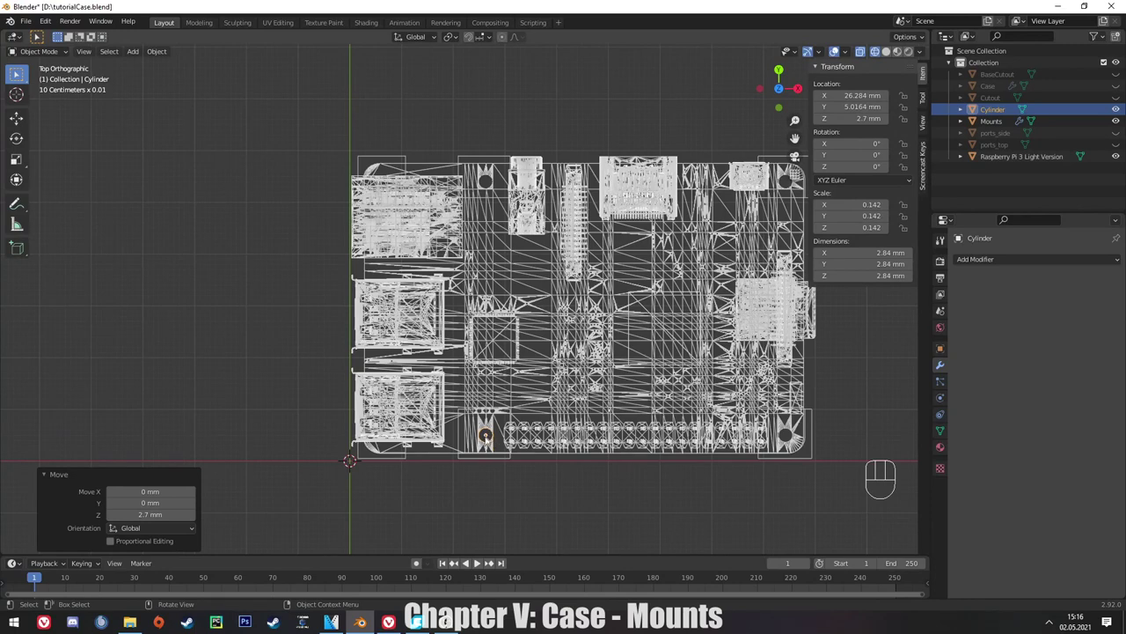
middle_click(582, 471)
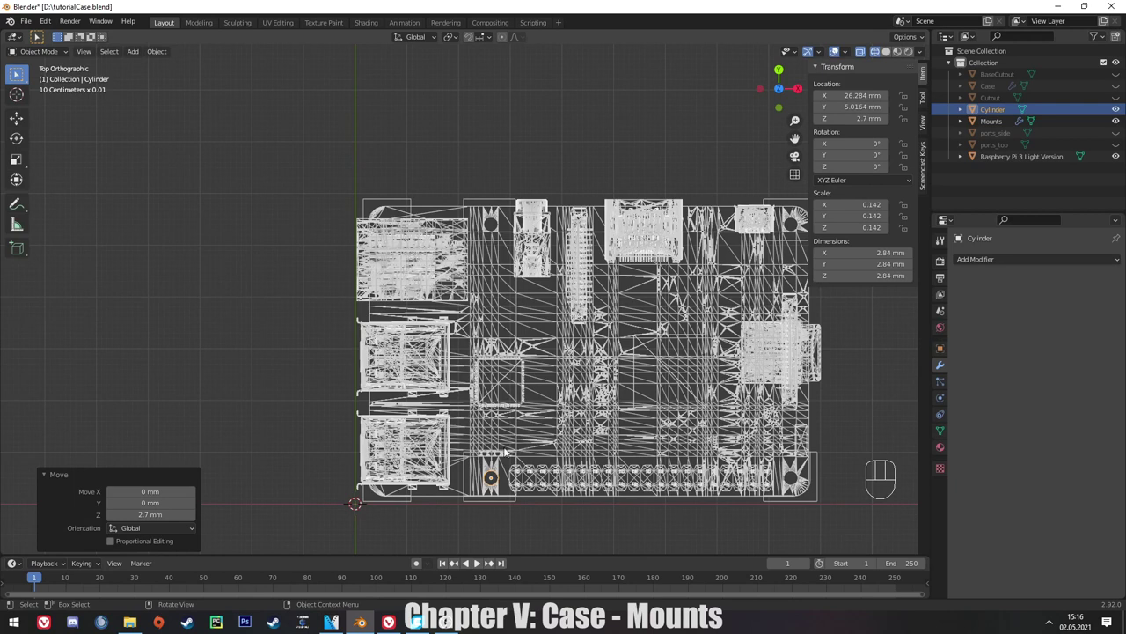
Duplicate the cylinder to the other holes (Y 49, X 58, Y -40 mm) and join all four into one object.
key(shift+d)
key(y)
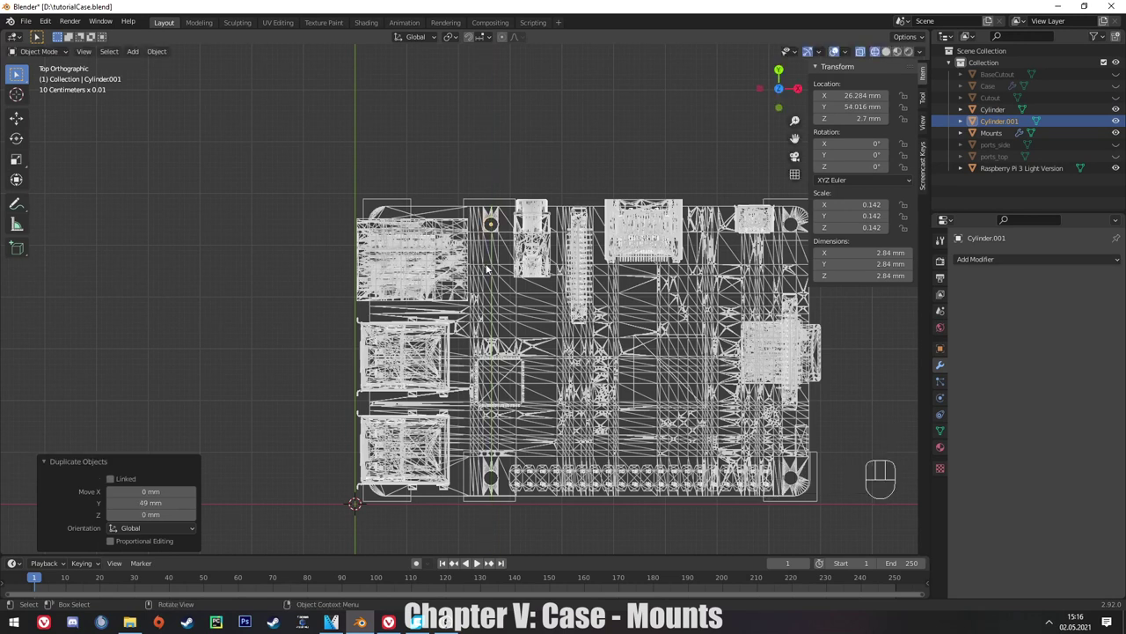
key(shift+d)
key(shift+x)
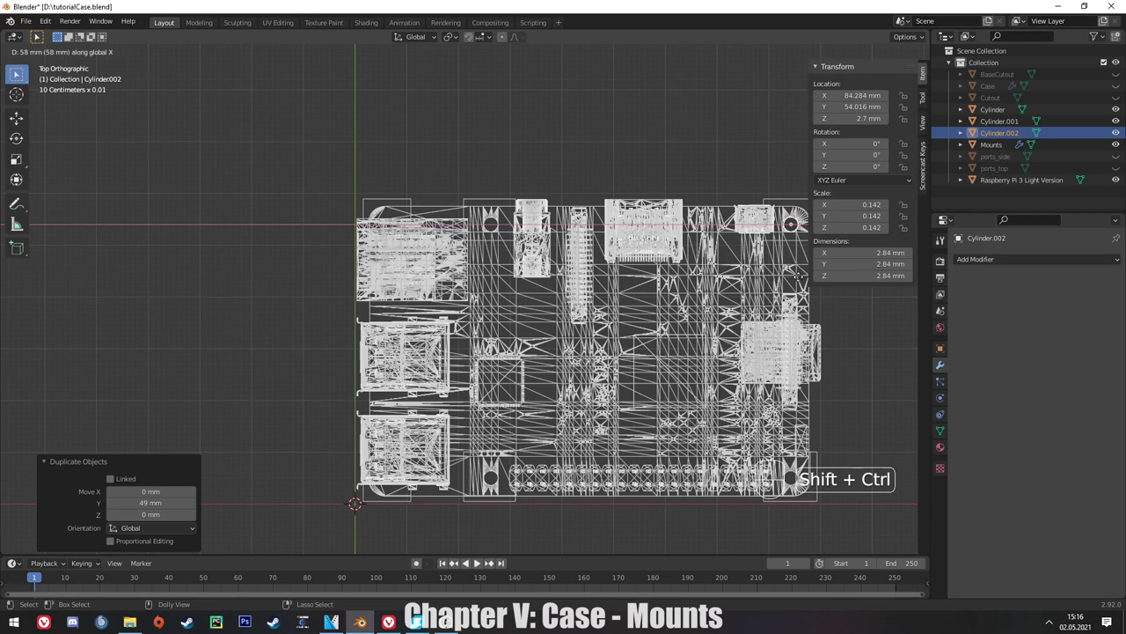
key(shift+d)
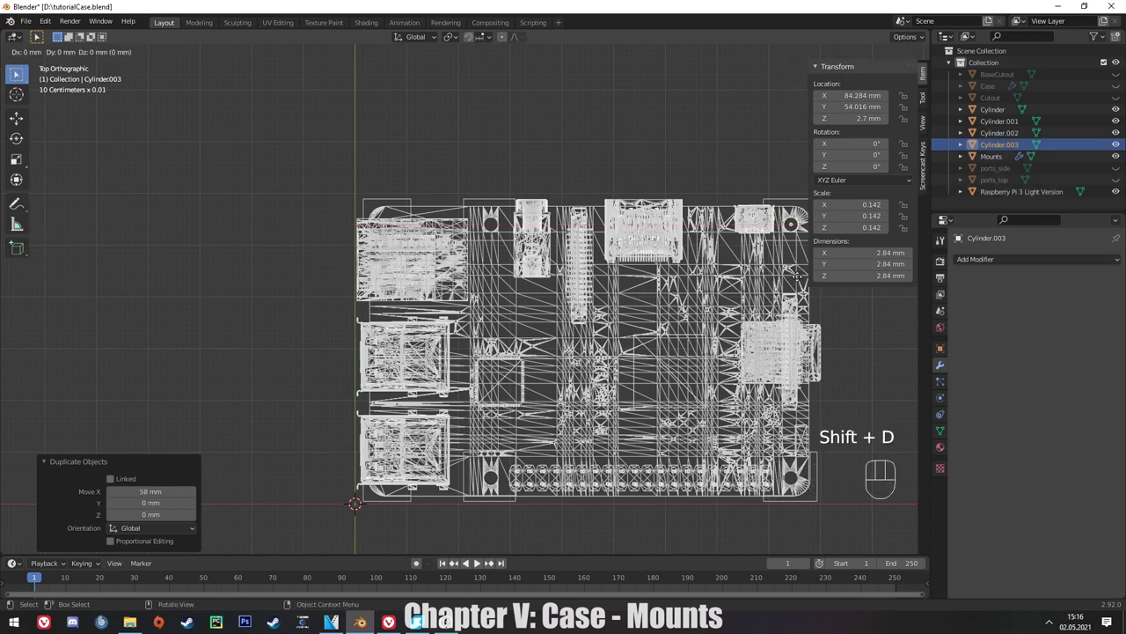
key(shift+d)
key(g)
key(y)
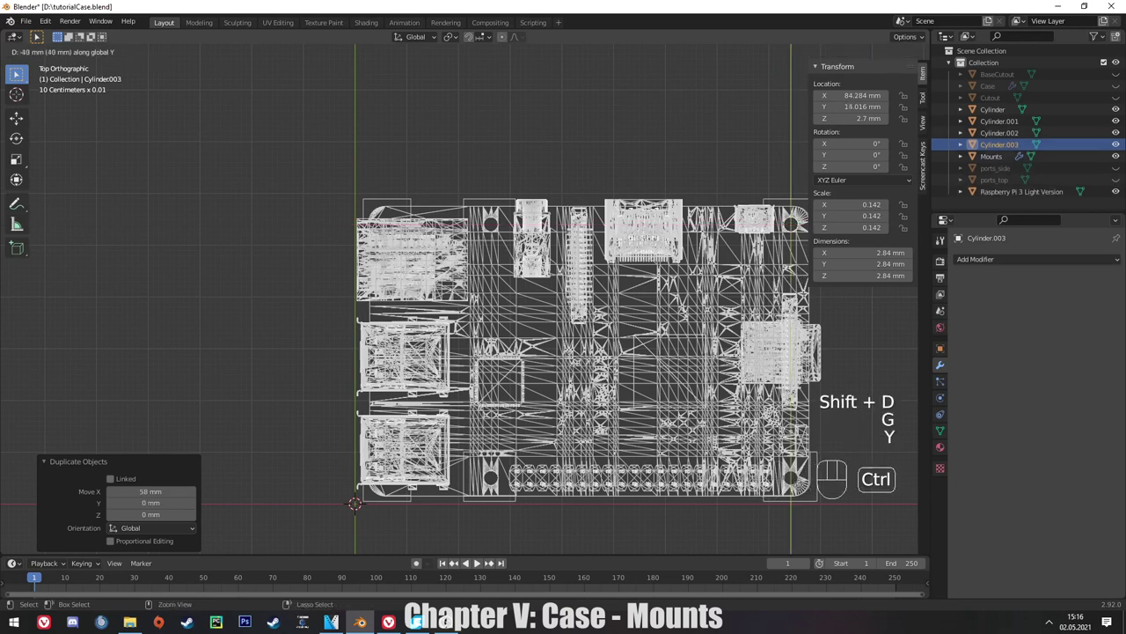
click(581, 470)
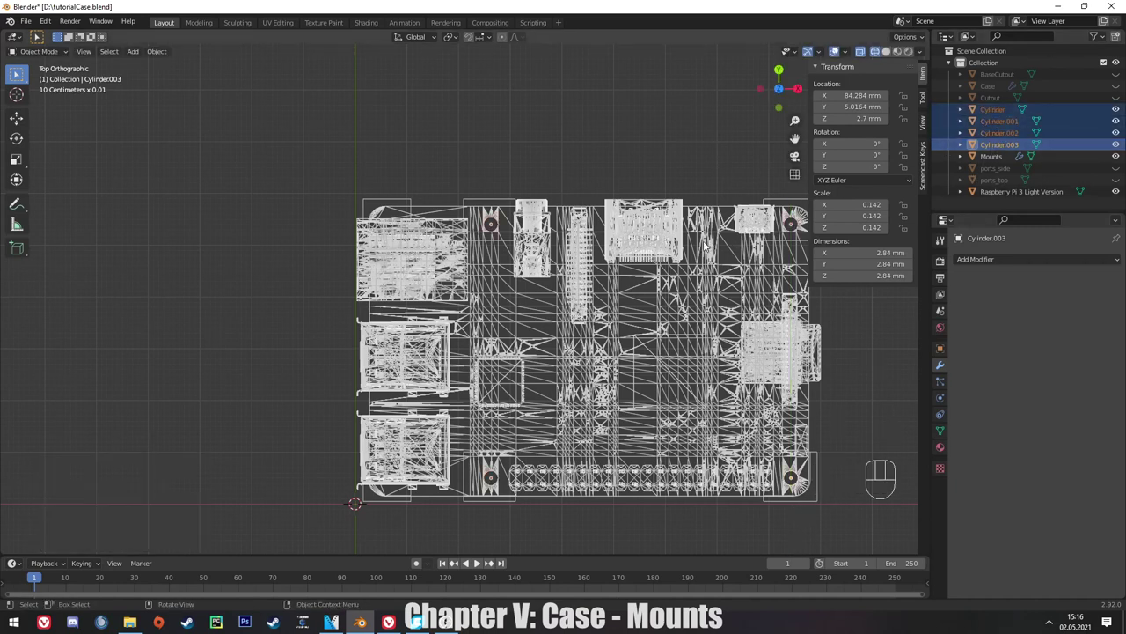
key(ctrl+j)
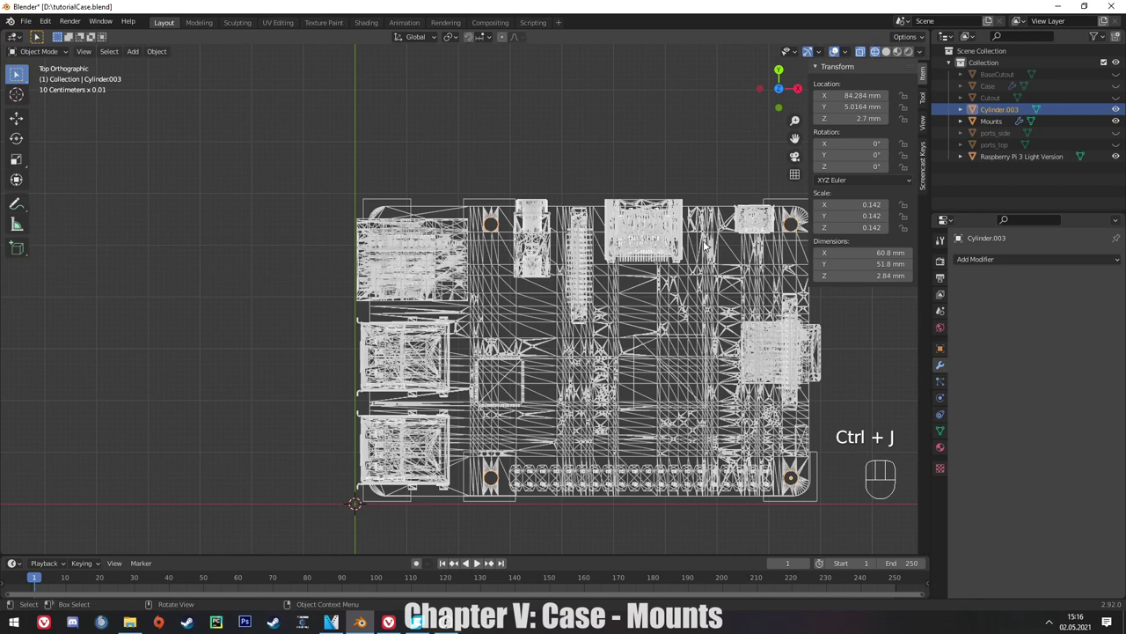
Rename the joined cylinders ScrewHoles and add a Boolean difference on Mounts targeting ScrewHoles.
click(516, 471)
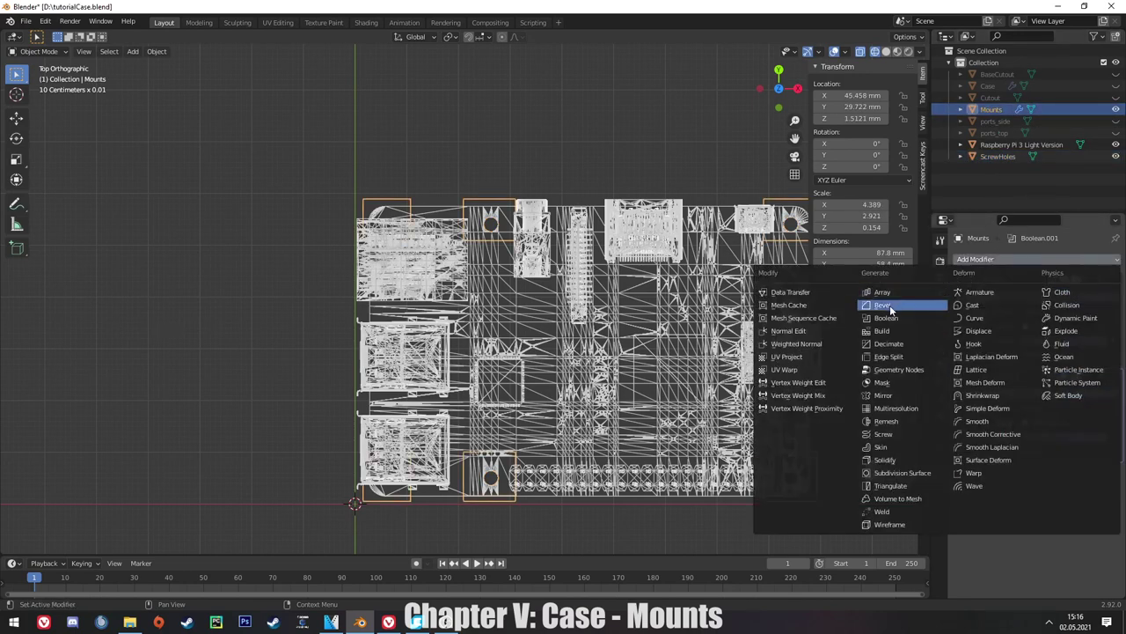
click(582, 471)
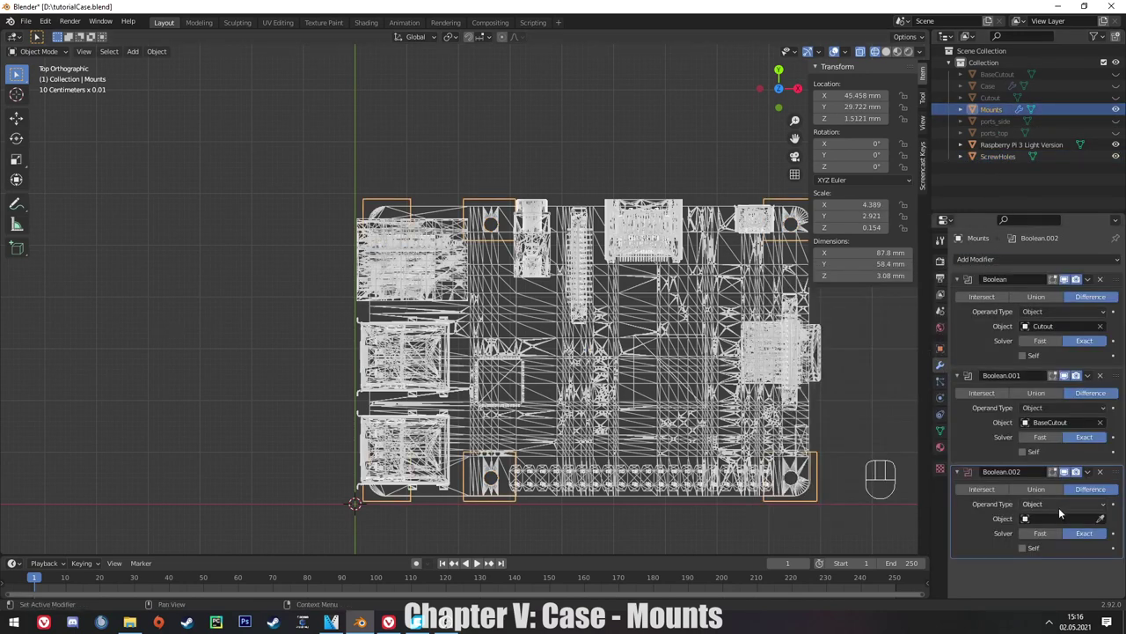
click(582, 471)
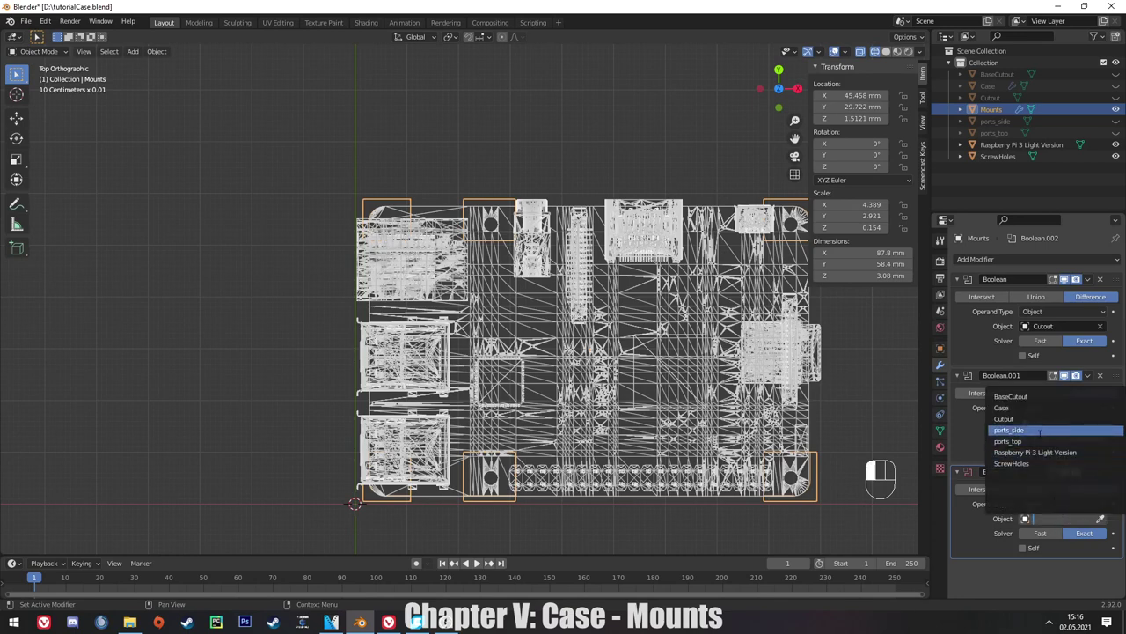
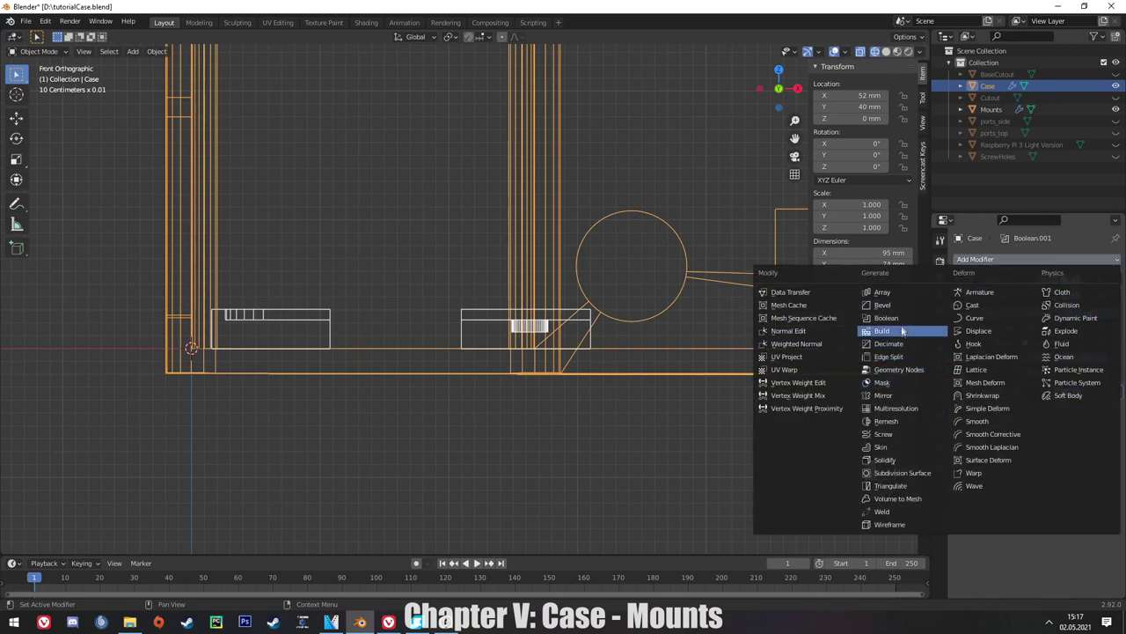
Set the Case's new Boolean to union with Mounts, hide Mounts and orbit the fused case in solid view.
drag(1041, 465, 1038, 502)
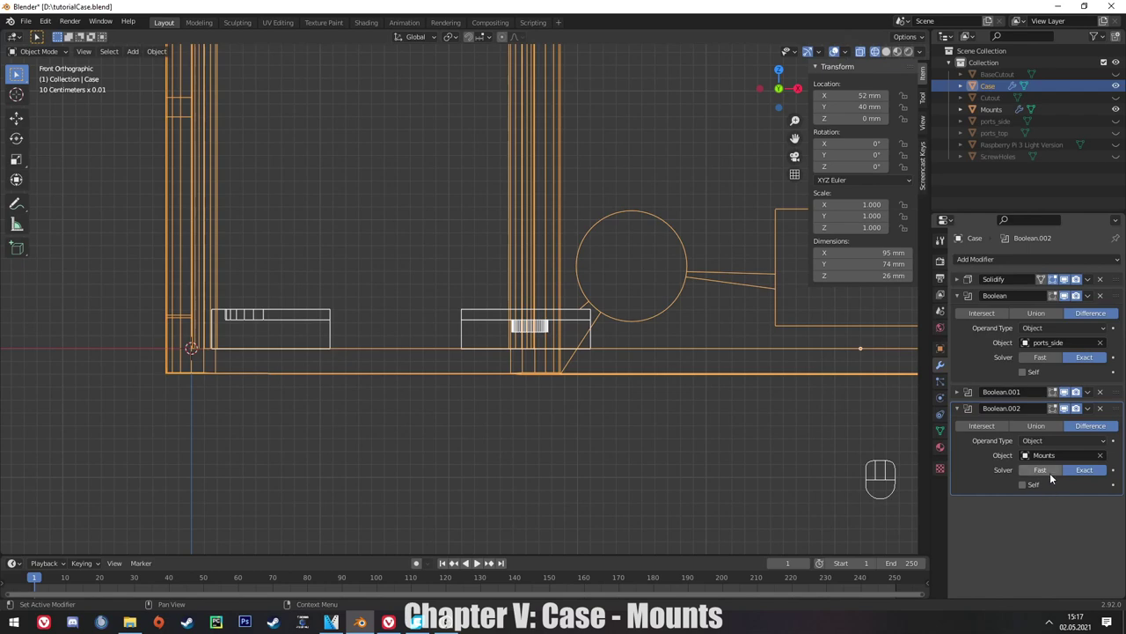
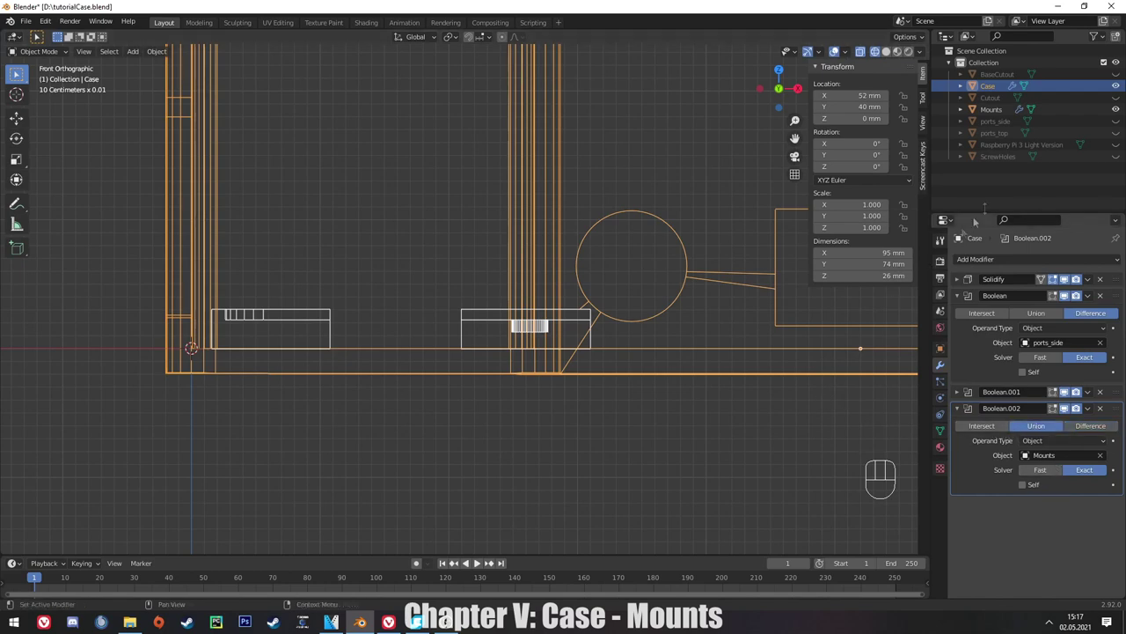
click(1122, 108)
middle_click(514, 328)
drag(516, 408, 542, 423)
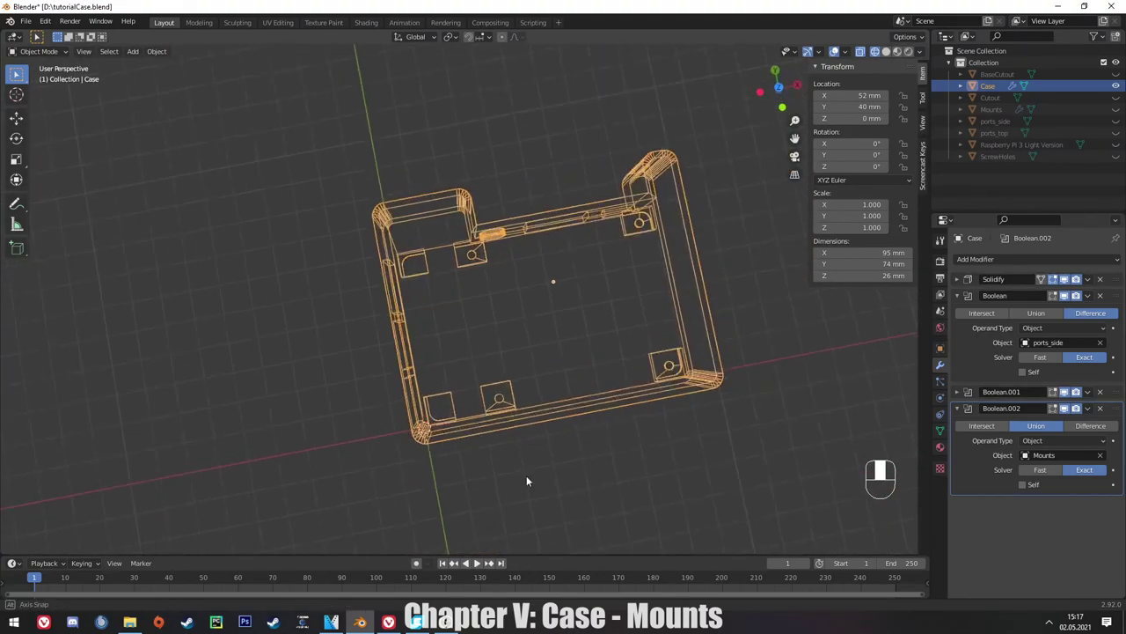
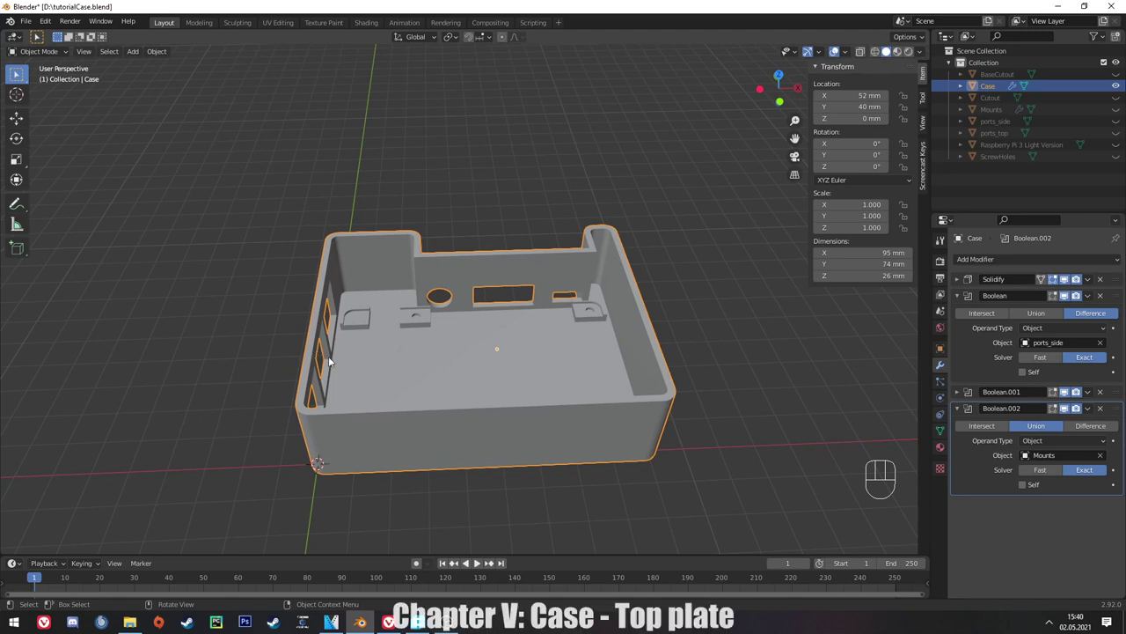
middle_click(299, 315)
click(419, 380)
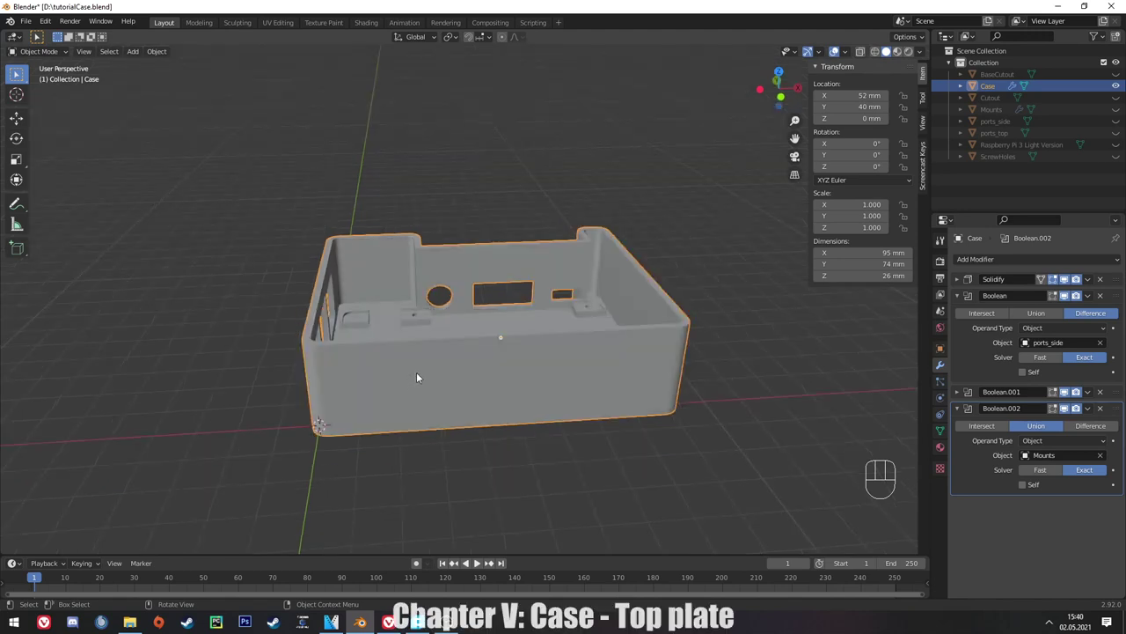
Duplicate the Case as Top and delete all its copied modifiers, leaving a plain 95 by 74 mm shell.
key(shift+d)
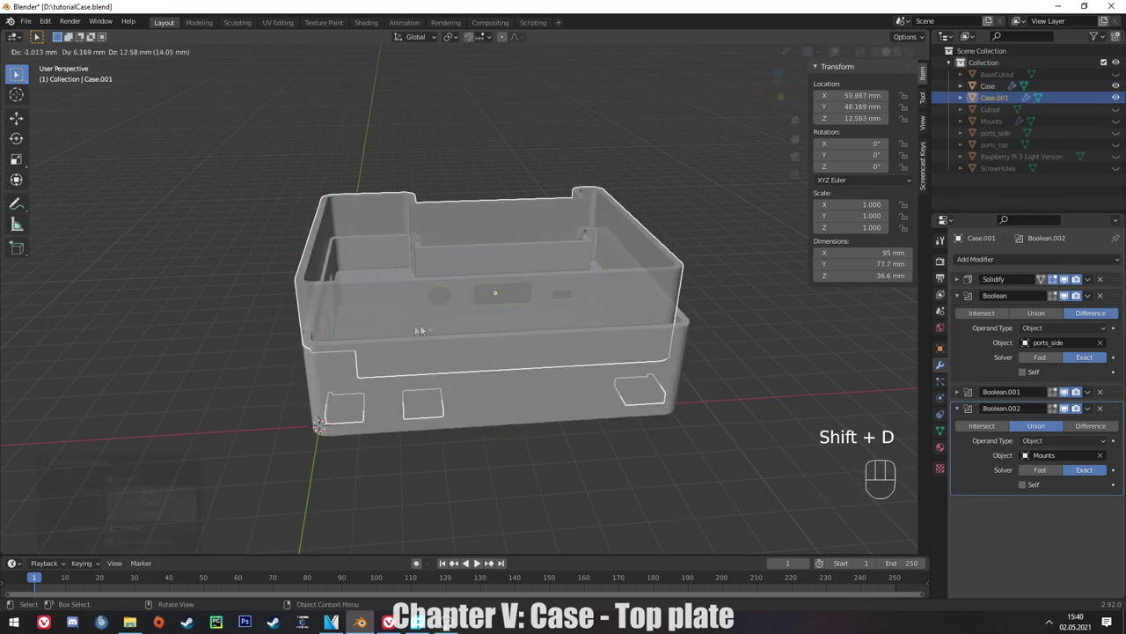
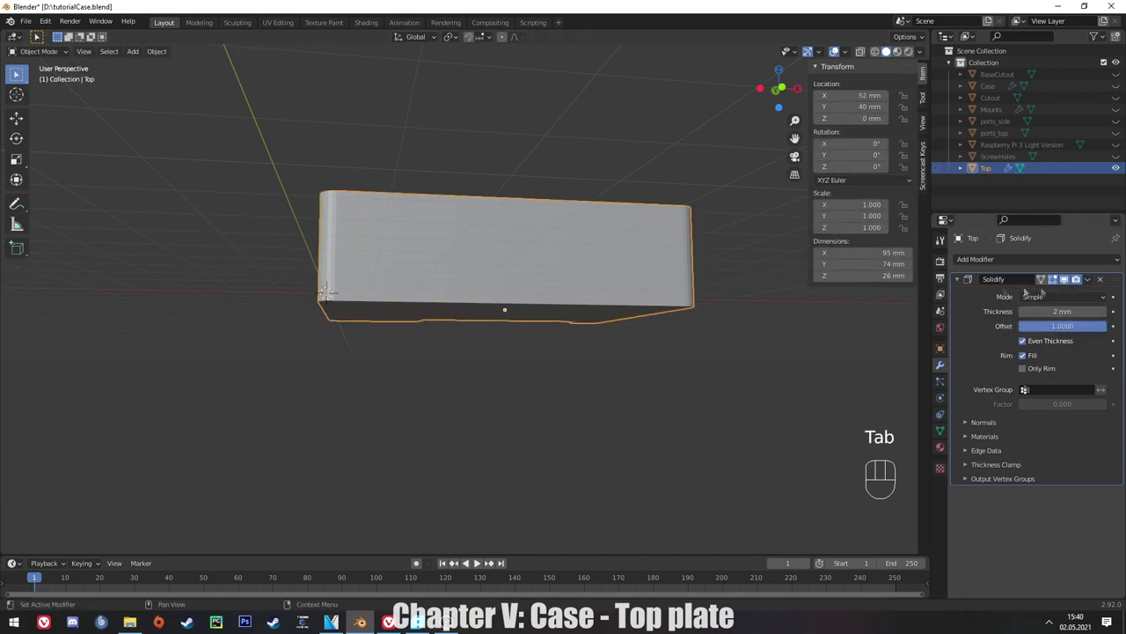
drag(1093, 282, 1077, 299)
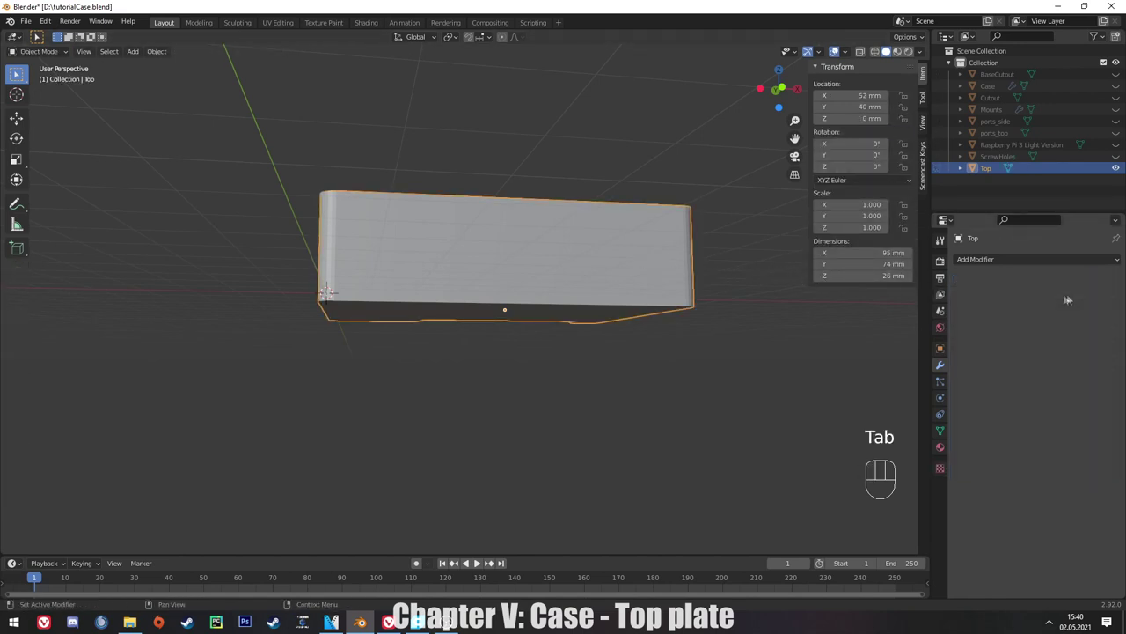
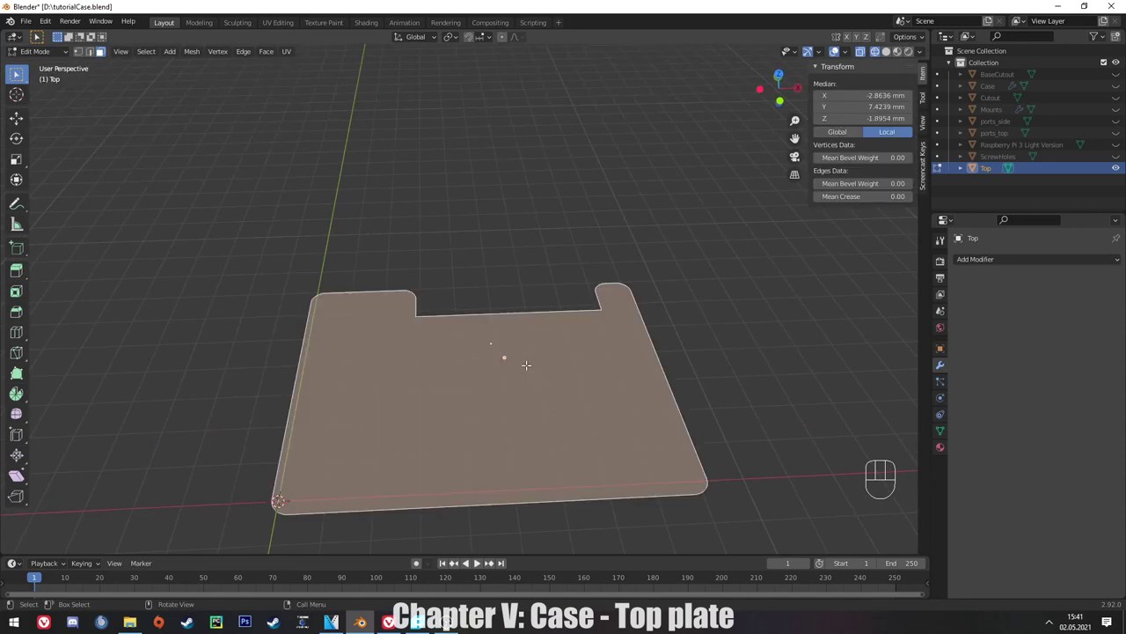
In front view extrude the Top face 2 mm up along Z into a thin plate and inspect it from all sides.
key(KP_1)
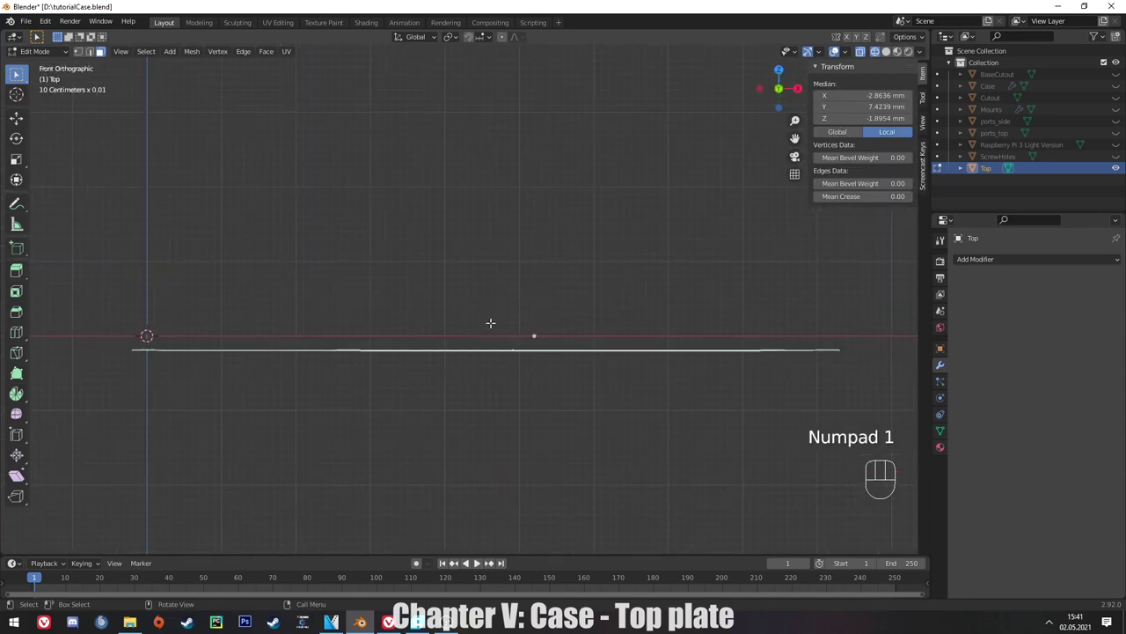
key(e)
key(z)
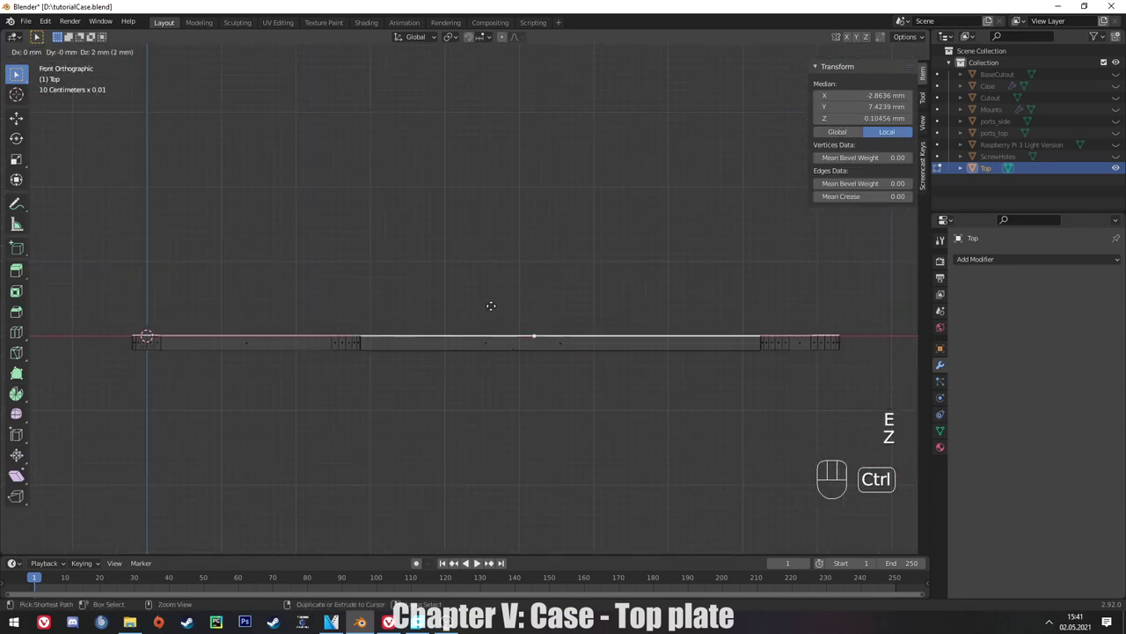
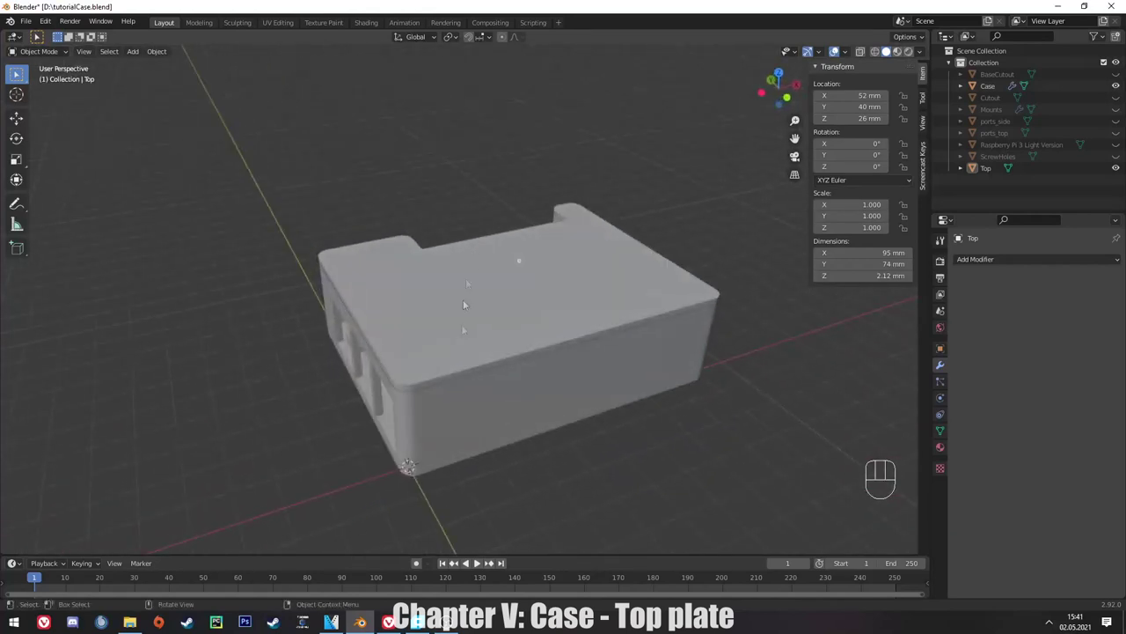
drag(501, 405, 483, 372)
drag(483, 314, 614, 295)
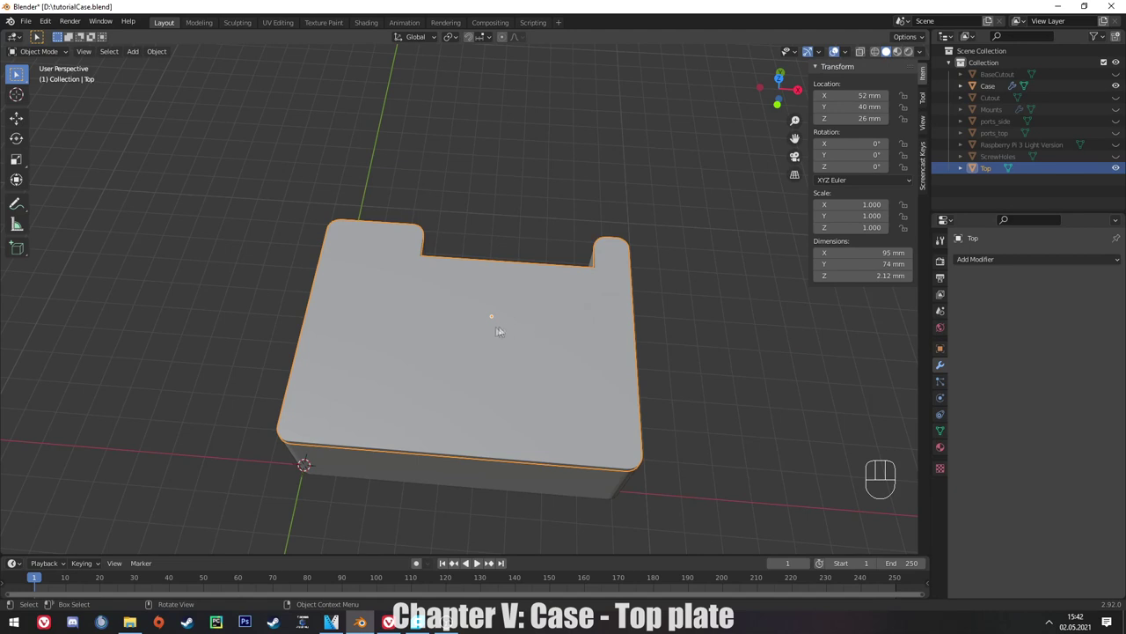
drag(468, 341, 499, 334)
key(Tab)
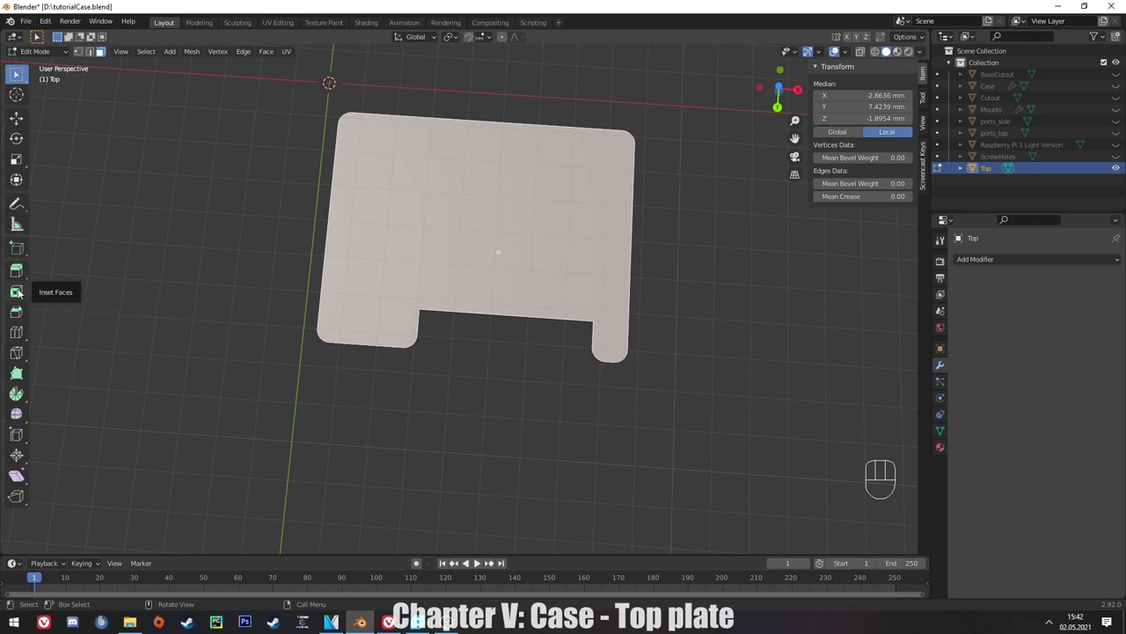
Inset the Top plate's face with 0.5 mm thickness, leaving a narrow rim along the notched outline.
click(20, 294)
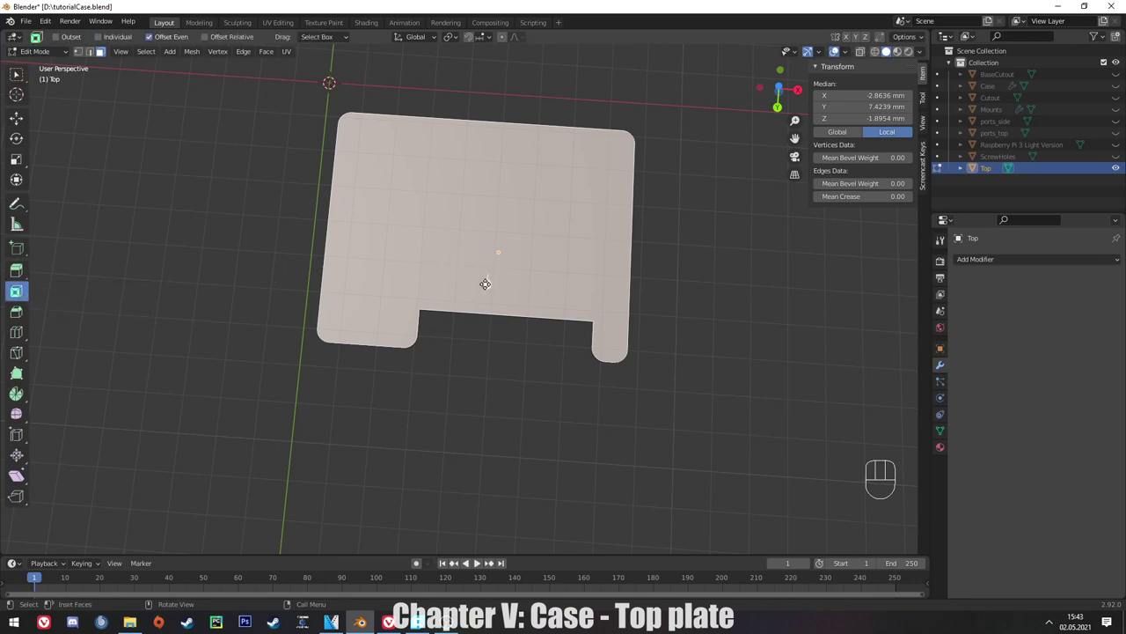
click(17, 294)
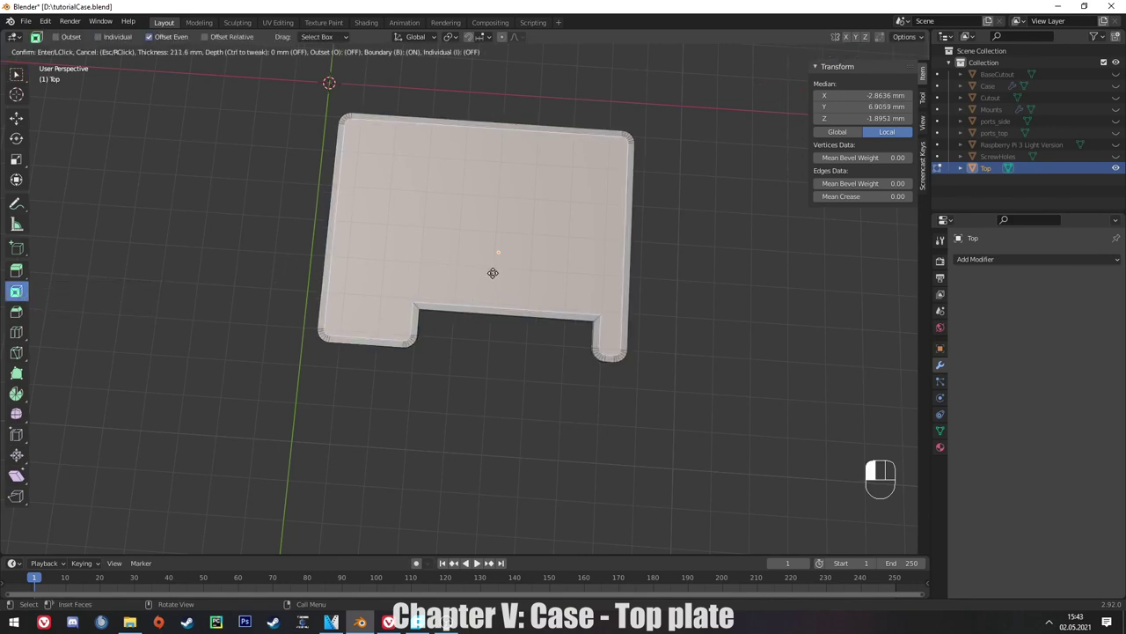
click(17, 295)
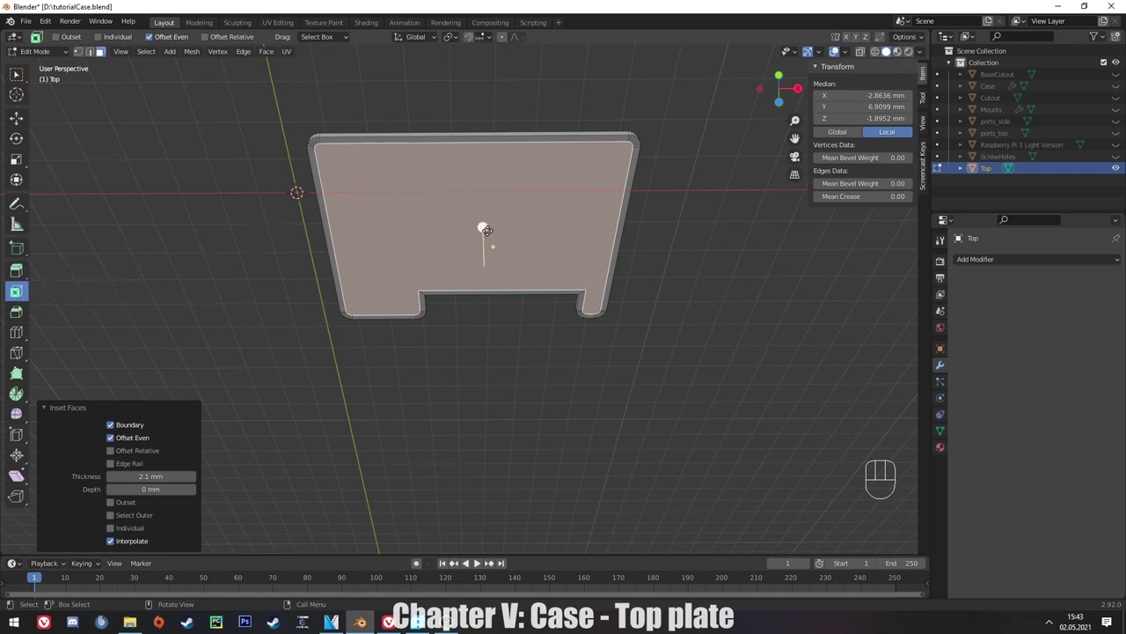
click(16, 294)
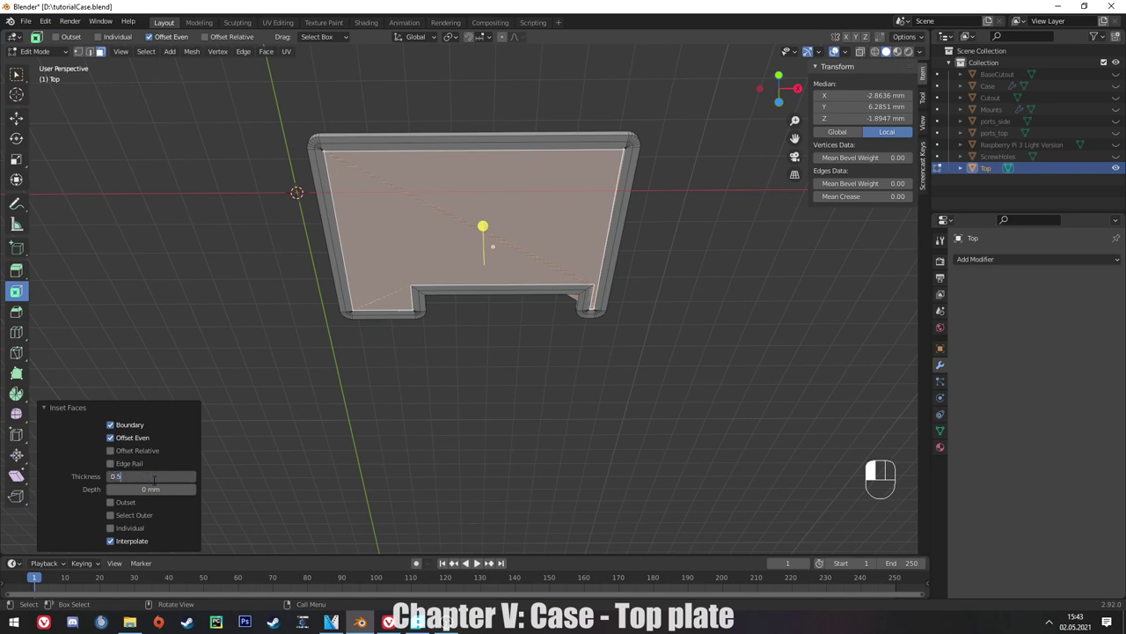
middle_click(17, 295)
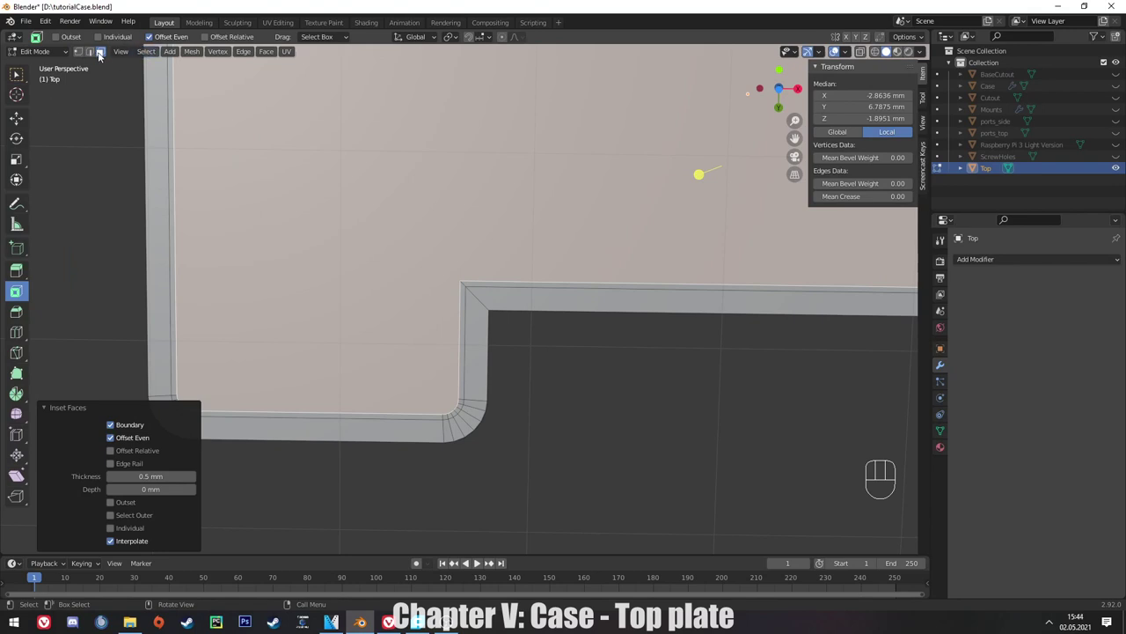
key(a)
middle_click(16, 295)
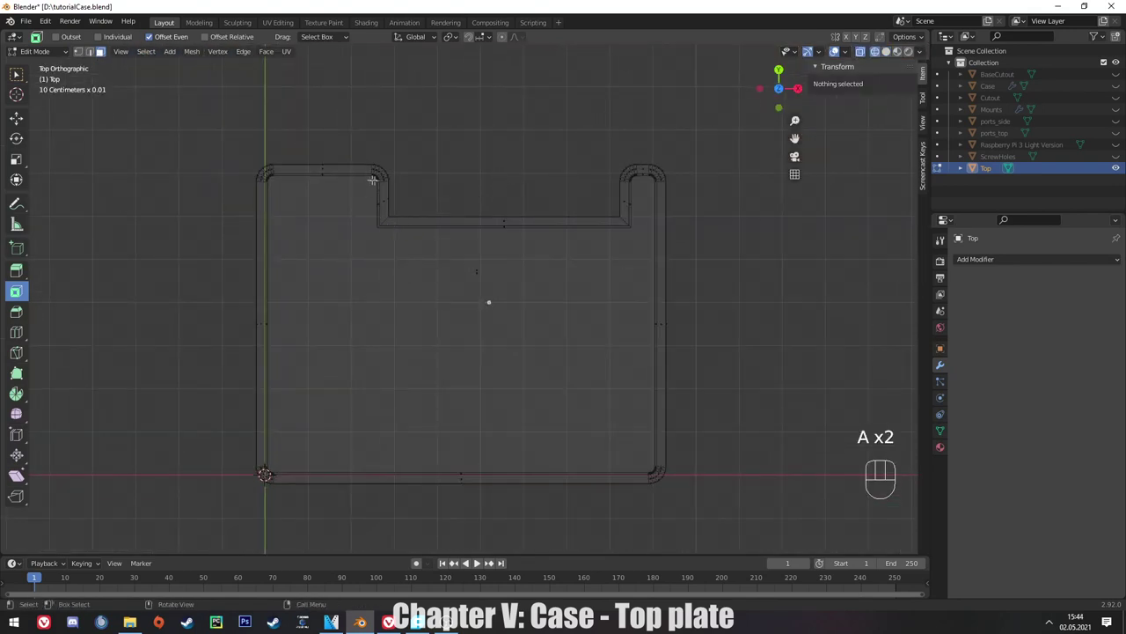
Select the inner edge loop of the top plate's notch, zooming around the rim to pick each segment.
click(16, 295)
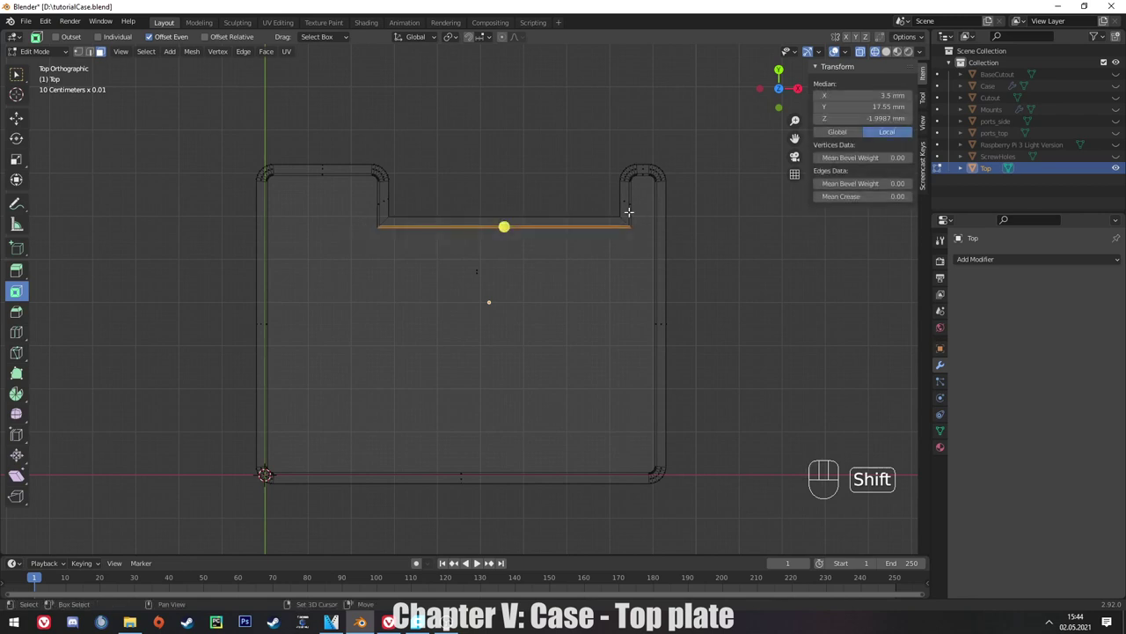
click(16, 295)
middle_click(16, 295)
click(17, 295)
middle_click(17, 295)
double_click(16, 295)
double_click(17, 295)
middle_click(17, 295)
click(16, 295)
middle_click(16, 295)
click(17, 295)
click(16, 294)
middle_click(17, 295)
click(17, 295)
click(17, 295)
click(17, 295)
middle_click(17, 295)
double_click(17, 295)
middle_click(17, 295)
middle_click(17, 295)
click(17, 295)
In front view lower the notch edge 1 mm along Z, leave Edit Mode and return to a top view of the case.
key(KP_1)
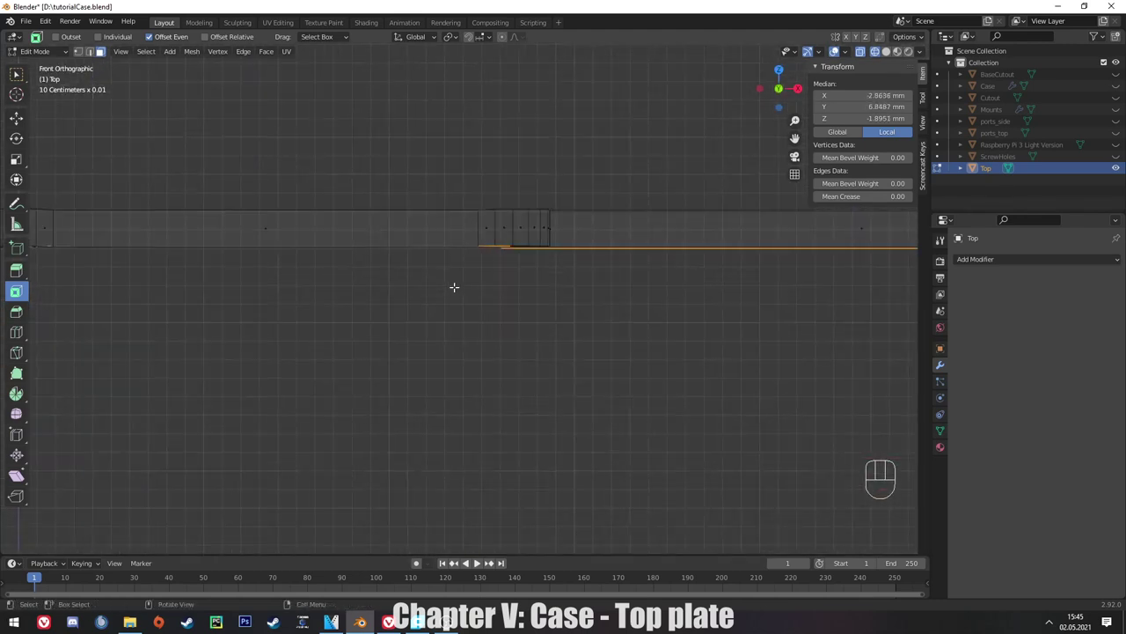
key(e)
key(z)
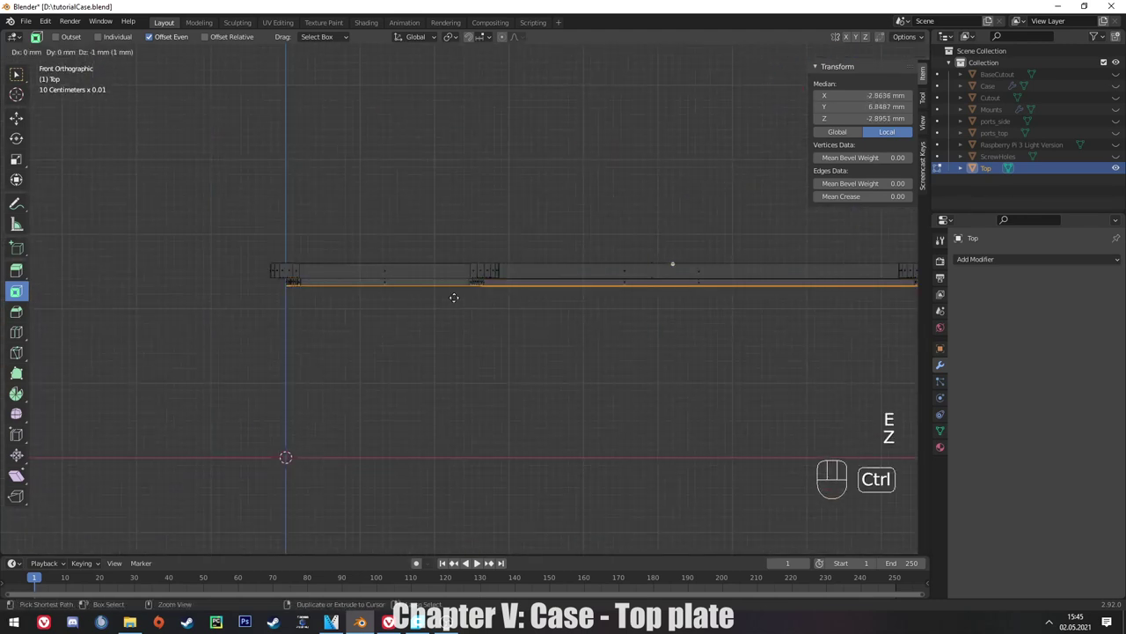
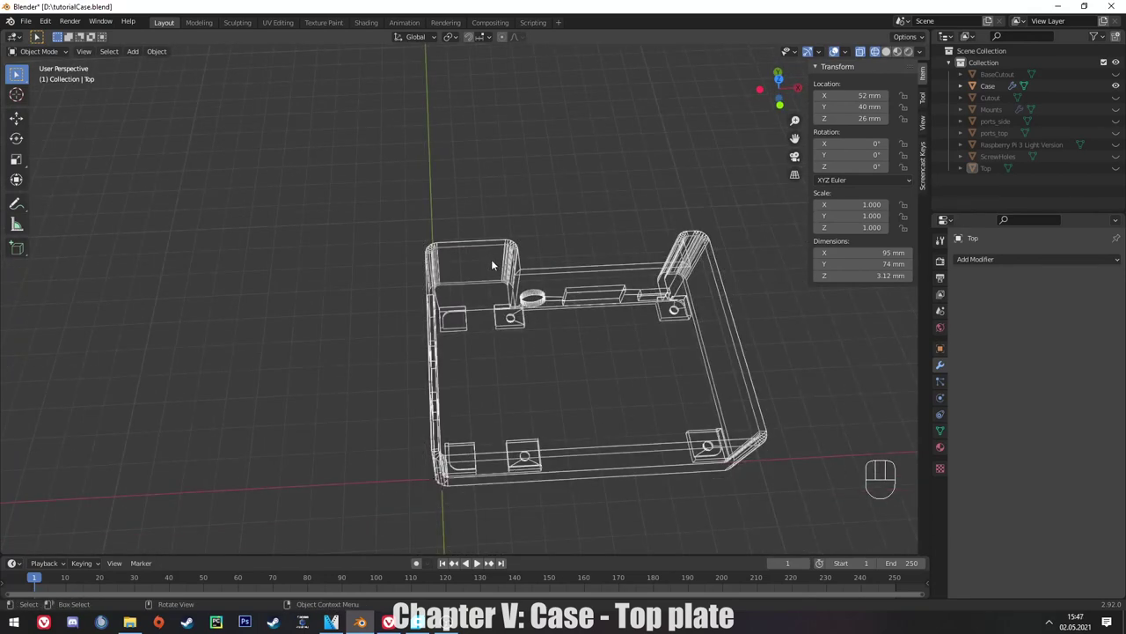
drag(606, 356, 616, 379)
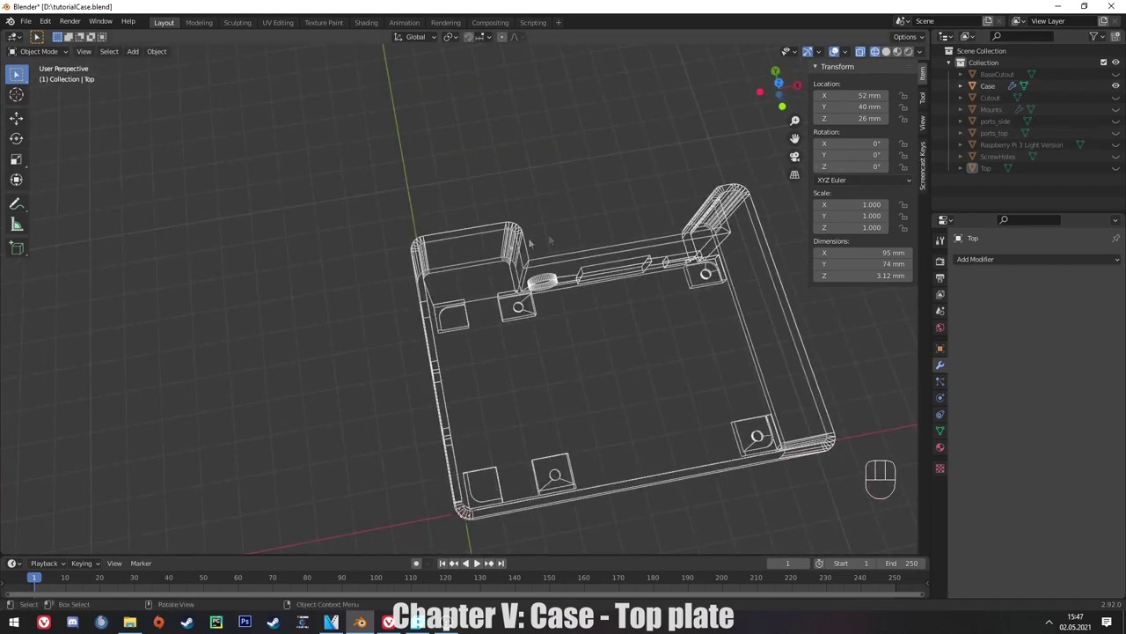
key(KP_1)
key(KP_1)
key(KP_7)
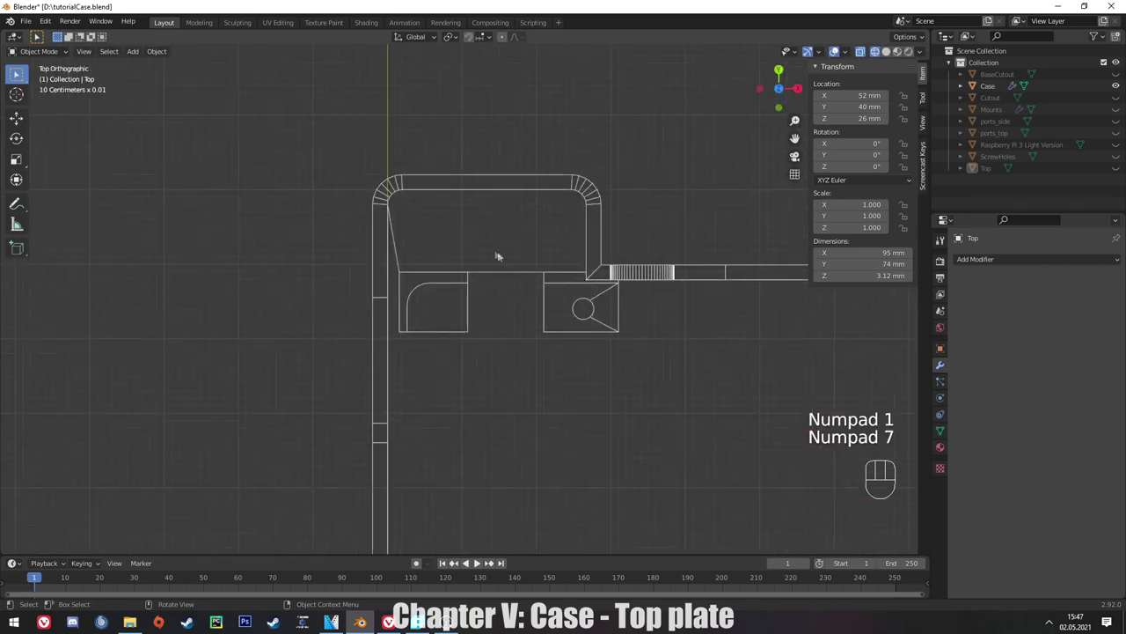
middle_click(512, 282)
middle_click(454, 211)
Add a small cube rotated 45° as a diamond pin, raise it 10 mm and pull its bottom vertices down.
key(shift+a)
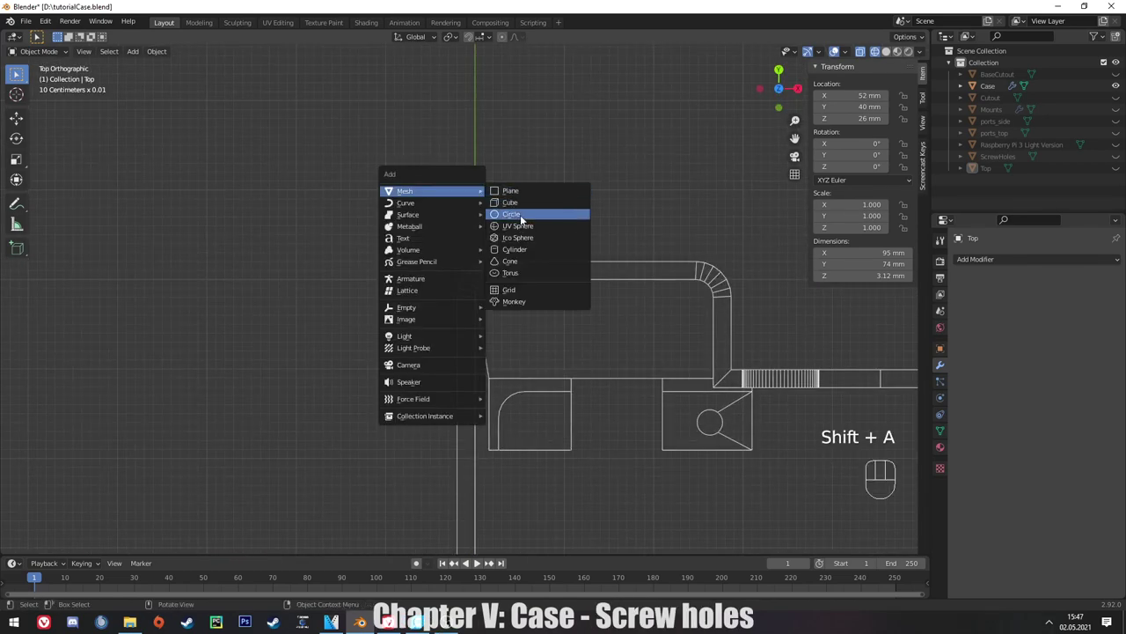
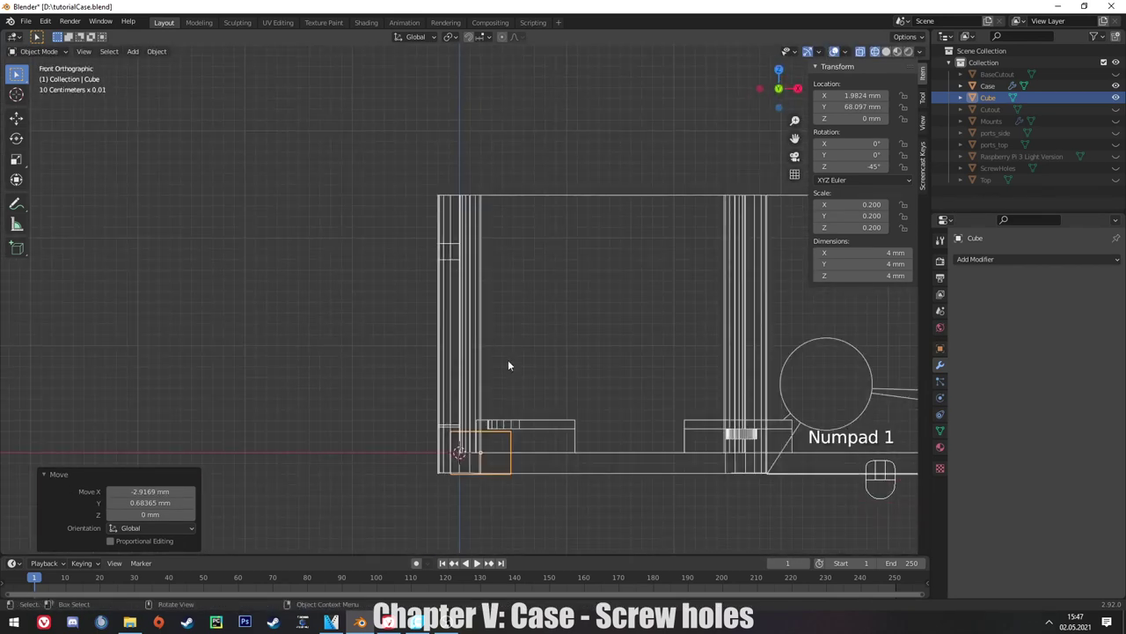
key(g)
key(z)
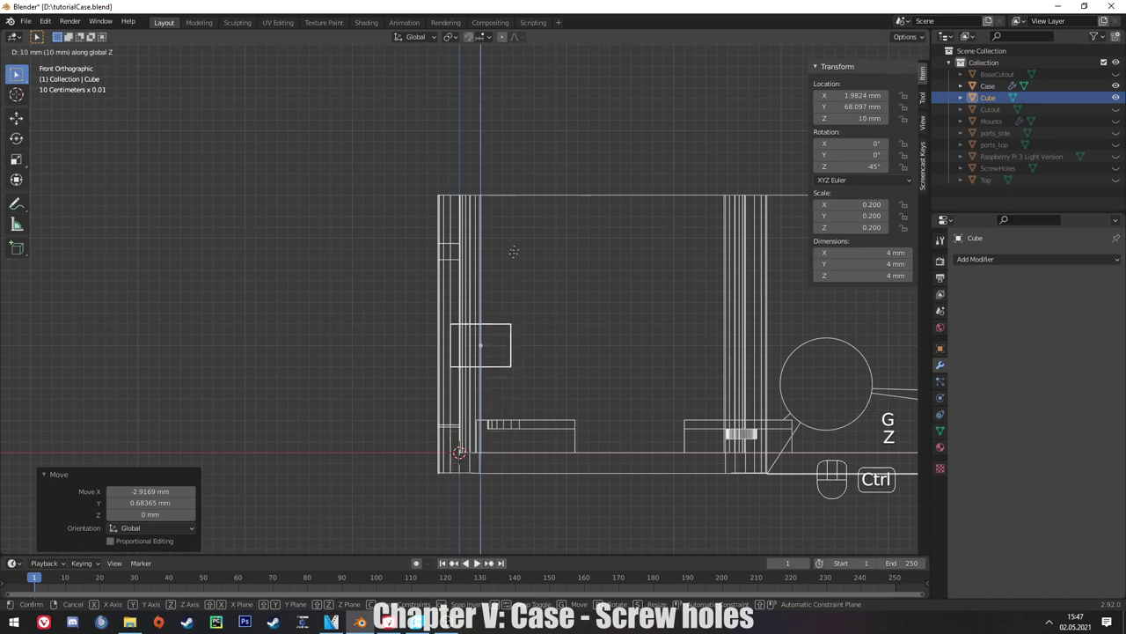
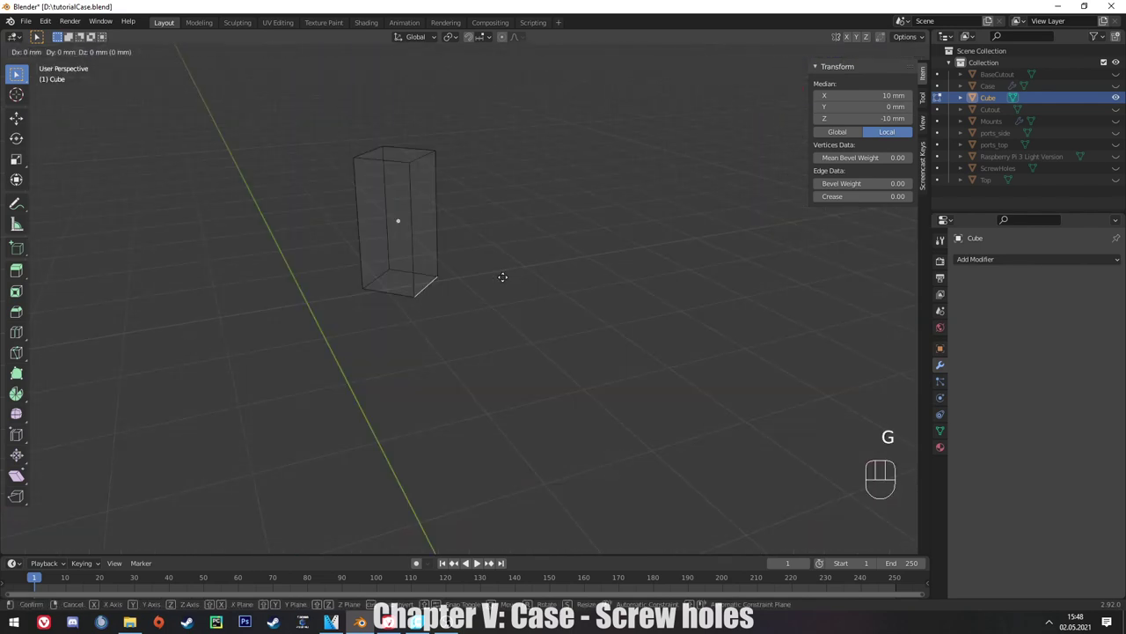
key(z)
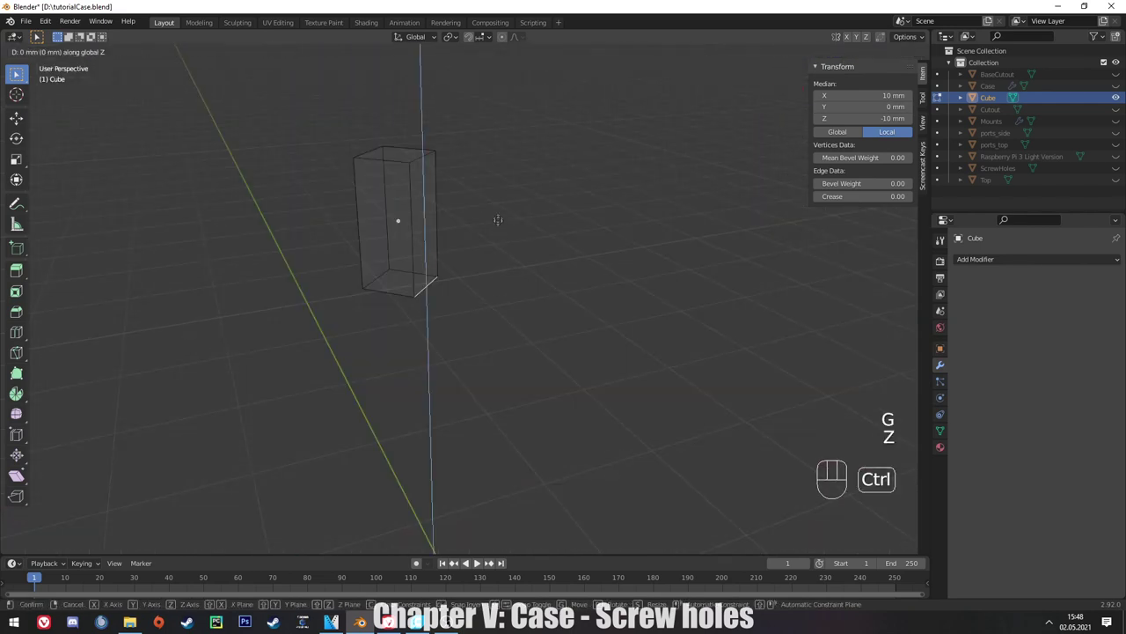
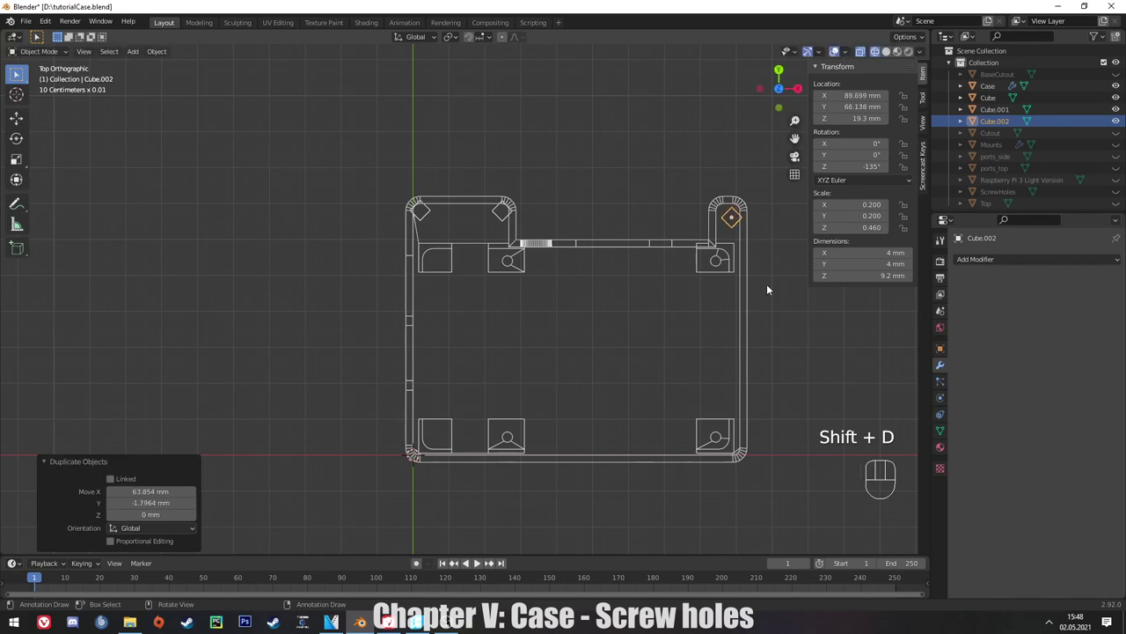
Duplicate pins onto the remaining posts, join all four as ScrewholesTop and add Boolean.003 to the Case.
key(ctrl+d)
key(shift+d)
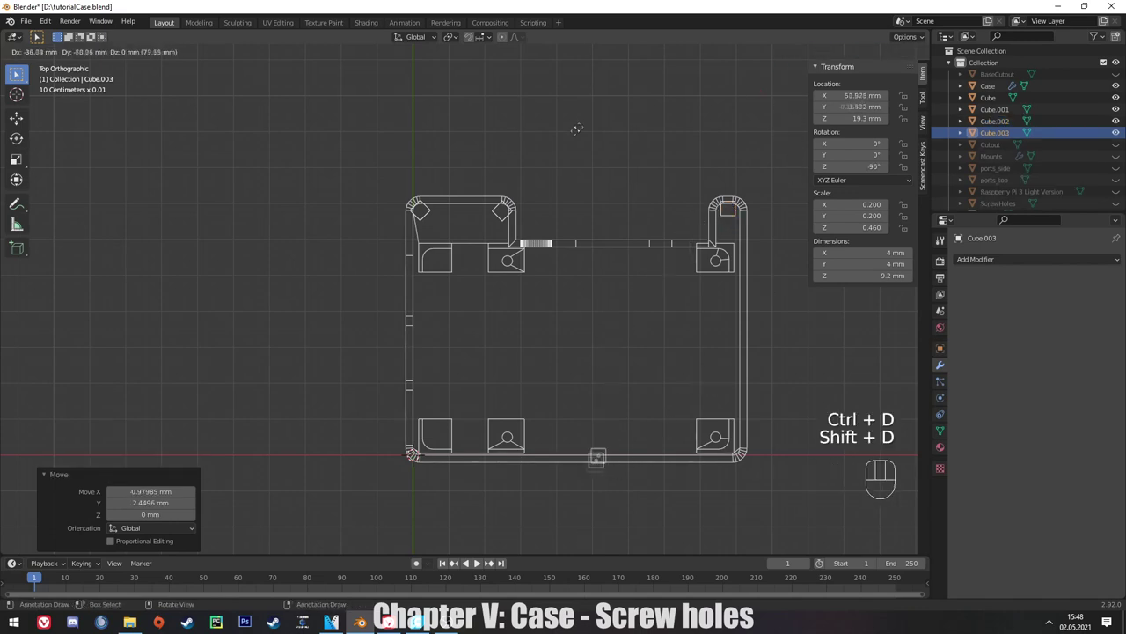
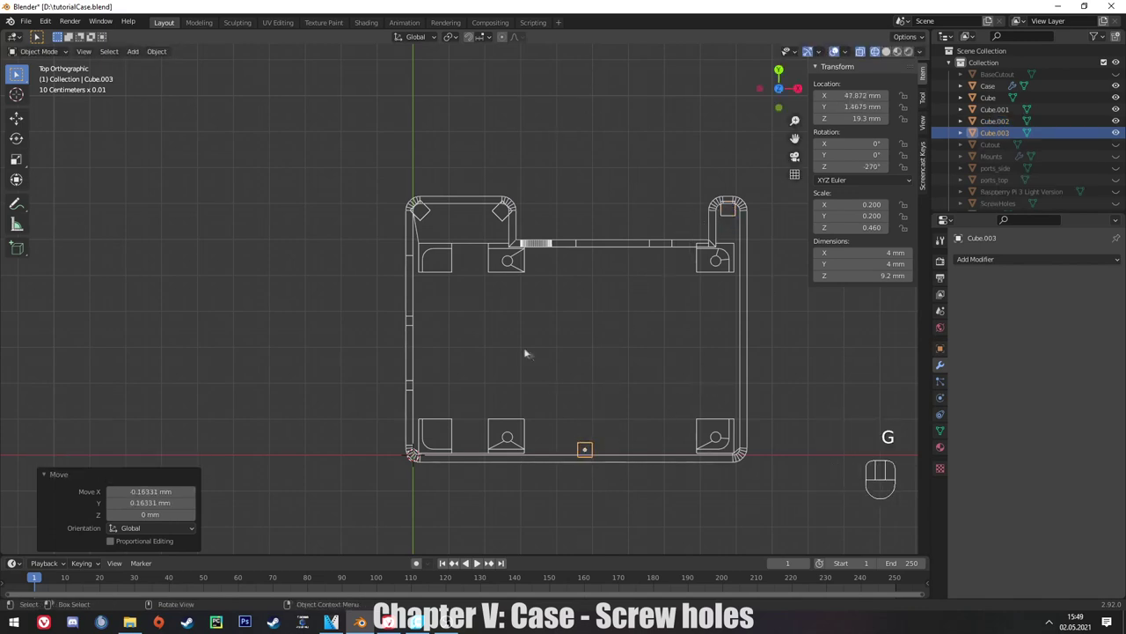
click(1001, 98)
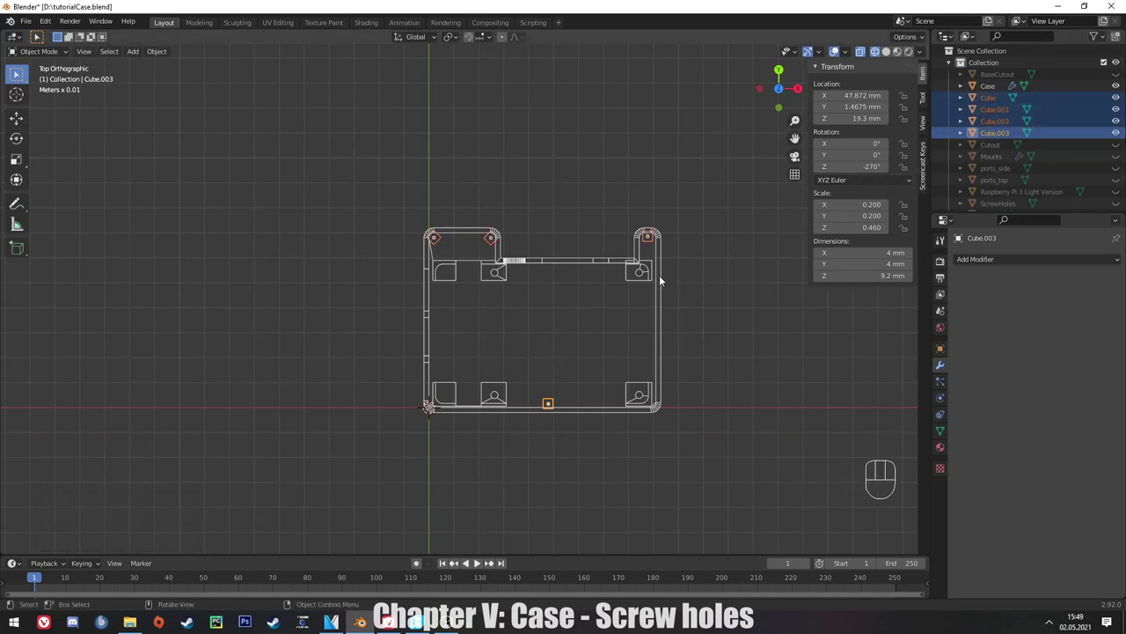
key(ctrl+j)
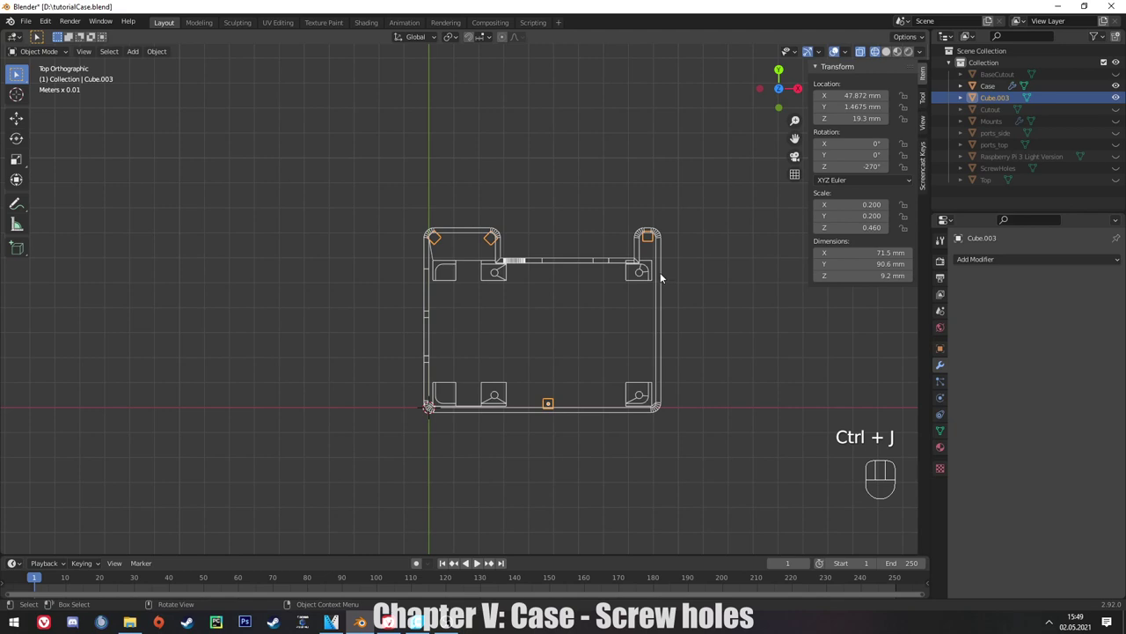
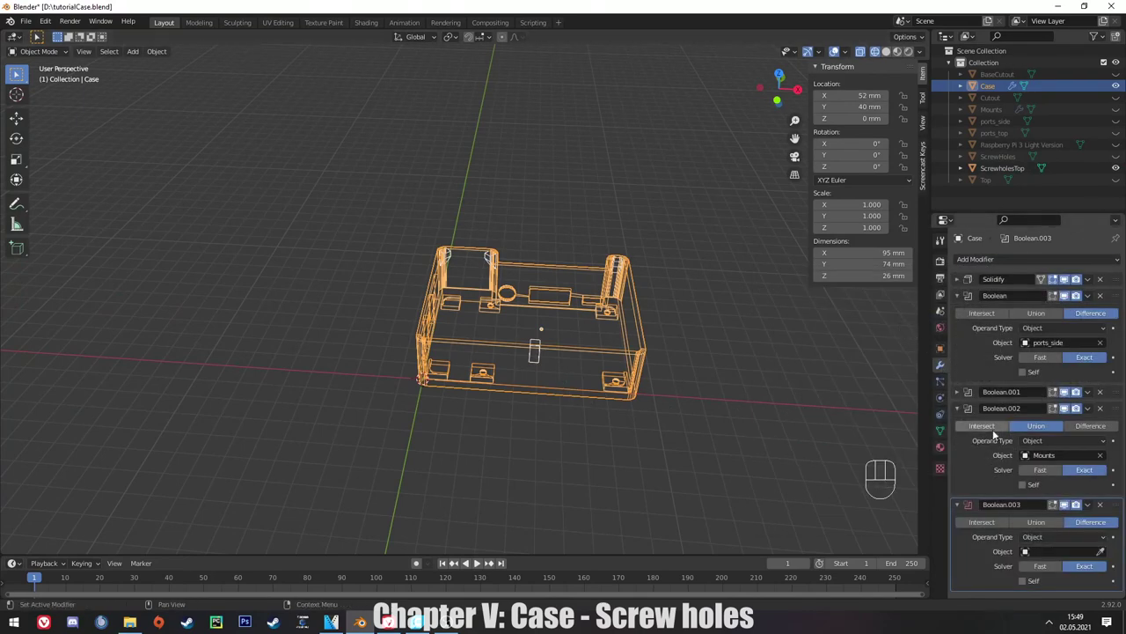
click(962, 506)
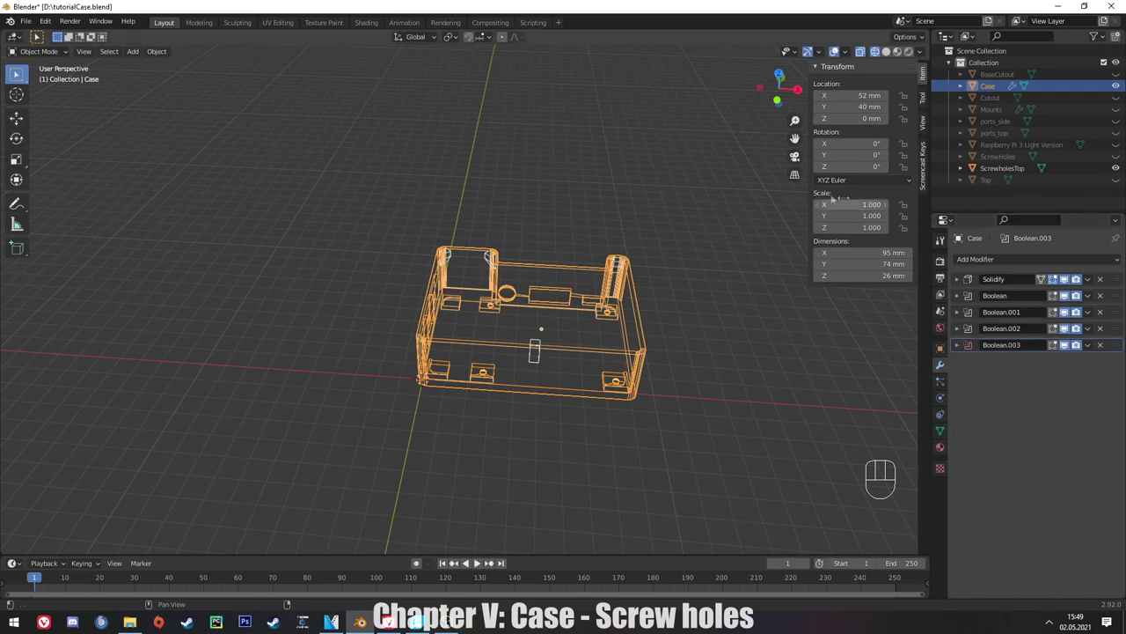
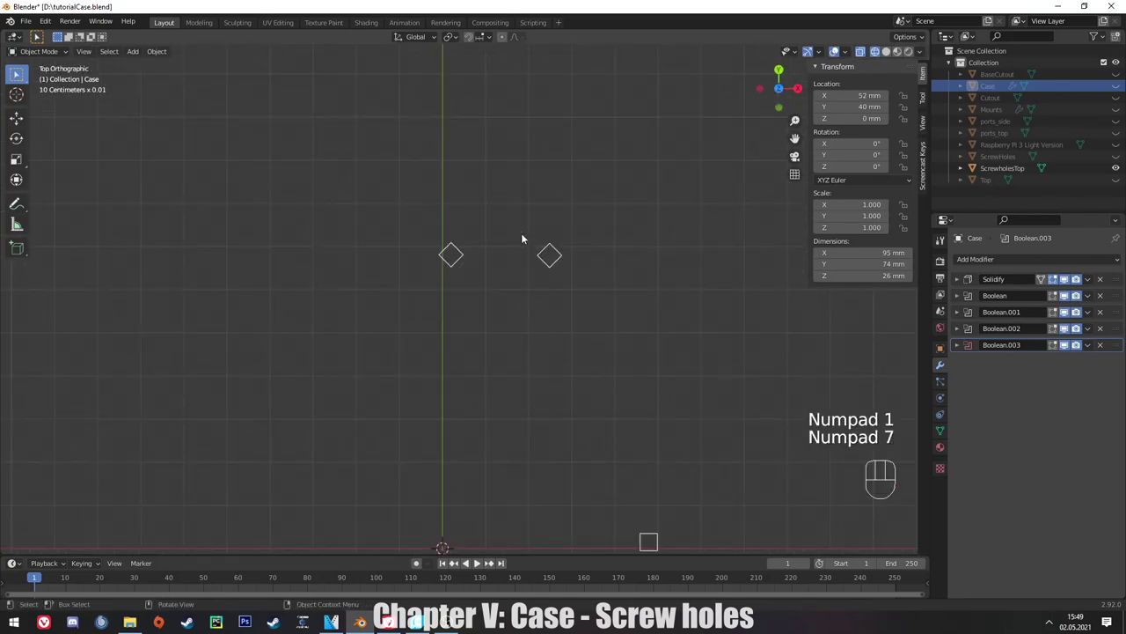
Add a thin cylinder and move it about 68 mm along Y onto a pin.
key(shift+a)
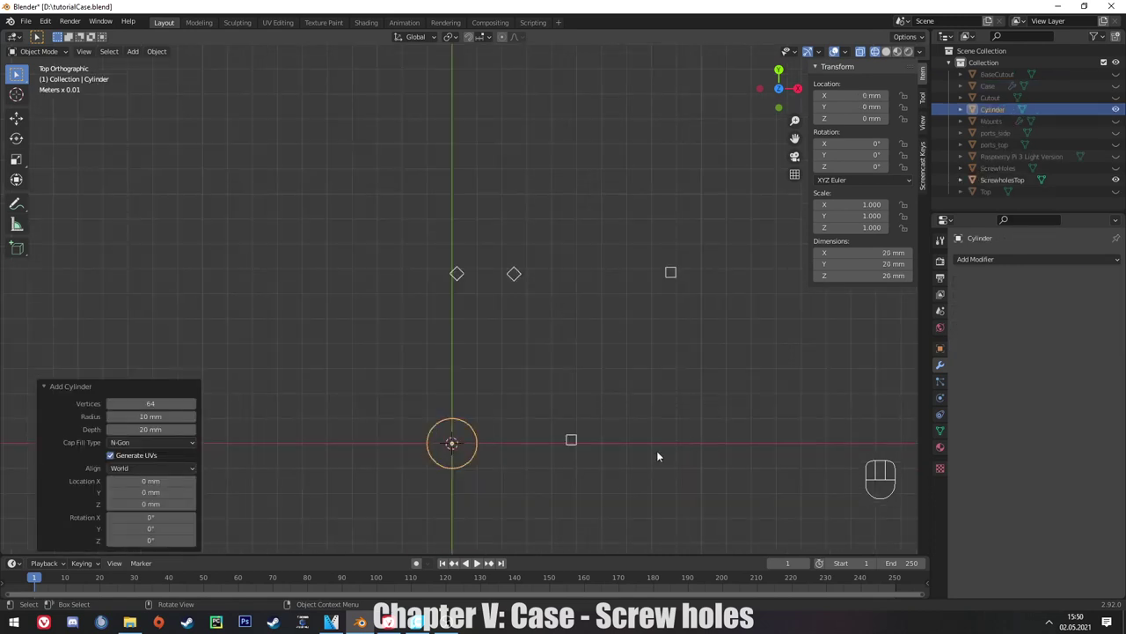
key(g)
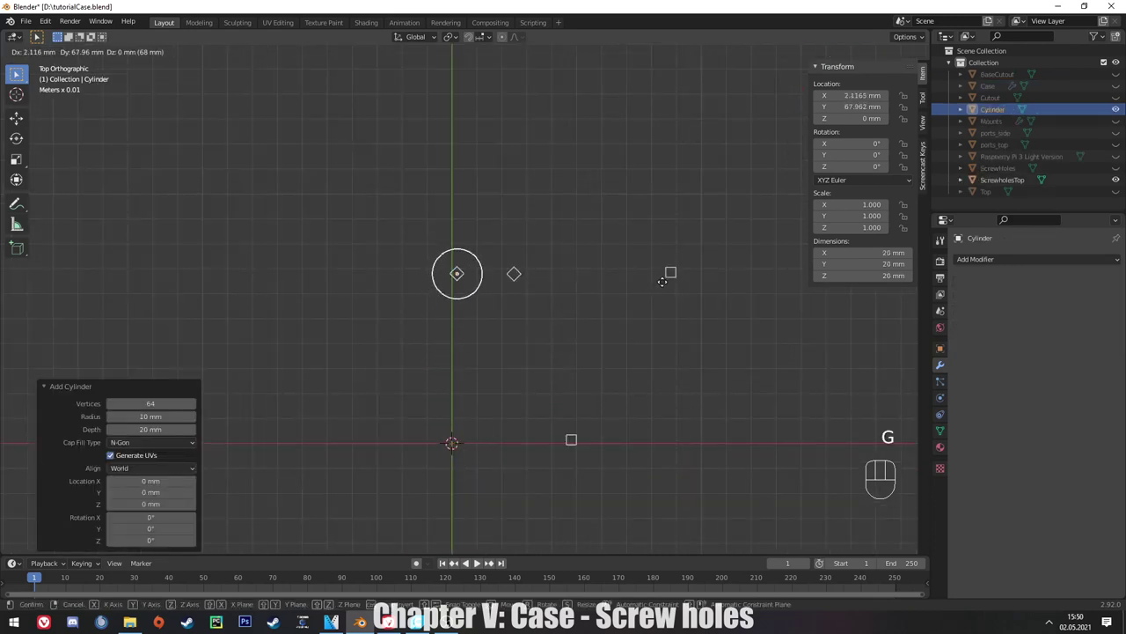
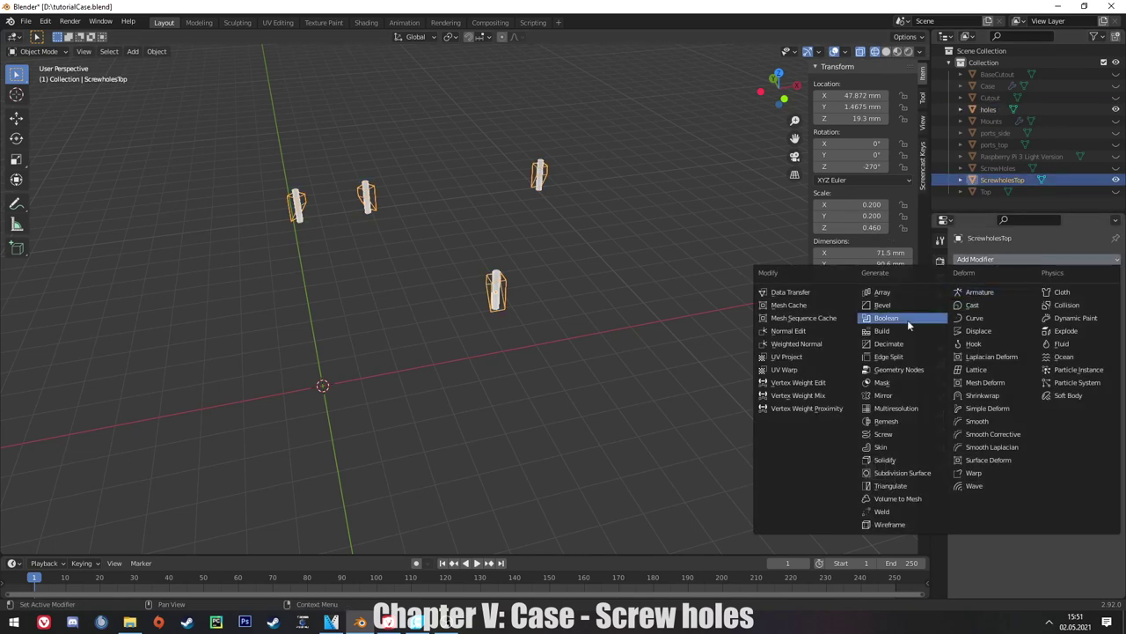
Give ScrewholesTop an exact Boolean difference subtracting the holes object.
drag(540, 163, 1050, 382)
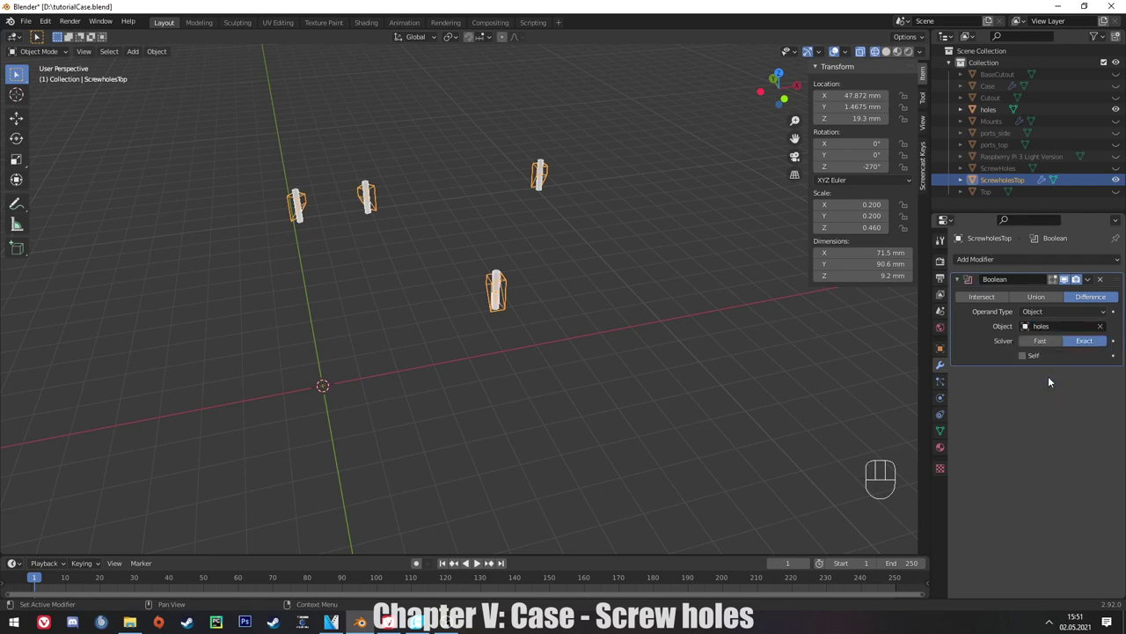
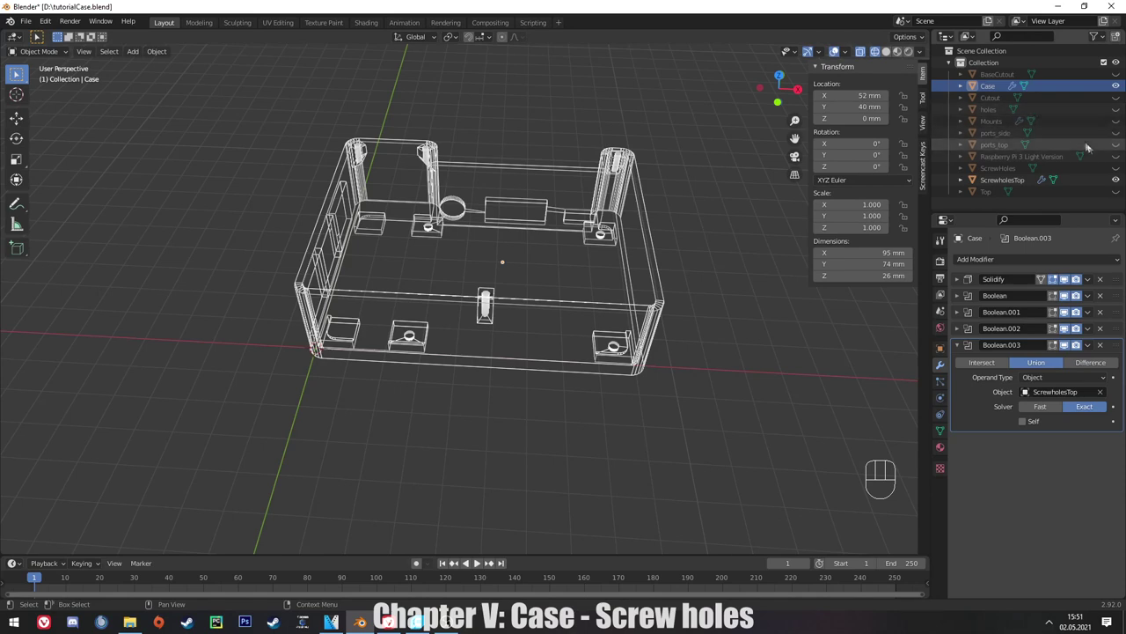
Hide ScrewholesTop and lower the holes object 1 mm along Z to 19 mm height.
click(1114, 184)
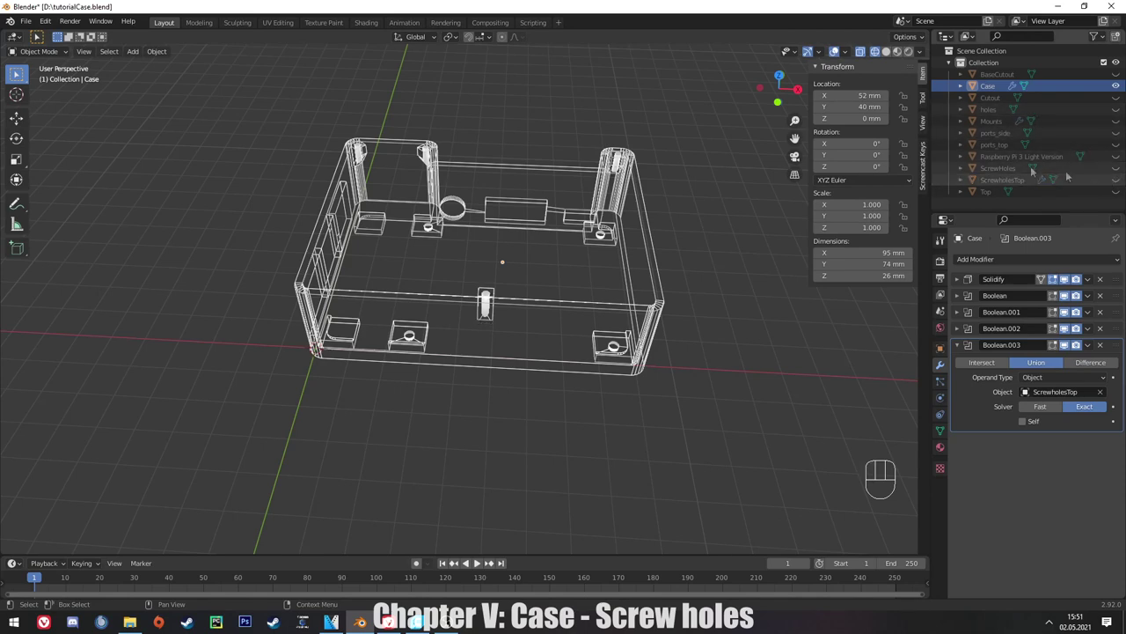
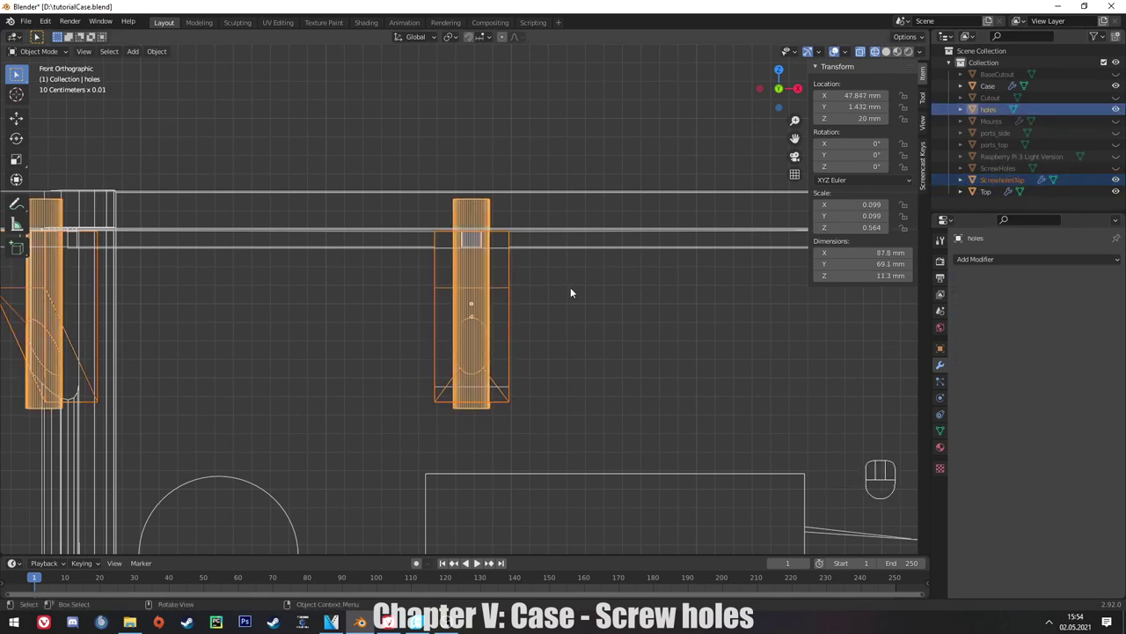
key(g)
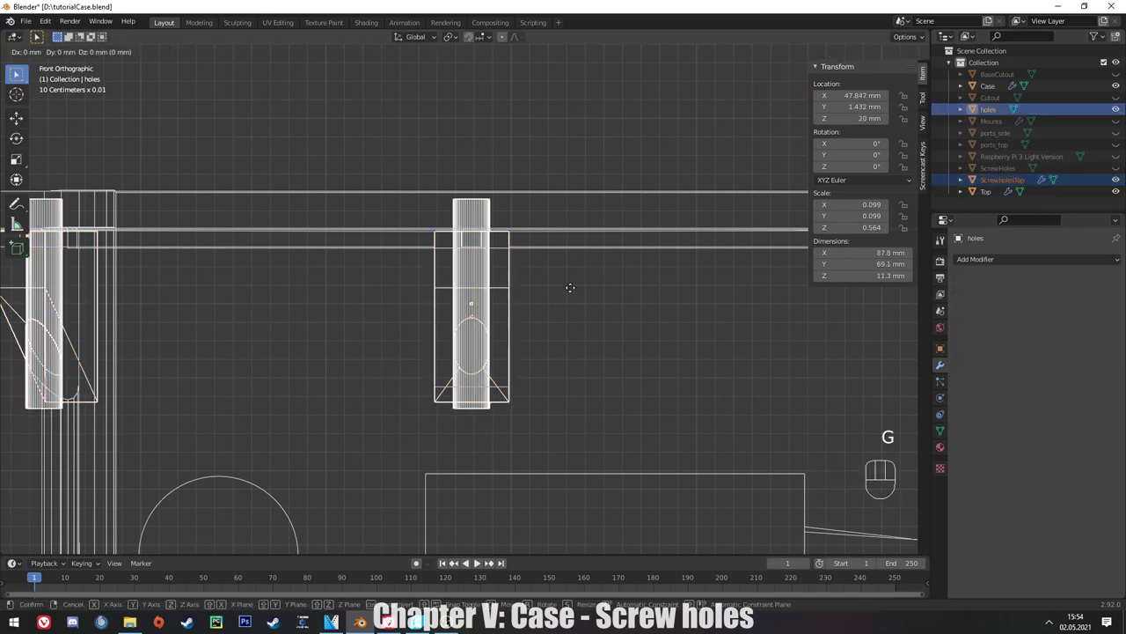
key(z)
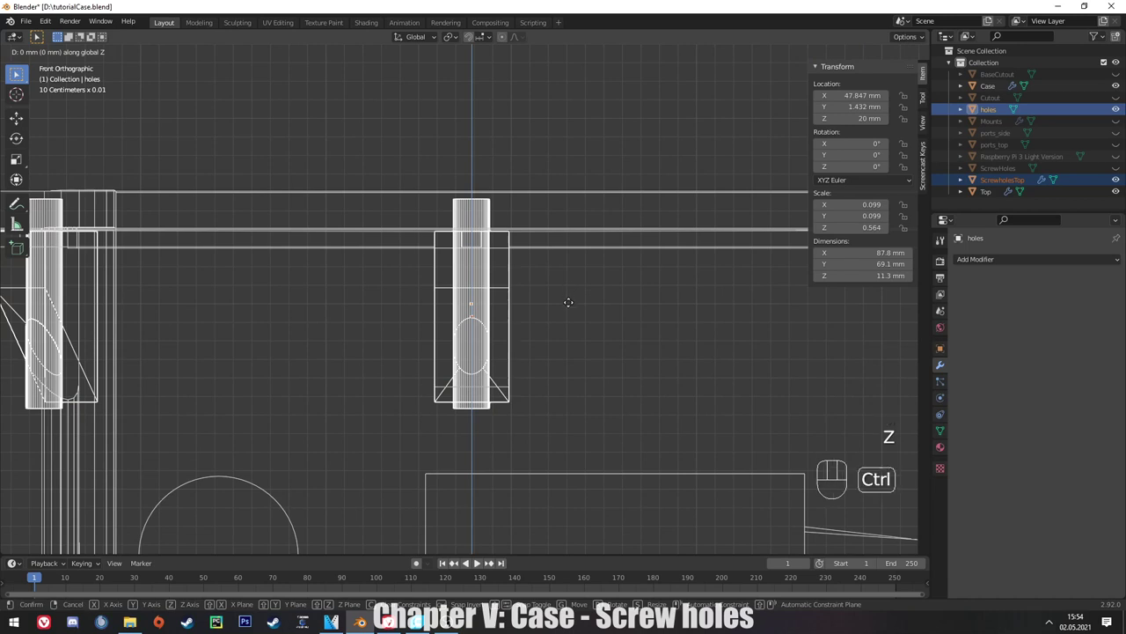
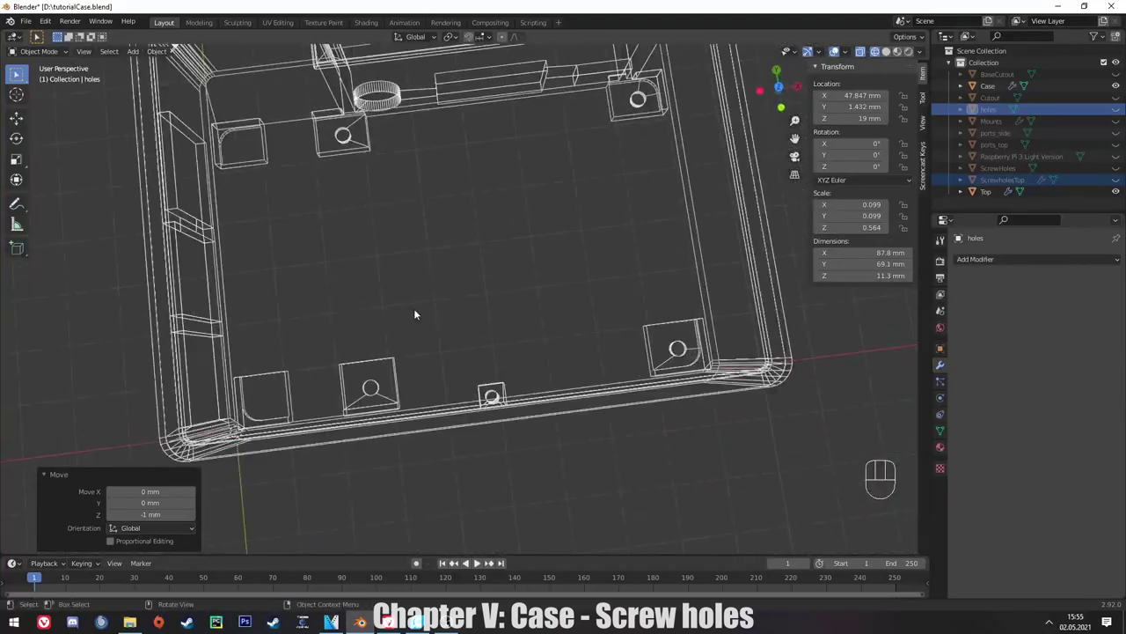
drag(415, 314, 403, 288)
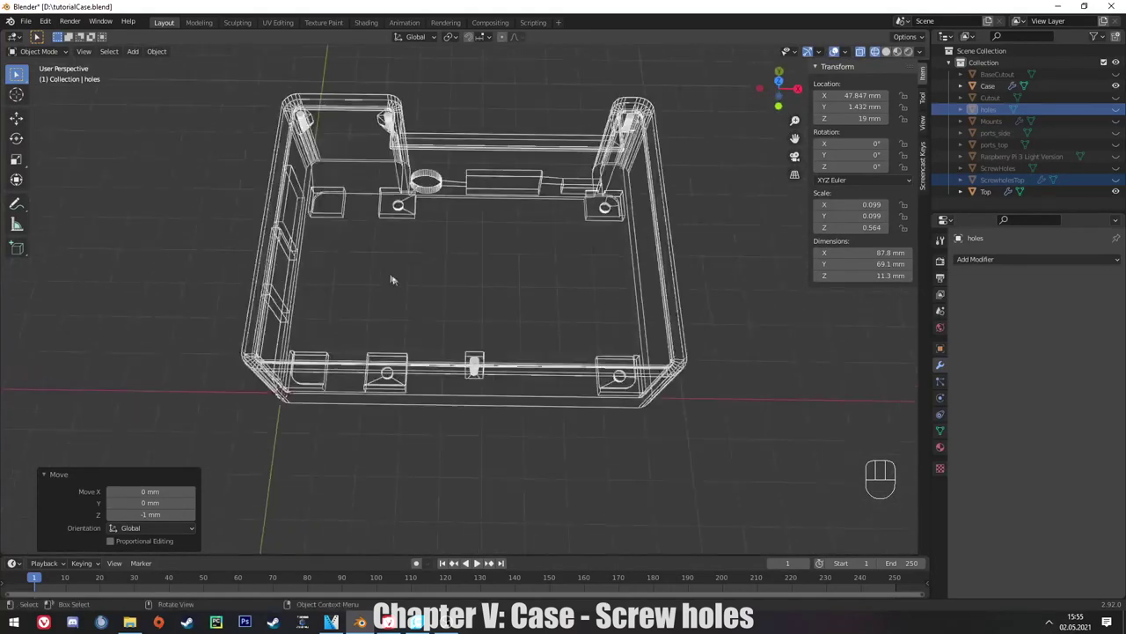
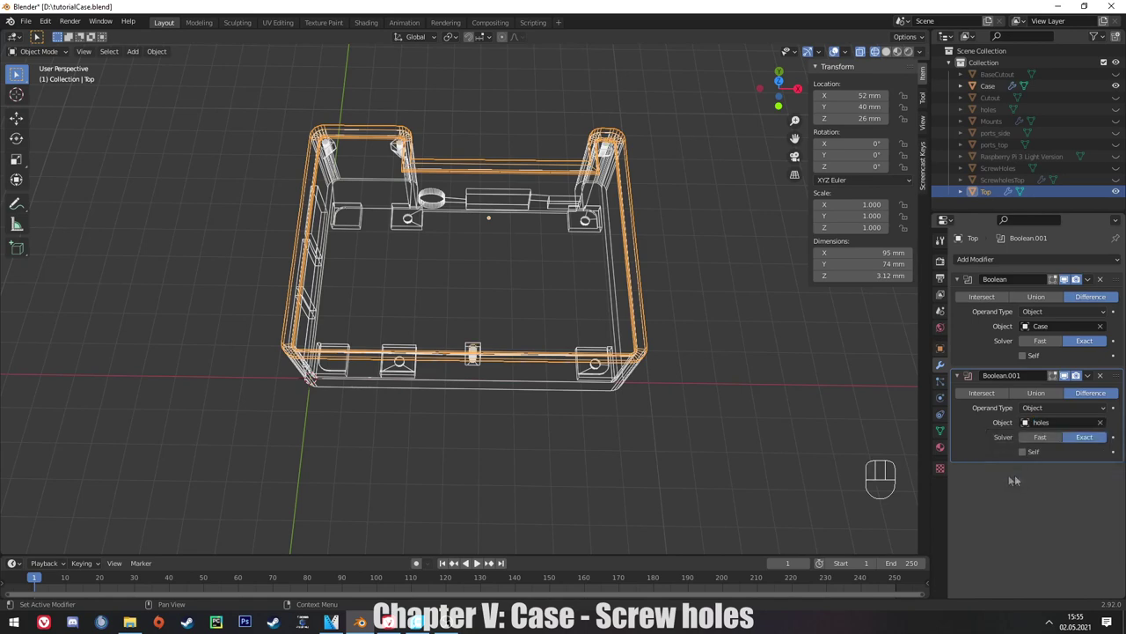
Scale the holes cutters along Z to 20 mm tall and check the screw holes in solid shading.
drag(658, 245, 655, 141)
key(KP_1)
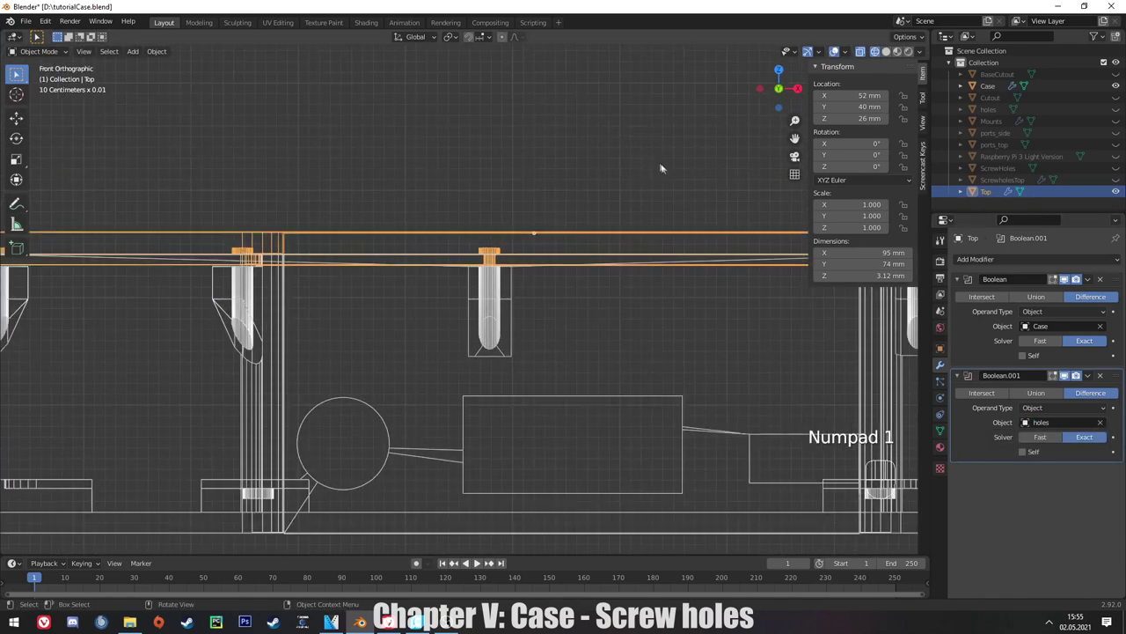
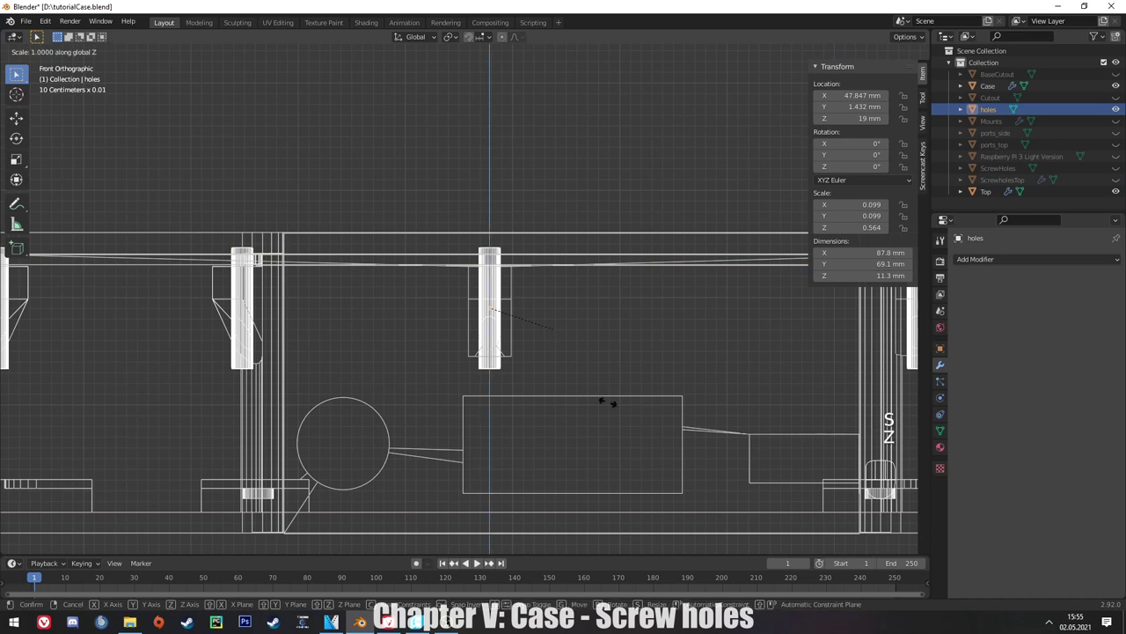
key(z)
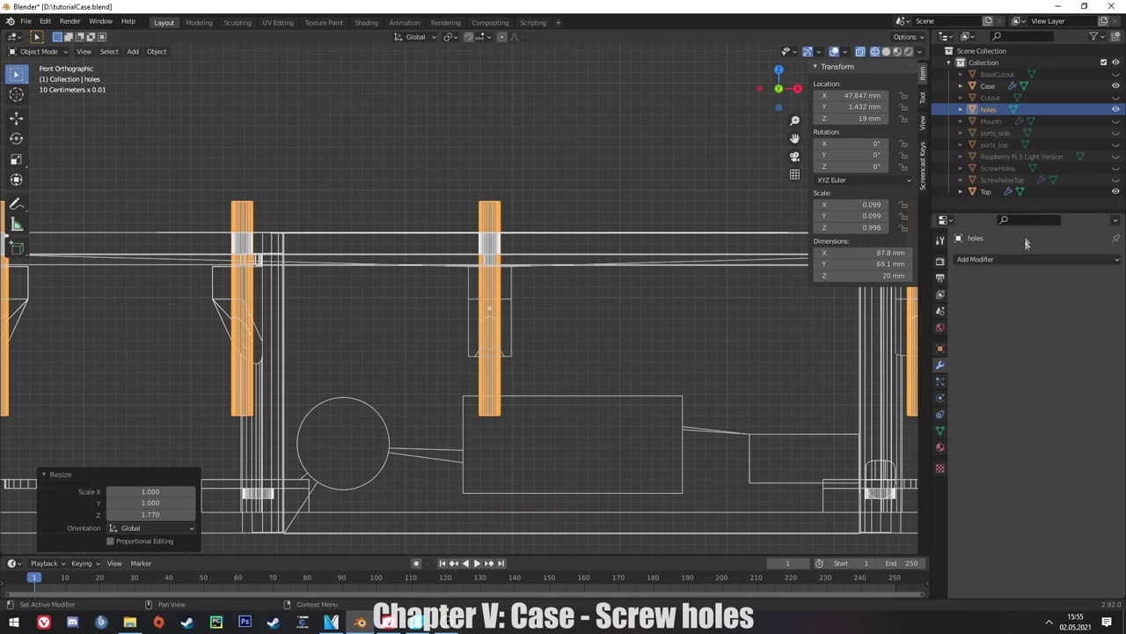
click(1116, 112)
middle_click(475, 320)
key(z)
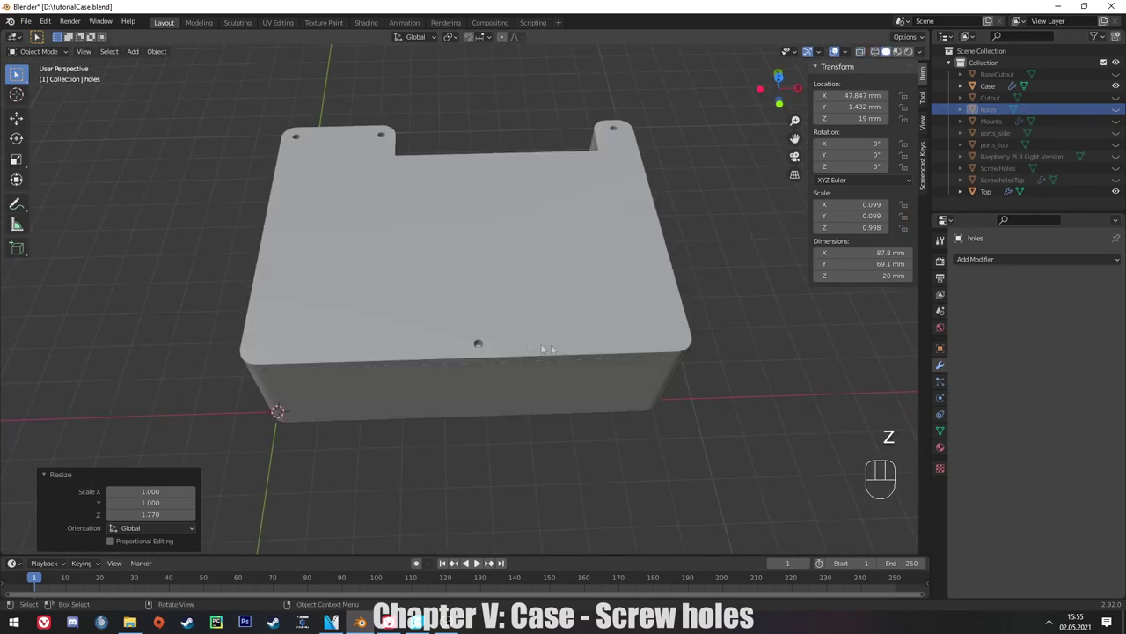
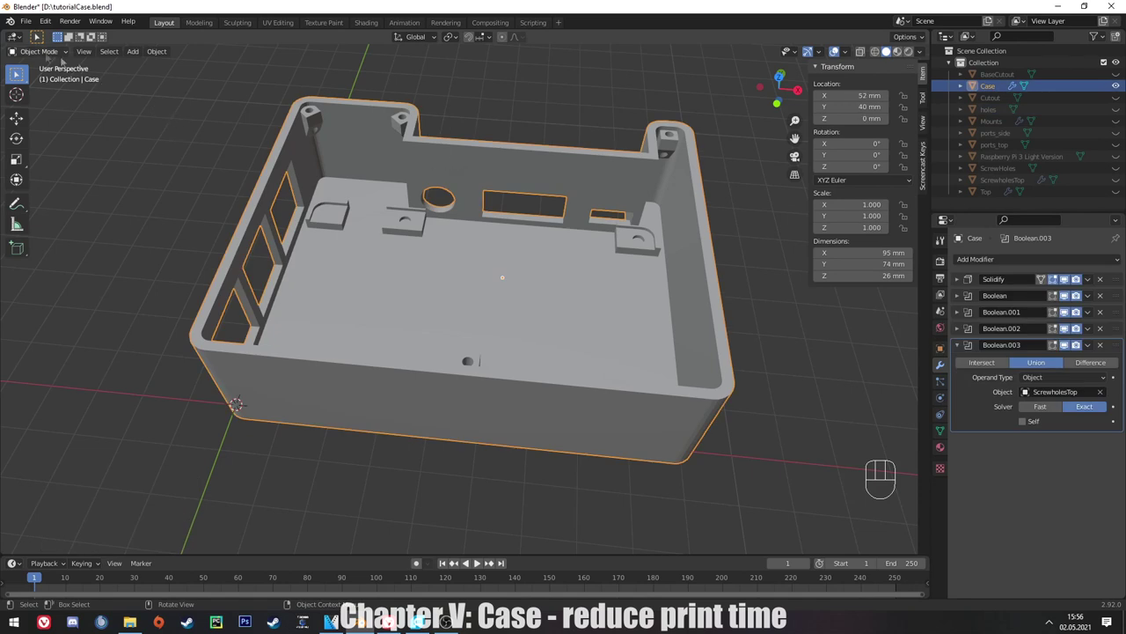
Save the project and start the STL export of the Case with Selection Only.
key(ctrl+s)
middle_click(15, 75)
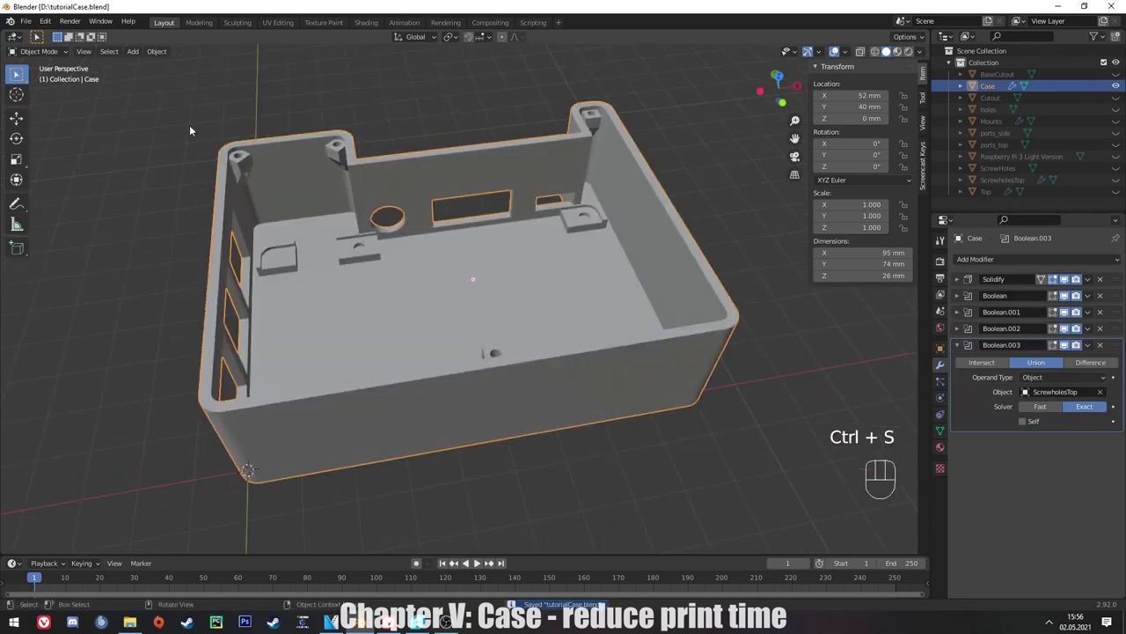
drag(29, 26, 181, 256)
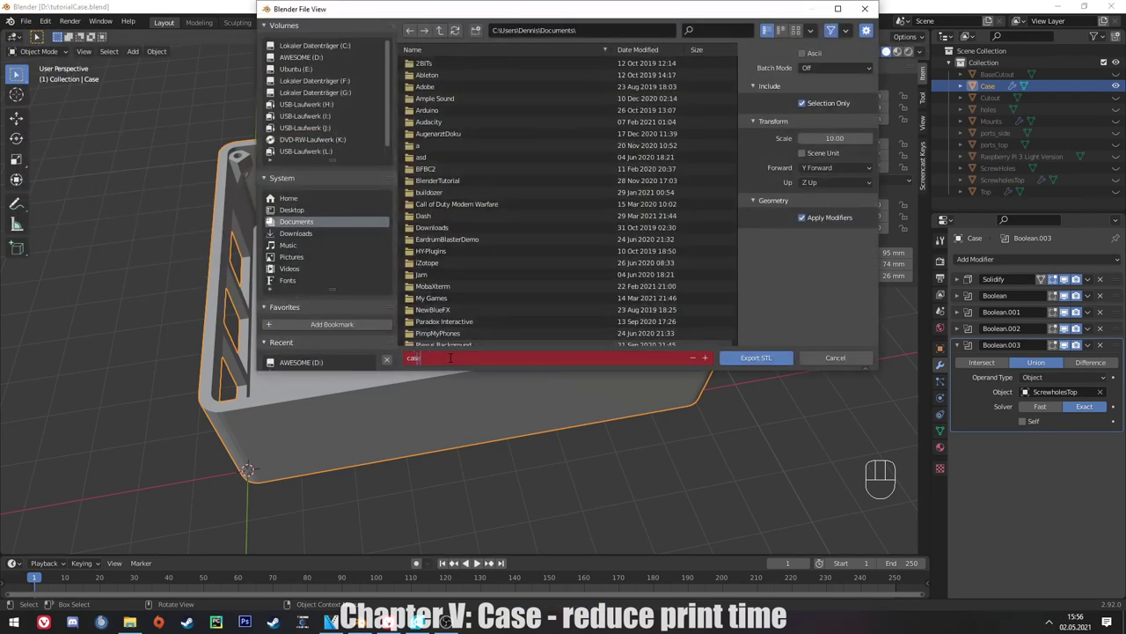
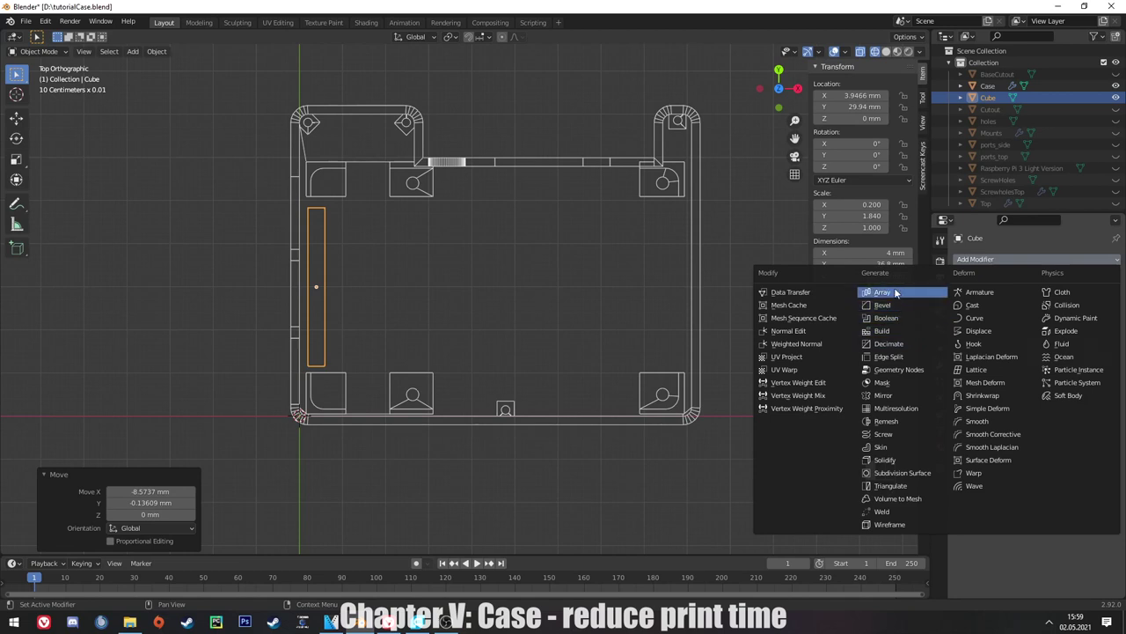
Give the slot cutter an Array of 15 copies at relative X offset 1.5, then select the Case.
click(1105, 355)
double_click(1106, 355)
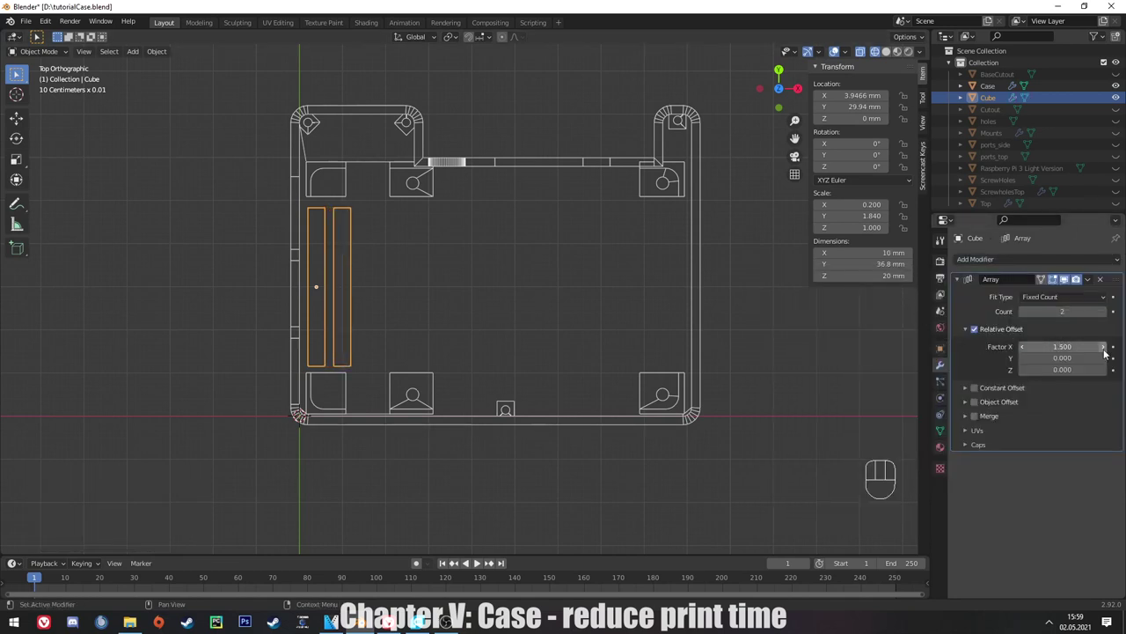
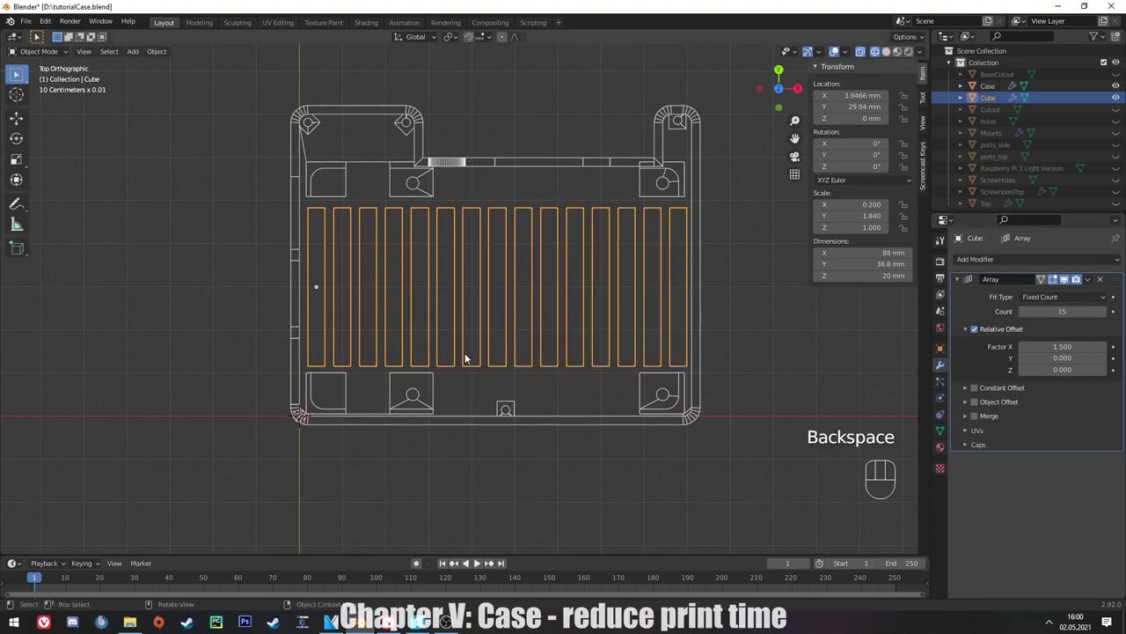
click(466, 307)
drag(475, 352, 572, 309)
click(572, 309)
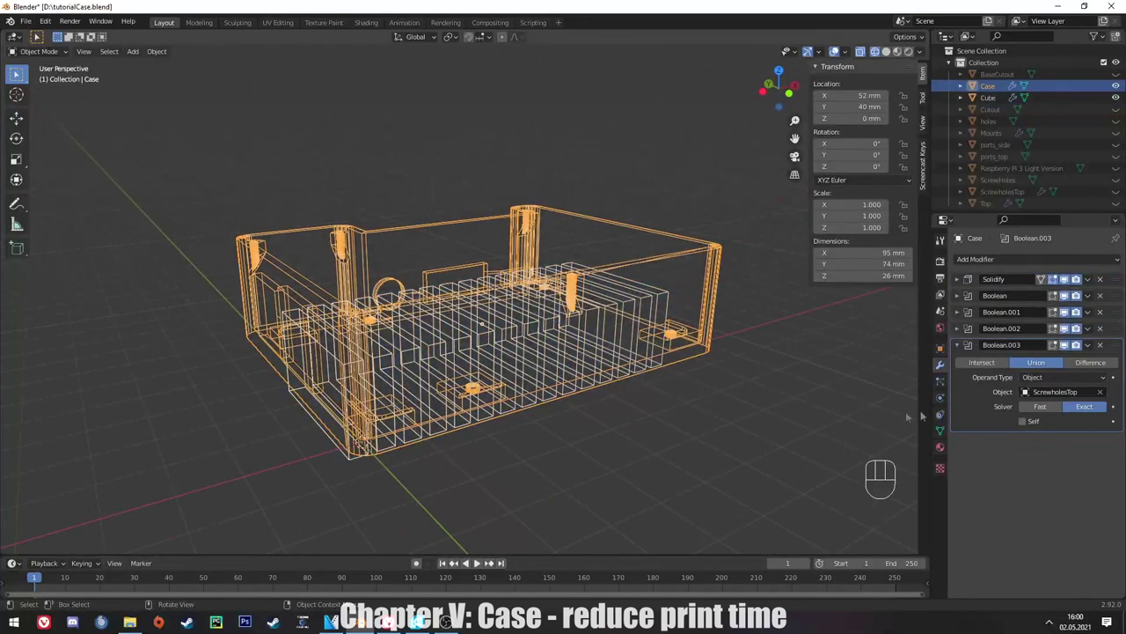
Subtract RectangularCutouts from the Case as a fifth Boolean difference and hide the cutters.
click(571, 309)
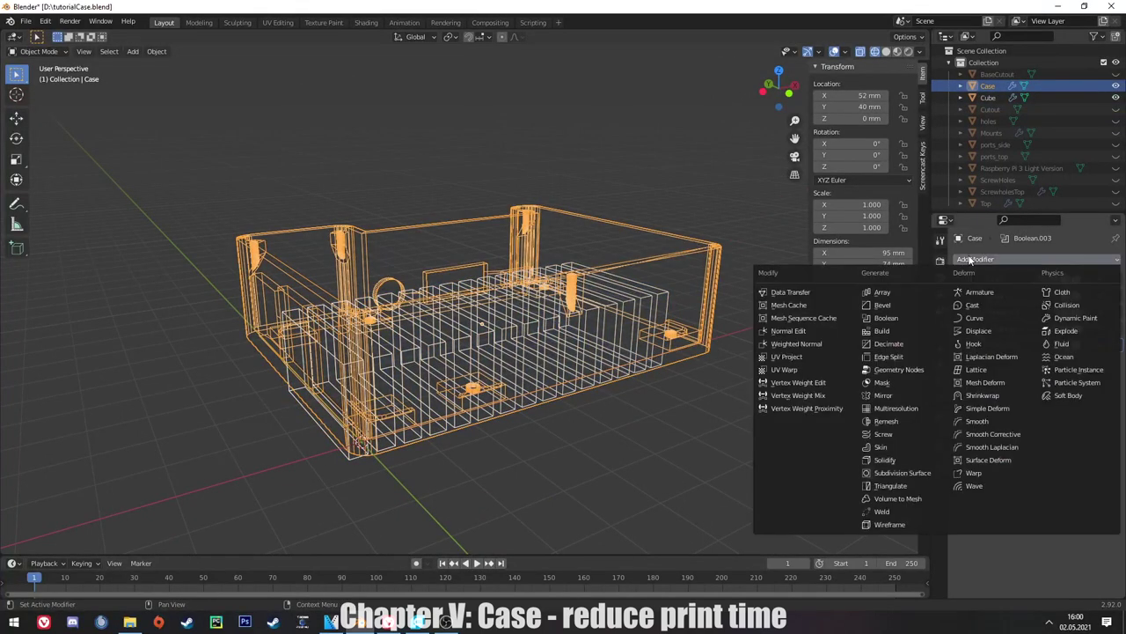
drag(572, 309, 373, 320)
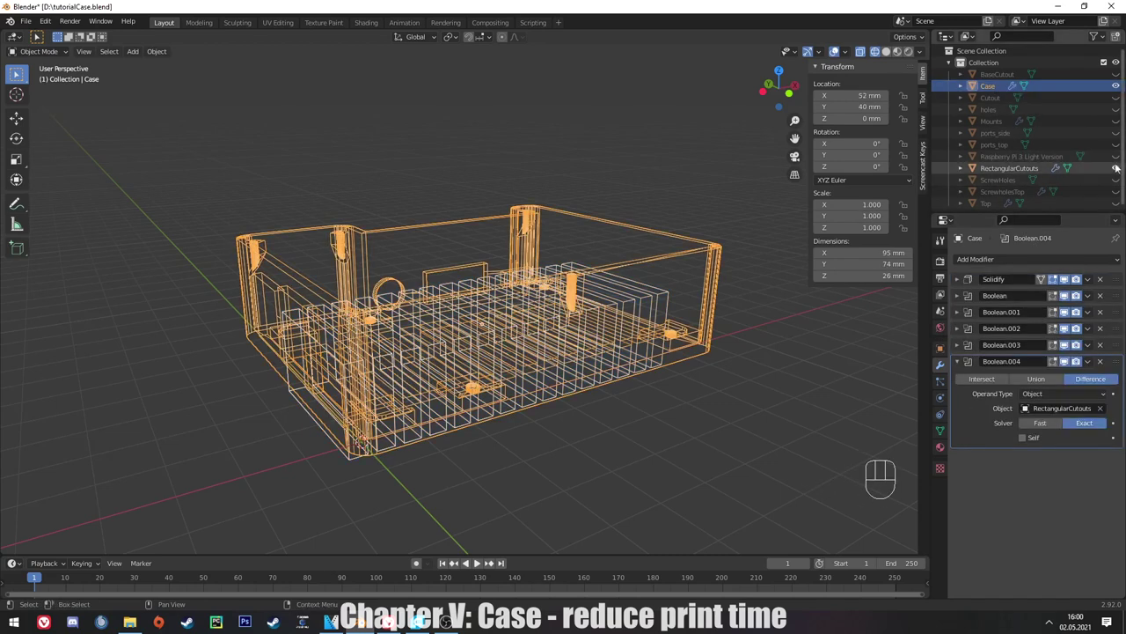
click(1118, 169)
drag(373, 320, 410, 305)
key(z)
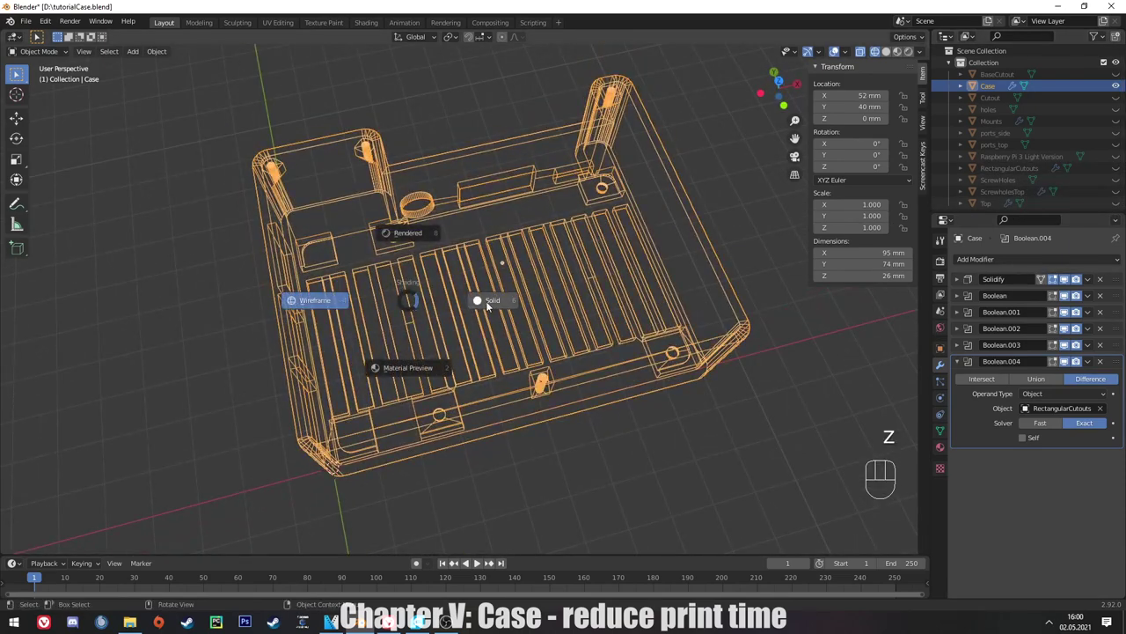
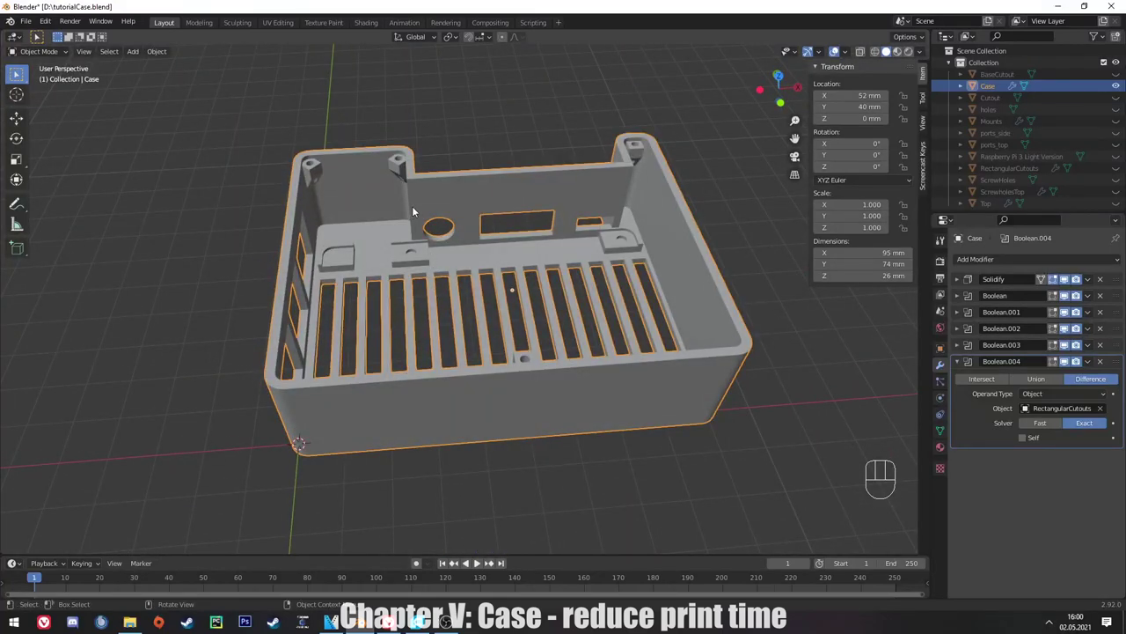
Save the project and start re-exporting the vented case as case.stl.
key(ctrl+s)
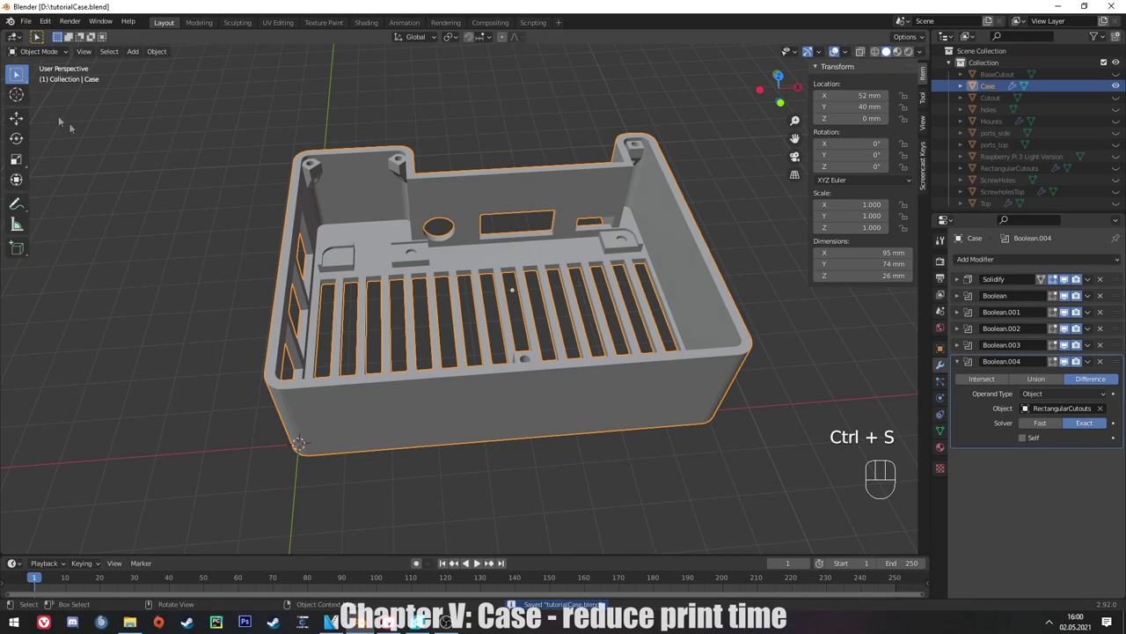
drag(31, 24, 206, 251)
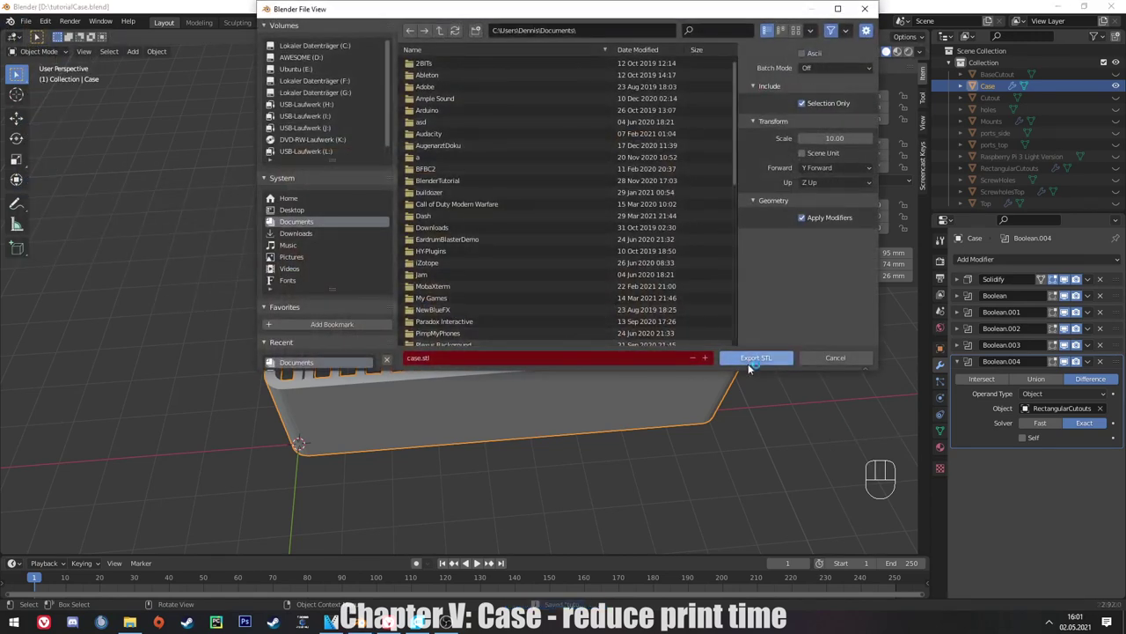
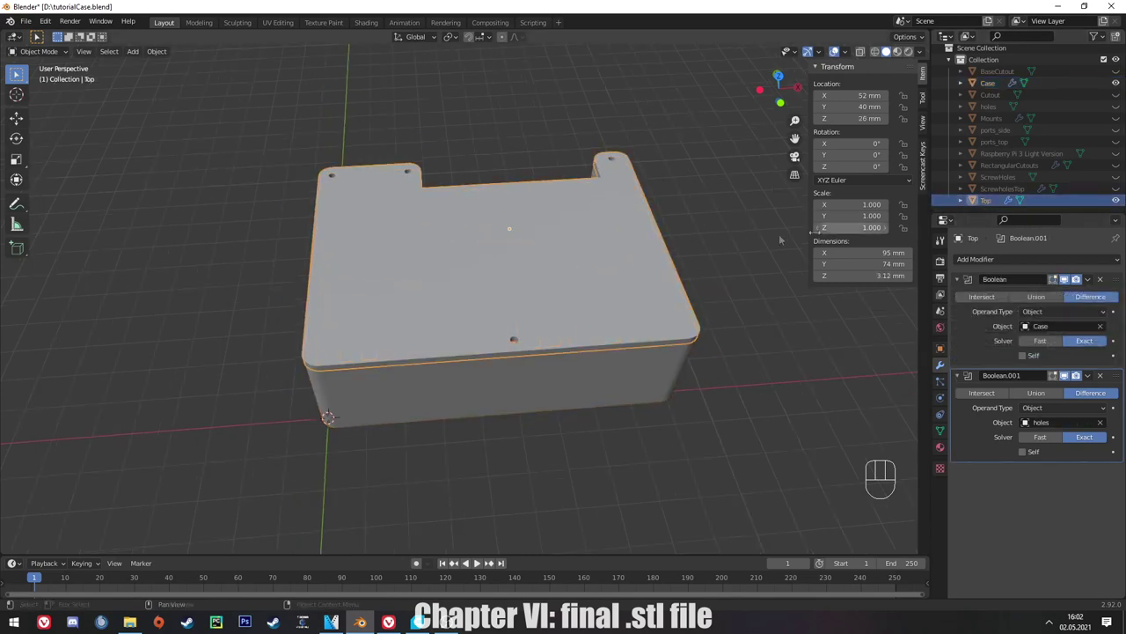
Duplicate Top as TopFinal with modifiers applied and move it 81 mm along Y beside the case.
key(shift+d)
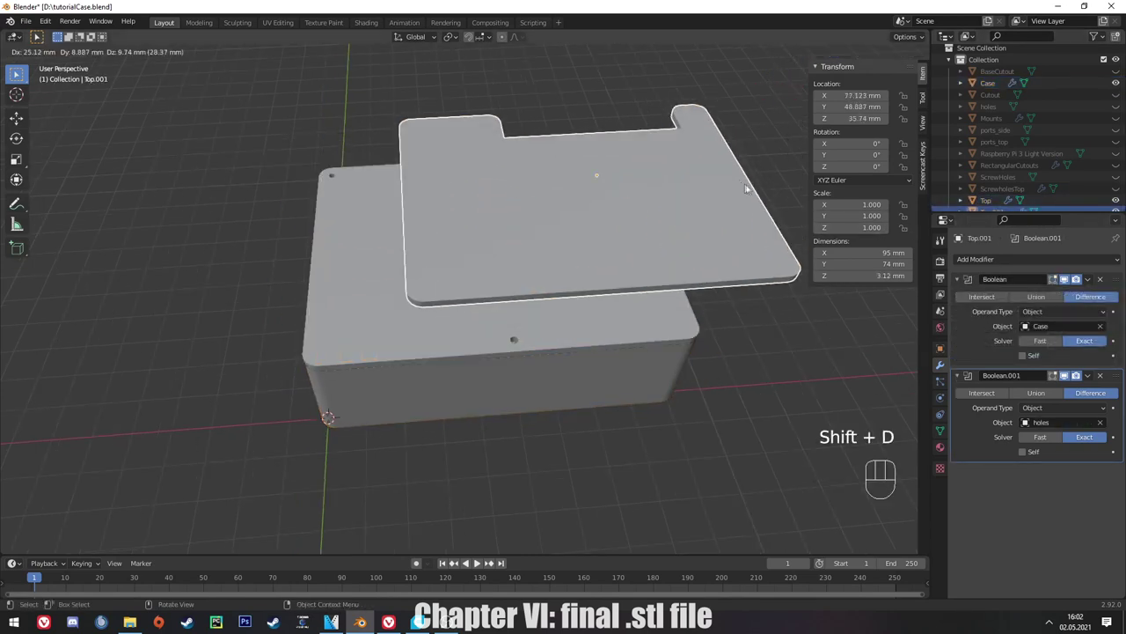
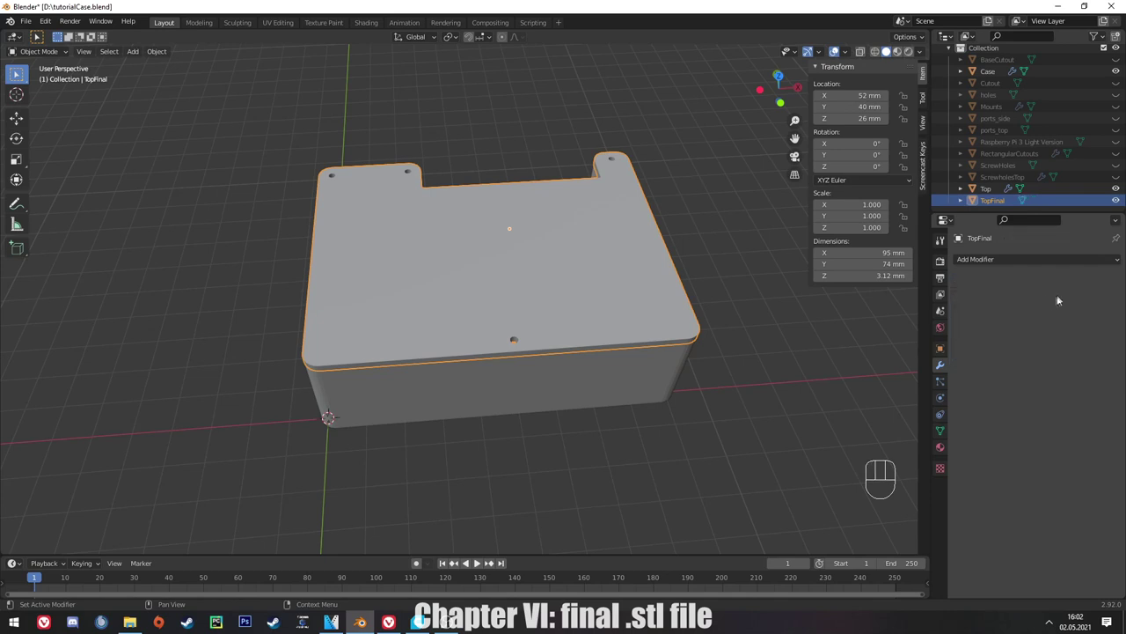
key(KP_1)
key(KP_7)
key(g)
key(y)
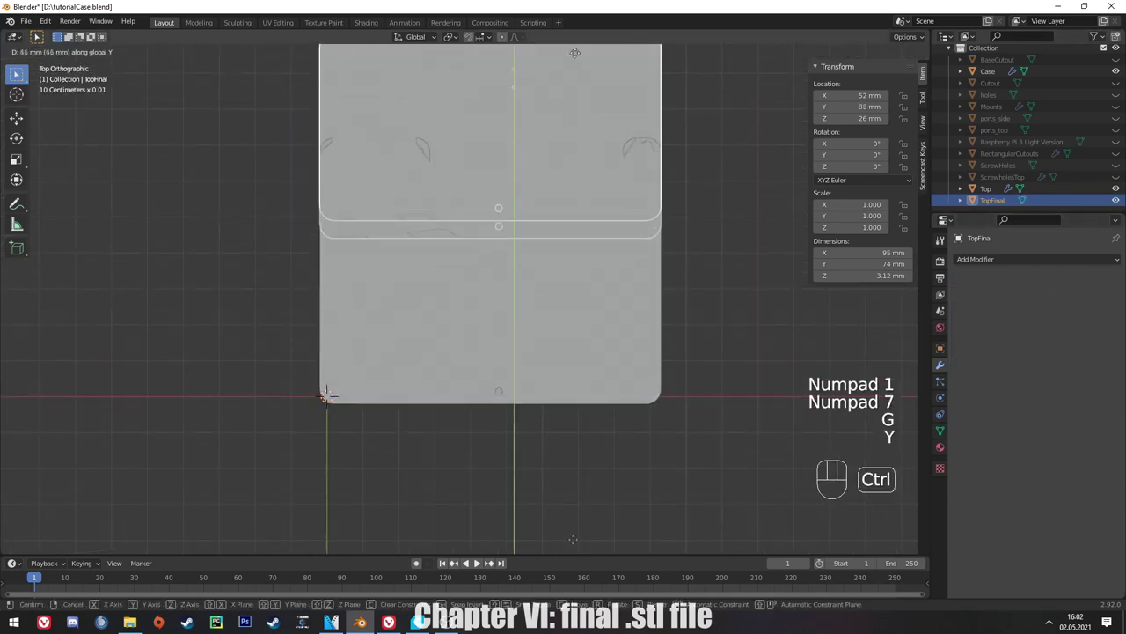
click(561, 450)
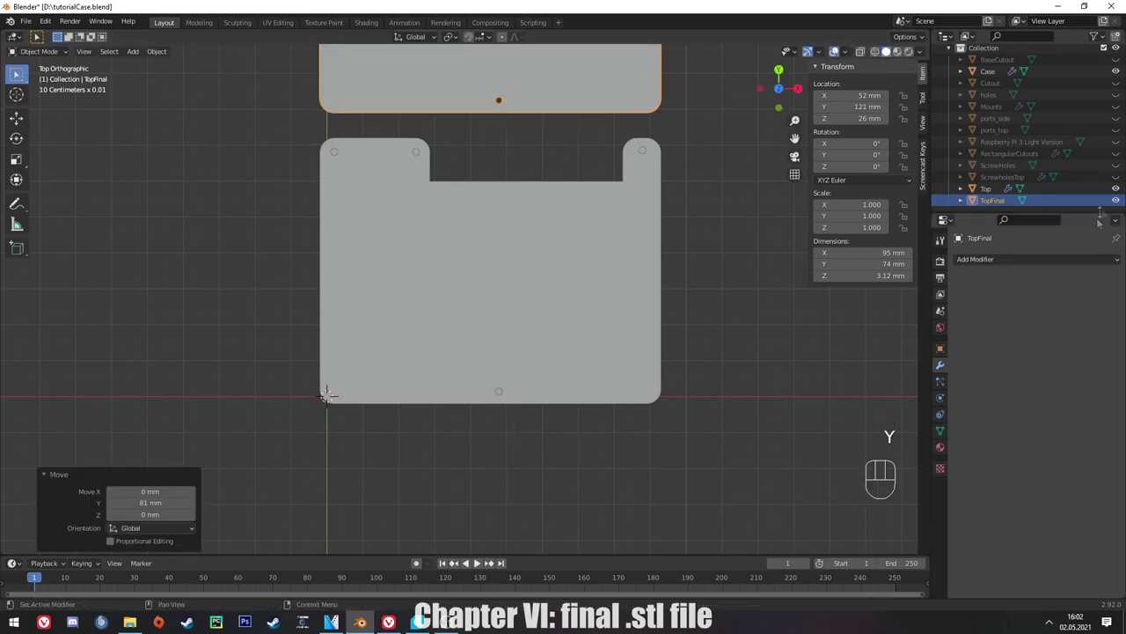
click(1117, 193)
middle_click(502, 348)
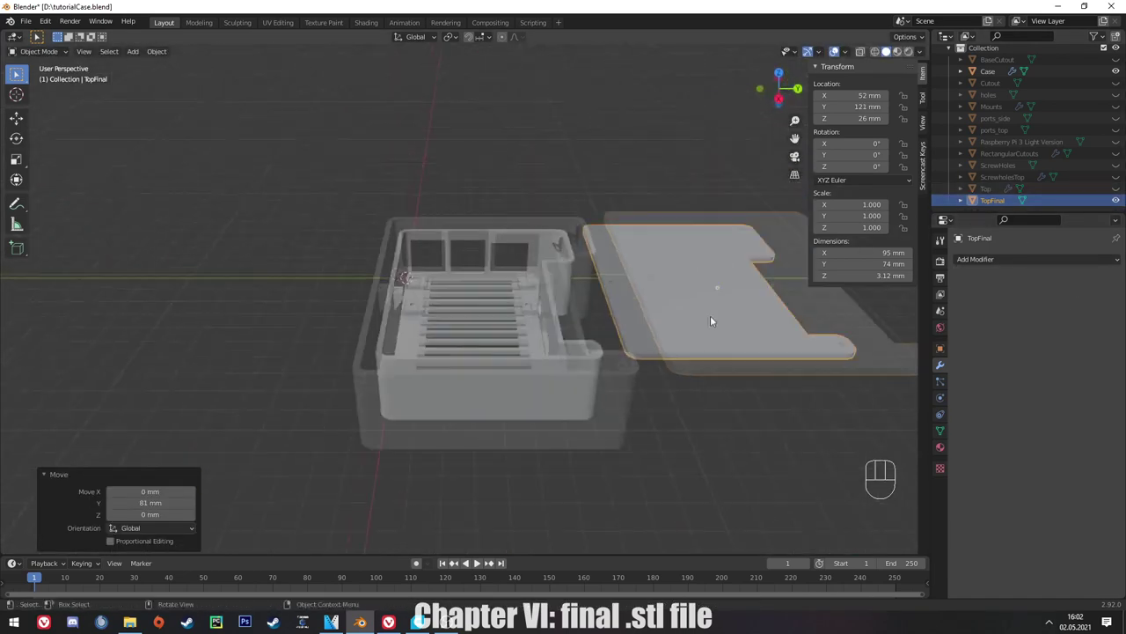
In front view rotate TopFinal 180° about the Y axis to flip it upside down.
key(KP_1)
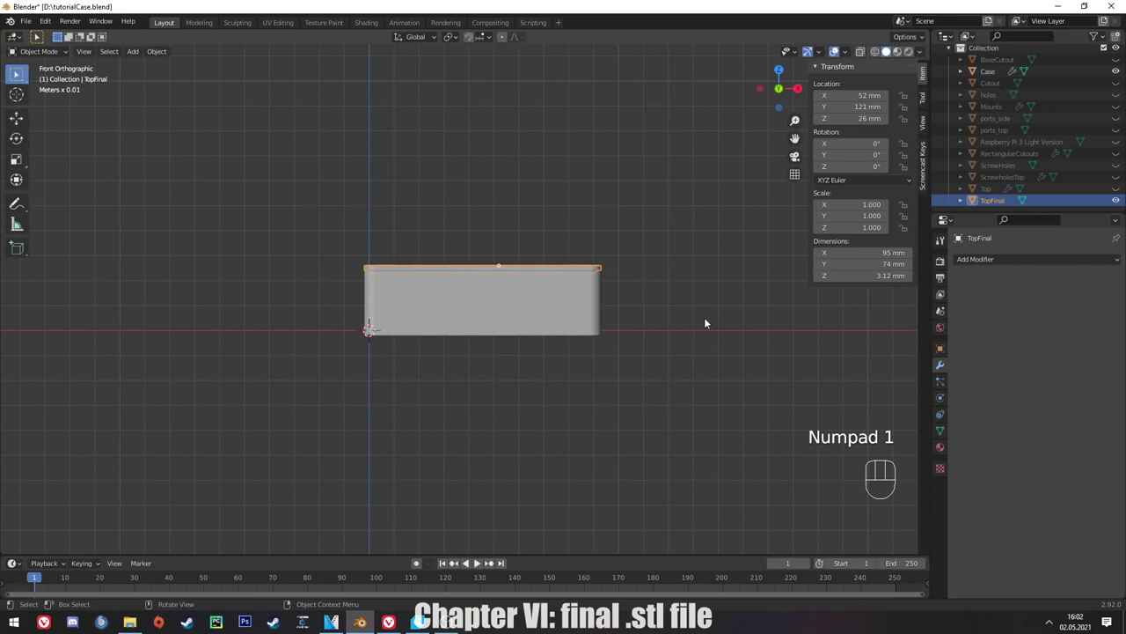
key(r)
key(y)
key(x)
key(x)
key(y)
key(1)
key(8)
key(0)
key(Return)
Lower the flipped plate to floor level at Z −1.9 mm and select it together with the case.
key(KP_1)
key(KP_7)
key(KP_1)
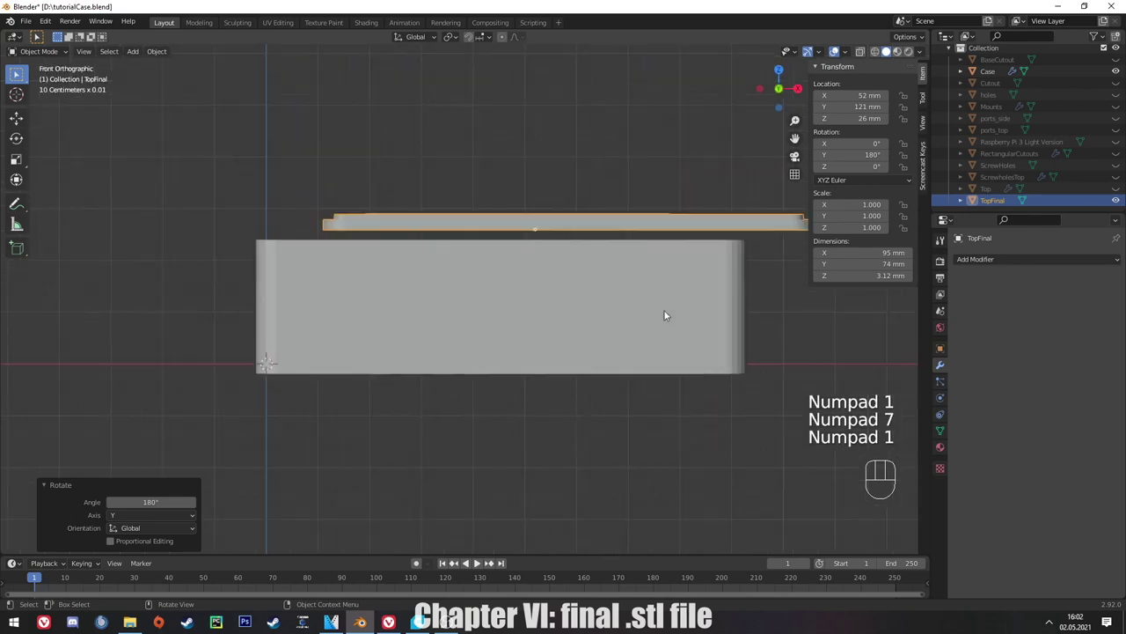
key(g)
key(z)
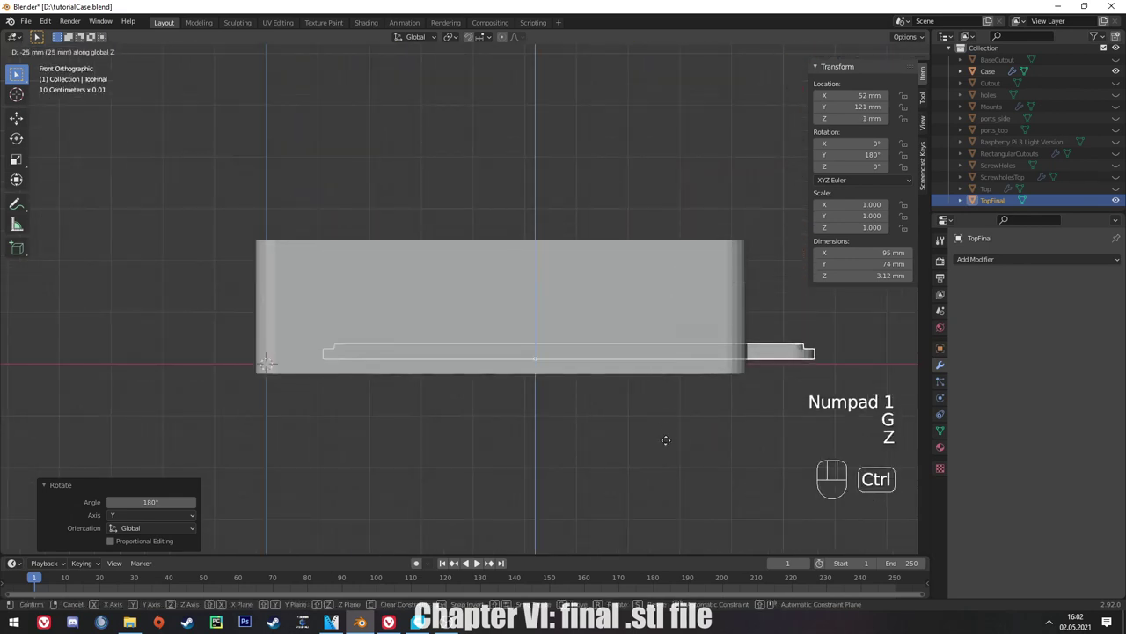
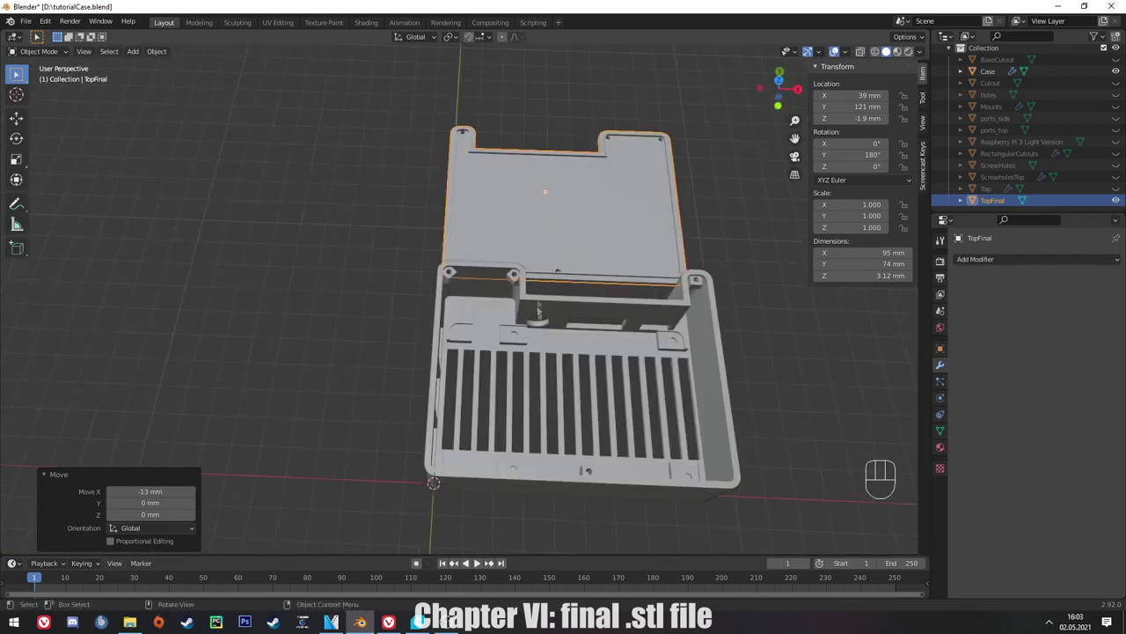
click(549, 314)
drag(524, 314, 521, 303)
drag(521, 304, 181, 252)
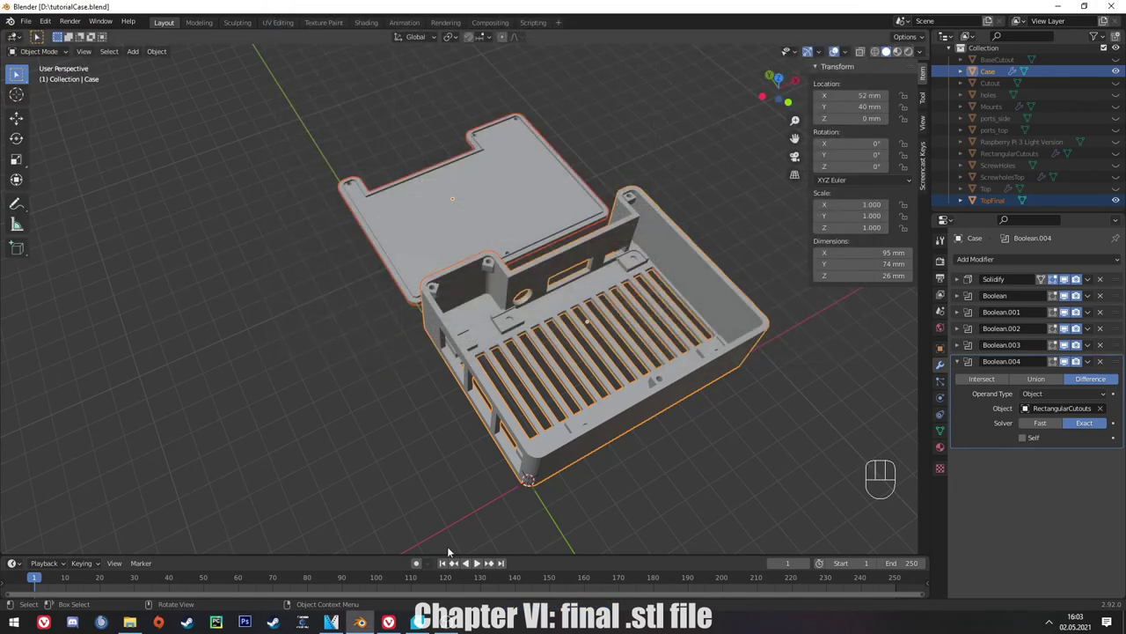